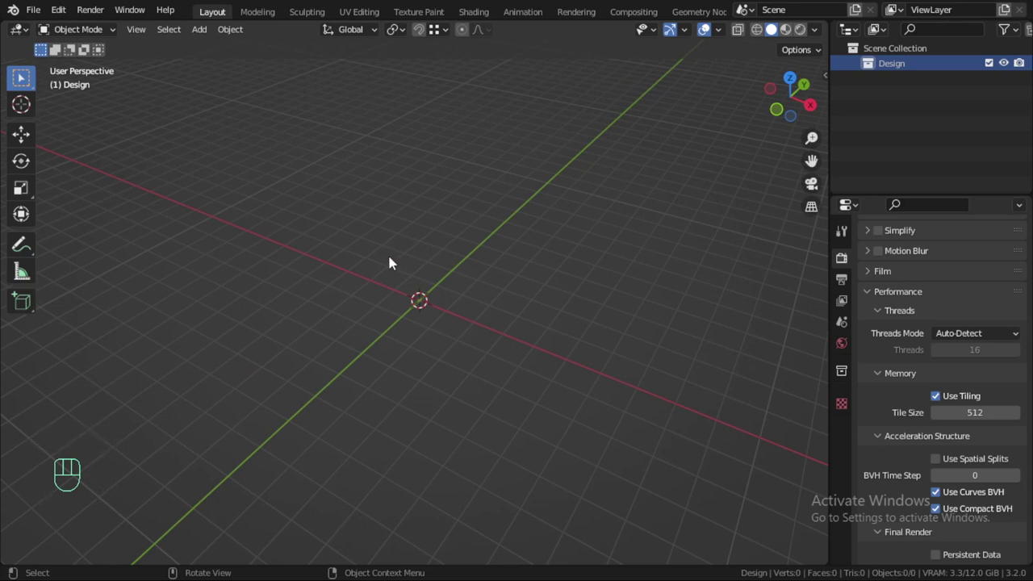
Add a plane at the scene centre and scale it up to a larger size.
middle_click(441, 243)
middle_click(439, 242)
key(shift+a)
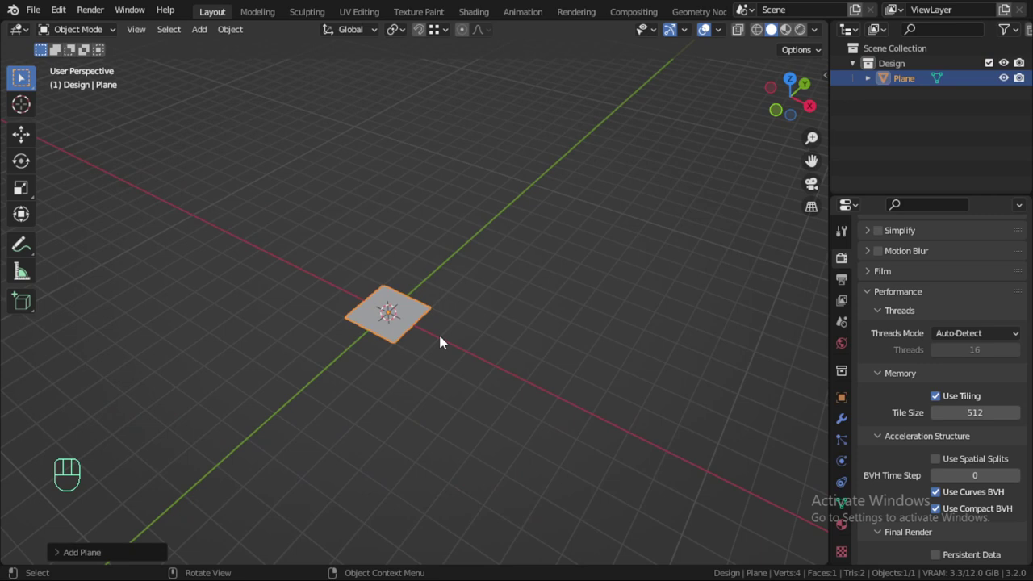
click(123, 549)
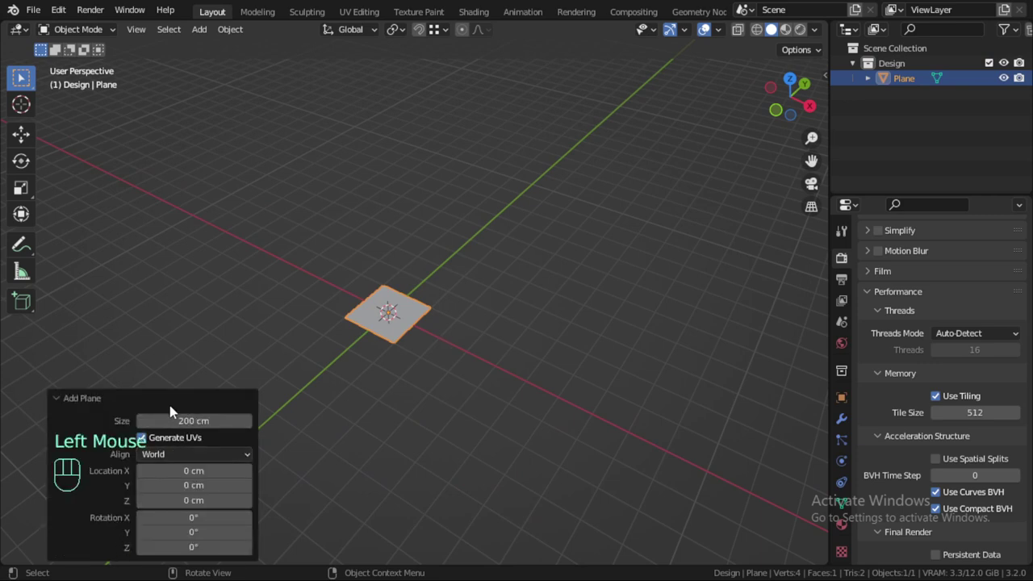
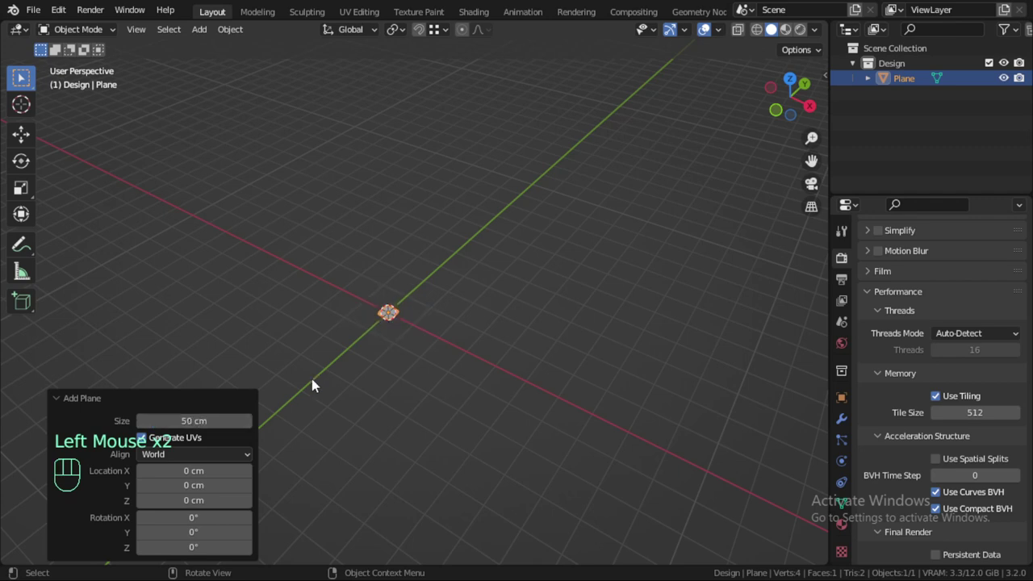
key(KP_Decimal)
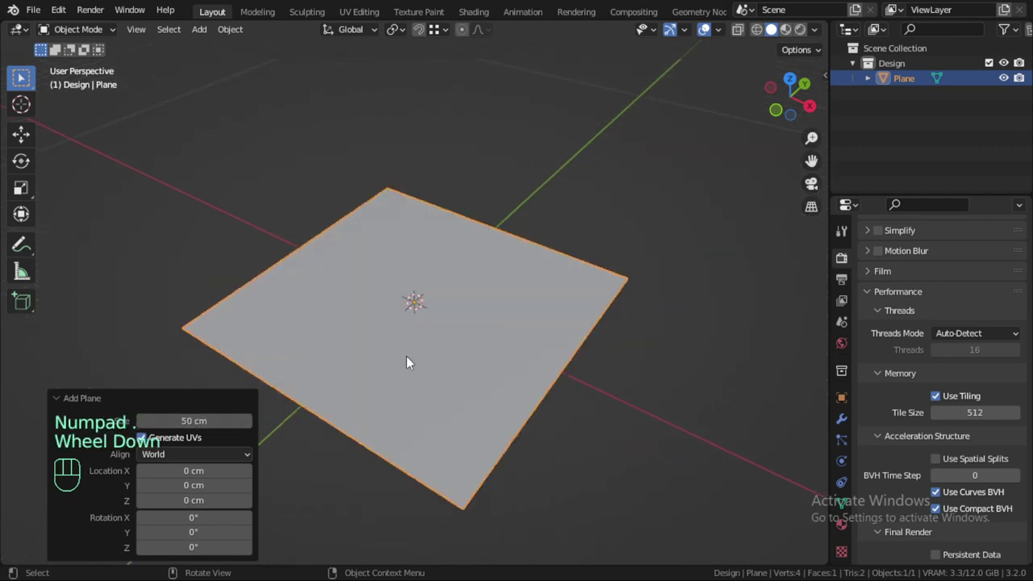
scroll(down, 3)
Orbit around the plane and settle on a top orthographic view.
drag(430, 369, 560, 347)
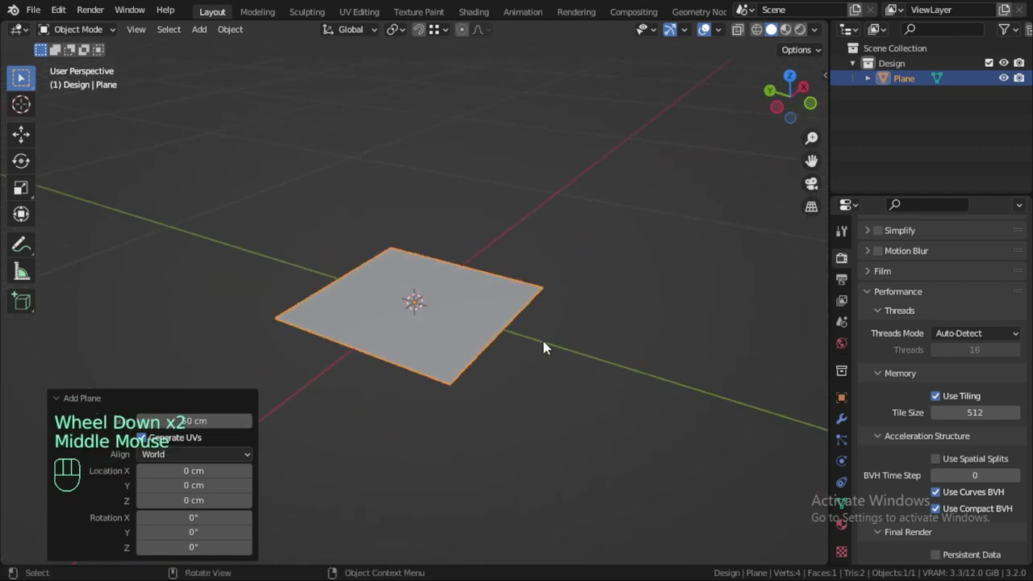
drag(533, 331, 438, 364)
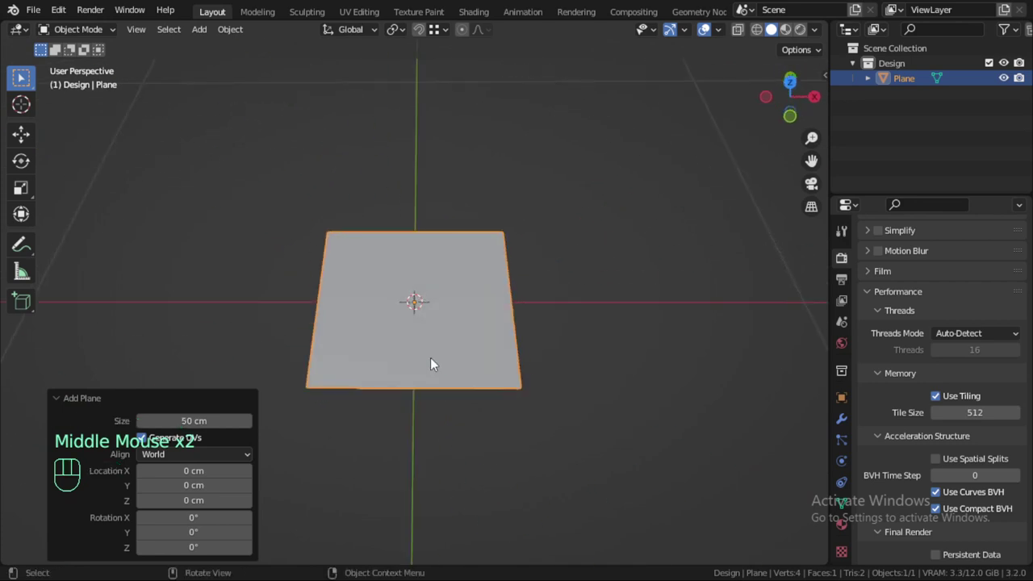
key(KP_7)
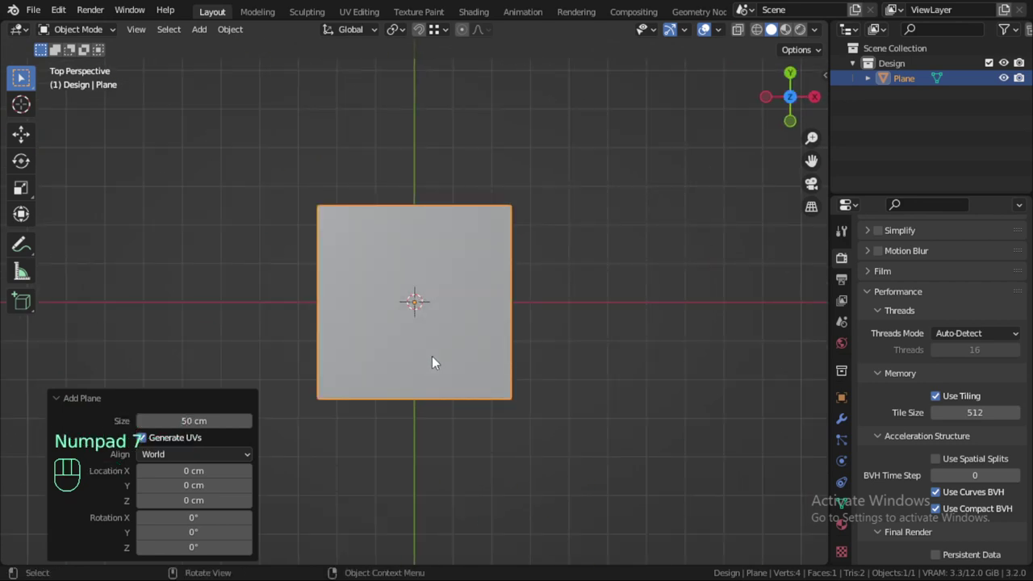
key(KP_8)
key(KP_5)
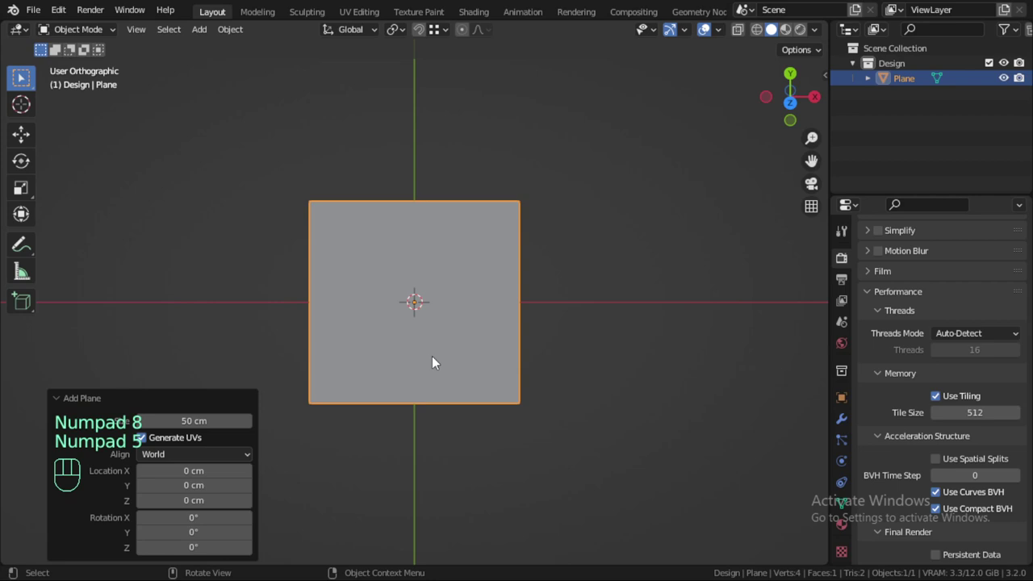
key(KP_7)
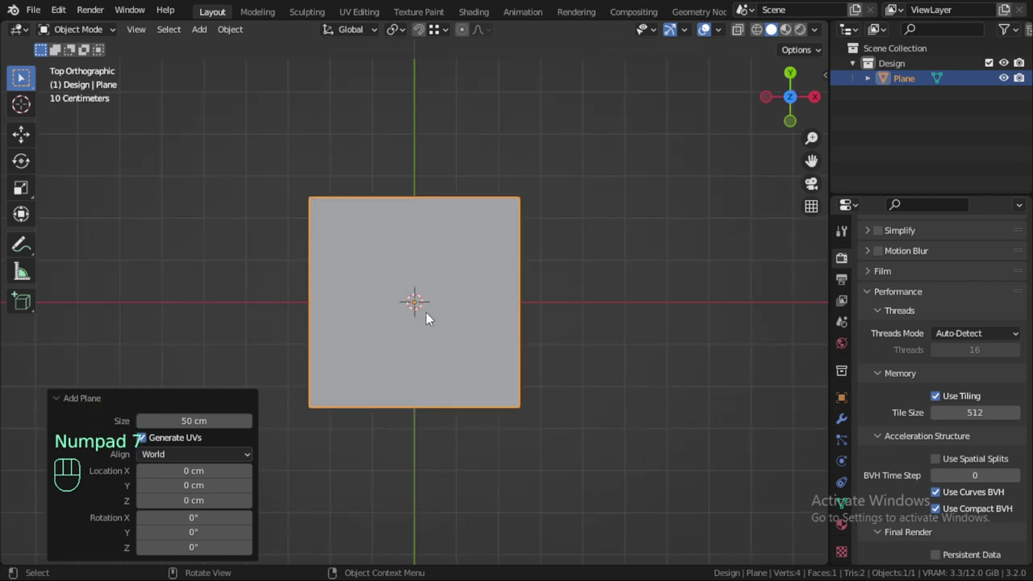
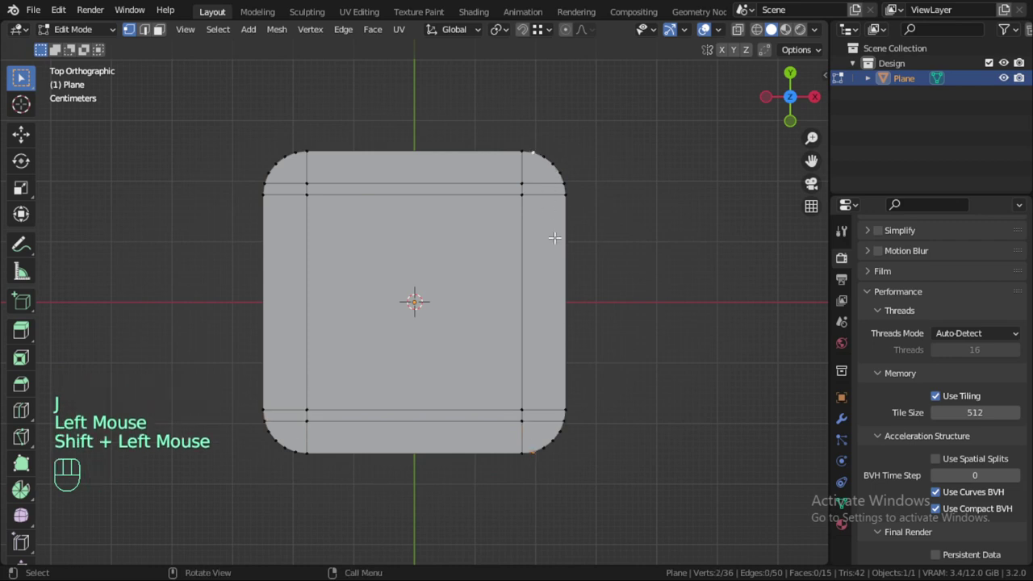
Cut a new edge loop near the plane's right border.
key(j)
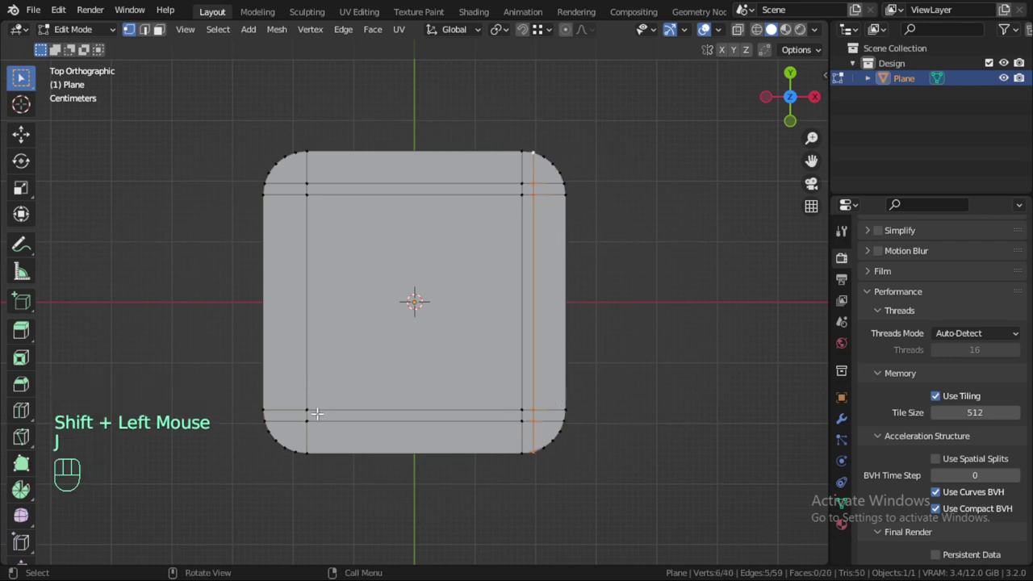
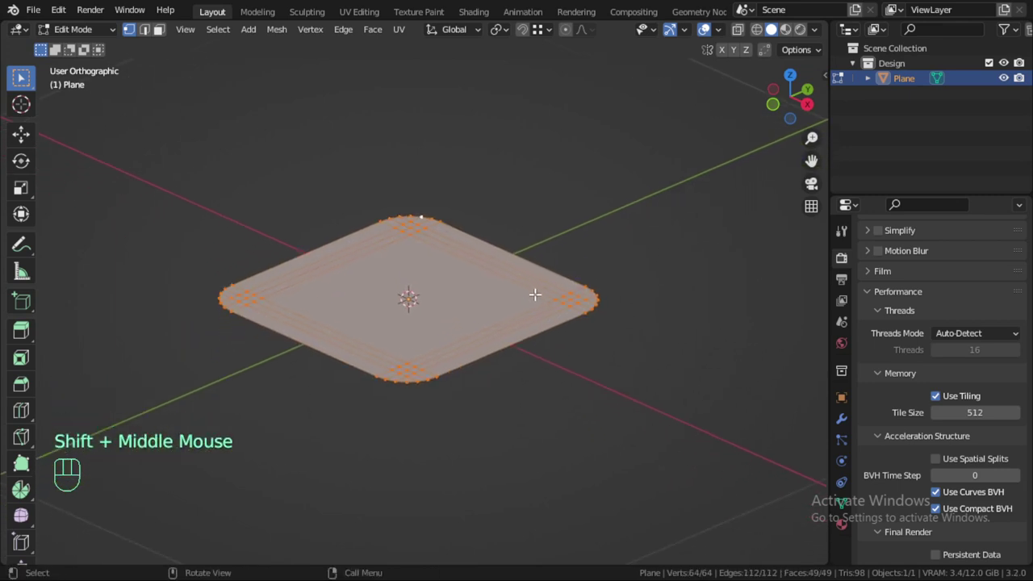
Extrude the rounded plane upward and shrink the top faces flat to 0.9 size.
key(e)
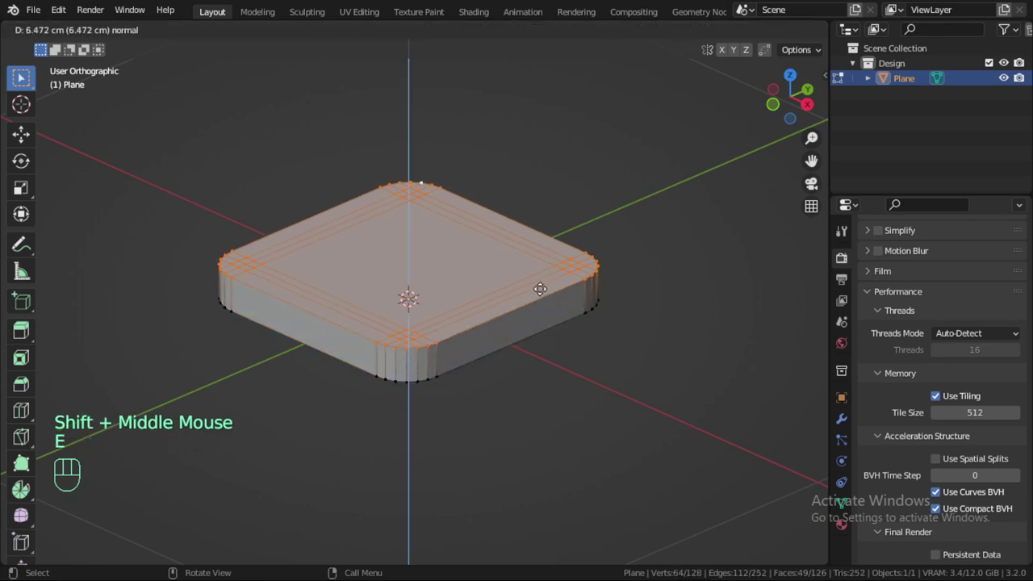
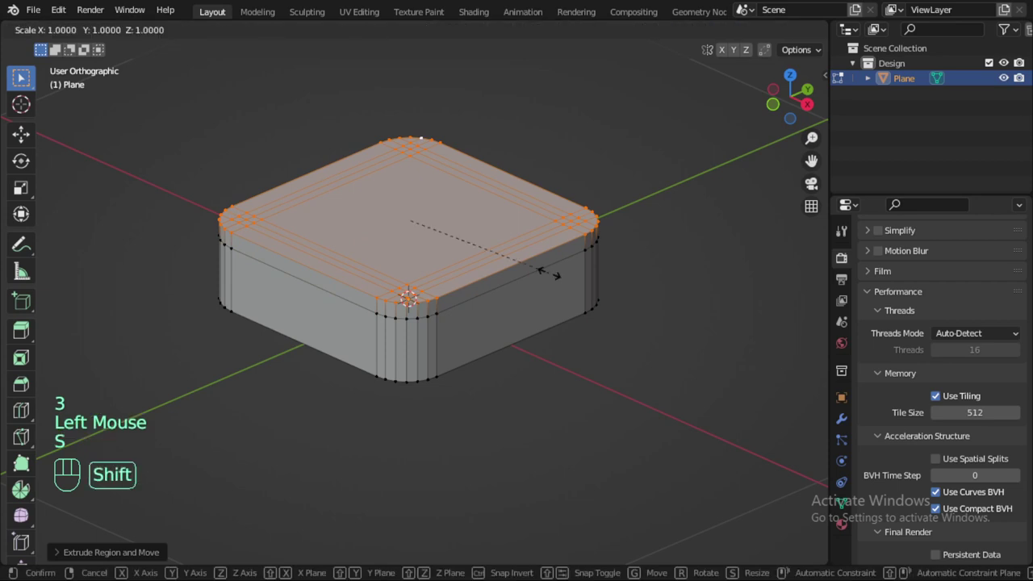
key(shift+z)
key(.)
key(9)
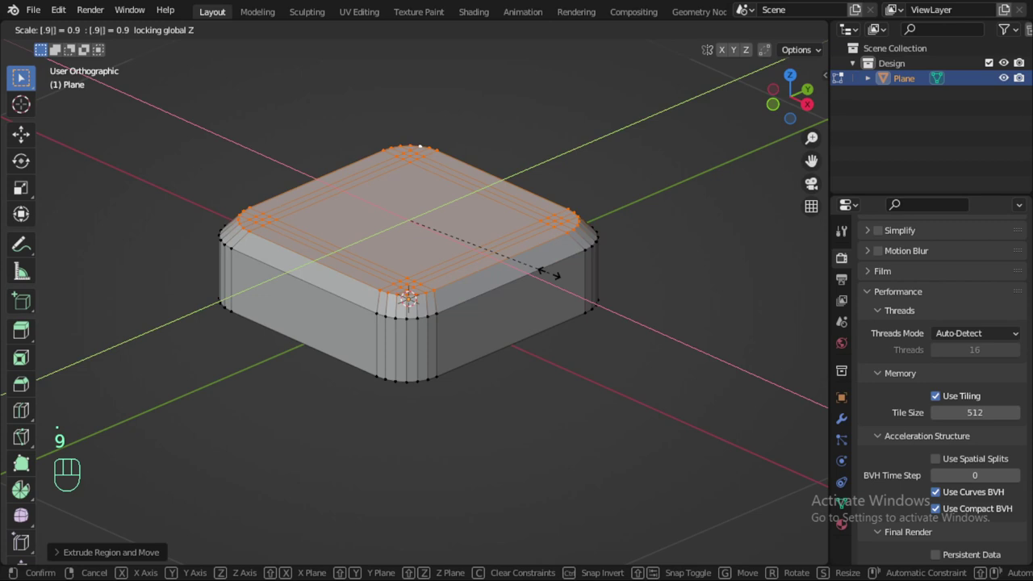
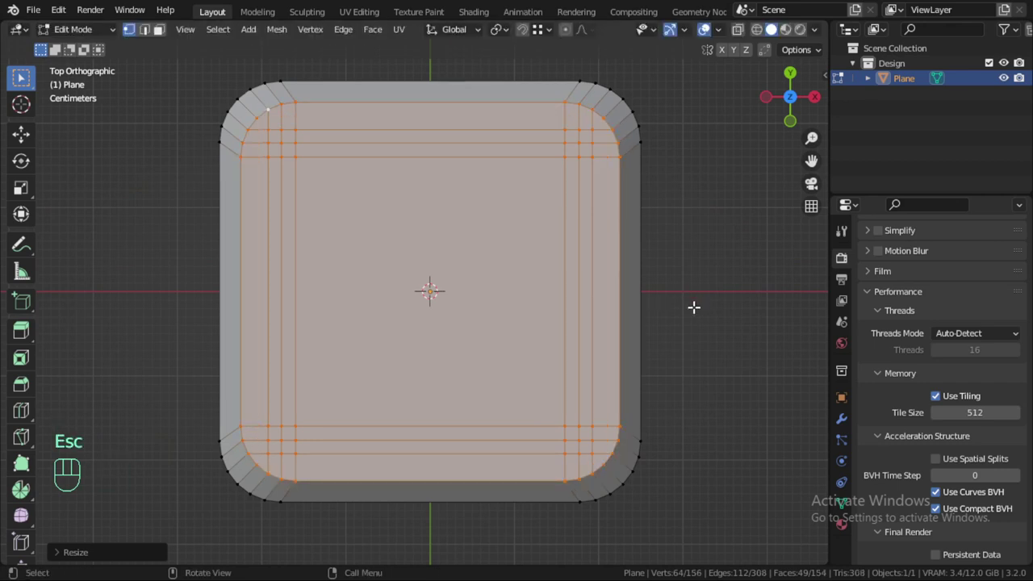
Extrude the inner top faces in place and shrink them horizontally inward again.
key(s)
key(shift+z)
key(Escape)
key(e)
key(s)
key(shift+z)
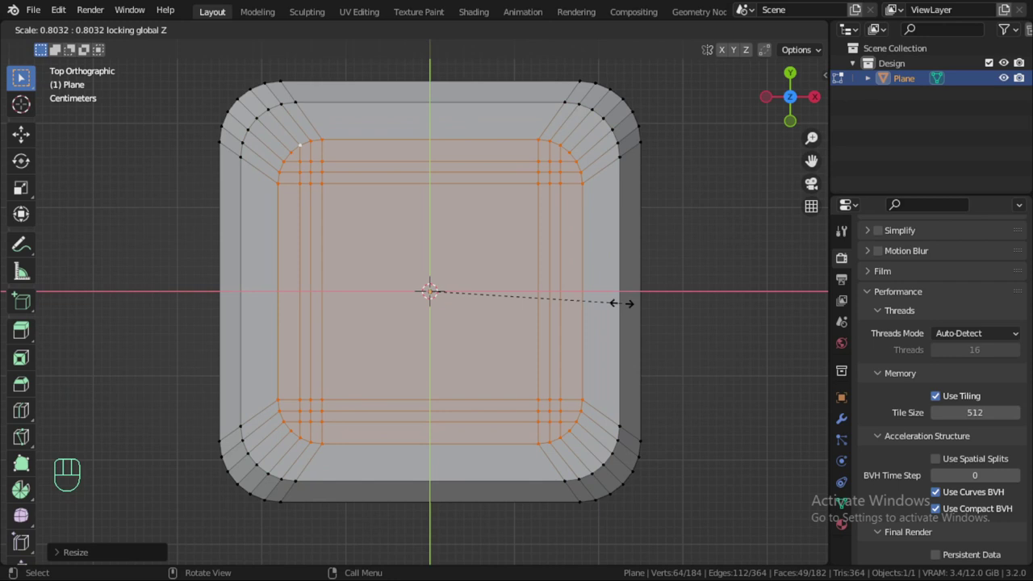
key(s)
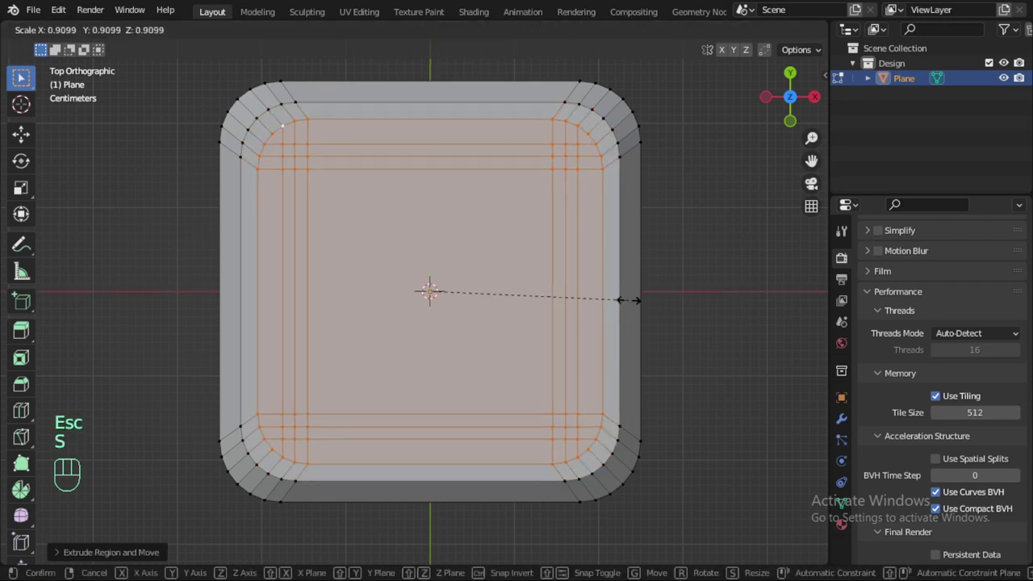
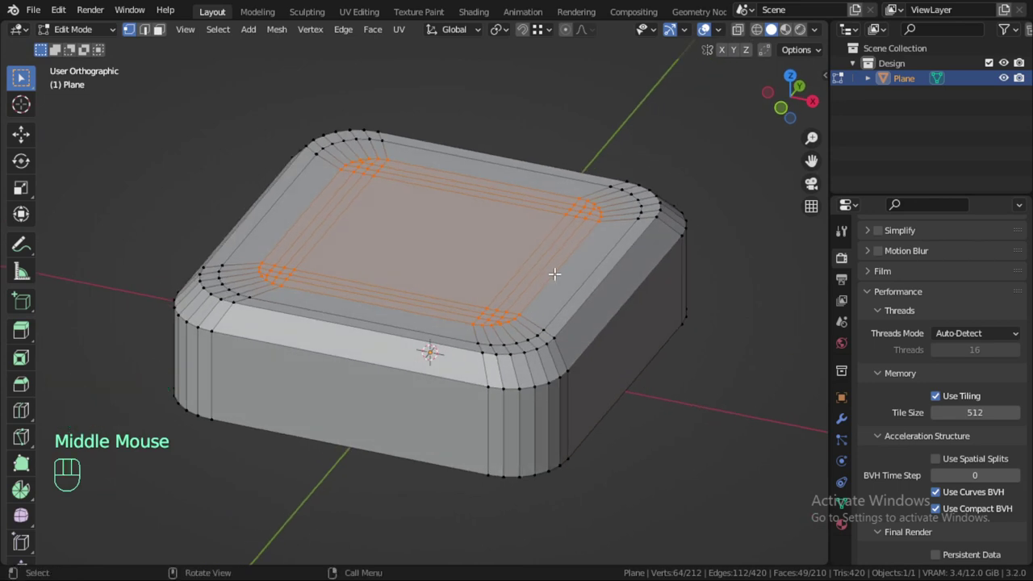
Extrude the central top face in place and shrink it inward horizontally.
key(KP_7)
key(s)
key(shift+z)
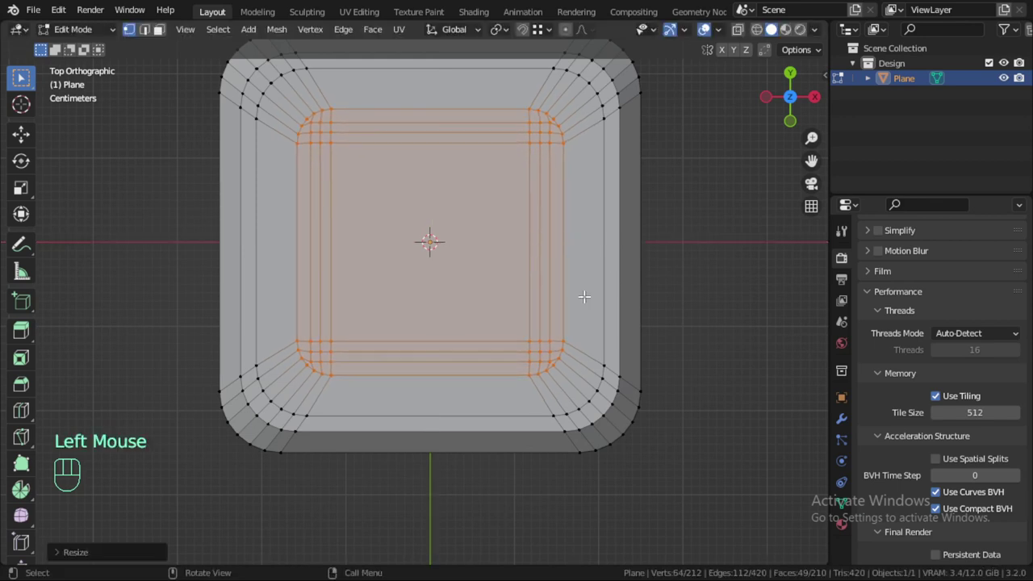
From the front view, move the central face straight down along Z to sink the well.
key(KP_1)
scroll(up, 3)
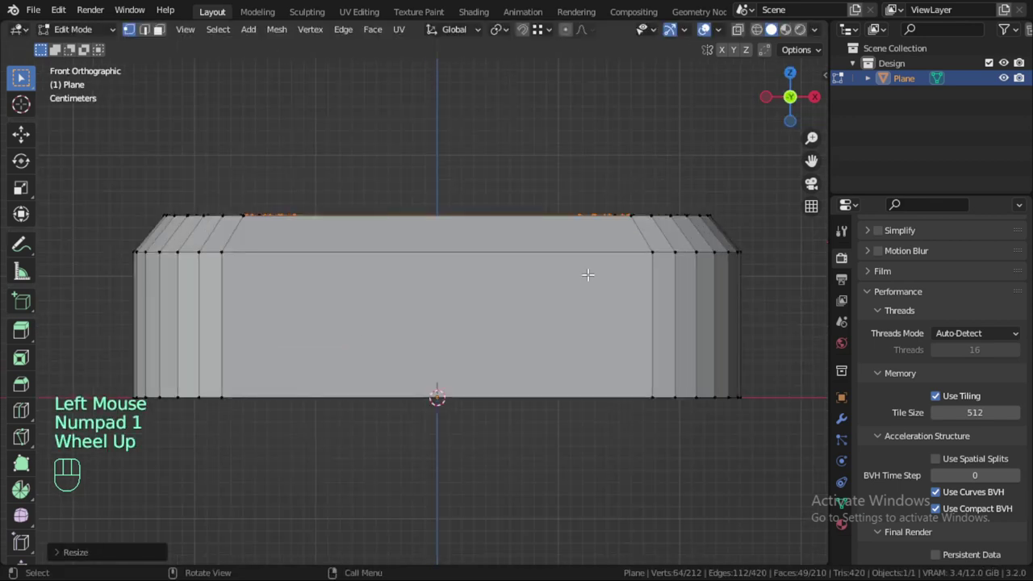
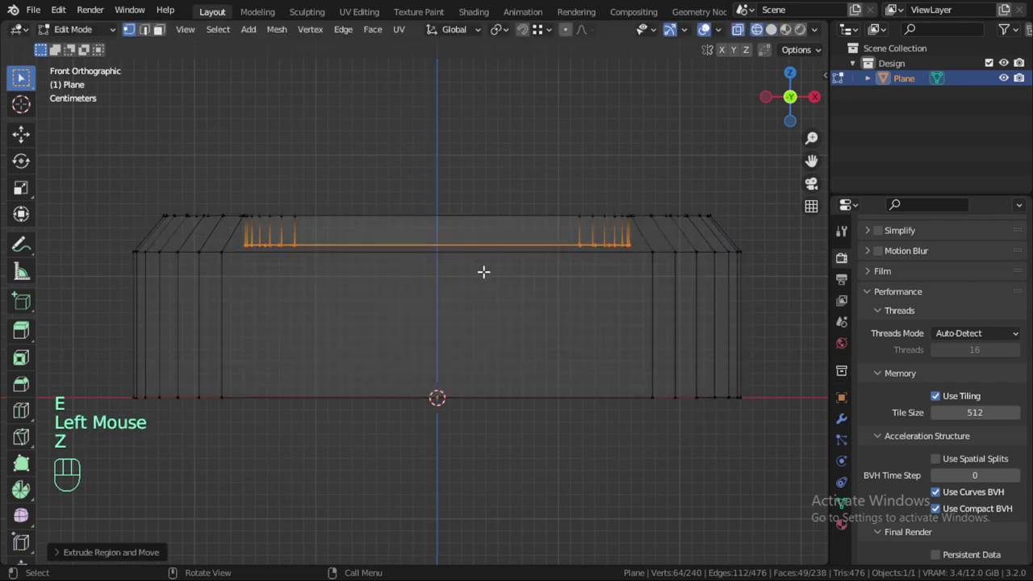
key(g)
key(z)
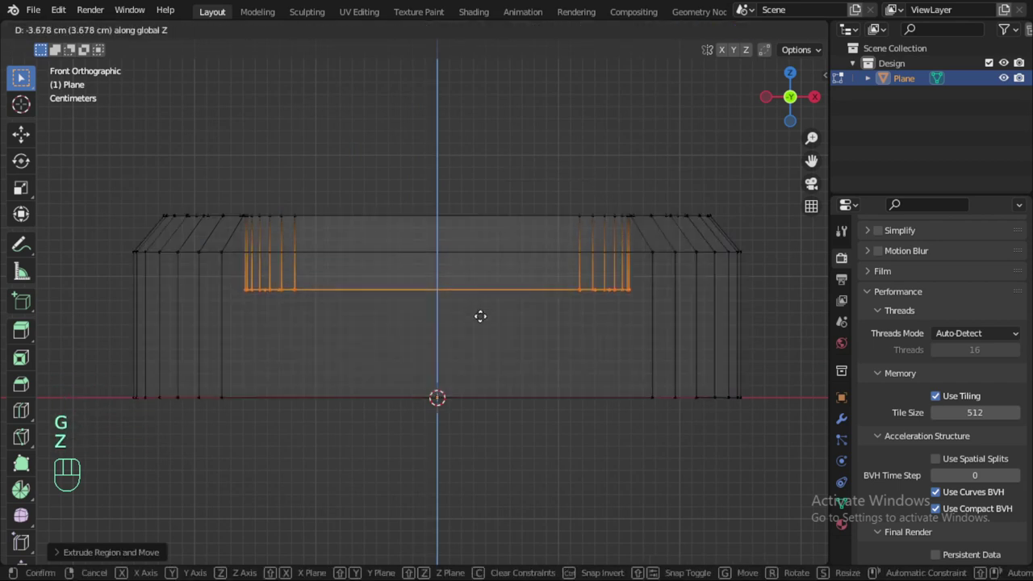
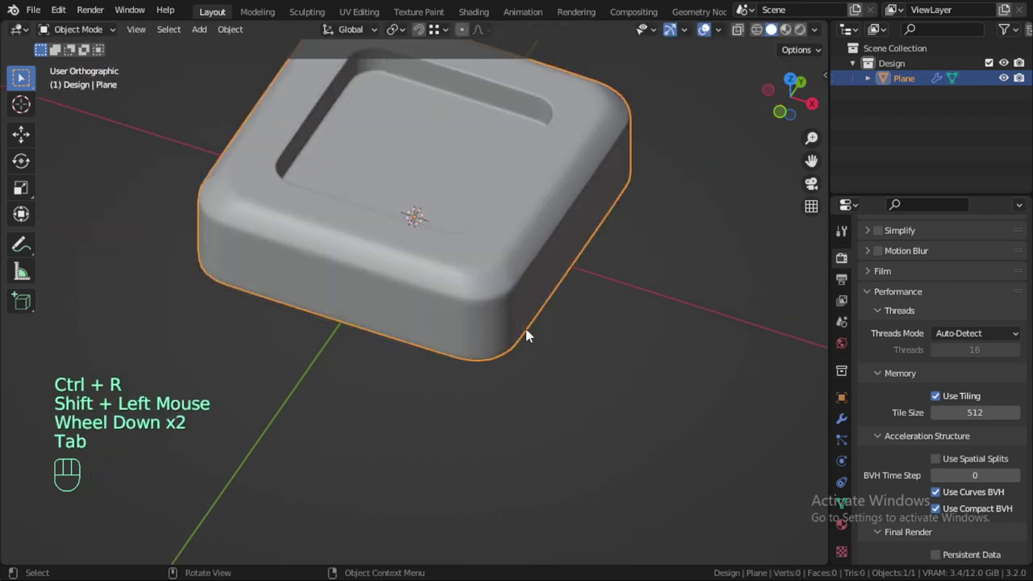
Orbit to the tray's corner and rim and switch back into editing its mesh.
drag(508, 298, 466, 298)
scroll(up, 3)
drag(506, 252, 502, 261)
key(Tab)
key(Tab)
drag(502, 267, 516, 322)
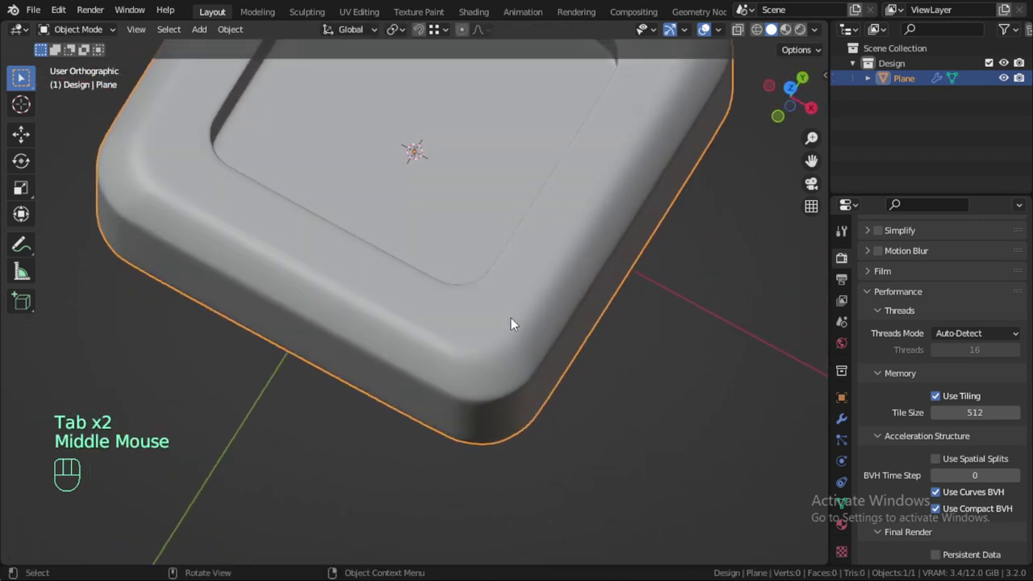
key(Tab)
key(Tab)
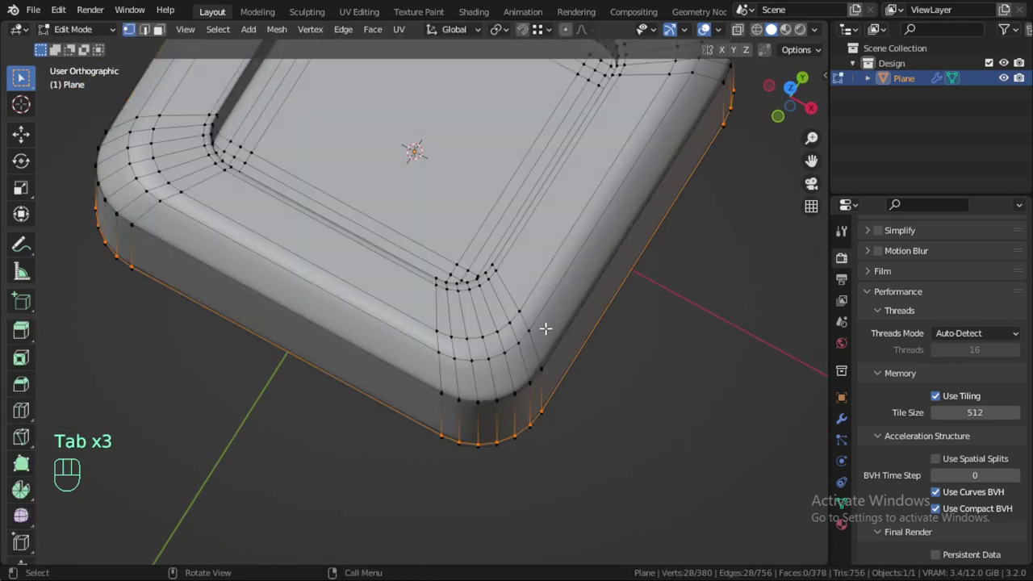
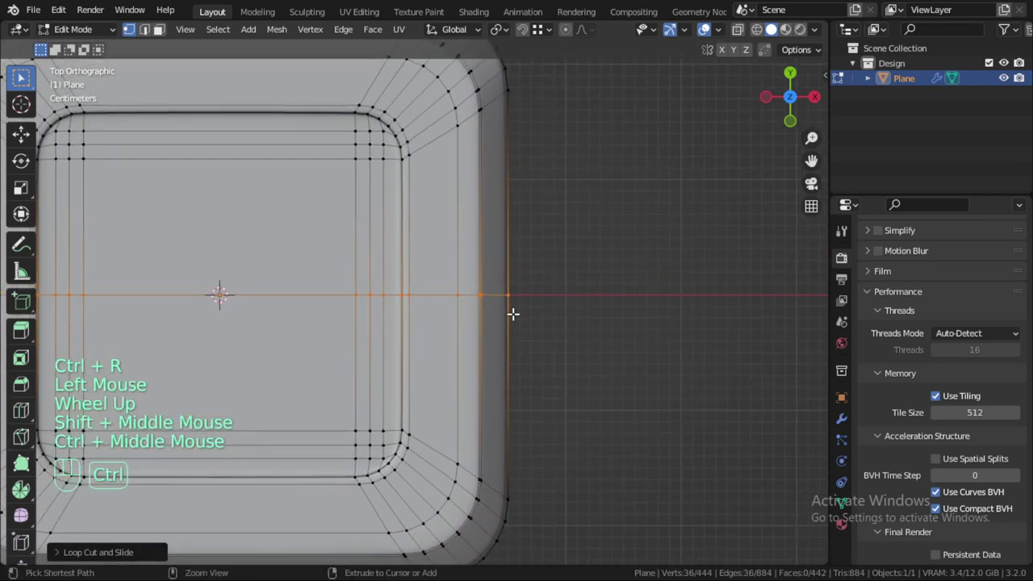
Bevel the rim edge loop with Ctrl+B, undo, and restart the bevel as a narrow band.
key(ctrl+b)
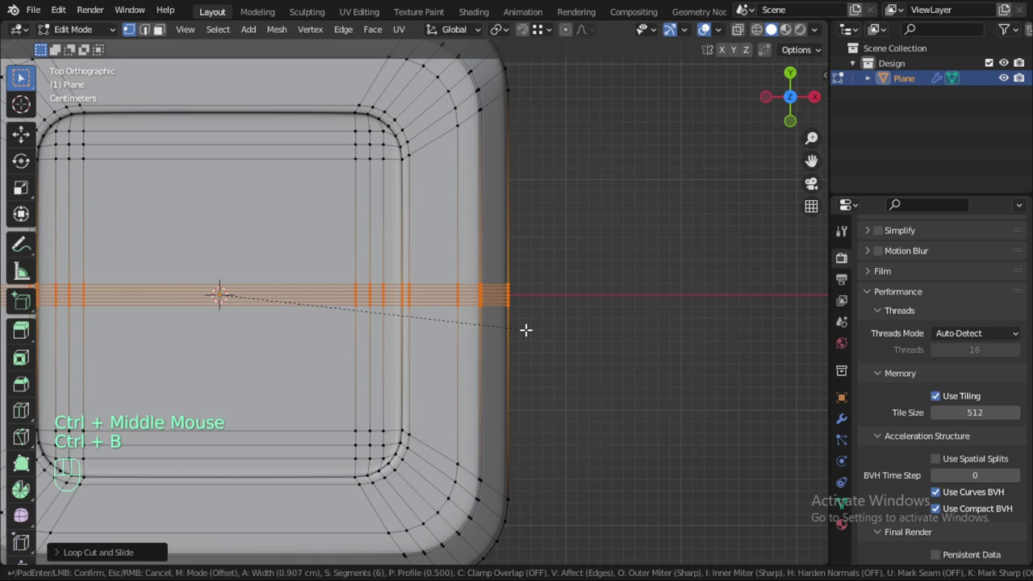
scroll(down, 3)
scroll(down, 3)
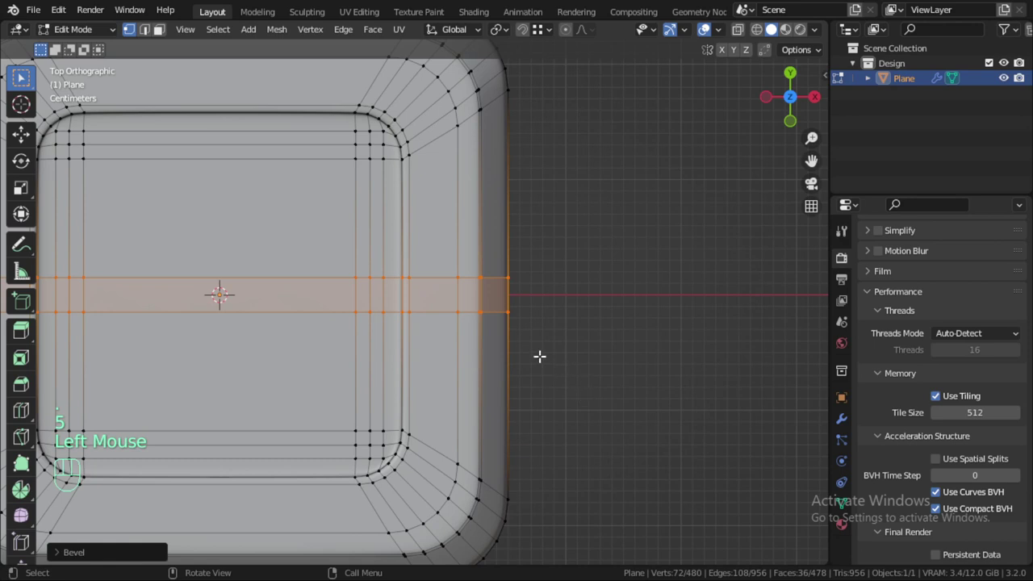
key(ctrl+z)
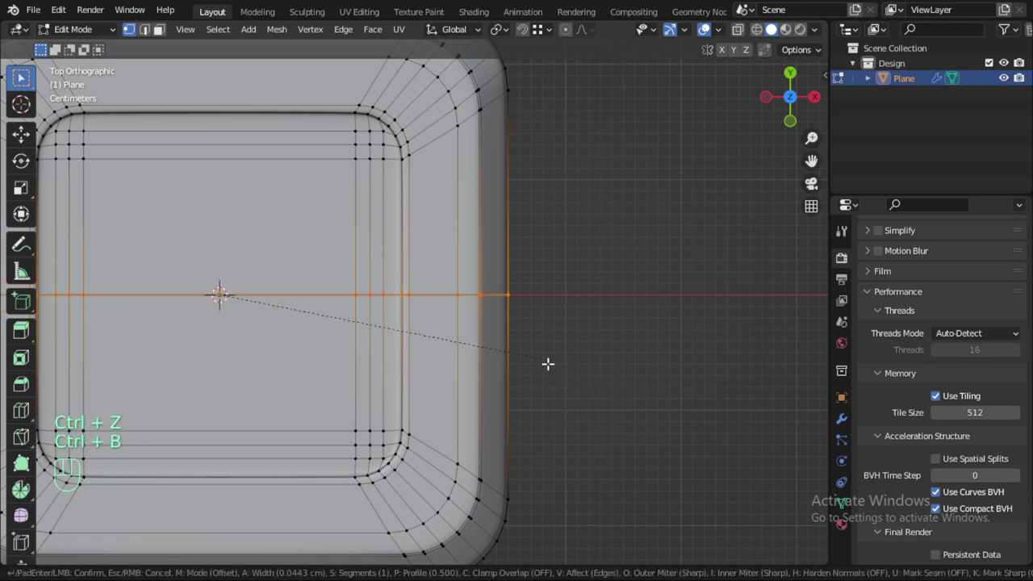
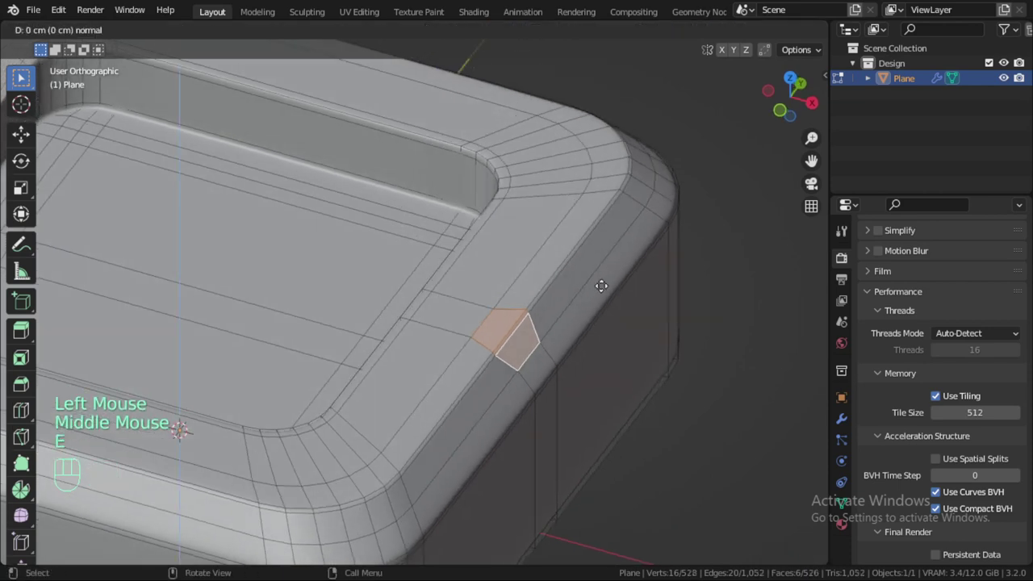
Push the rim face straight down along Z and dissolve the surrounding edges from top view.
key(z)
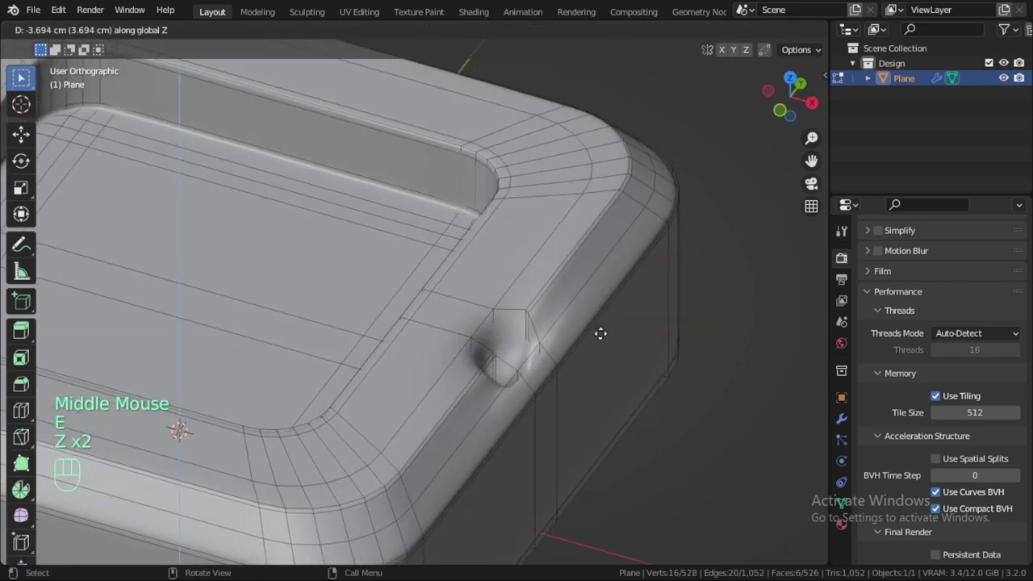
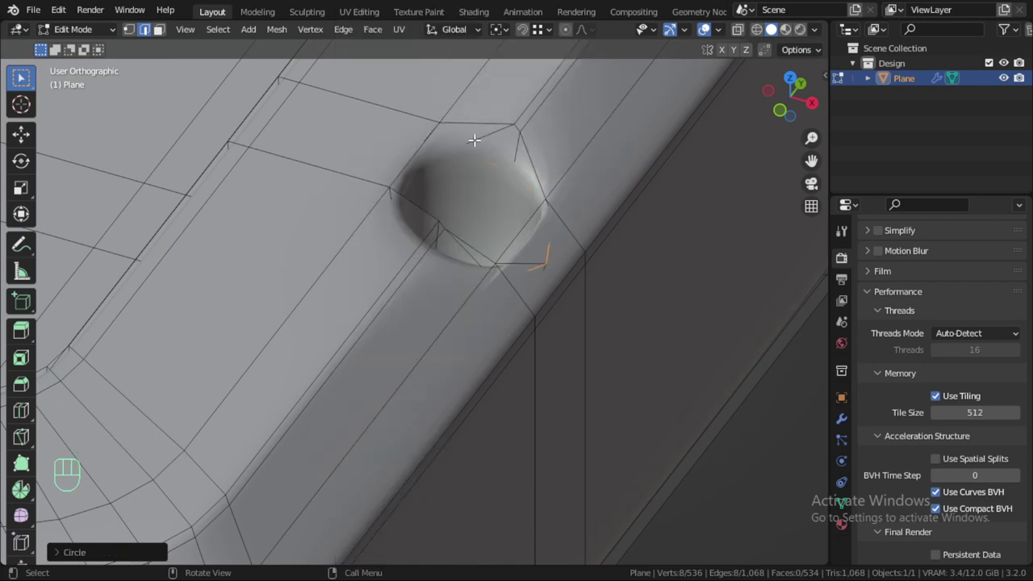
key(KP_7)
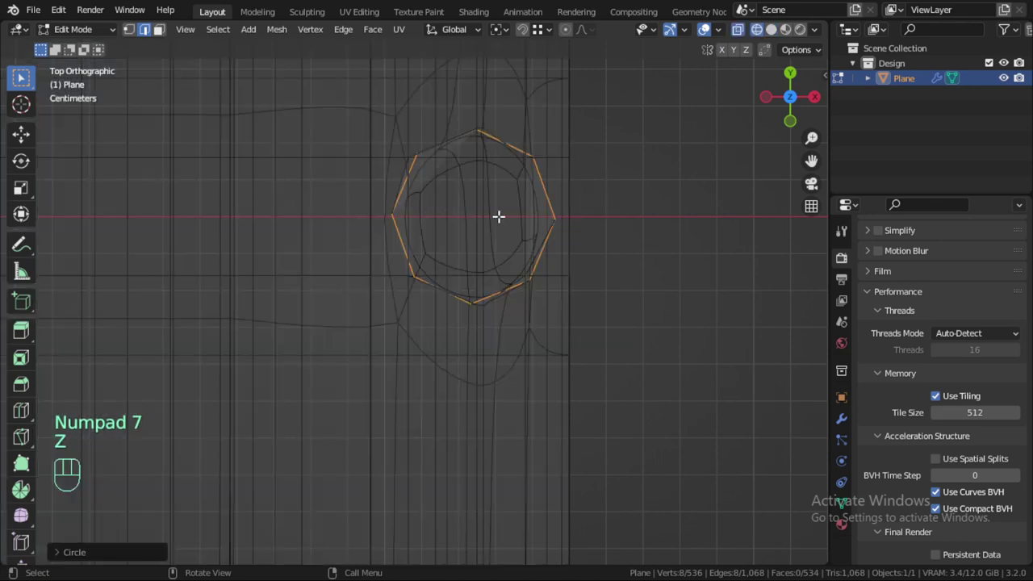
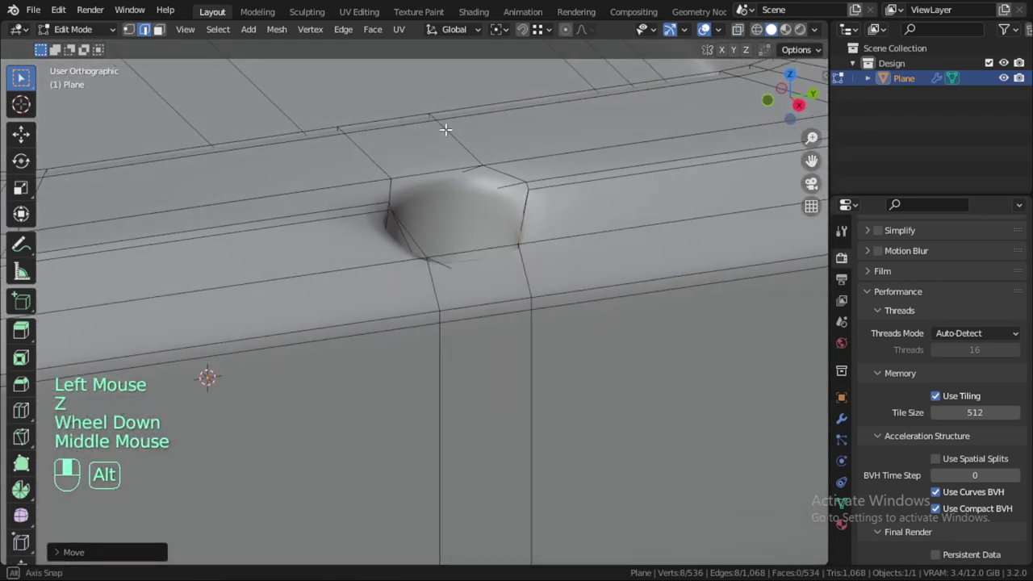
scroll(up, 3)
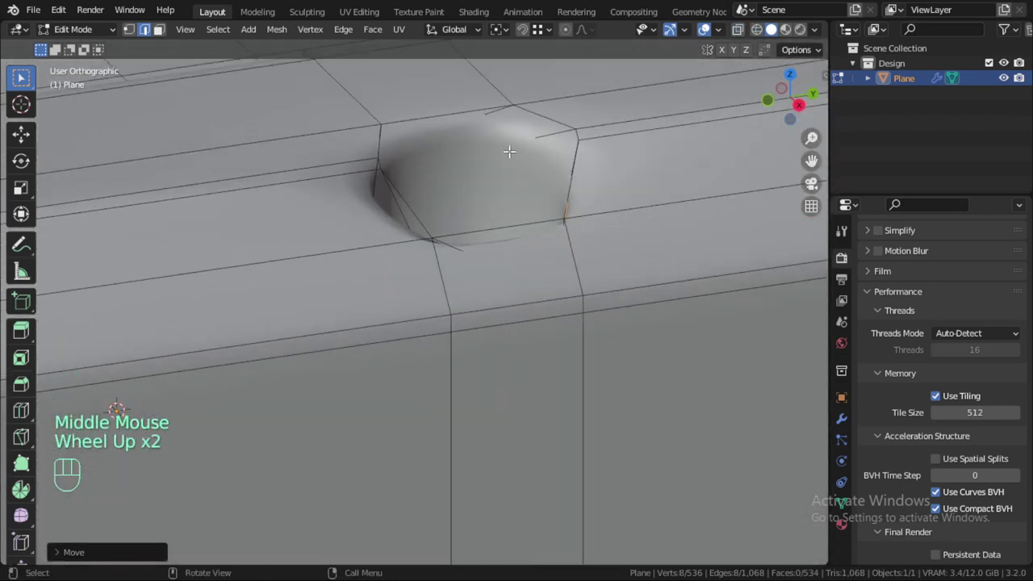
key(x)
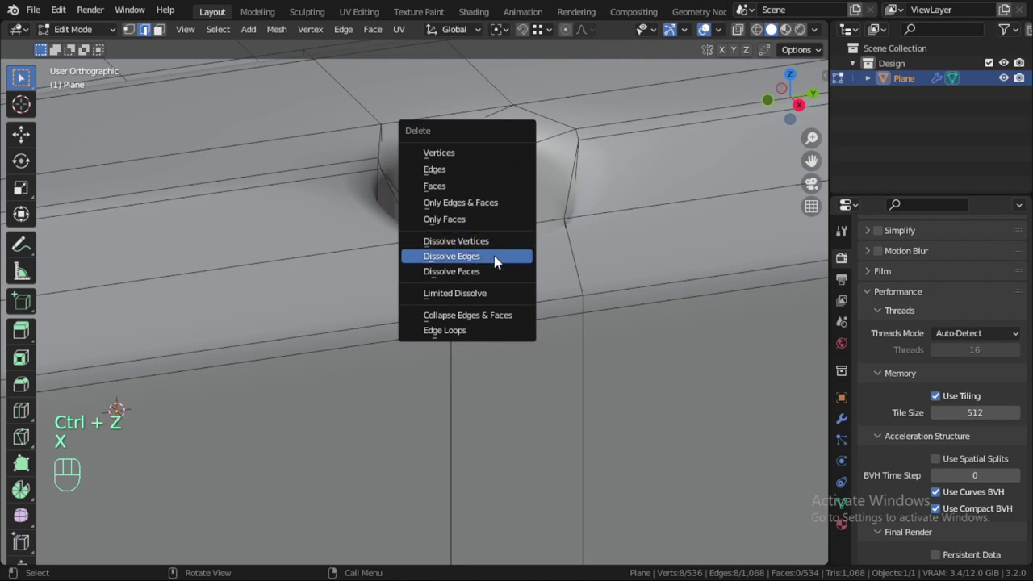
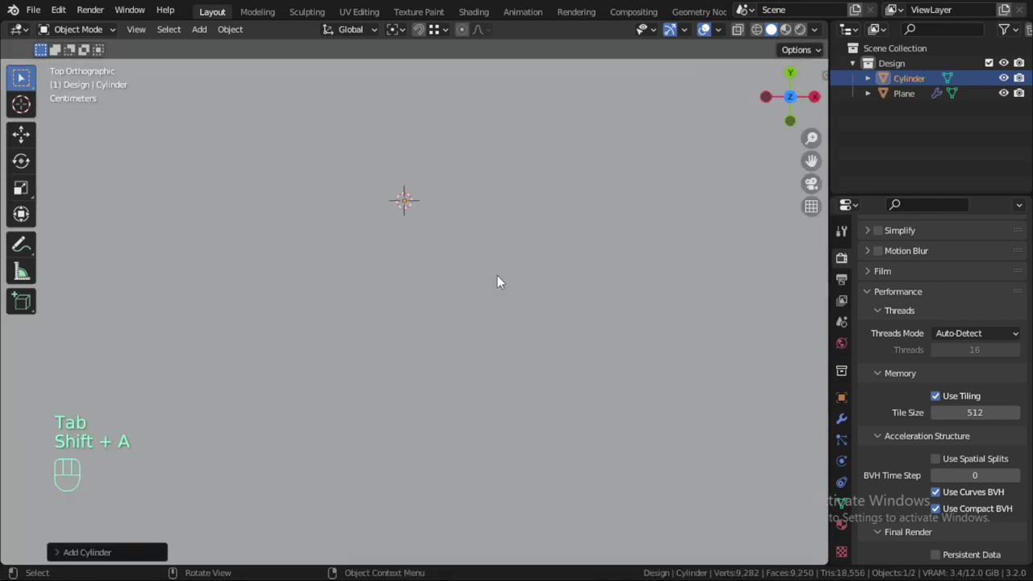
Shrink the new cylinder to fit the rim's dimple and orbit to view it at an angle.
click(138, 556)
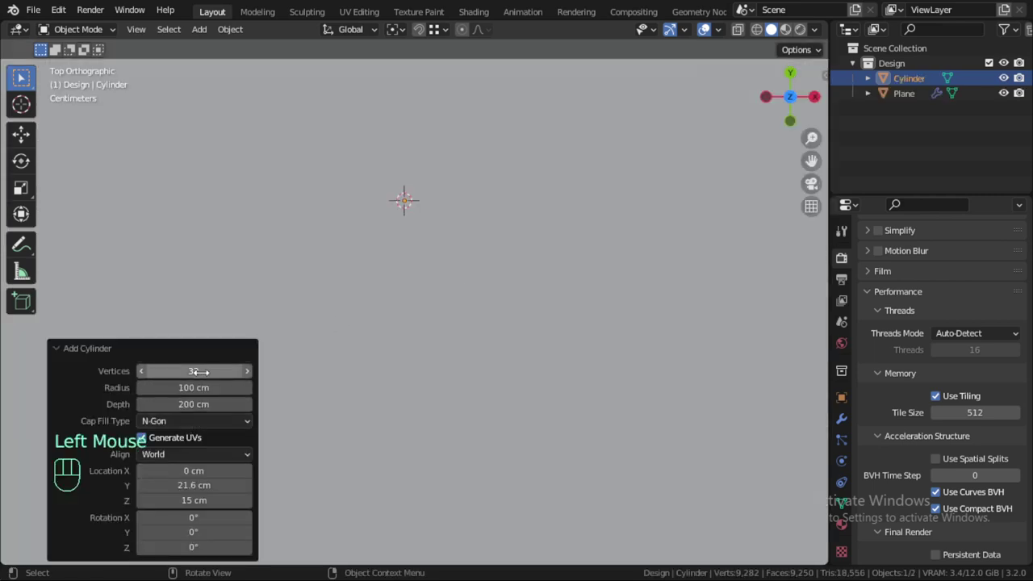
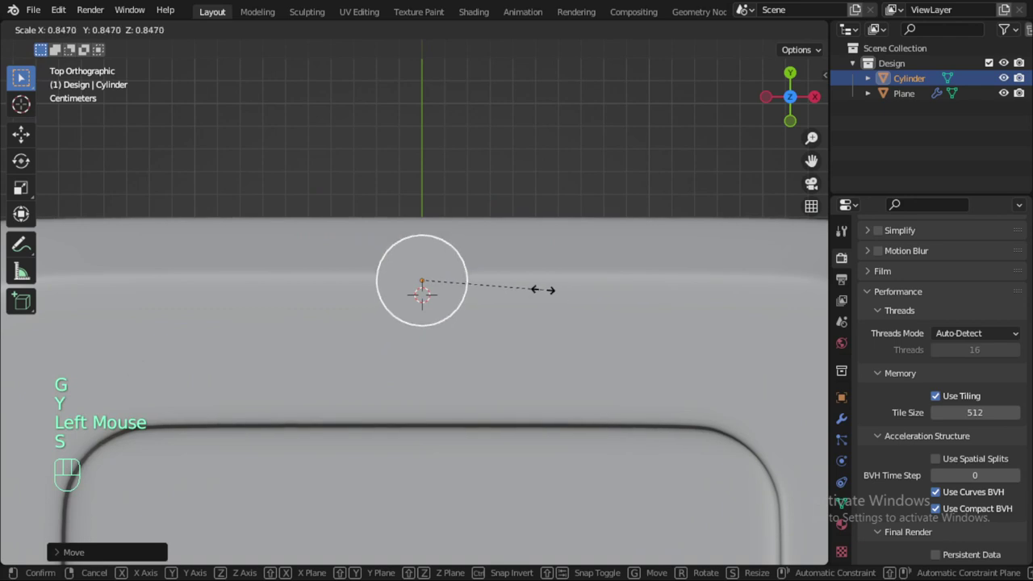
click(549, 294)
scroll(down, 3)
drag(568, 313, 360, 226)
scroll(up, 3)
drag(500, 317, 493, 322)
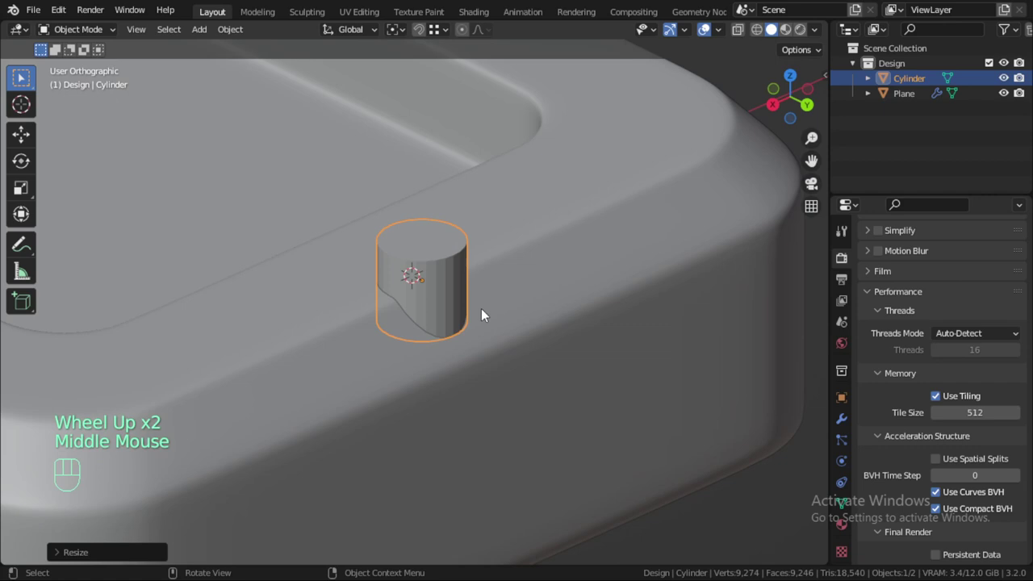
Lower the cylinder along Z into the rim, then select the tray.
key(g)
key(z)
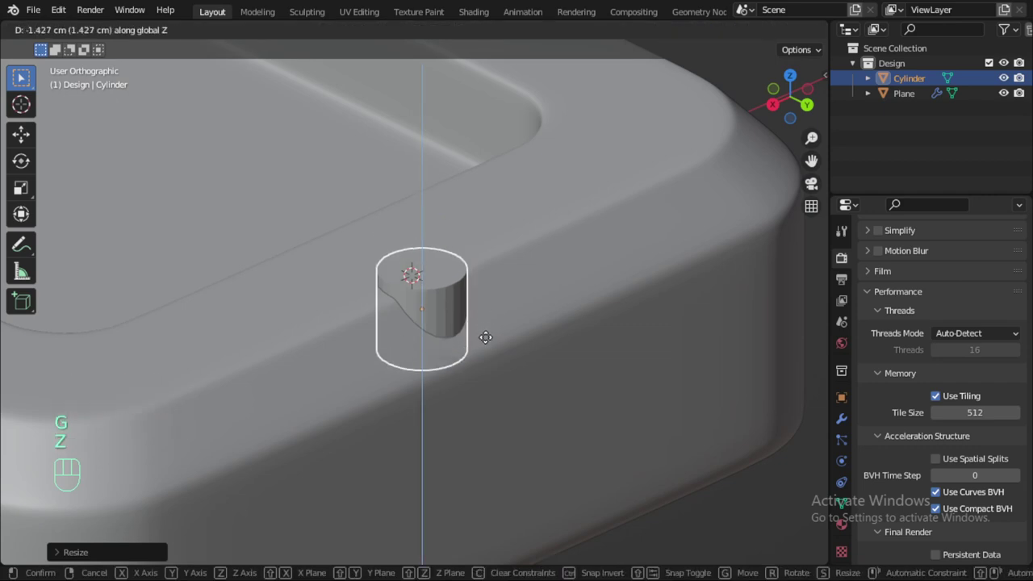
drag(491, 342, 476, 347)
click(549, 278)
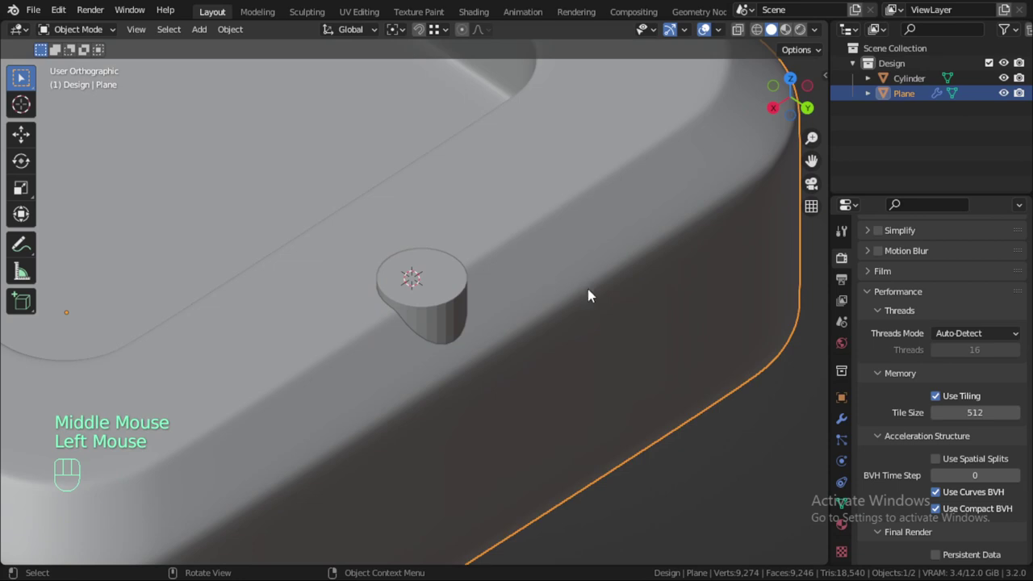
Save the file and add a Boolean Difference modifier on the tray using the cylinder.
drag(852, 425, 652, 304)
key(ctrl+s)
drag(931, 260, 759, 333)
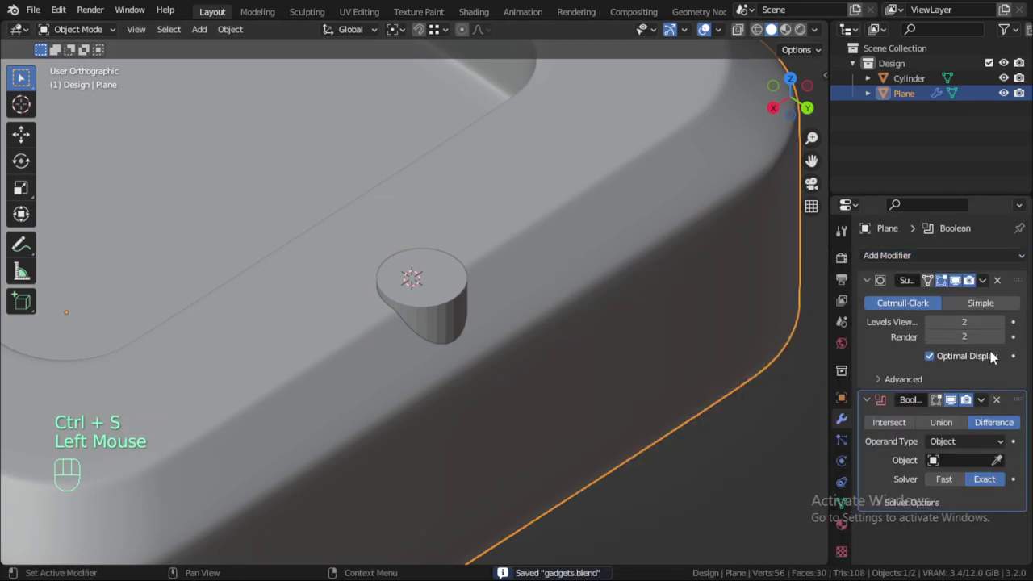
click(872, 284)
click(1003, 362)
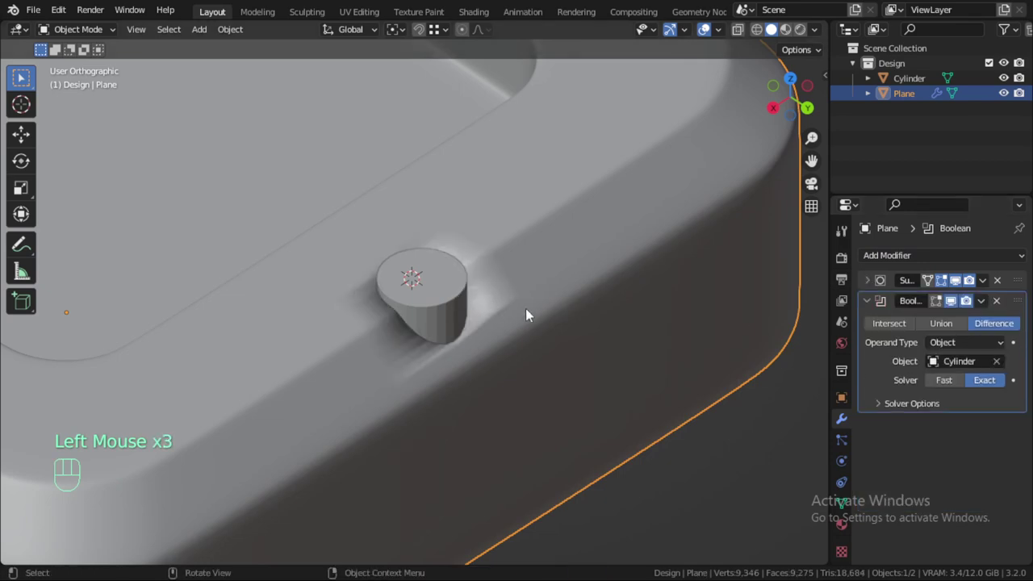
Enable Auto Smooth in the tray's normals and hide the cylinder to reveal the cut hole.
drag(948, 381, 832, 314)
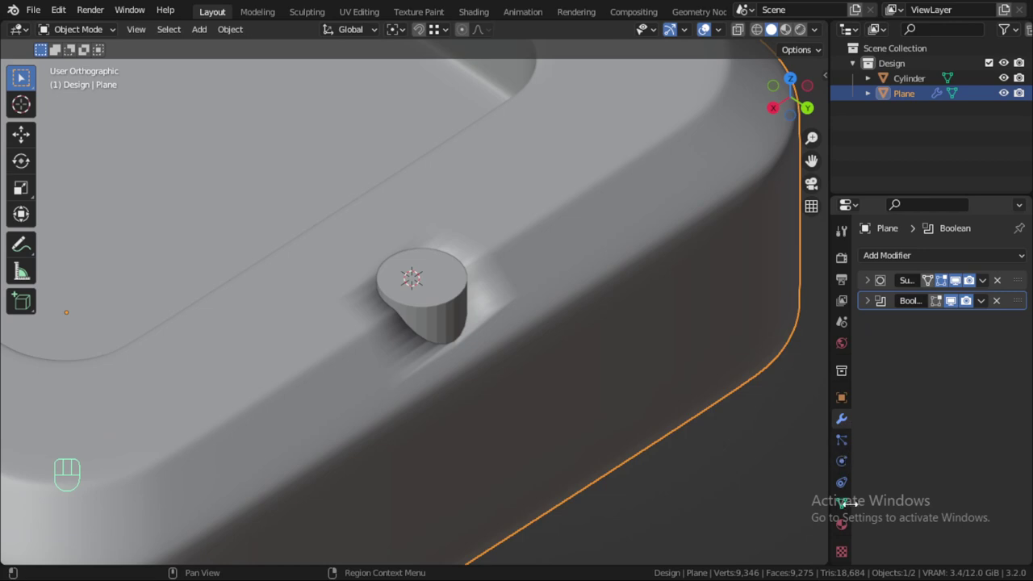
drag(853, 509, 892, 287)
click(898, 302)
click(900, 408)
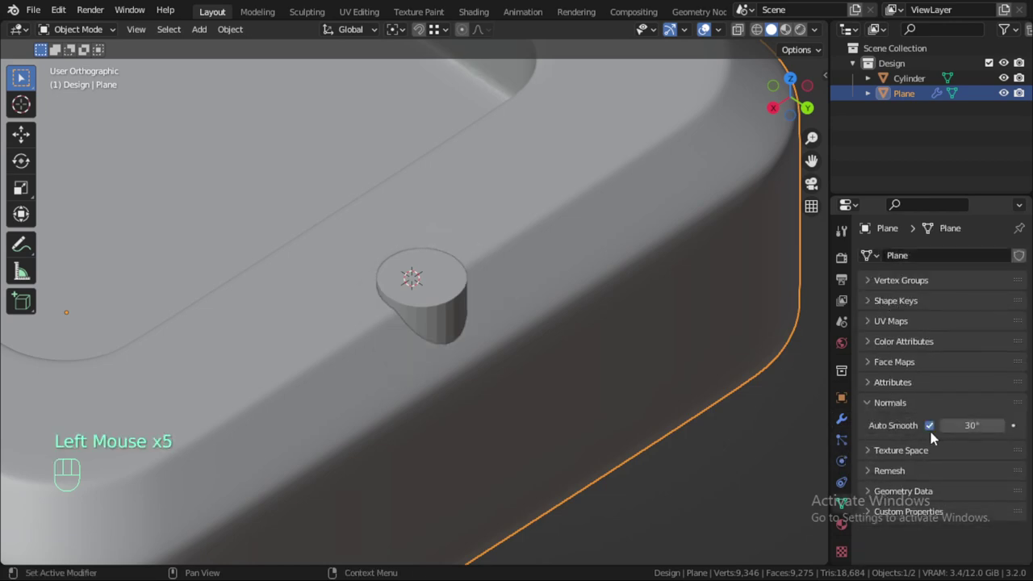
click(461, 298)
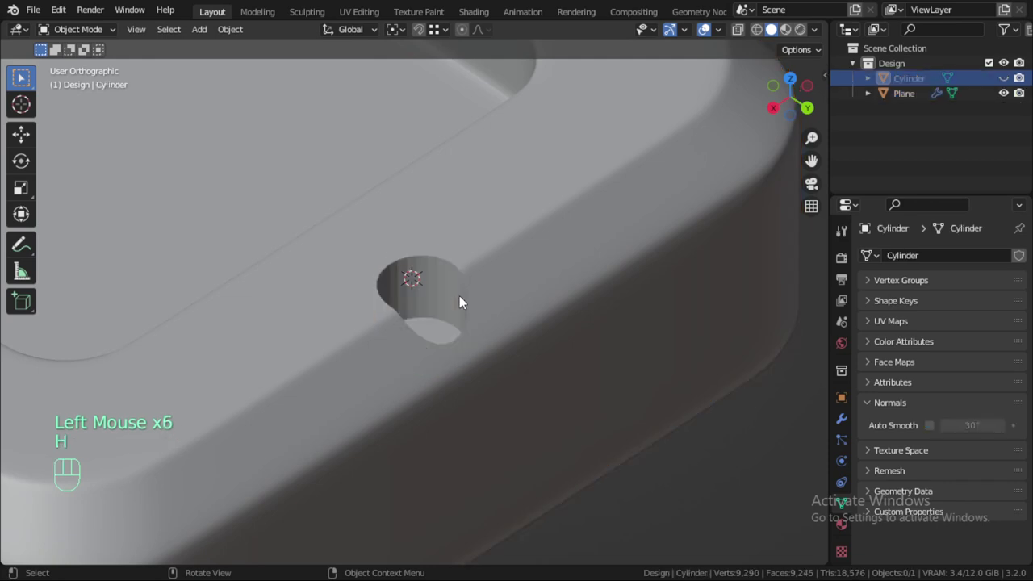
scroll(down, 3)
scroll(down, 3)
drag(410, 316, 472, 397)
key(KP_7)
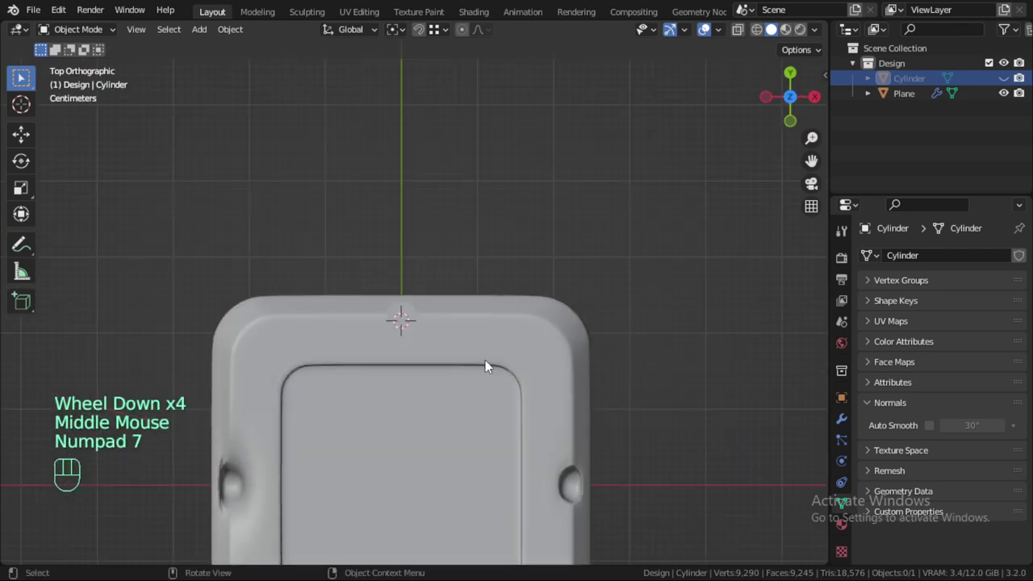
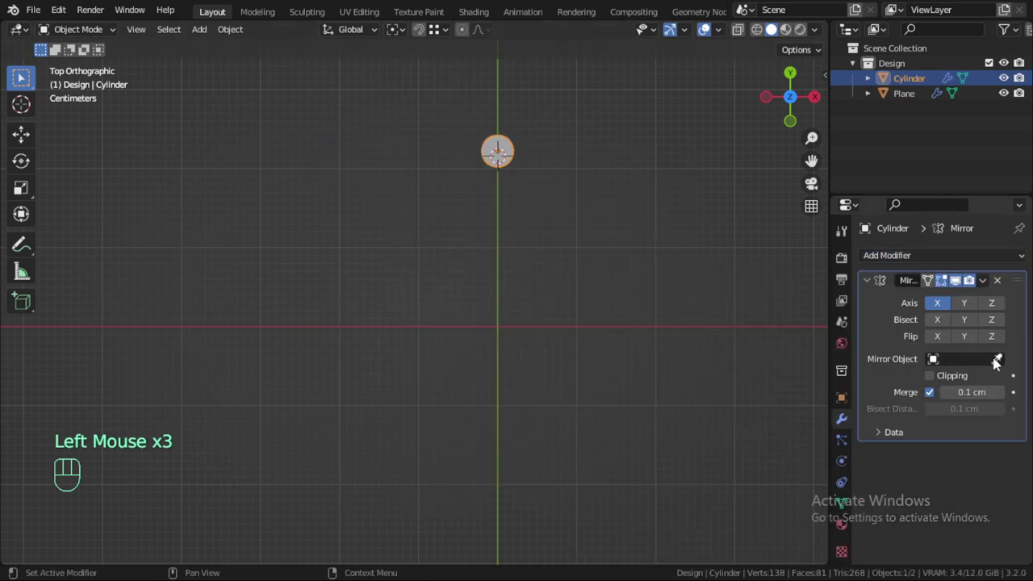
Mirror the cylinder around the tray as mirror object, apply it and rename it c2.
click(967, 367)
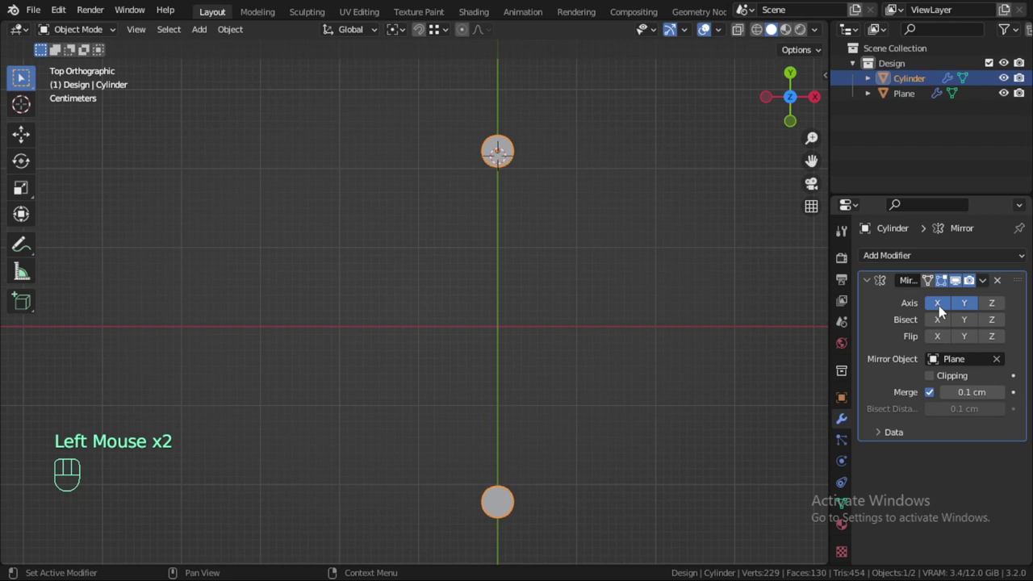
key(alt+a)
drag(599, 393, 645, 309)
drag(567, 376, 541, 258)
drag(580, 330, 596, 308)
click(628, 331)
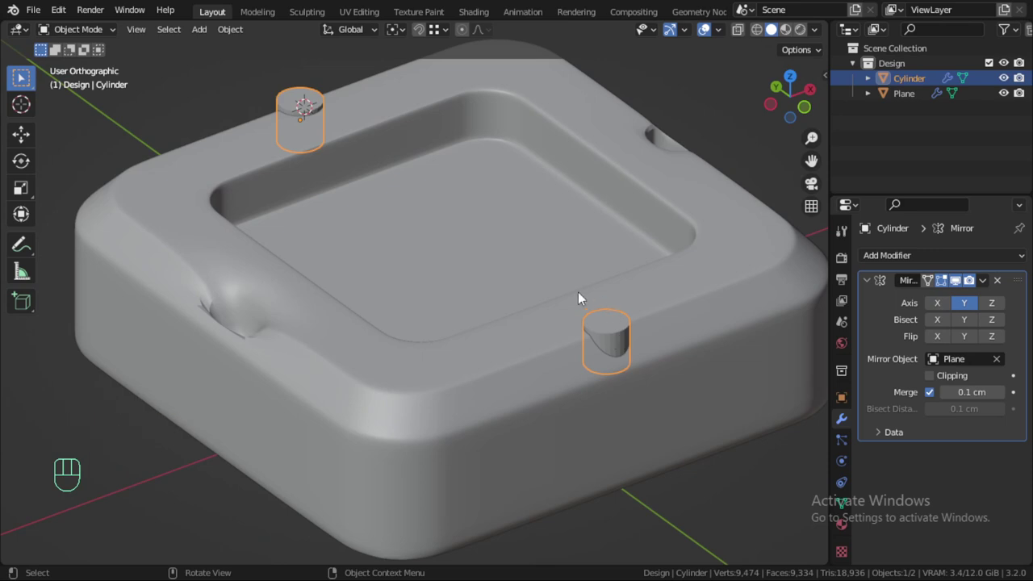
key(F9)
key(F10)
Check the four rim holes from above, reselect the cylinders and bring up the Add menu.
click(700, 374)
middle_click(699, 373)
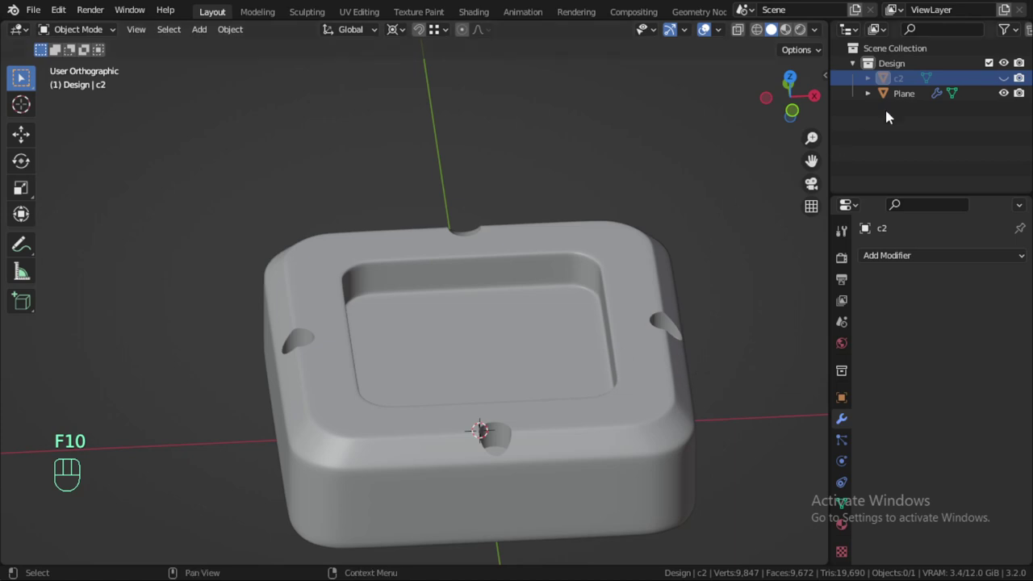
middle_click(586, 396)
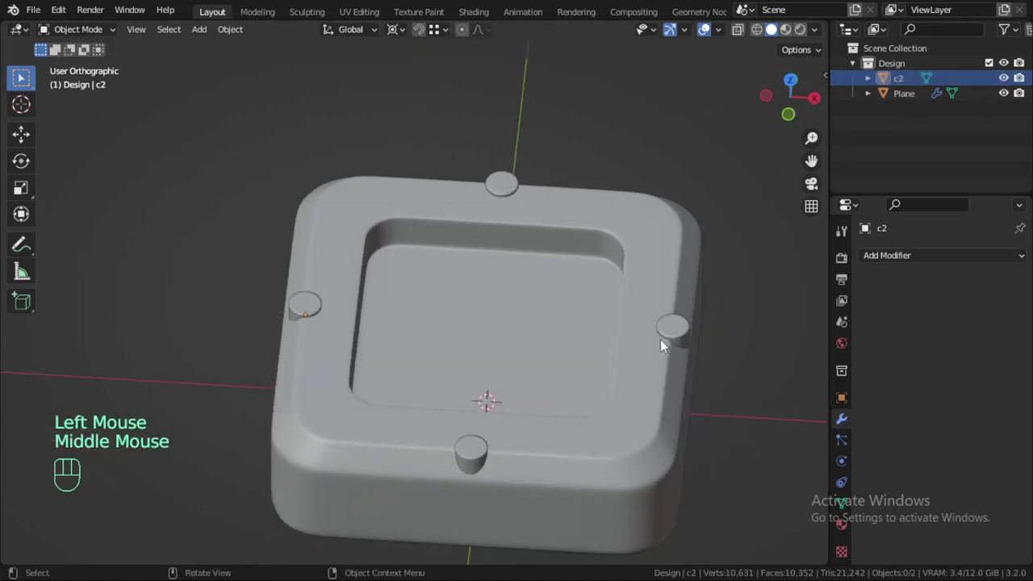
click(678, 336)
key(KP_7)
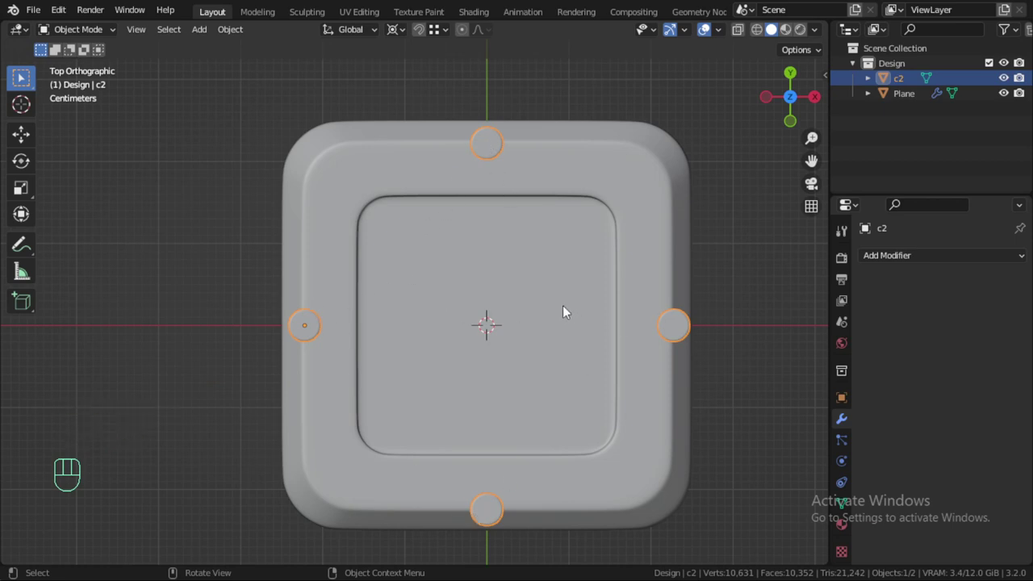
middle_click(556, 313)
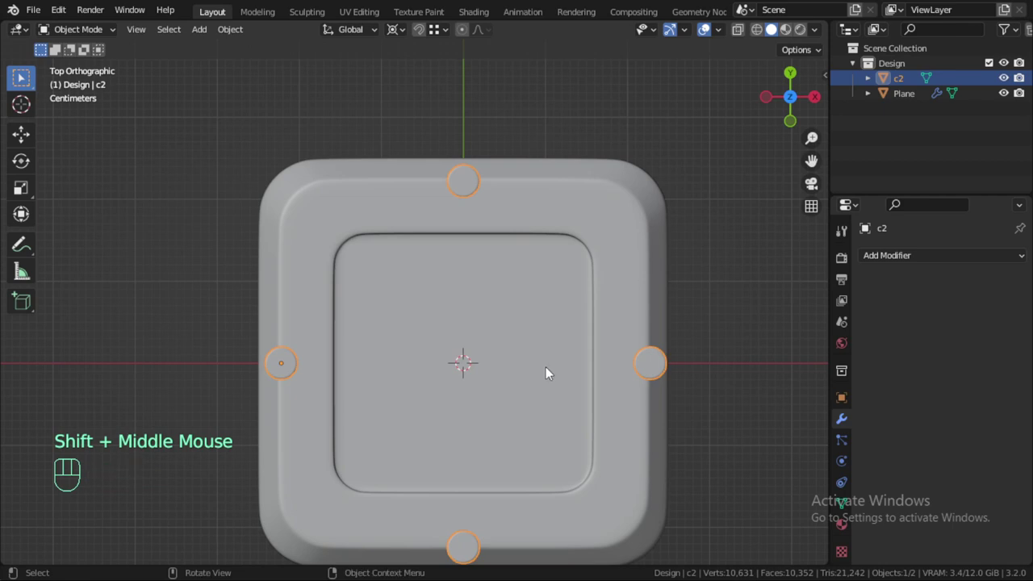
right_click(549, 364)
key(shift+a)
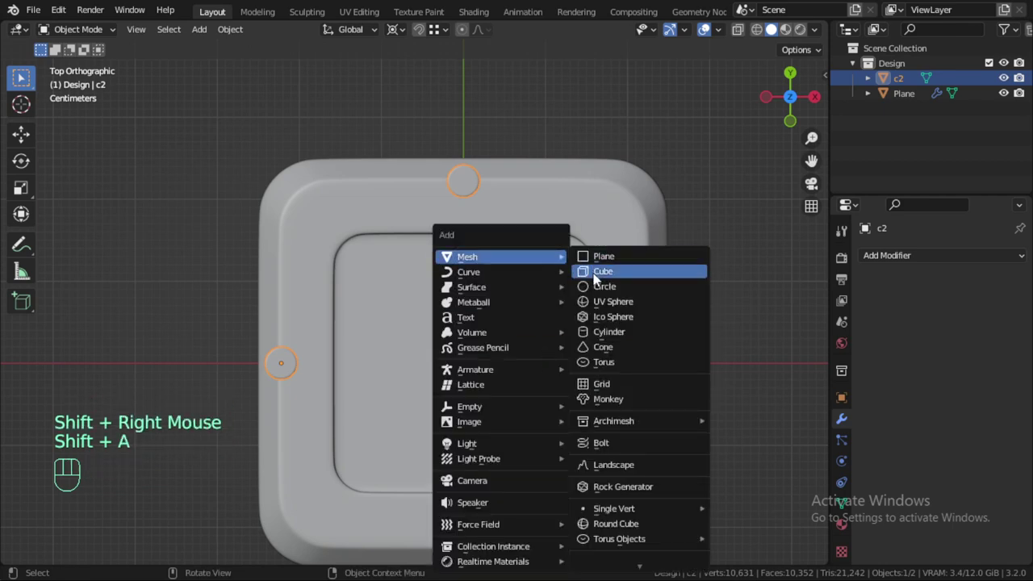
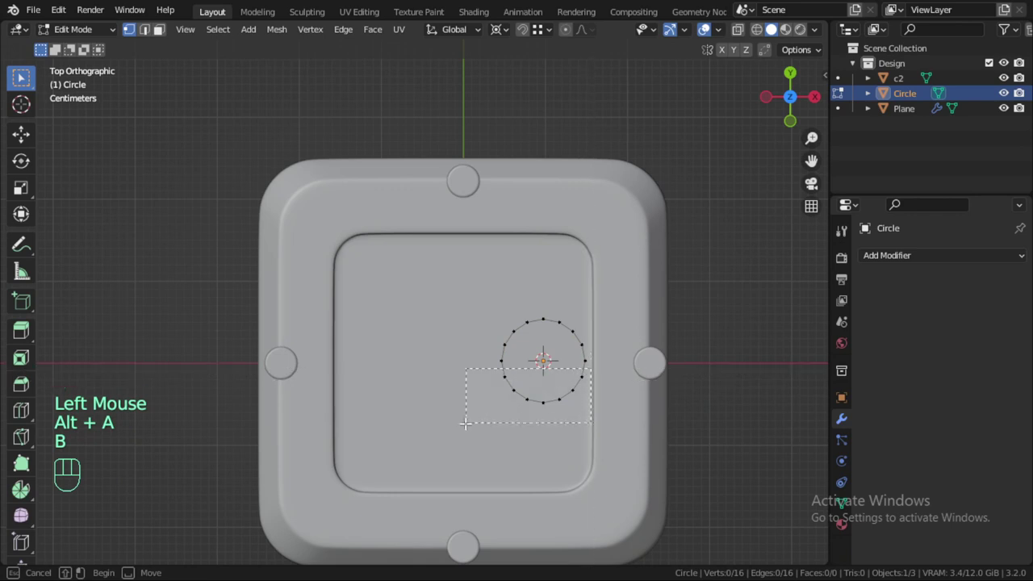
Delete the circle's lower half and scale the remaining half-circle arc down at the tray centre.
key(x)
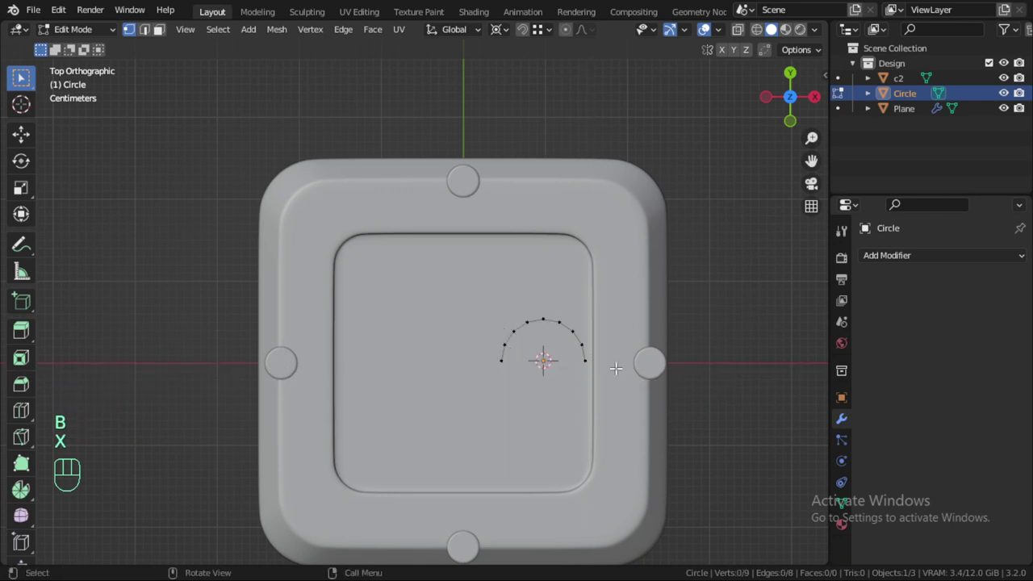
key(s)
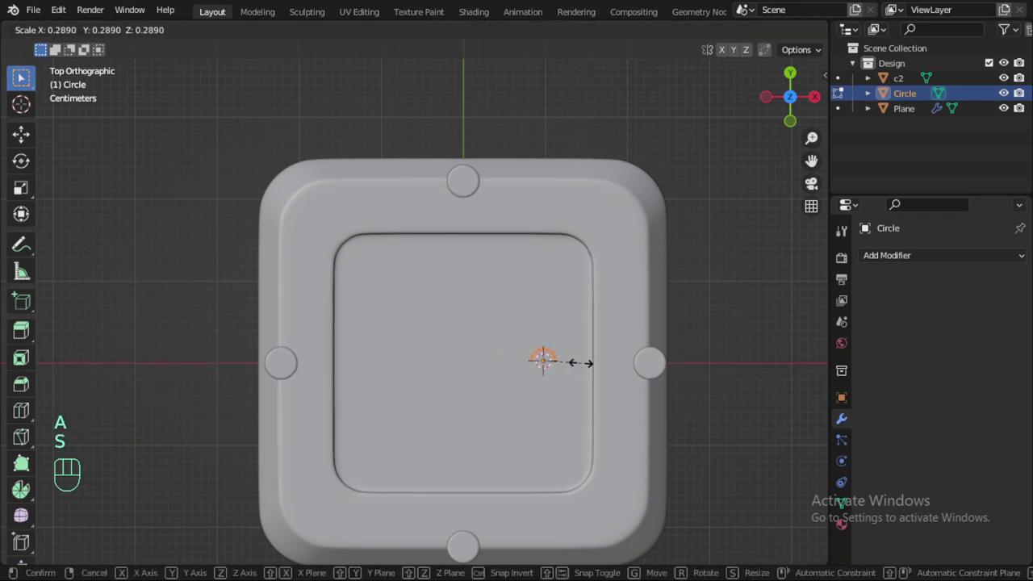
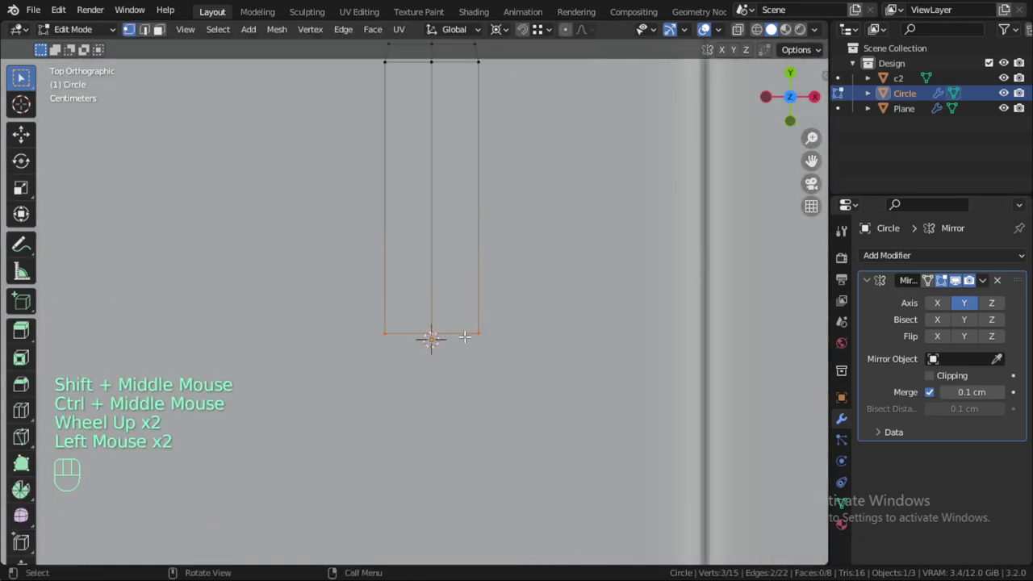
Stretch the end vertices along Y into a long slot, then scale the rounded end along X.
key(g)
key(y)
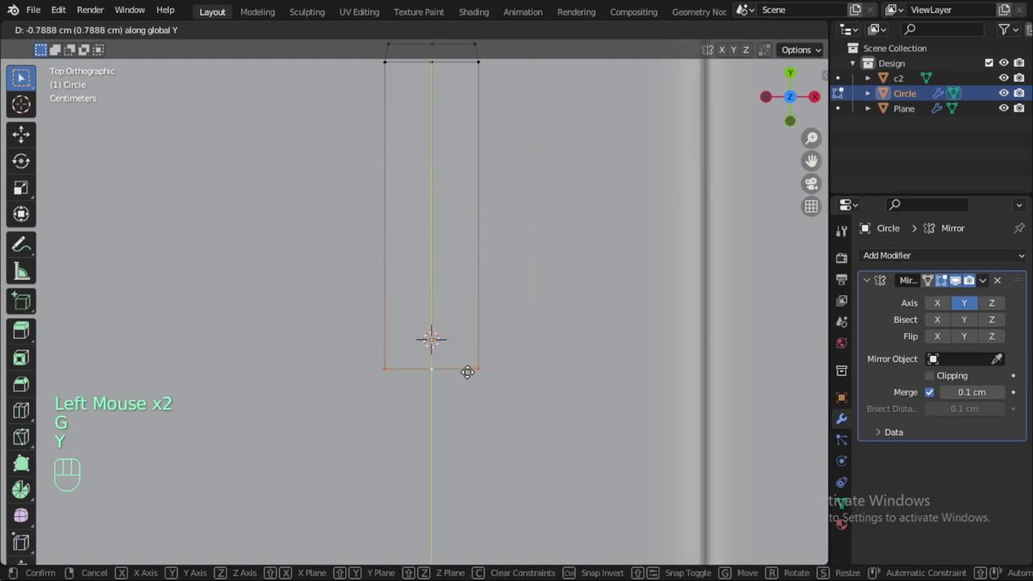
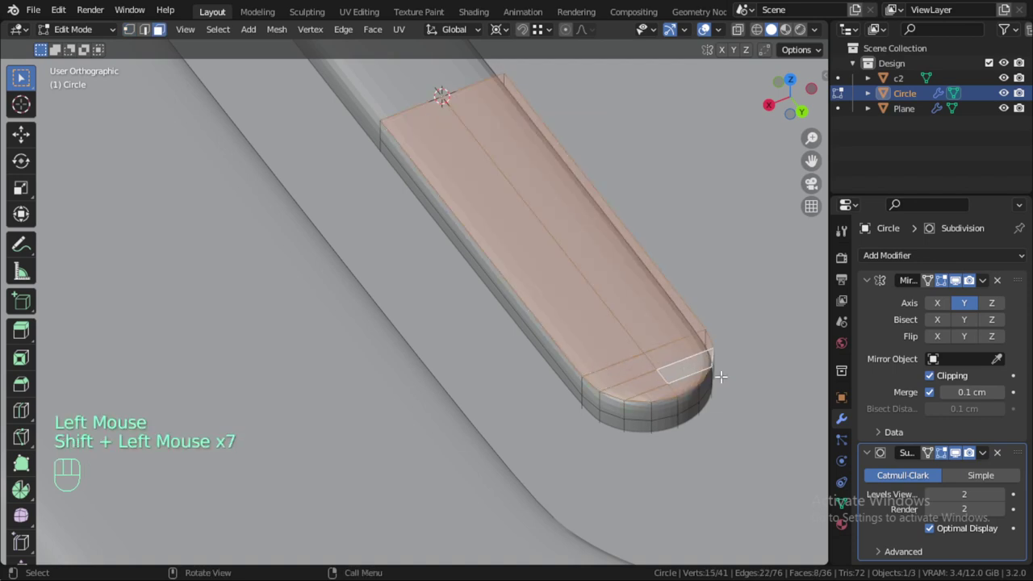
key(shift+z)
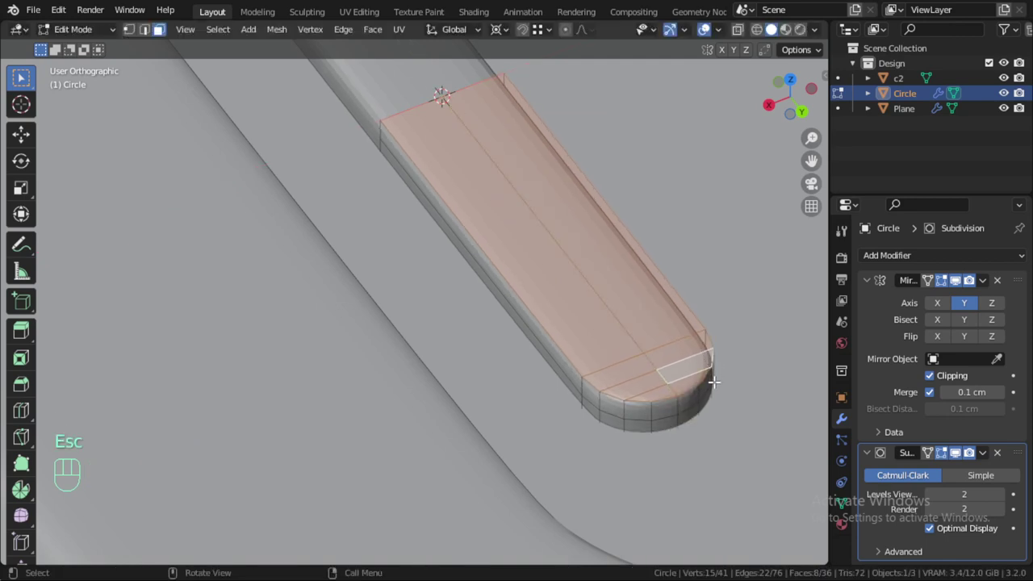
key(x)
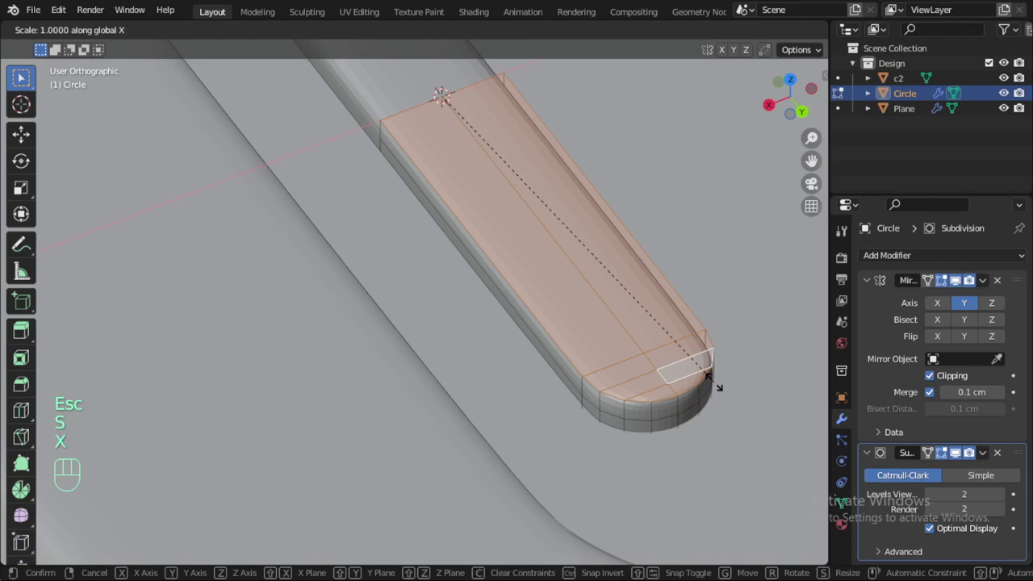
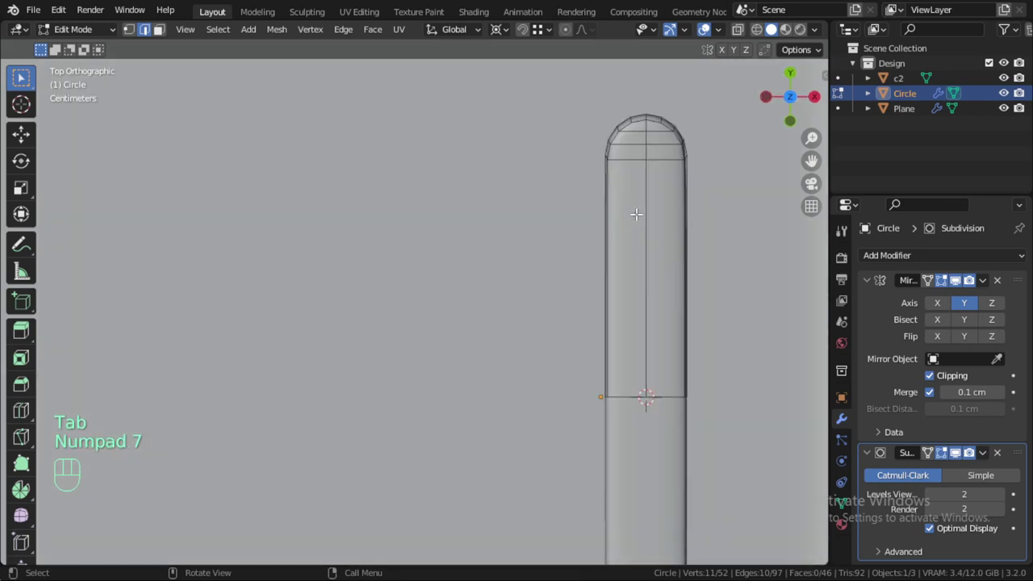
Rename the bar 'right' and mirror it on X using Plane as the mirror object.
key(Tab)
scroll(down, 3)
key(Tab)
key(Tab)
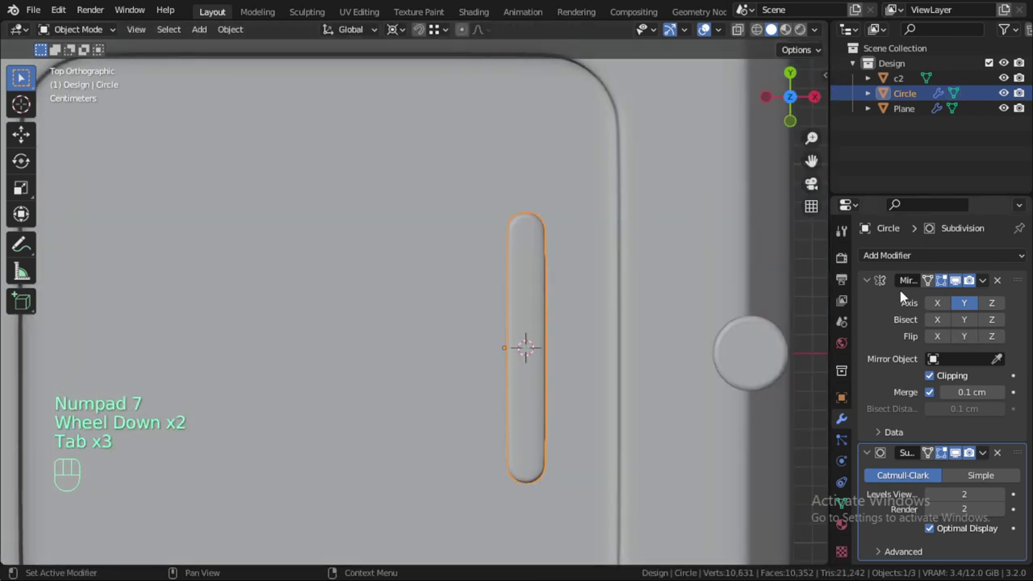
click(875, 287)
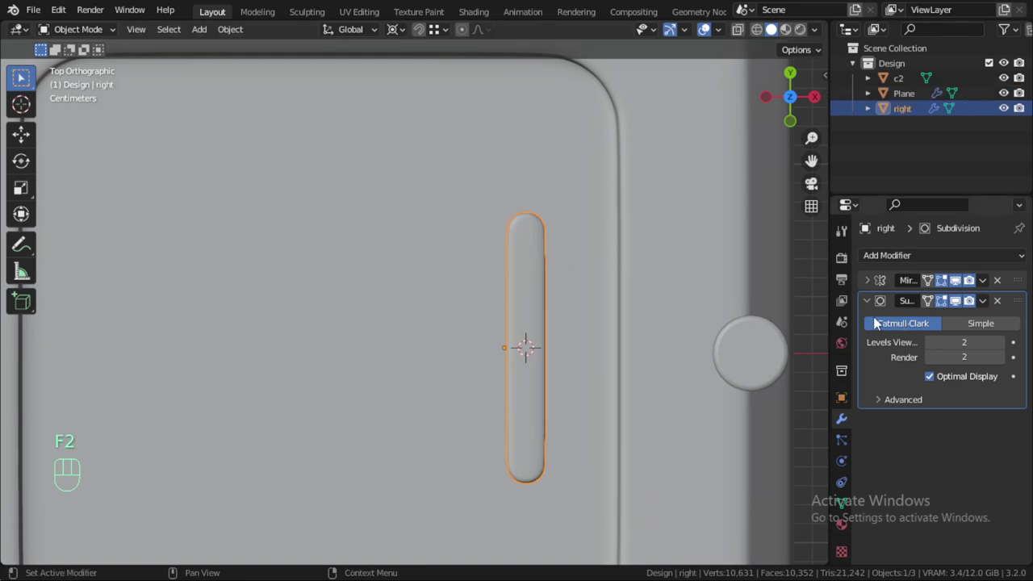
click(873, 310)
drag(896, 268, 741, 436)
click(1000, 402)
scroll(down, 3)
Select the tray Plane and add a second Boolean modifier for the mirrored bar, then save.
drag(555, 327, 478, 281)
scroll(up, 3)
middle_click(499, 329)
drag(502, 330, 527, 307)
drag(526, 291, 522, 234)
key(s)
key(z)
key(Escape)
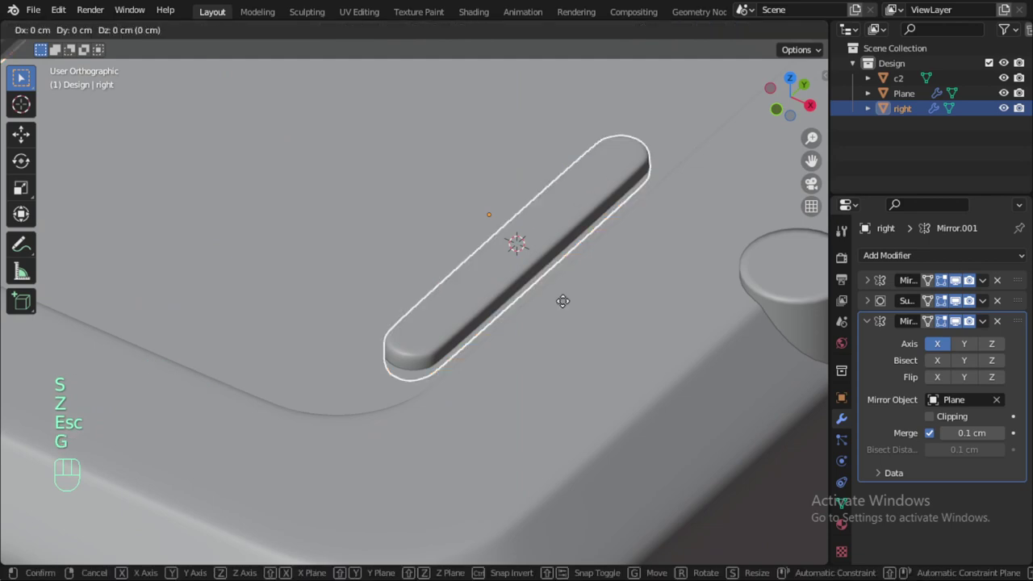
click(574, 355)
scroll(down, 3)
key(alt+a)
click(620, 213)
drag(872, 306, 874, 291)
drag(882, 255, 690, 347)
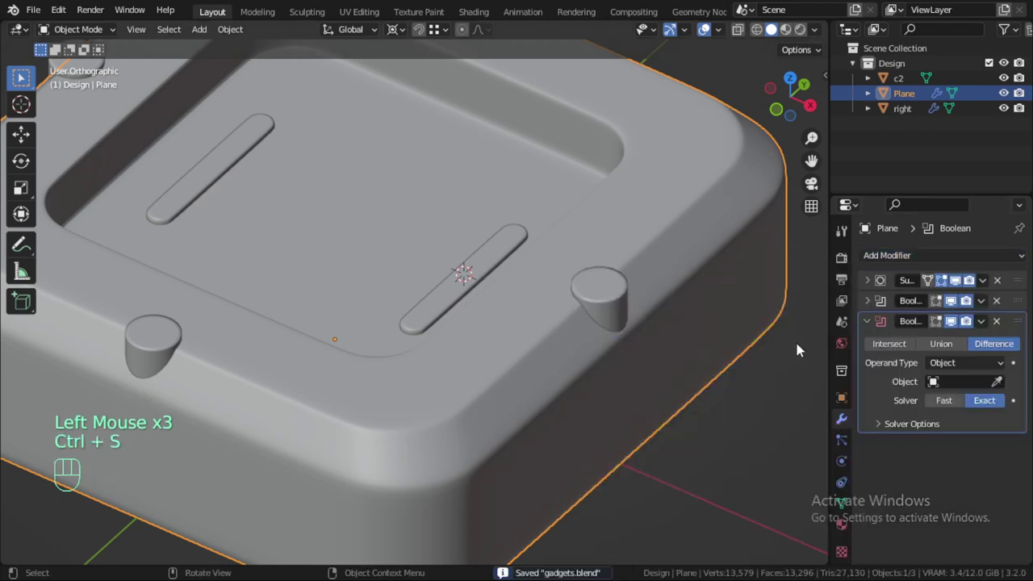
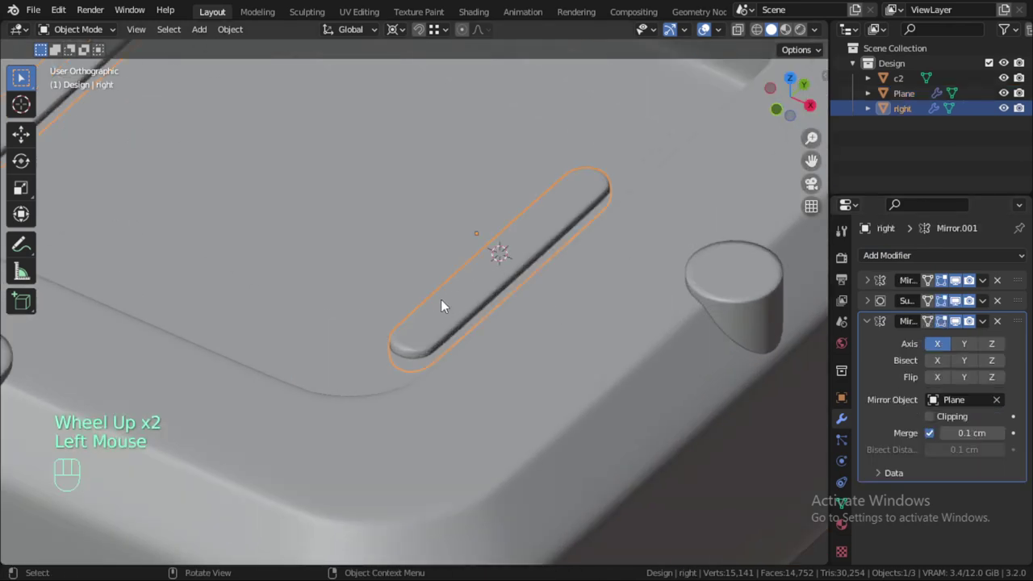
Rename the tray 'main' and set its Boolean to Union with the bar 'right'.
key(Tab)
scroll(up, 3)
key(Tab)
key(h)
click(444, 305)
scroll(down, 3)
key(Tab)
scroll(down, 3)
key(Tab)
scroll(up, 3)
key(alt+h)
click(903, 84)
click(747, 336)
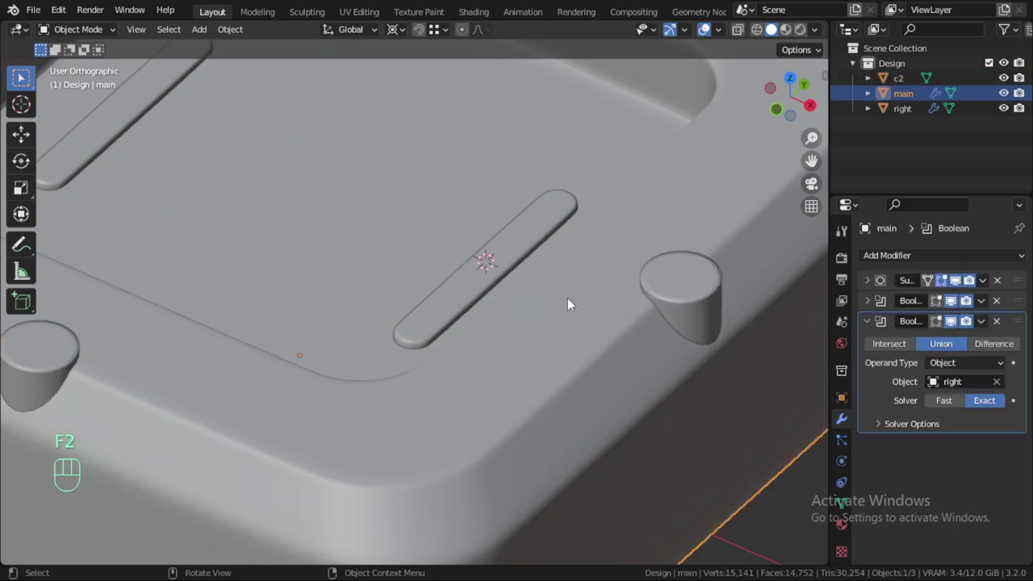
Move 'right' and the cap cutter 'c2' into a new hidden collection 'cutter_col'.
click(909, 112)
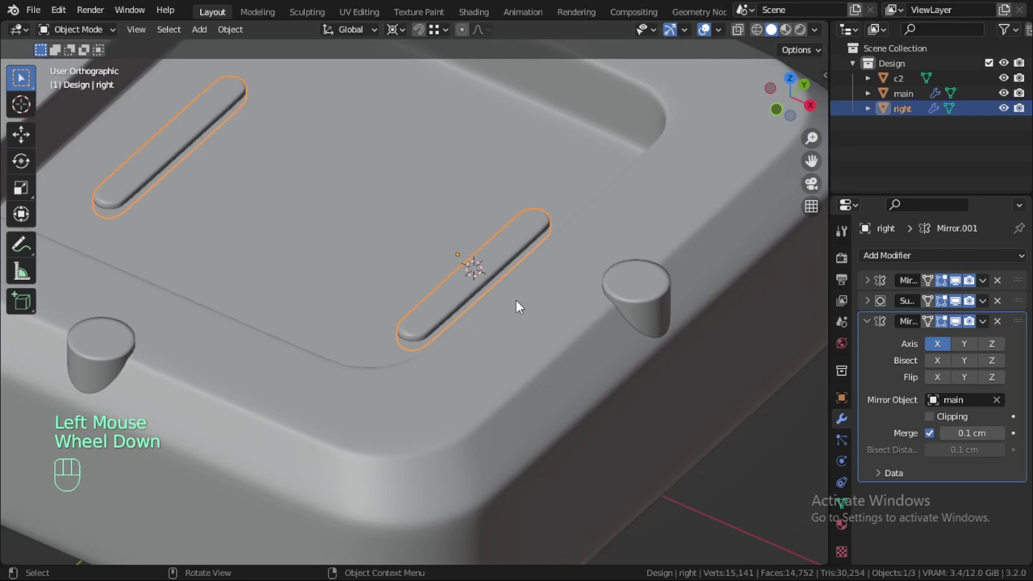
key(m)
scroll(down, 3)
key(t)
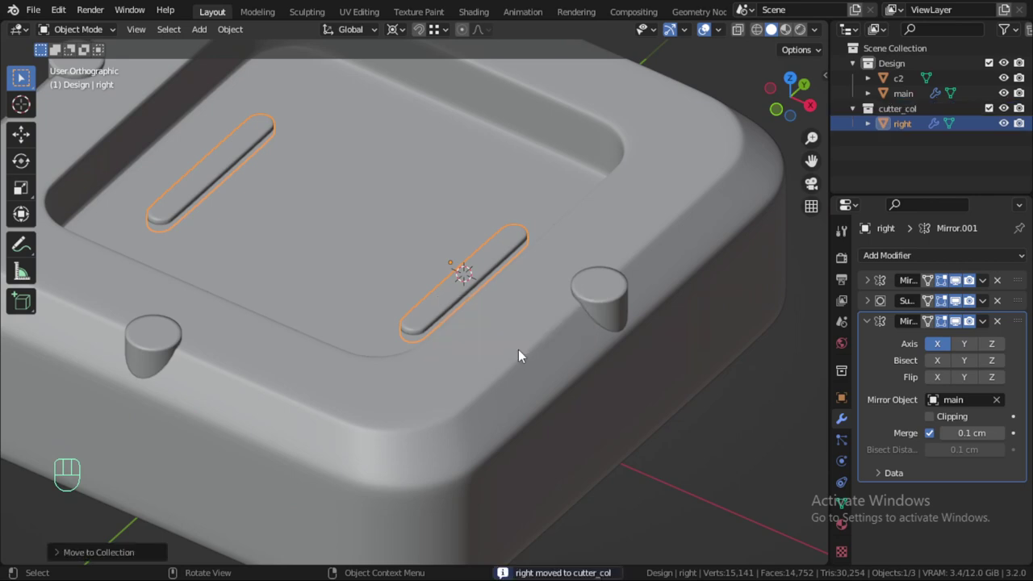
click(918, 84)
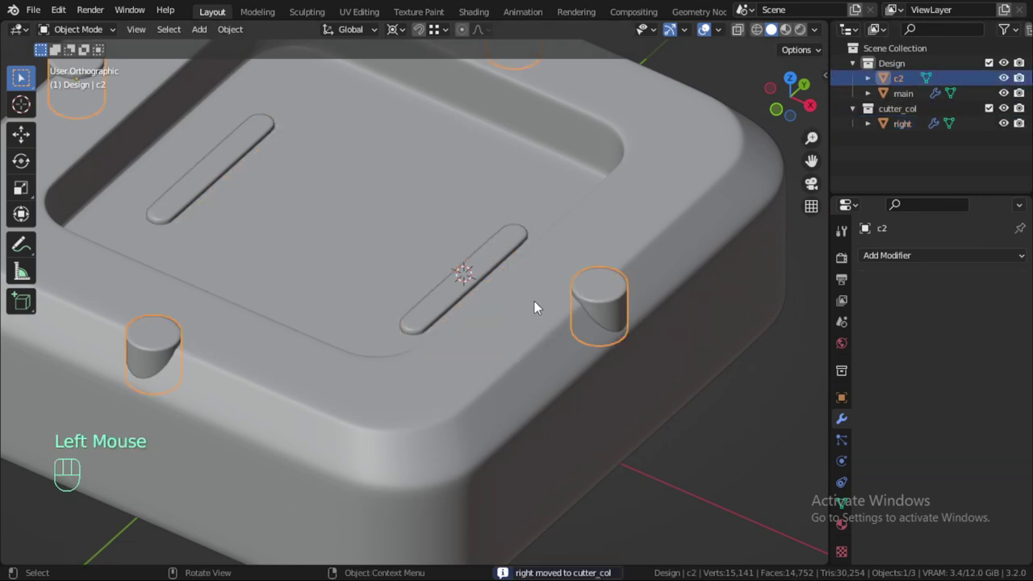
scroll(down, 3)
click(636, 254)
scroll(up, 3)
Select the main tray and view it straight from the side to inspect the merged ribs.
drag(529, 292, 527, 266)
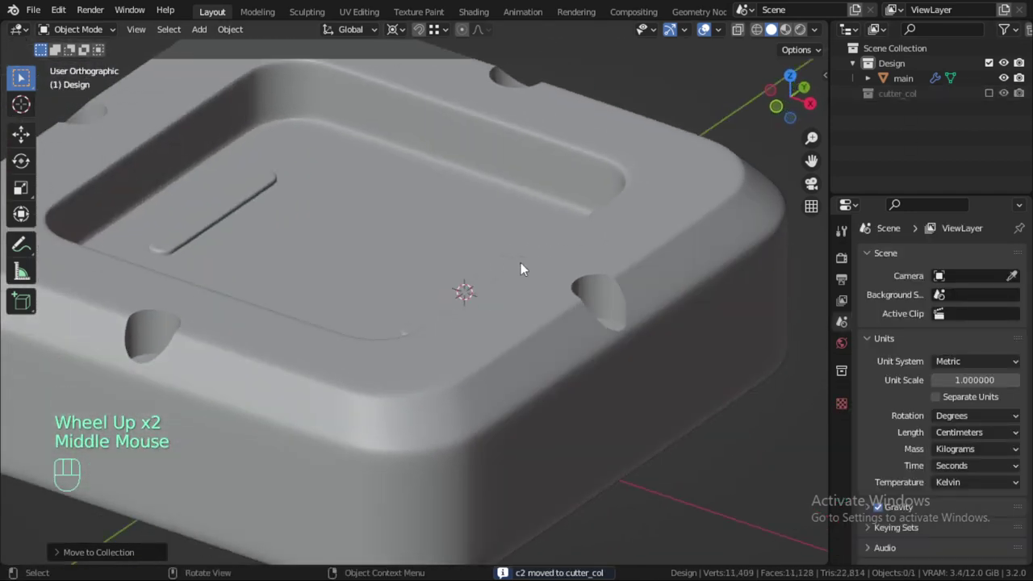
drag(531, 280, 531, 291)
drag(506, 253, 468, 182)
drag(480, 194, 498, 238)
drag(483, 313, 435, 305)
click(463, 329)
key(KP_3)
drag(417, 250, 493, 267)
drag(485, 267, 510, 195)
middle_click(531, 220)
drag(536, 194, 507, 347)
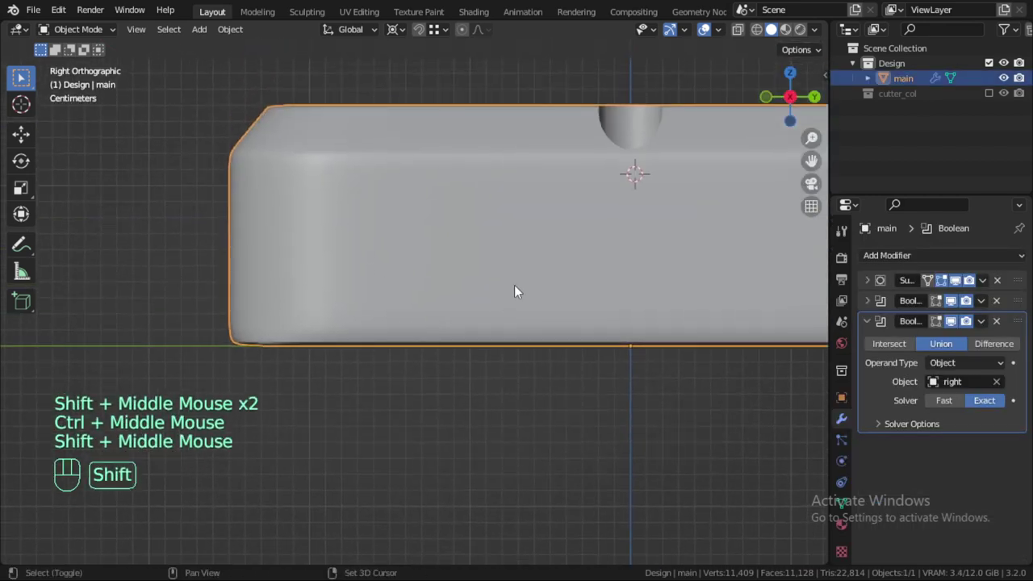
Place the 3D cursor on the tray's side, add a mesh circle there and resize it.
right_click(524, 292)
key(shift+a)
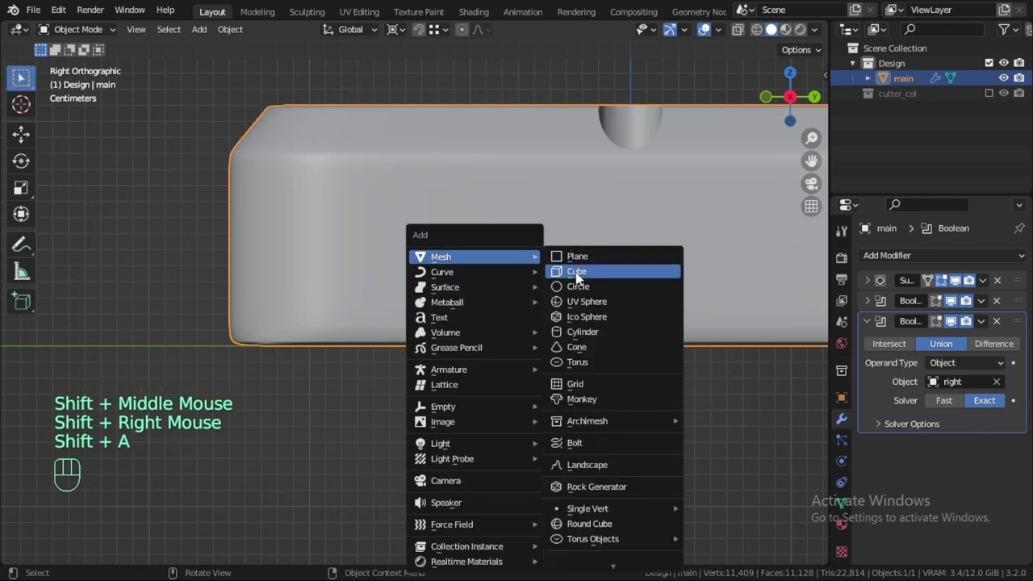
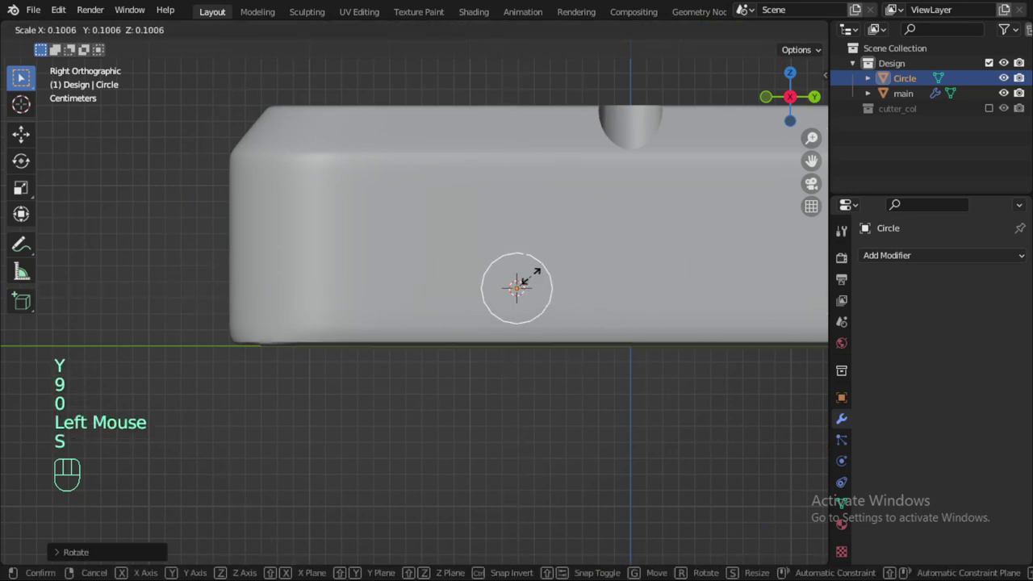
click(536, 281)
scroll(up, 3)
key(s)
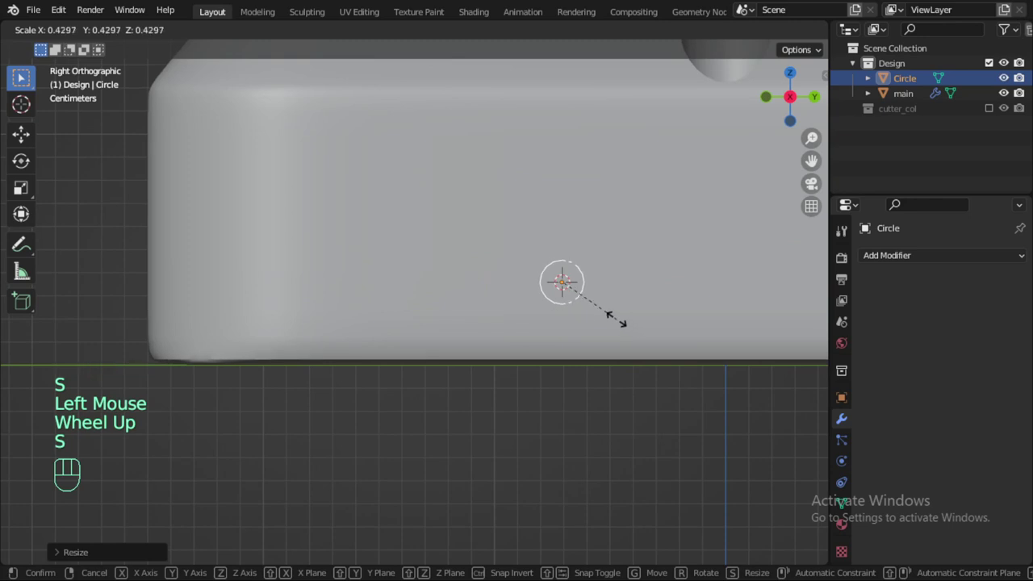
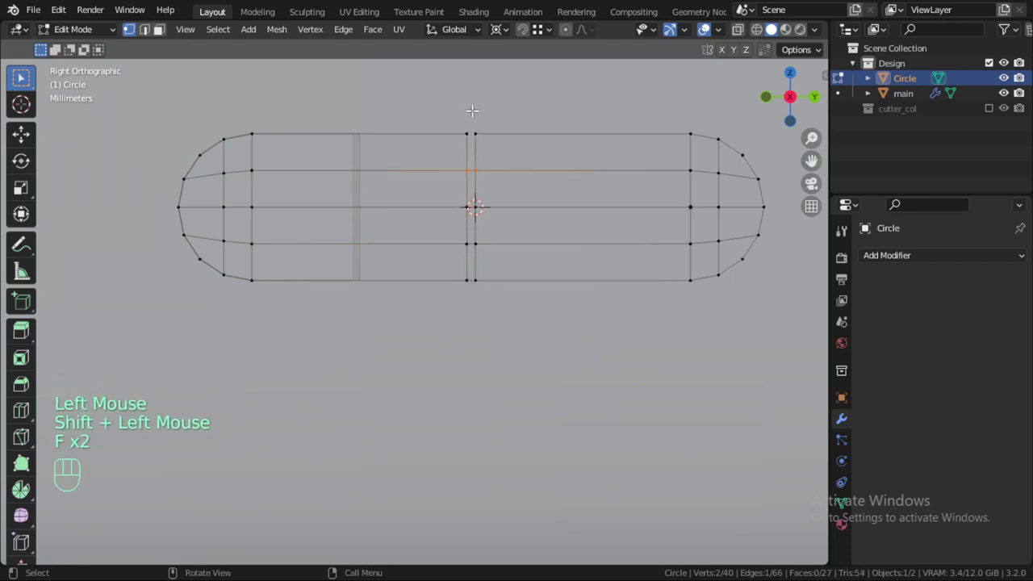
Reset the capsule block's origin and shift it along Y onto the tray's lower edge.
key(Tab)
scroll(down, 3)
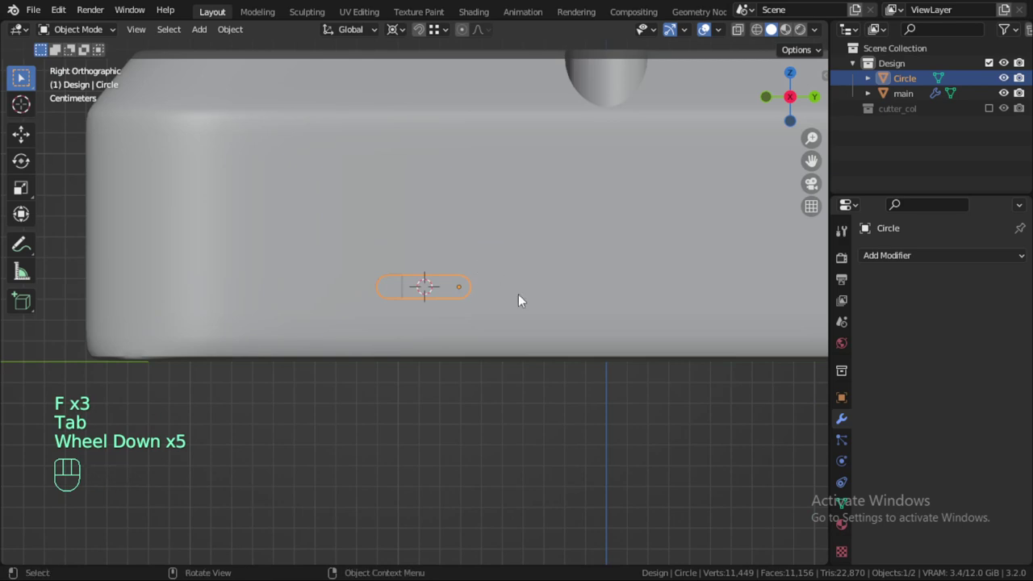
scroll(up, 3)
scroll(up, 3)
key(s)
click(552, 311)
drag(535, 295, 516, 327)
scroll(down, 3)
drag(505, 343, 548, 377)
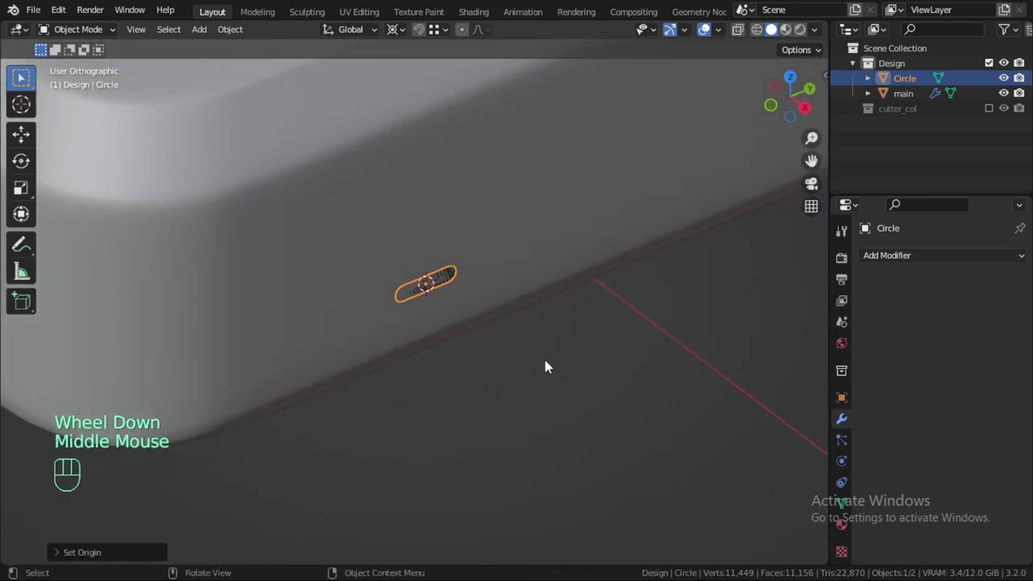
click(617, 338)
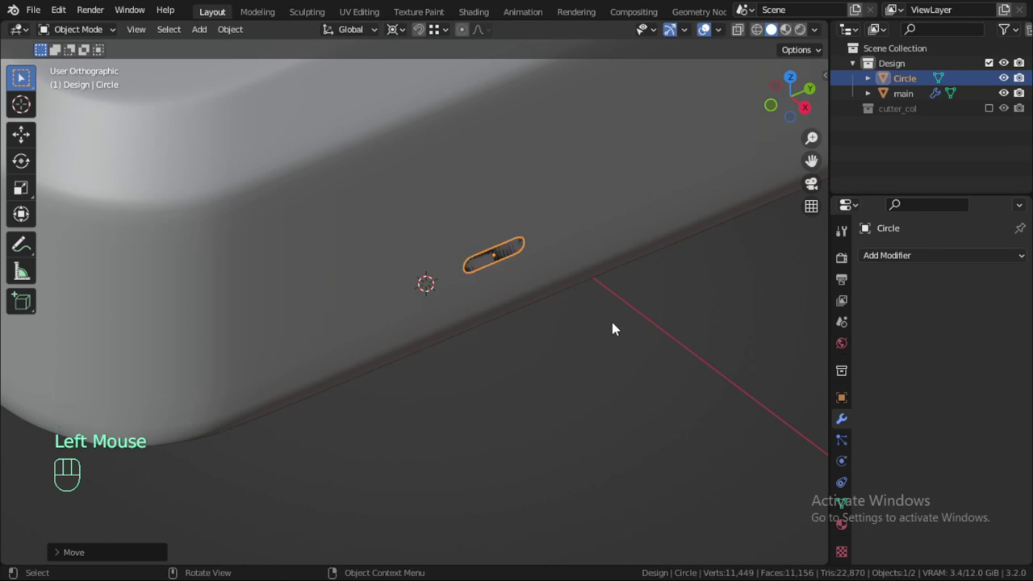
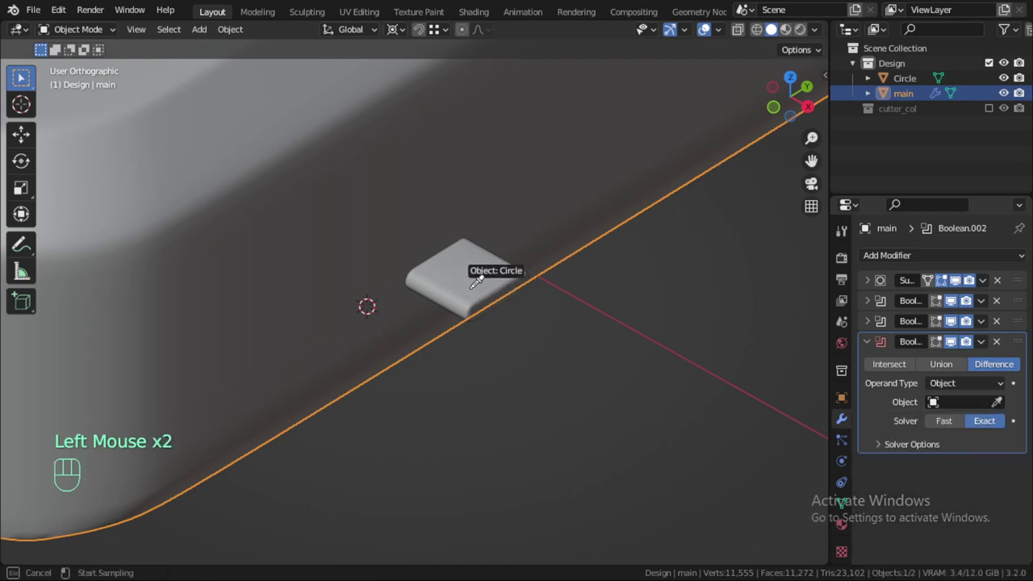
Rename the capsule block 'cut1' and pick it as the tray's difference Boolean object.
click(482, 296)
key(F2)
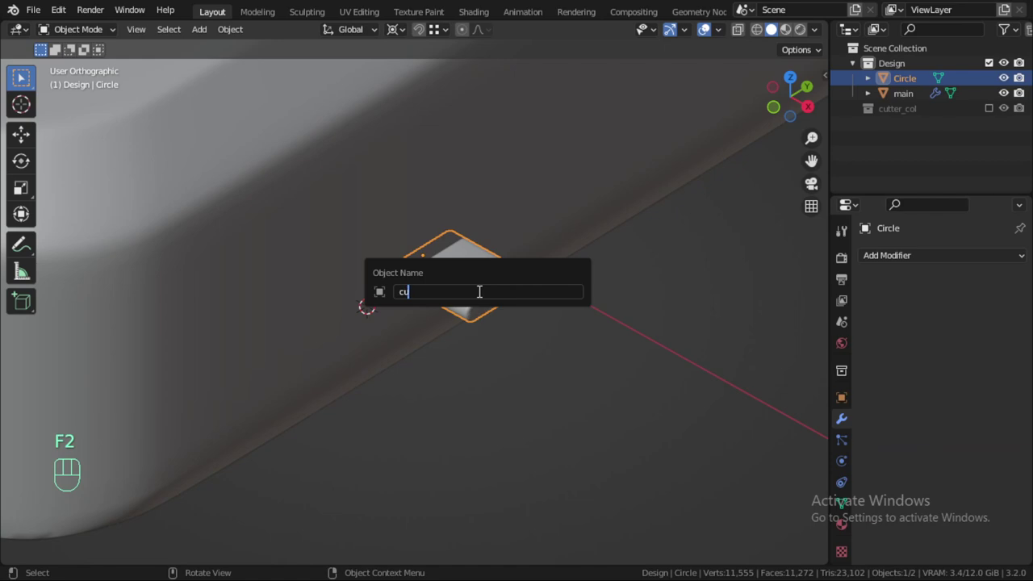
click(540, 228)
click(1000, 408)
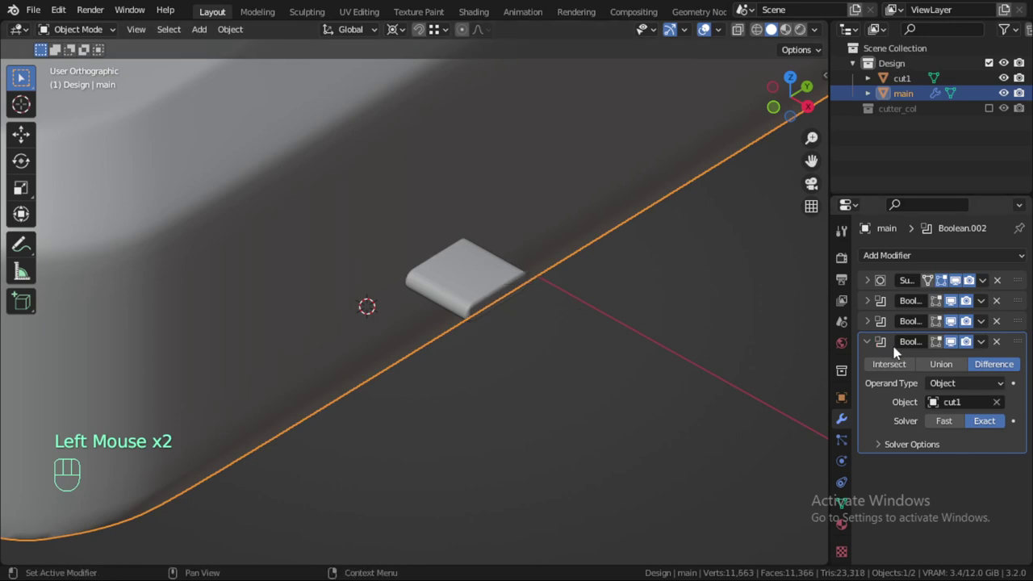
Unhide cut1 and duplicate its mesh along Y to cut a second slot beside the first.
click(489, 296)
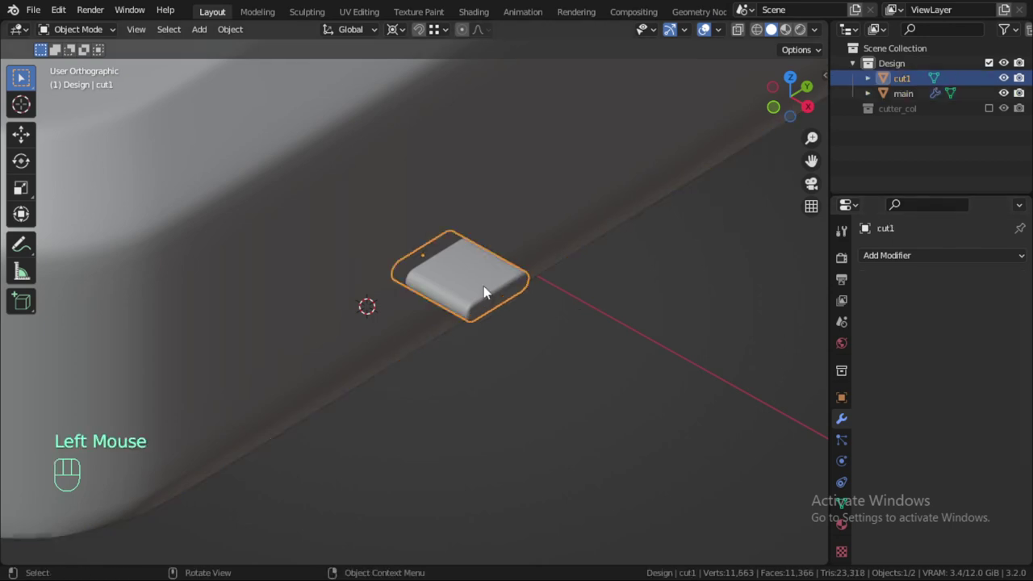
drag(495, 275, 485, 258)
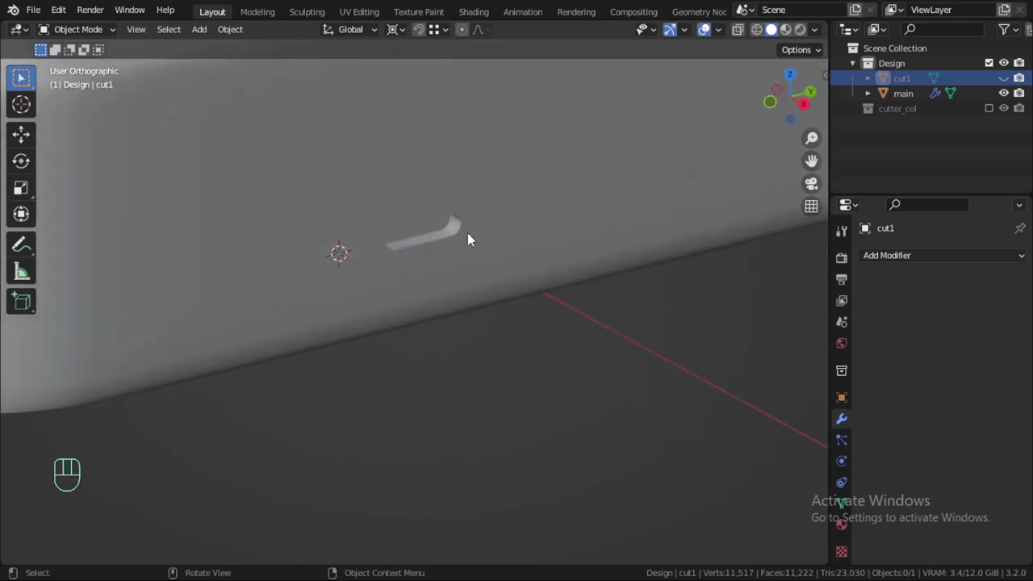
scroll(down, 3)
key(alt+h)
key(Tab)
scroll(up, 3)
key(a)
key(shift+d)
key(y)
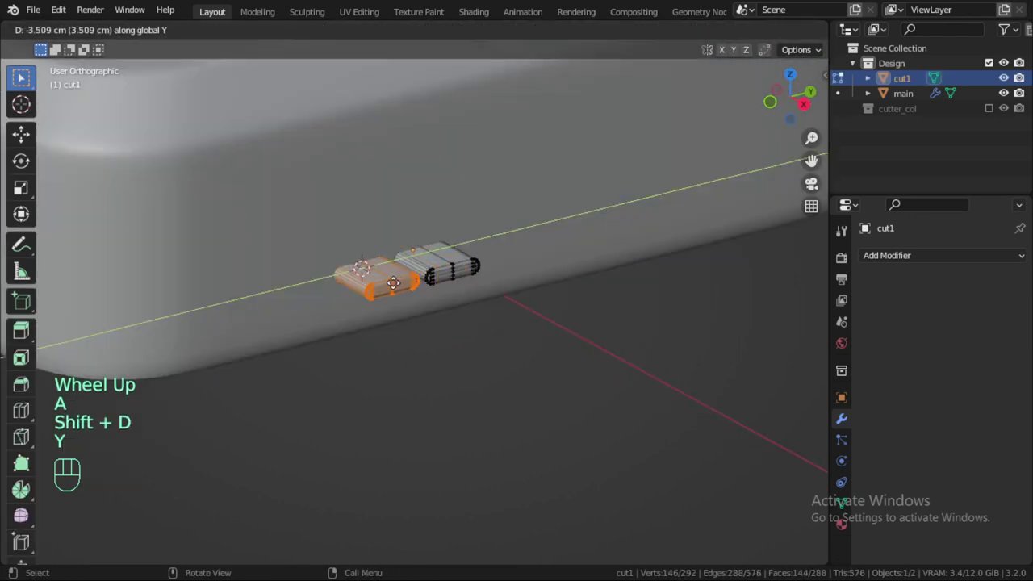
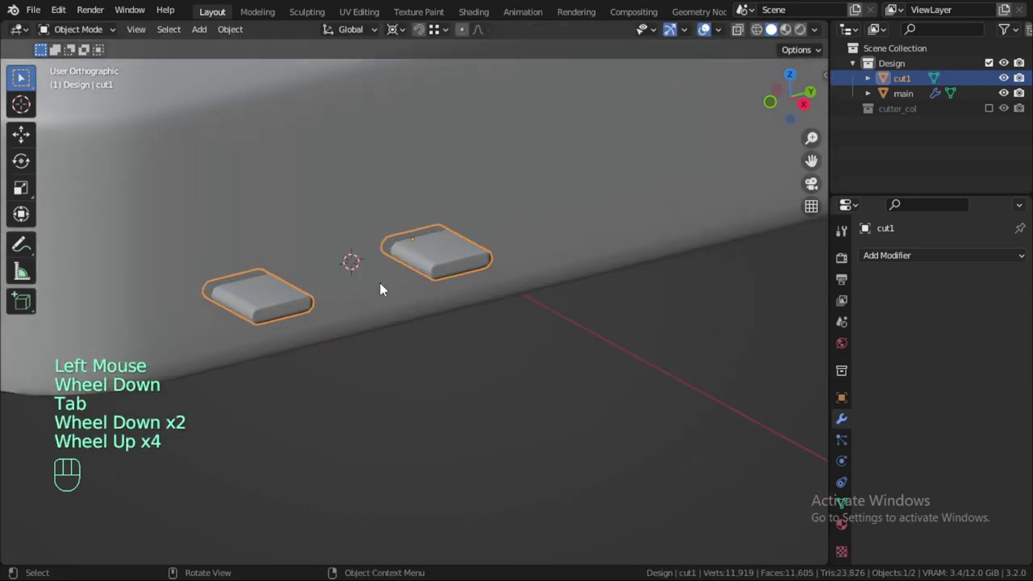
Leave Edit Mode and send cut1 into the cutter_col collection.
key(Tab)
scroll(up, 3)
key(g)
key(y)
key(Tab)
click(335, 296)
Add a Bevel modifier to the main tray and raise its segments to 3.
key(m)
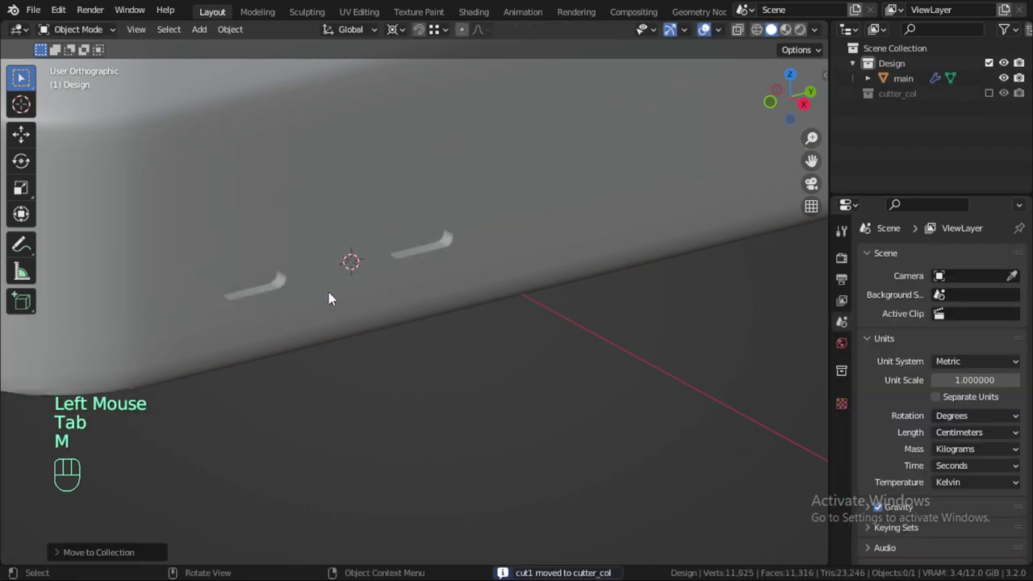
scroll(down, 3)
drag(444, 270, 385, 304)
click(538, 201)
drag(596, 258, 649, 383)
click(866, 344)
drag(922, 256, 664, 348)
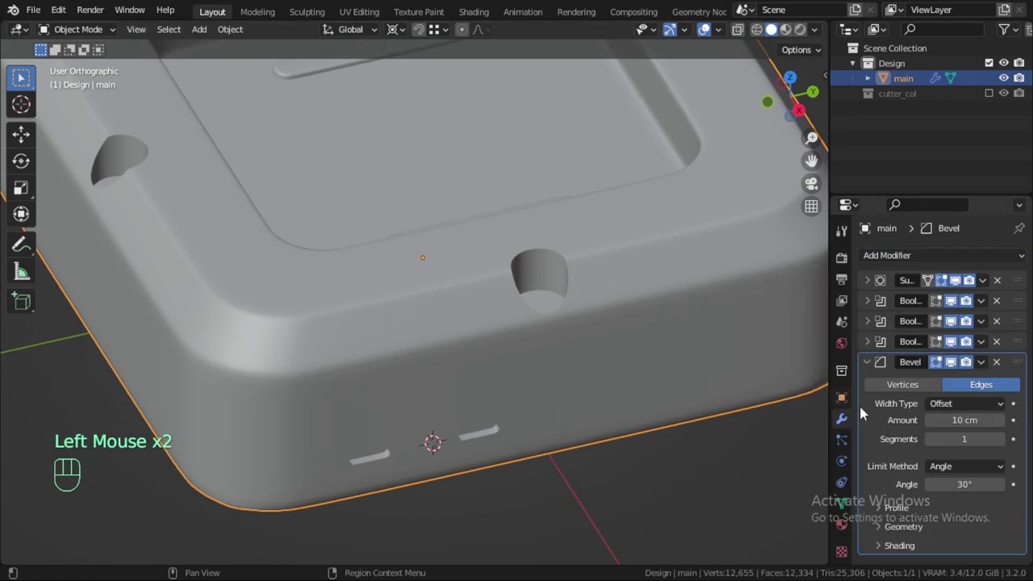
click(1009, 440)
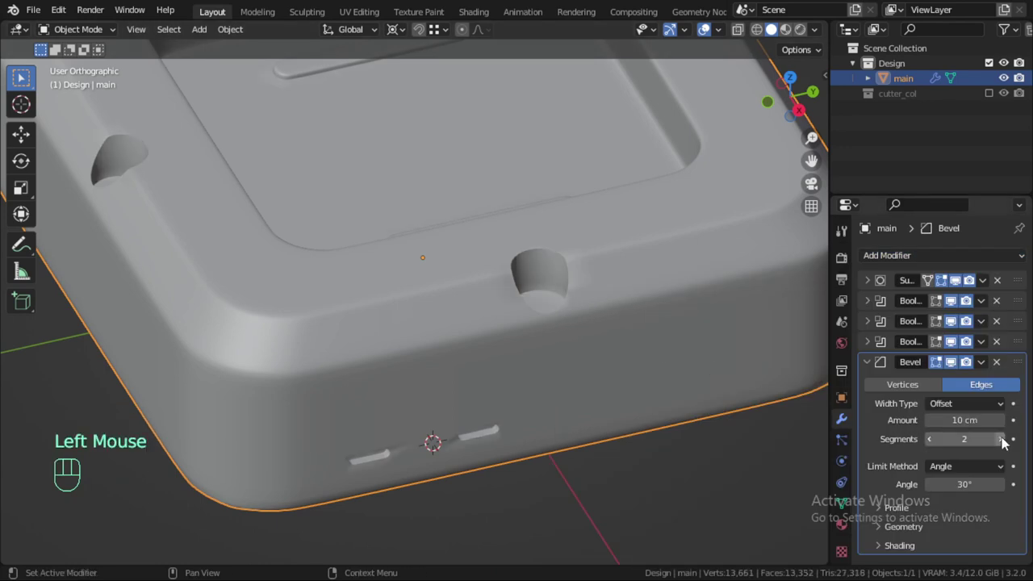
click(1008, 440)
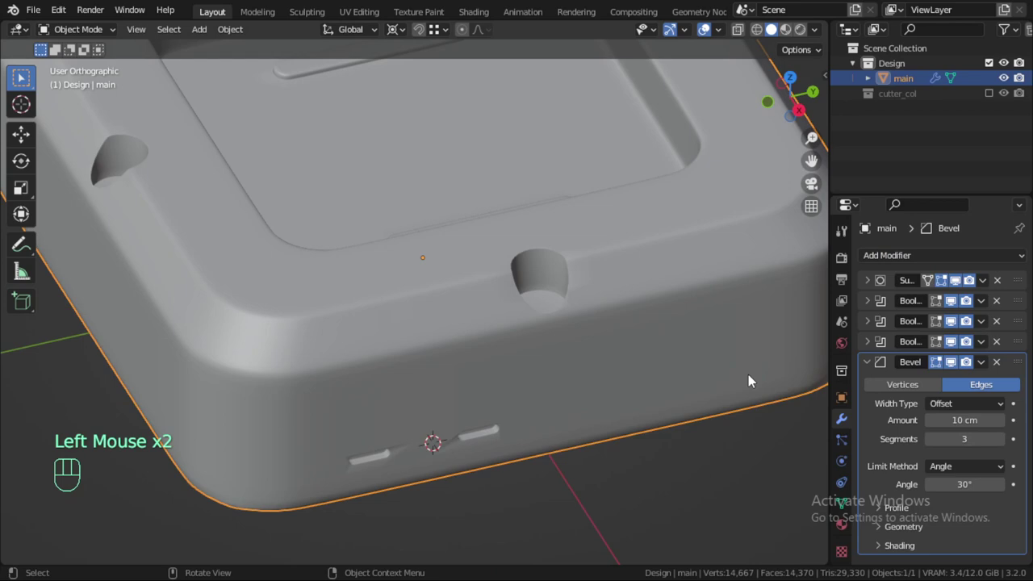
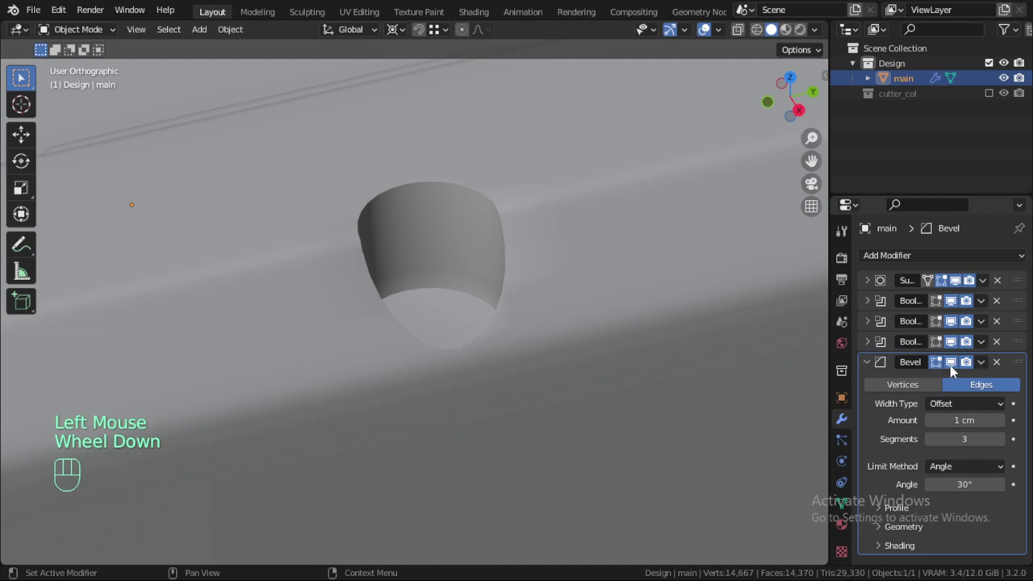
Set the bevel amount to 1 cm and check the softened edges around the tray.
scroll(down, 3)
key(alt+a)
drag(474, 336, 525, 305)
drag(507, 316, 616, 336)
drag(521, 348, 506, 322)
drag(561, 344, 563, 364)
middle_click(534, 340)
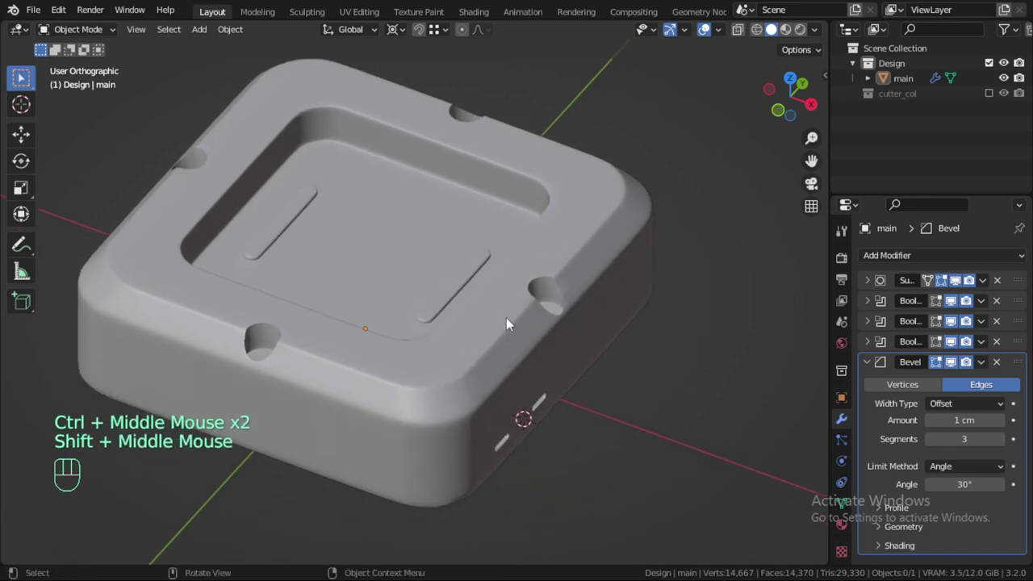
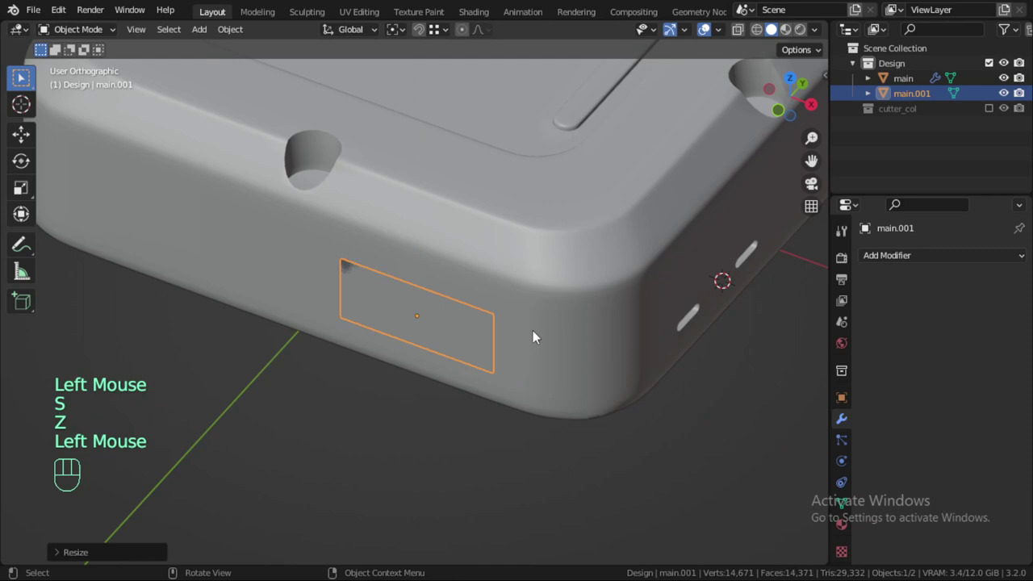
Apply the rectangle's scale with Ctrl+A so its corners bevel evenly.
scroll(up, 3)
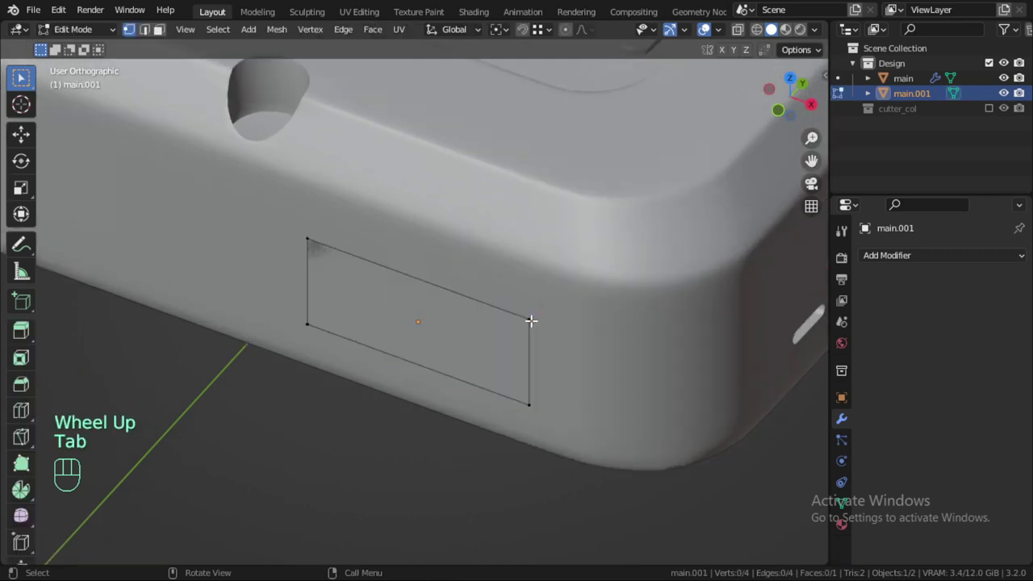
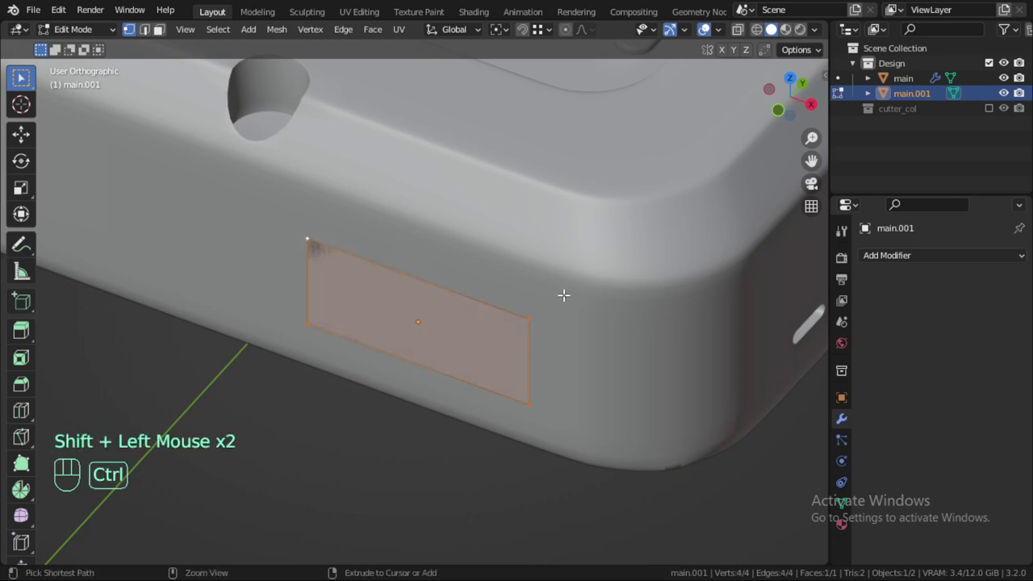
key(ctrl+shift+b)
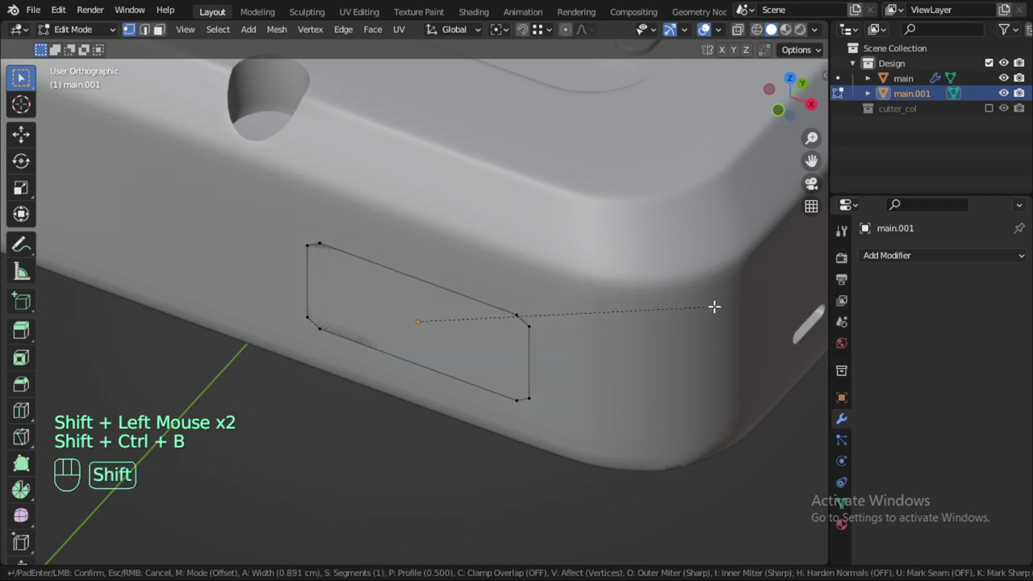
key(Escape)
key(Tab)
key(ctrl+a)
key(Tab)
Bevel the corner vertices into rounded corners with six segments.
key(ctrl+shift+b)
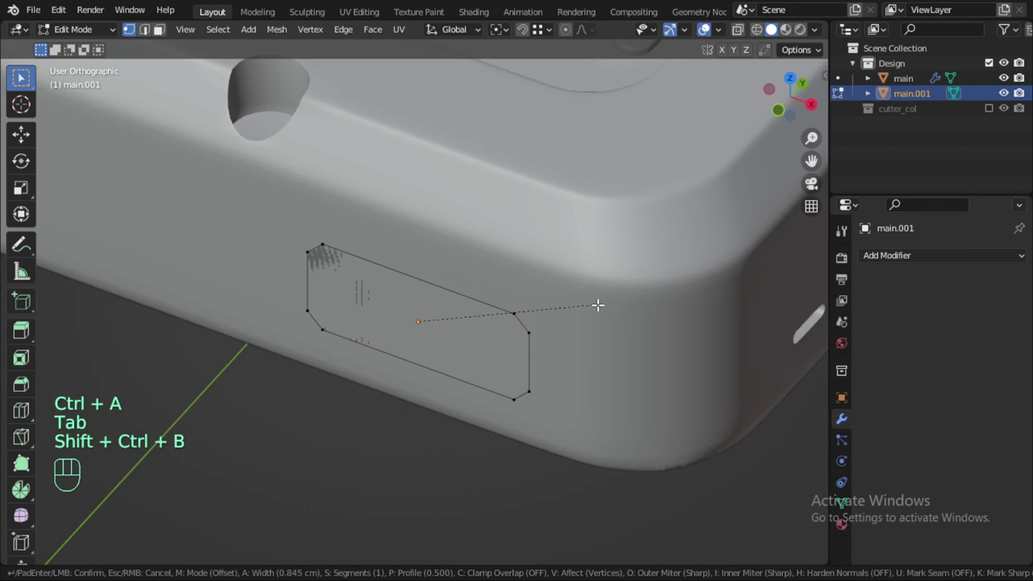
scroll(up, 3)
scroll(up, 3)
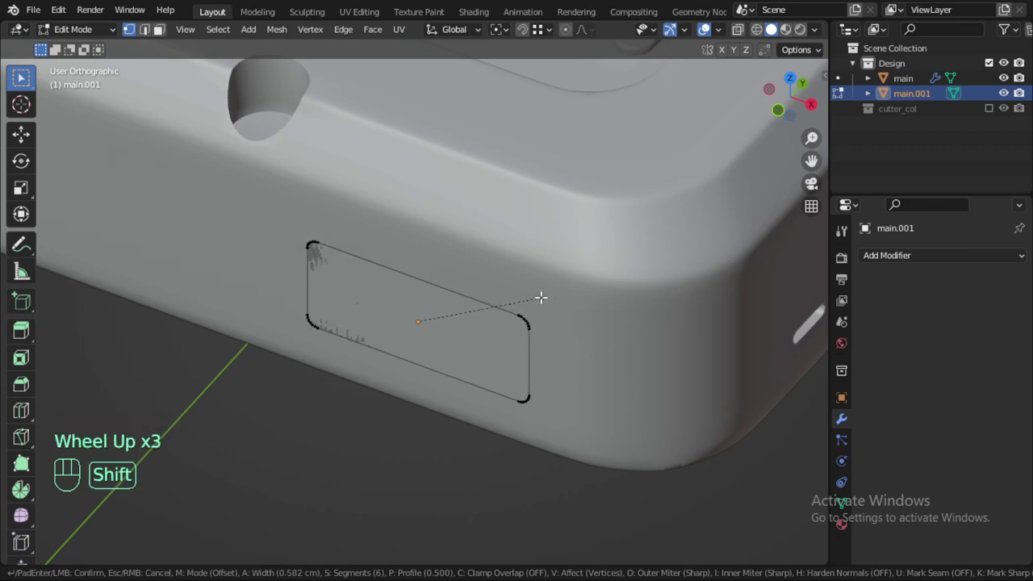
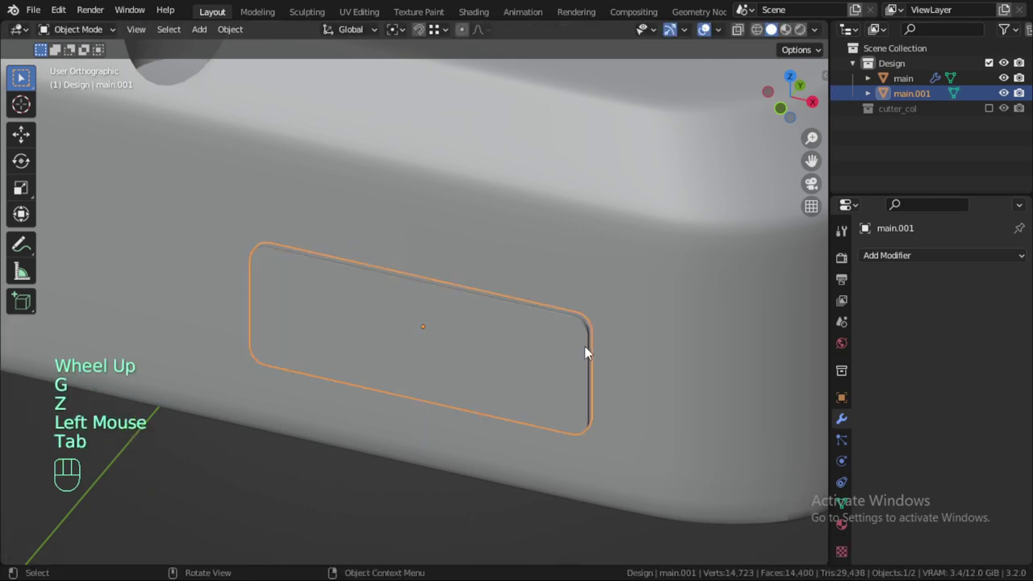
Move main.001 up about 0.33 cm along Z, deselect, and enter Edit Mode on the tray.
key(g)
key(z)
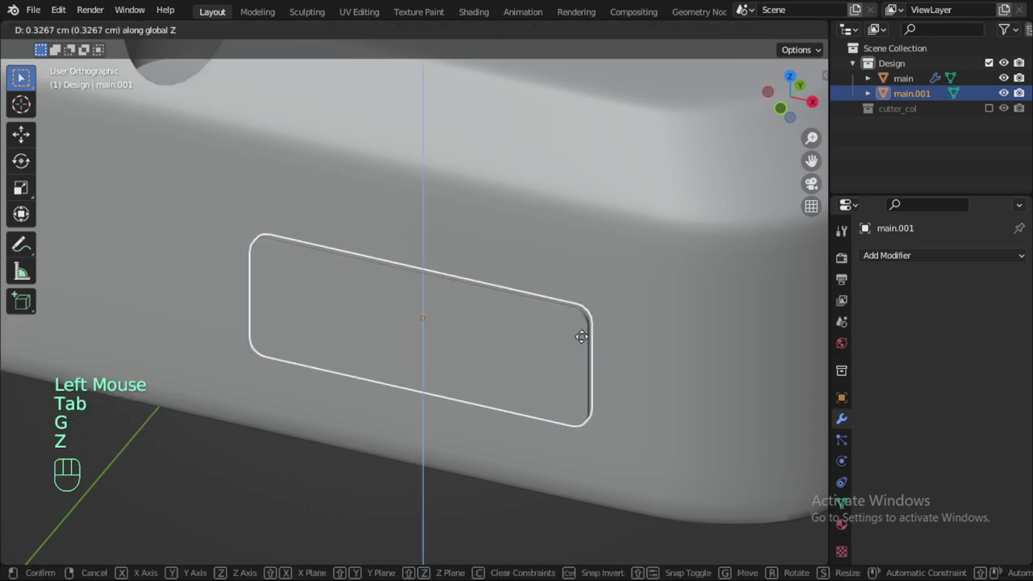
click(585, 342)
key(alt+a)
scroll(down, 3)
scroll(down, 3)
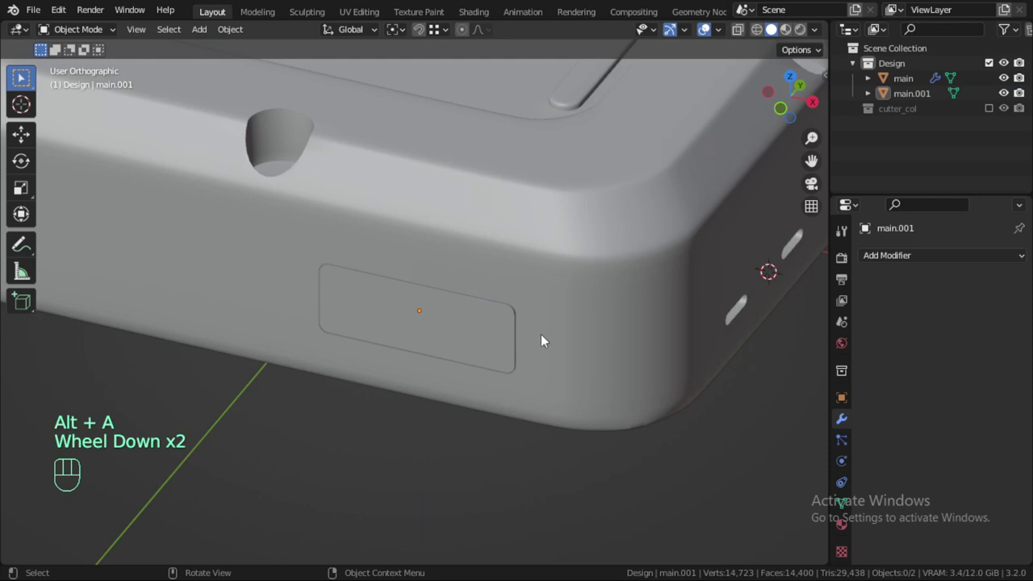
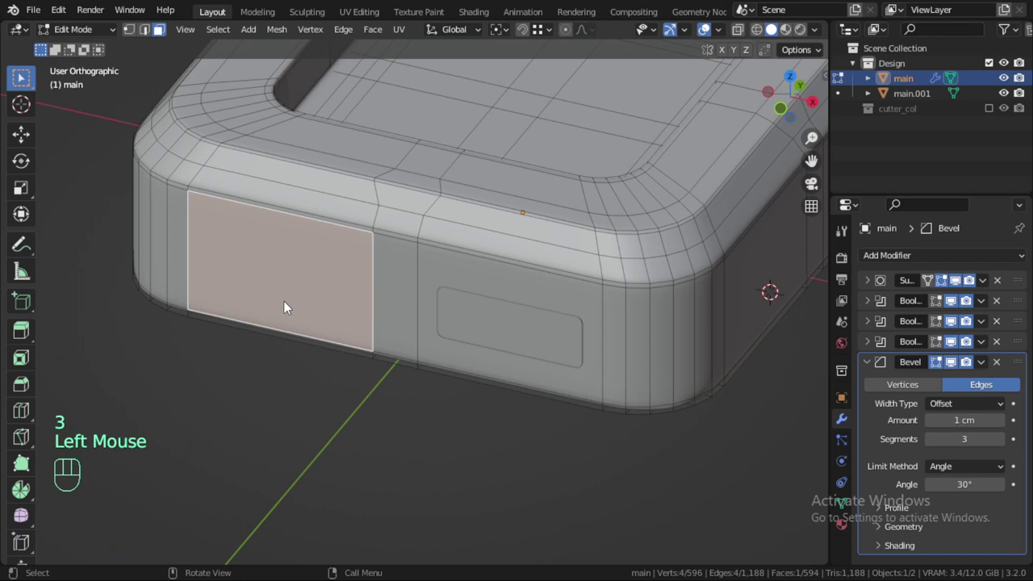
key(Tab)
Snap the 3D cursor to the tray's selected side face and add a UV sphere there.
key(Tab)
key(shift+s)
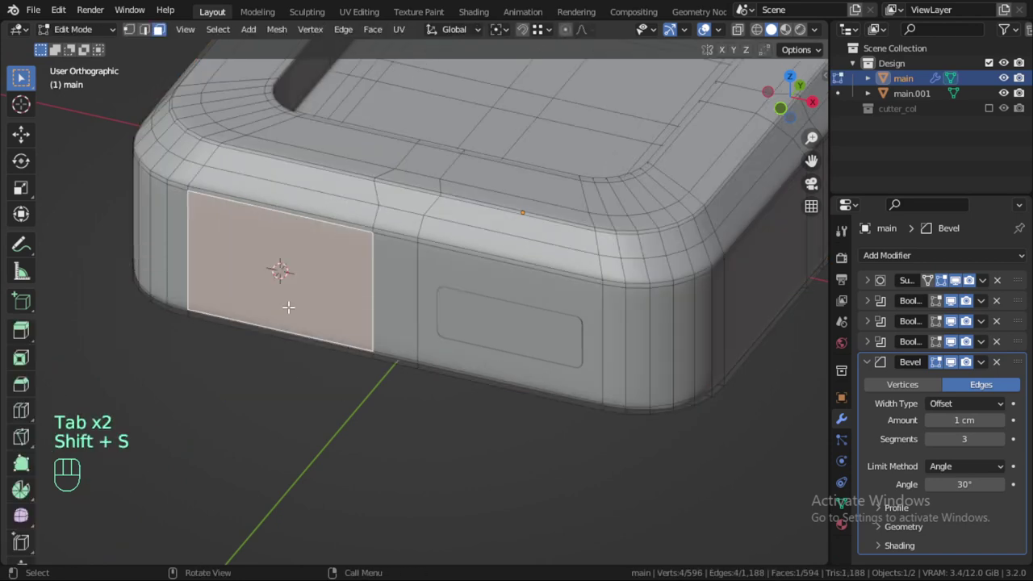
key(Tab)
key(shift+a)
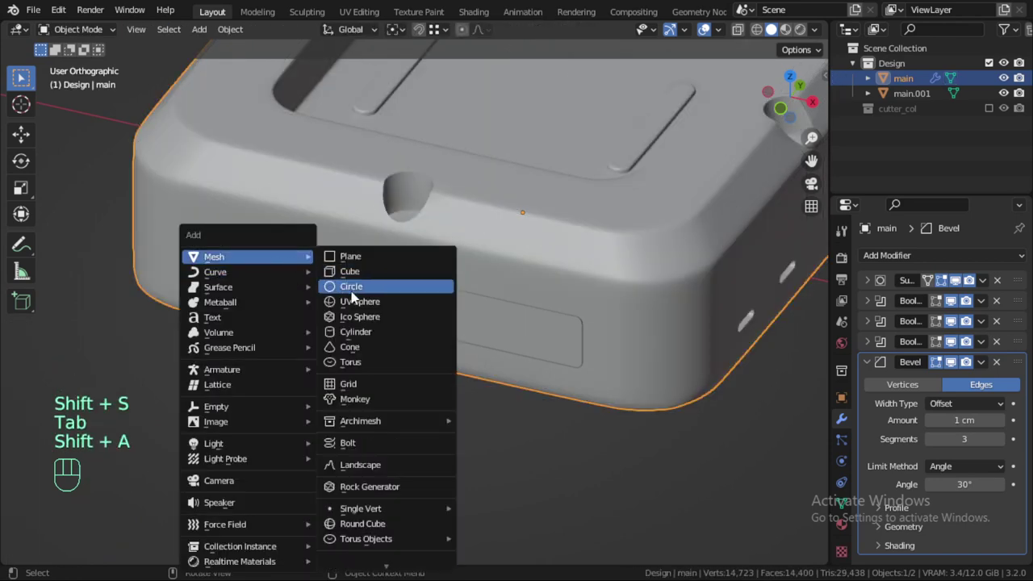
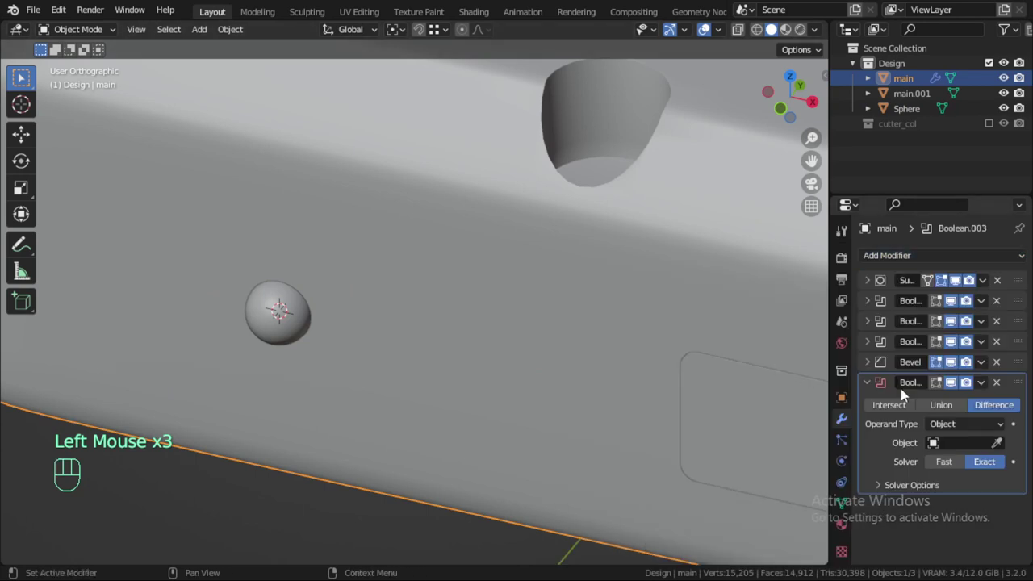
Move the new Boolean above the Bevel, set Sphere as its Difference object, and test-hide the sphere.
drag(1019, 391, 1018, 371)
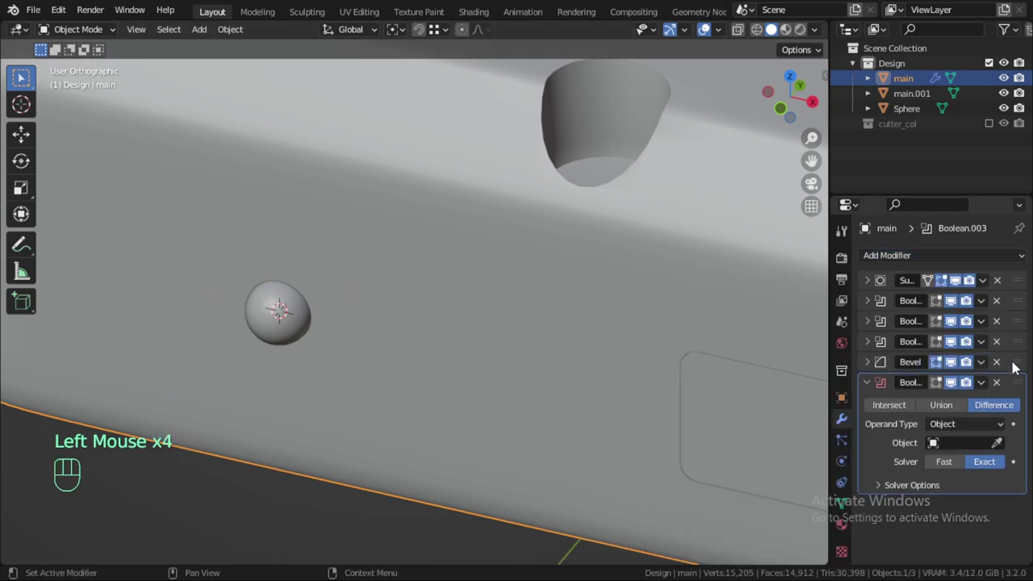
drag(1019, 383, 1019, 347)
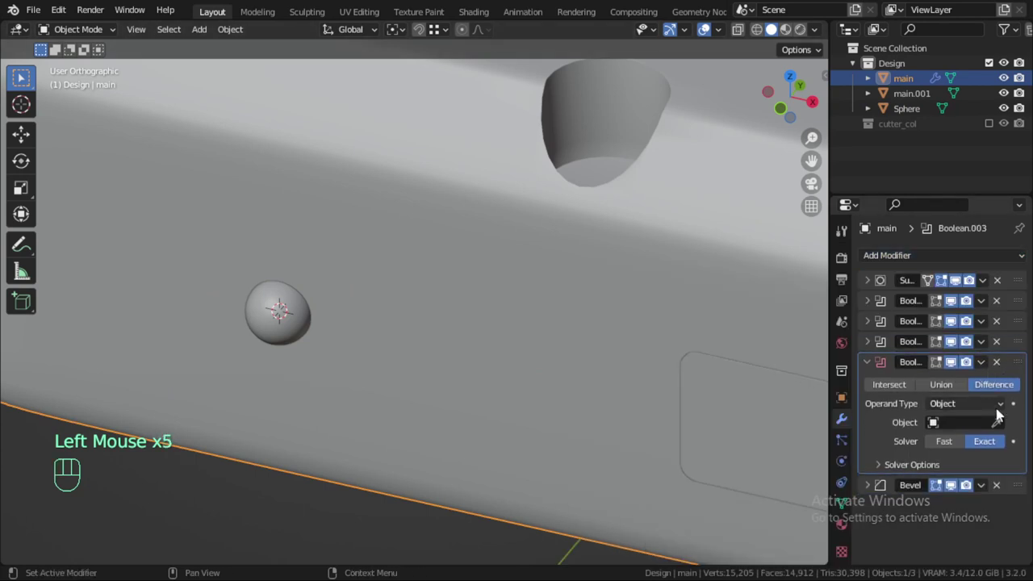
drag(1003, 427, 968, 484)
click(299, 323)
key(h)
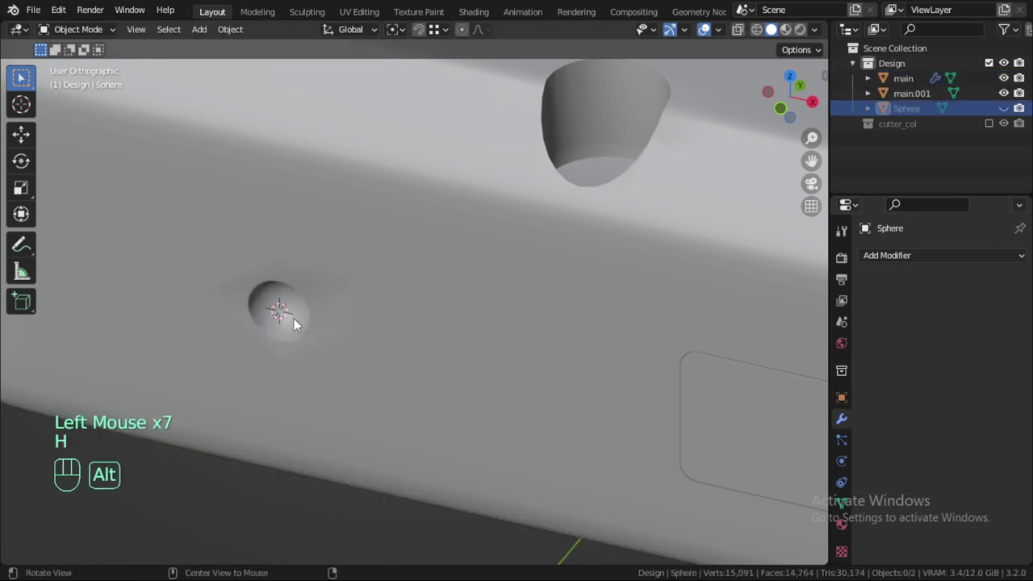
key(alt+h)
Duplicate the sphere as a 'light' nub and reselect the sphere cutter.
click(299, 322)
click(300, 323)
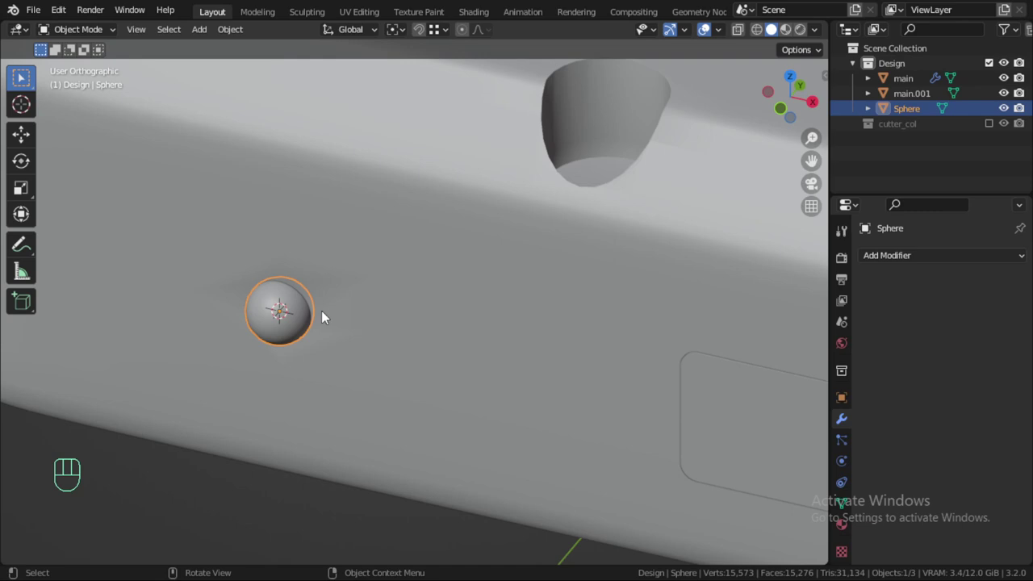
key(shift+d)
key(F2)
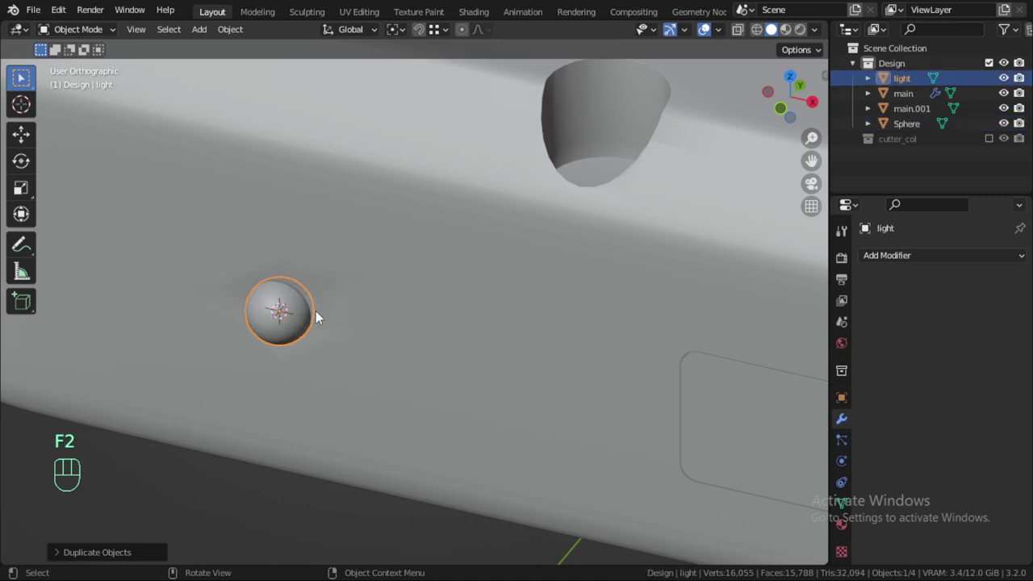
click(816, 161)
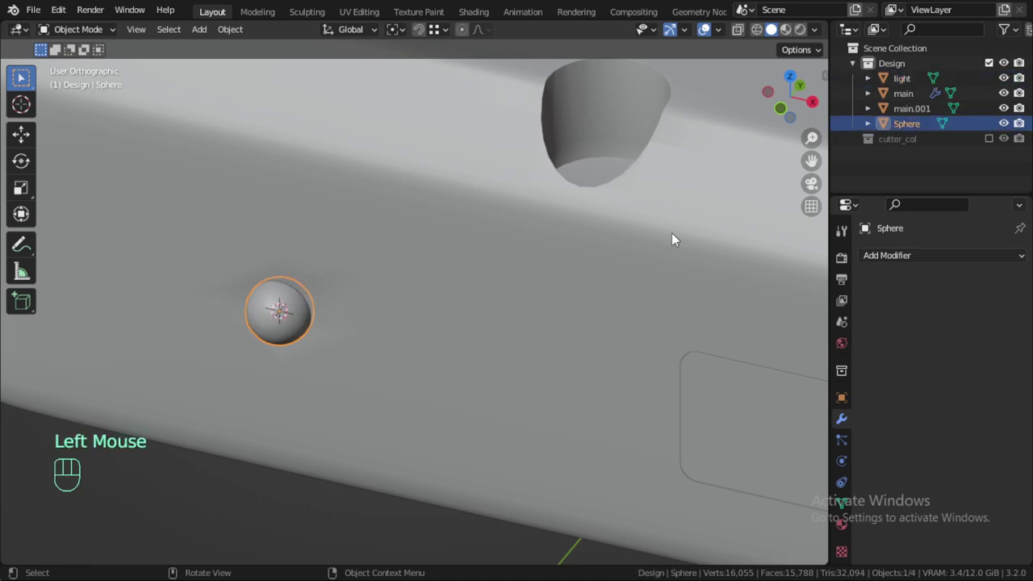
Move the sphere into cutter_col, collapse the tray's Boolean, and select the light object.
key(m)
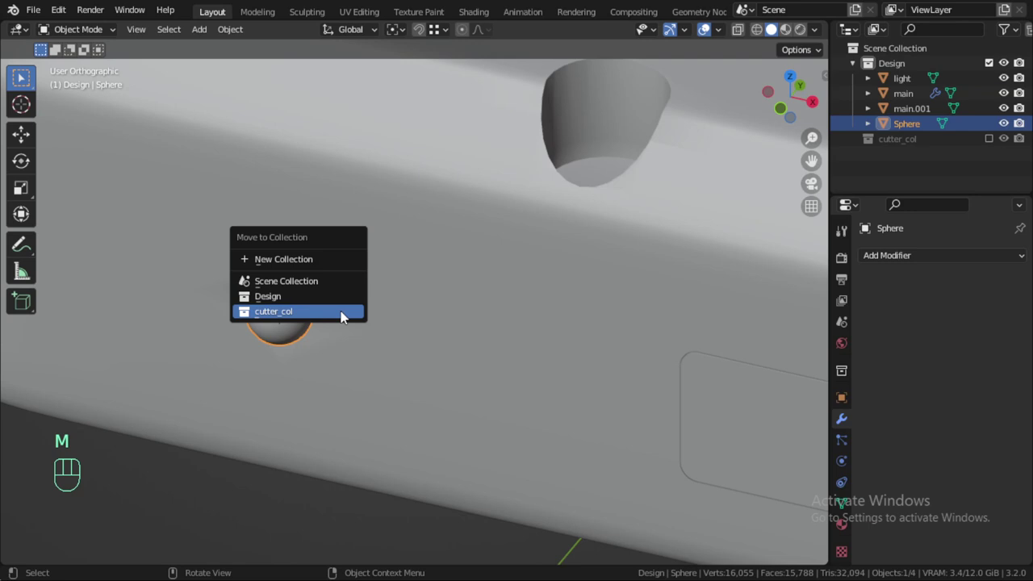
click(892, 92)
click(817, 161)
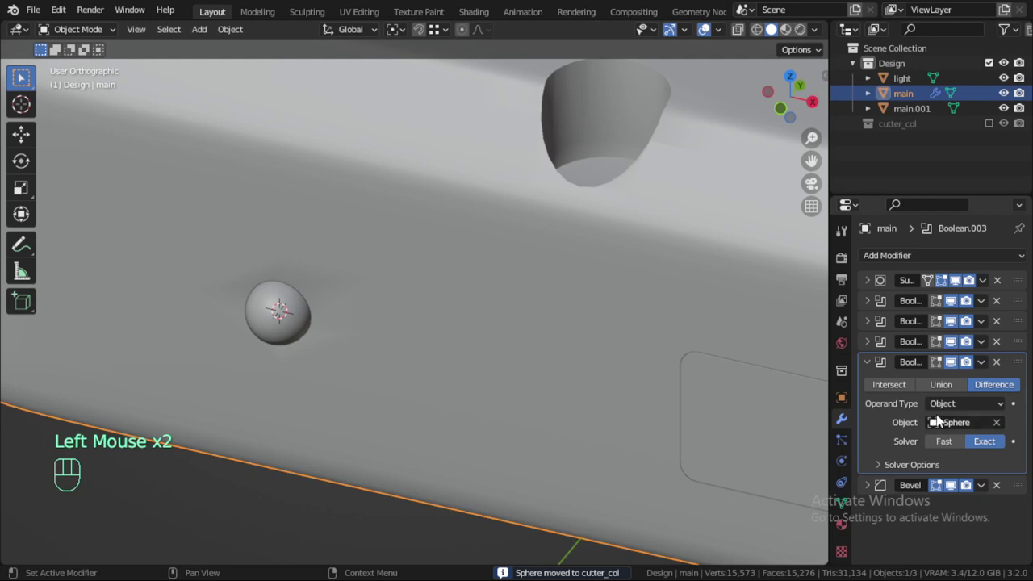
click(871, 363)
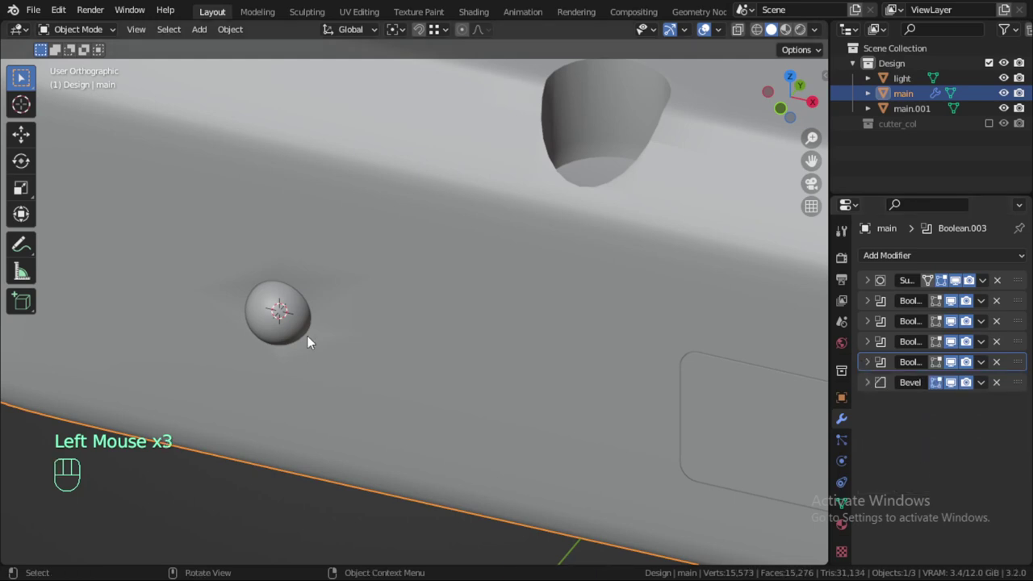
click(295, 319)
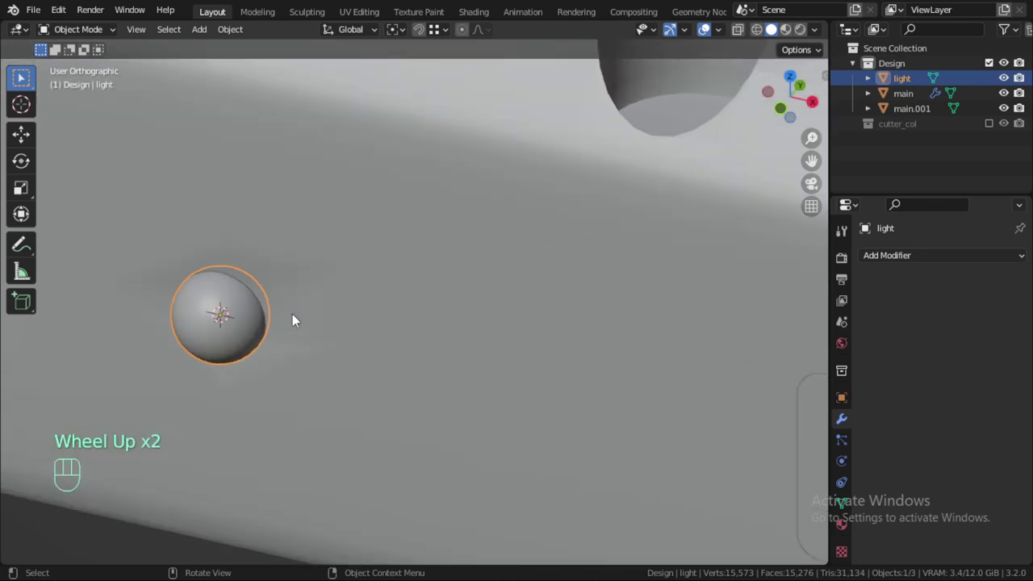
Scale the light sphere in the tray's dimple down to 0.9 of its size.
scroll(up, 3)
middle_click(329, 326)
middle_click(816, 161)
key(s)
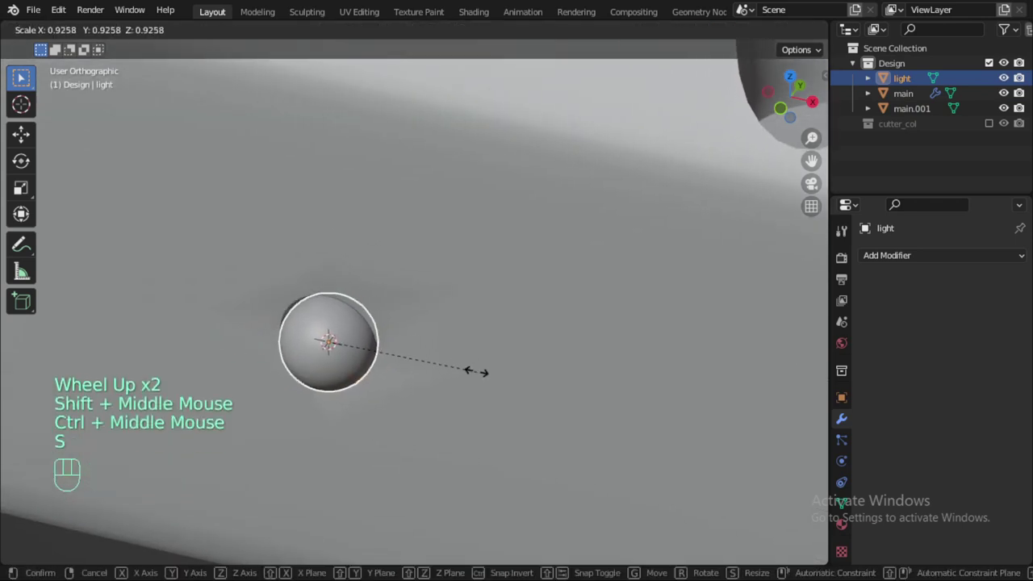
key(Escape)
middle_click(446, 348)
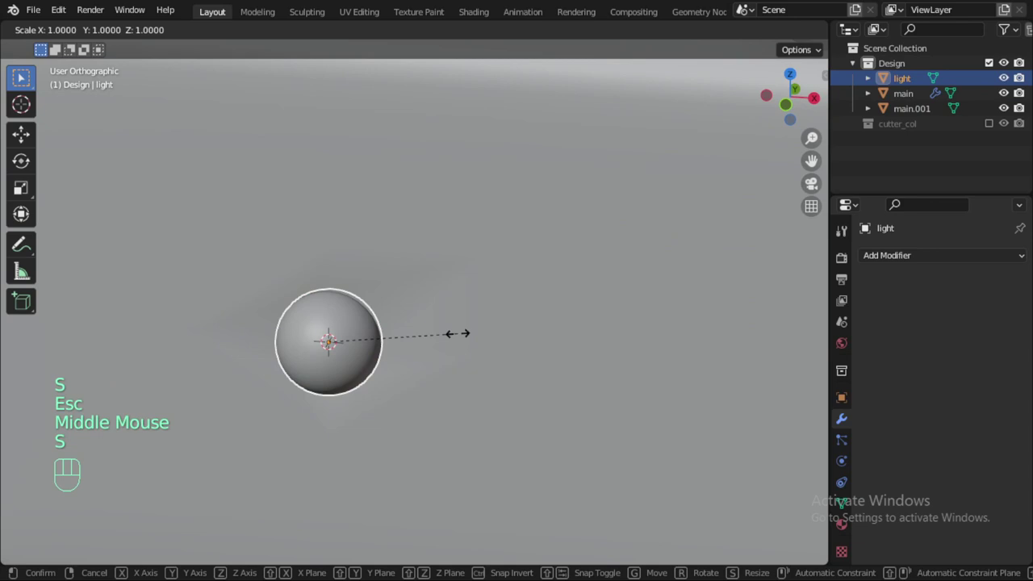
key(.)
key(9)
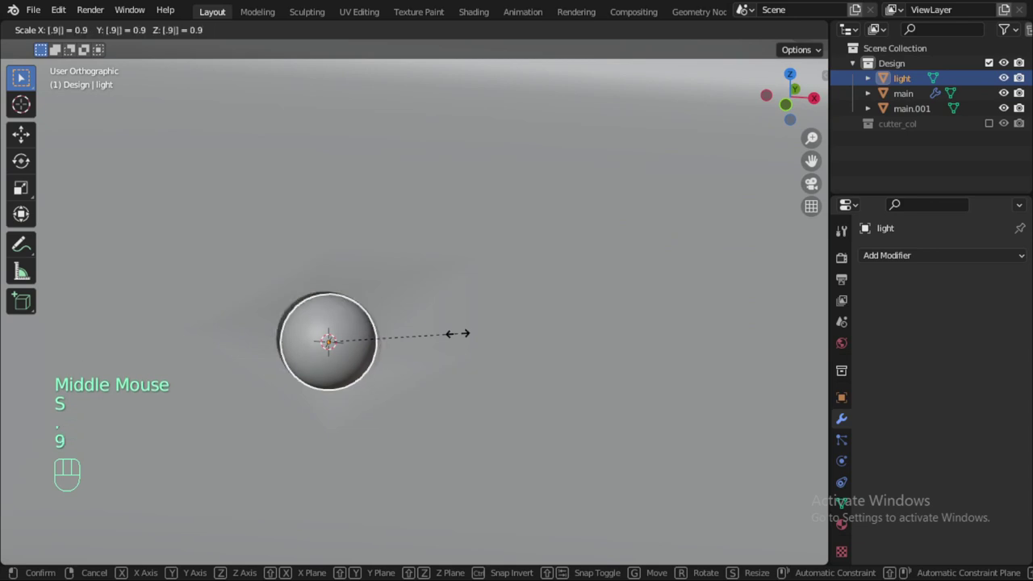
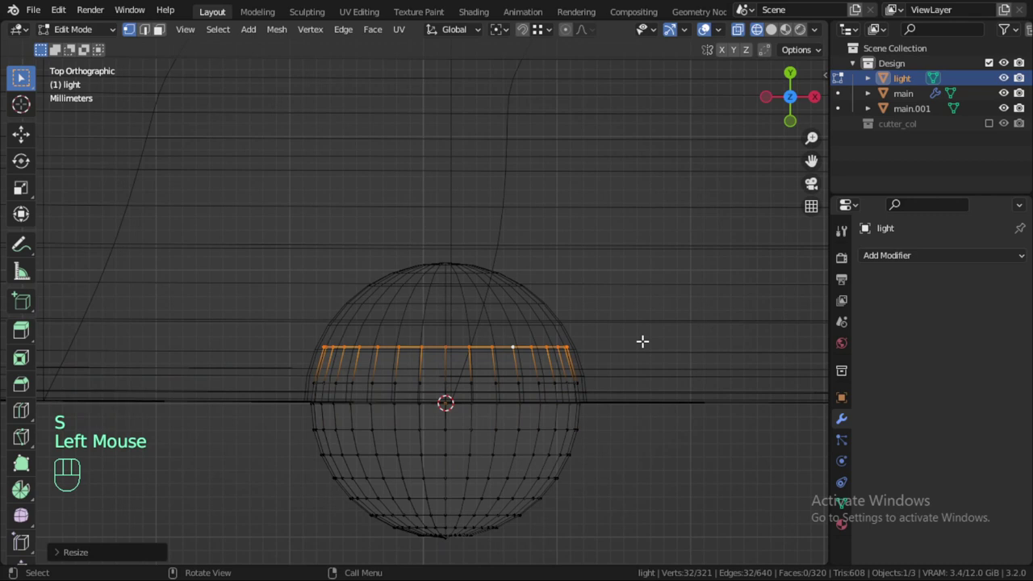
Orbit and zoom the view toward the tray's flat side panel.
key(z)
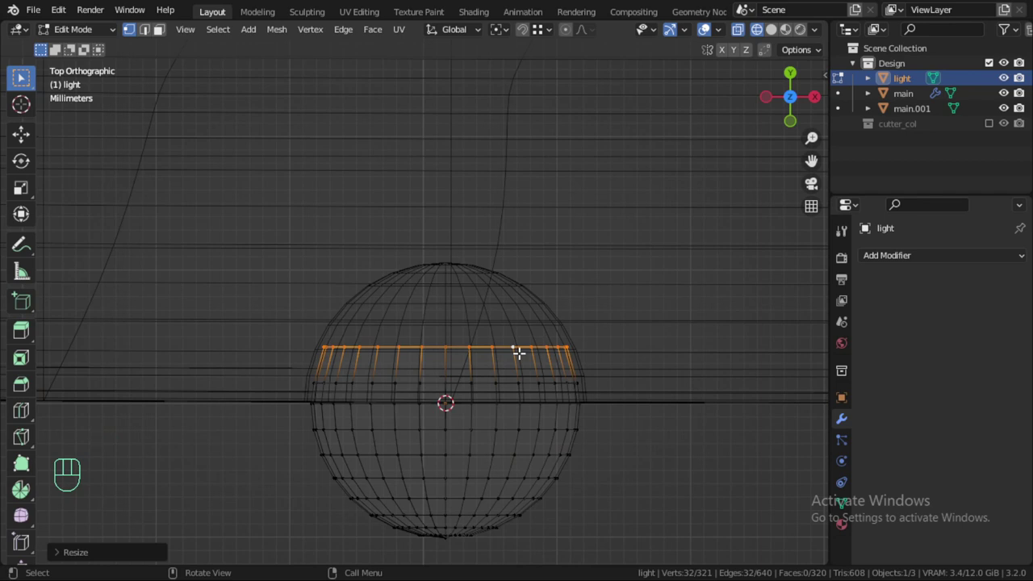
key(Tab)
key(z)
scroll(down, 3)
scroll(down, 3)
scroll(down, 3)
drag(507, 353, 590, 342)
drag(545, 321, 533, 222)
Snap the 3D cursor to the tray's side panel face and add a Cylinder there.
key(Tab)
key(Tab)
click(414, 253)
key(Tab)
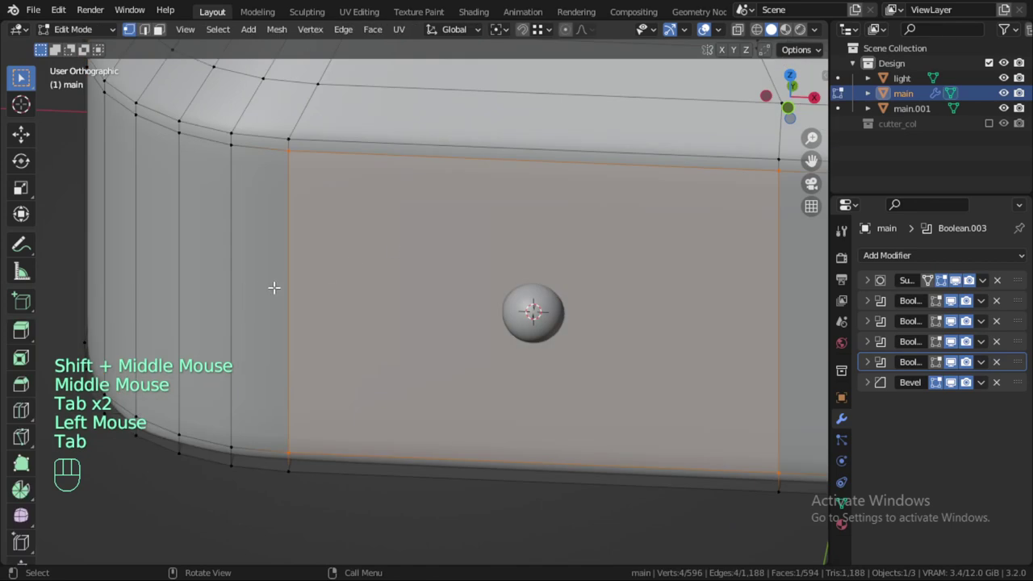
scroll(down, 3)
key(shift+s)
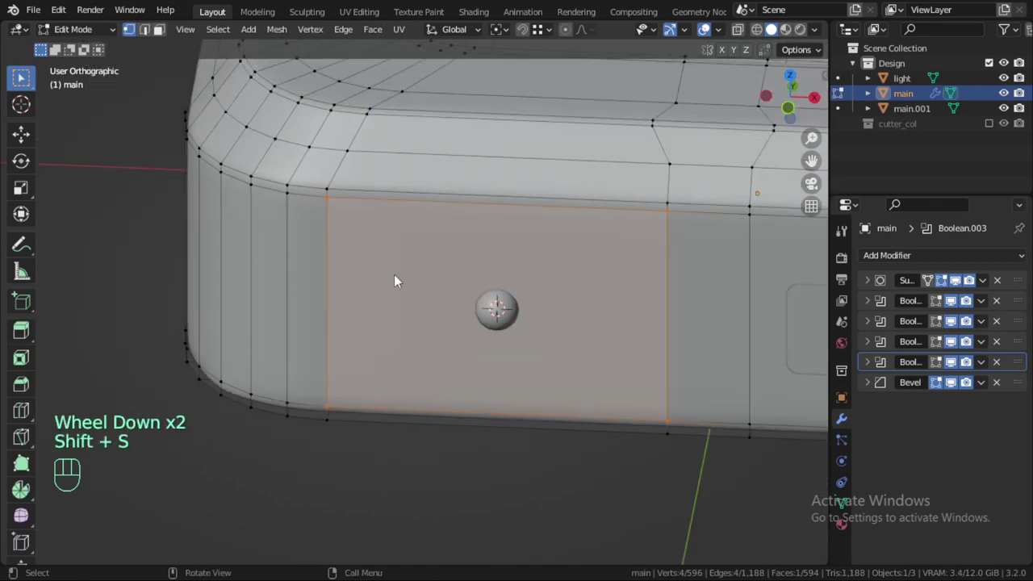
key(Tab)
key(shift+a)
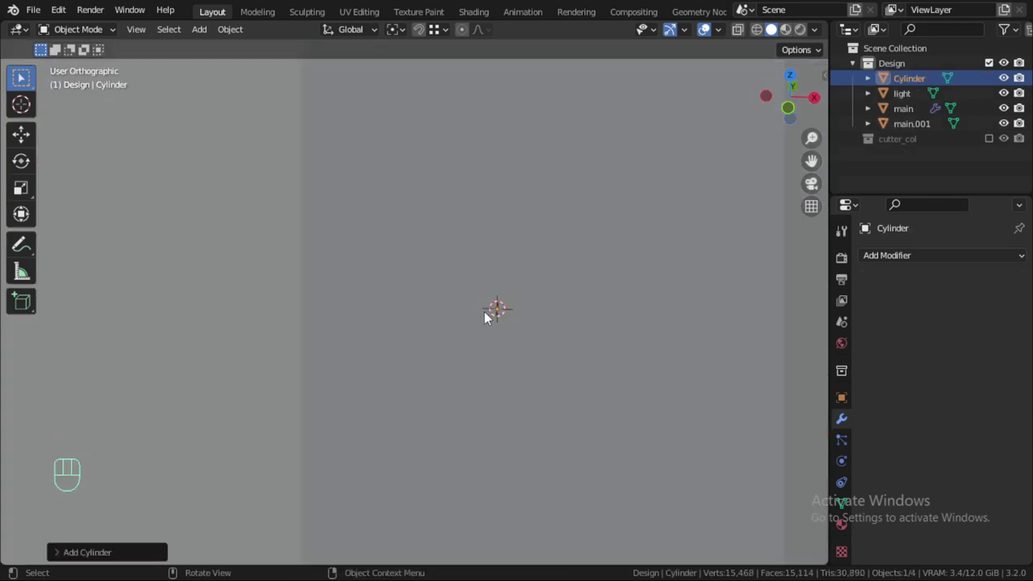
Scale the new cylinder down to 0.1 of its size.
scroll(down, 3)
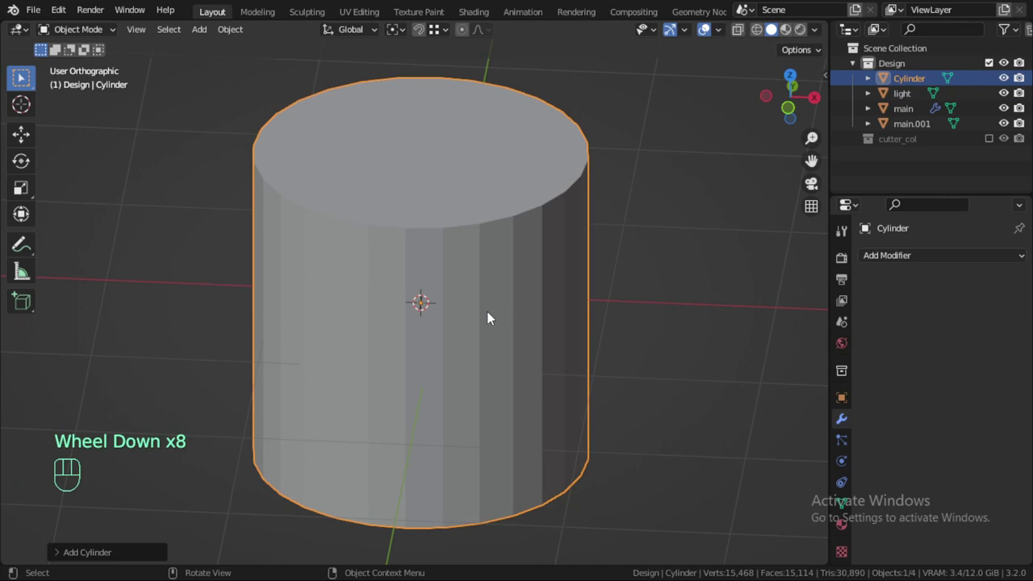
key(s)
scroll(down, 3)
key(.)
key(1)
click(539, 332)
Rotate the cylinder 90 degrees about X so it points into the tray's side.
scroll(up, 3)
key(r)
scroll(up, 3)
key(x)
key(9)
key(0)
click(553, 321)
Fine-tune the cylinder's size and slide it along X into the tray wall.
key(s)
click(516, 279)
scroll(up, 3)
key(s)
click(586, 325)
key(g)
key(x)
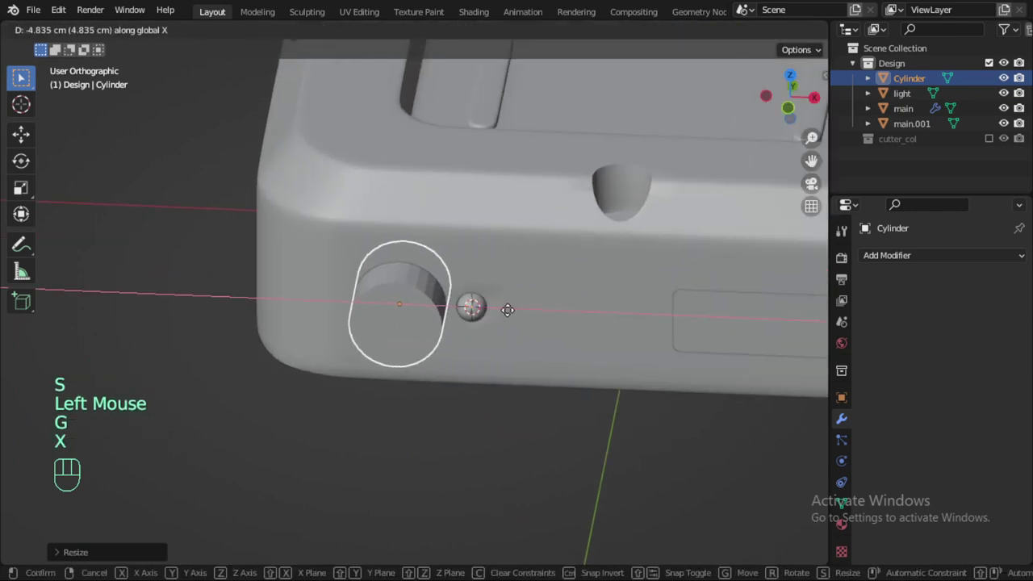
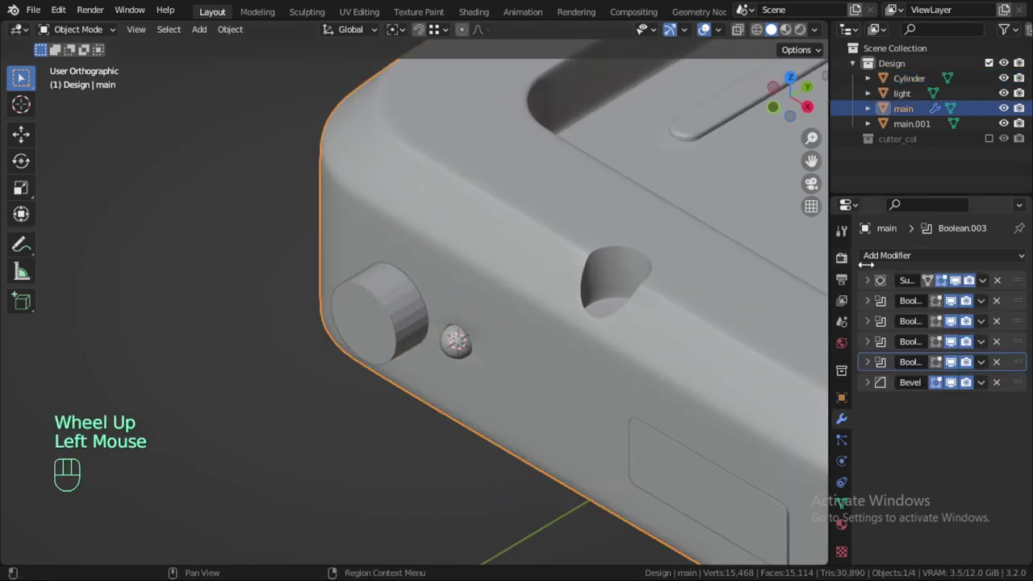
Edit the cylinder mesh and slide an edge loop with Ctrl+R to inset its end.
drag(892, 253, 863, 345)
click(401, 314)
drag(401, 314, 411, 308)
key(Tab)
scroll(up, 3)
key(ctrl+r)
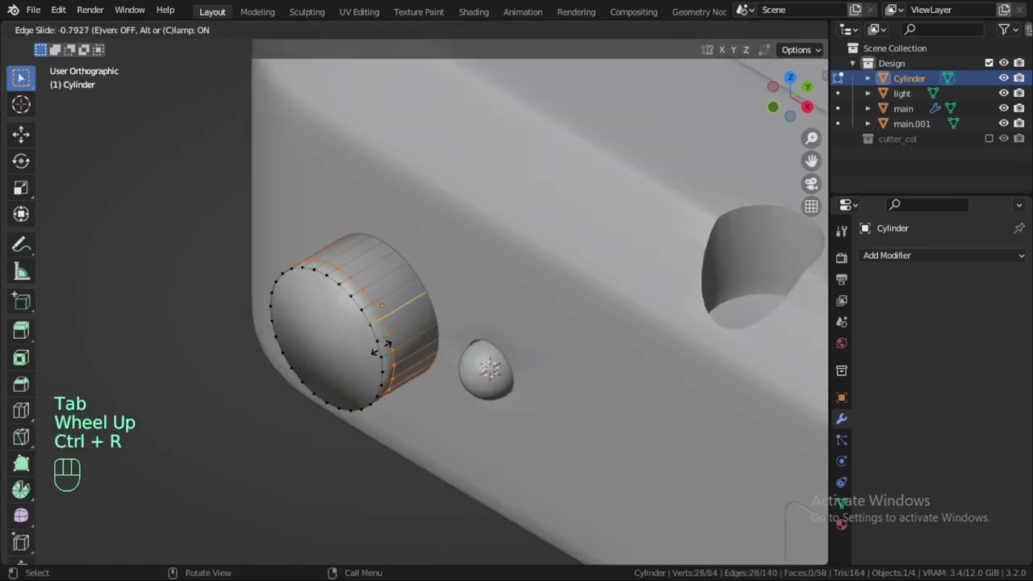
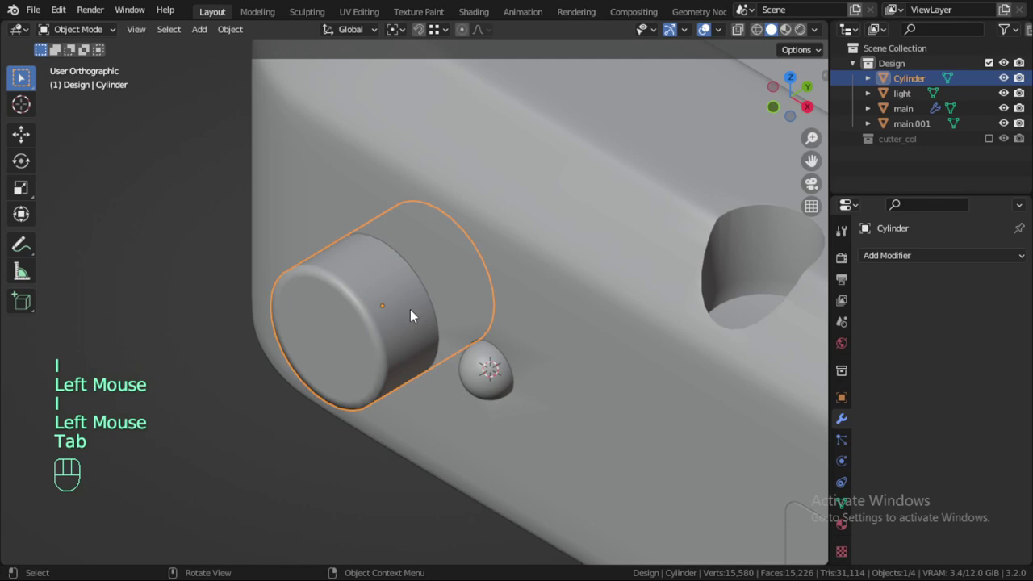
Give the tray a Boolean Difference using Cylinder to cut the round port, then hide the cylinder.
click(588, 344)
click(1004, 471)
click(379, 326)
key(h)
drag(452, 300, 568, 301)
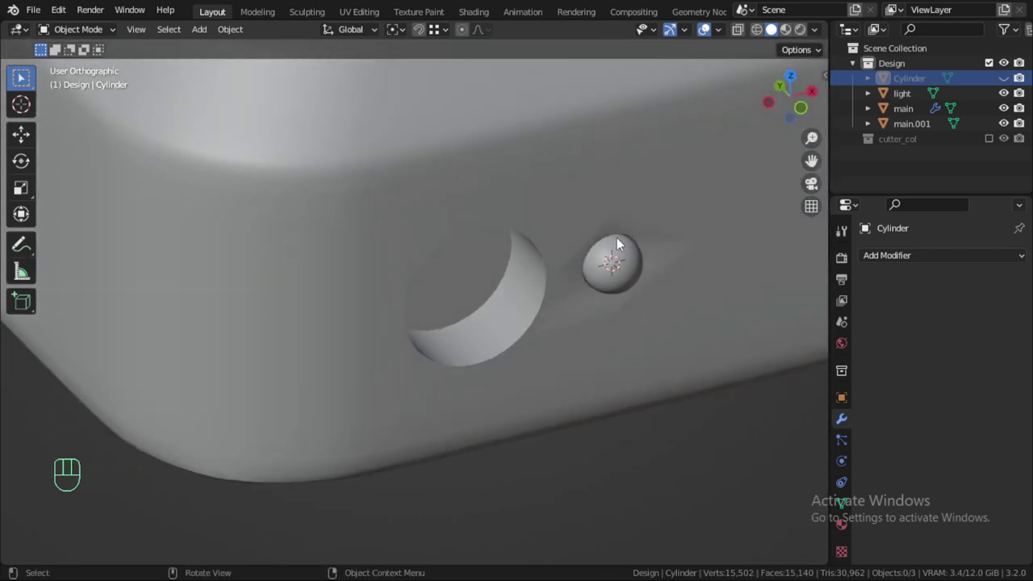
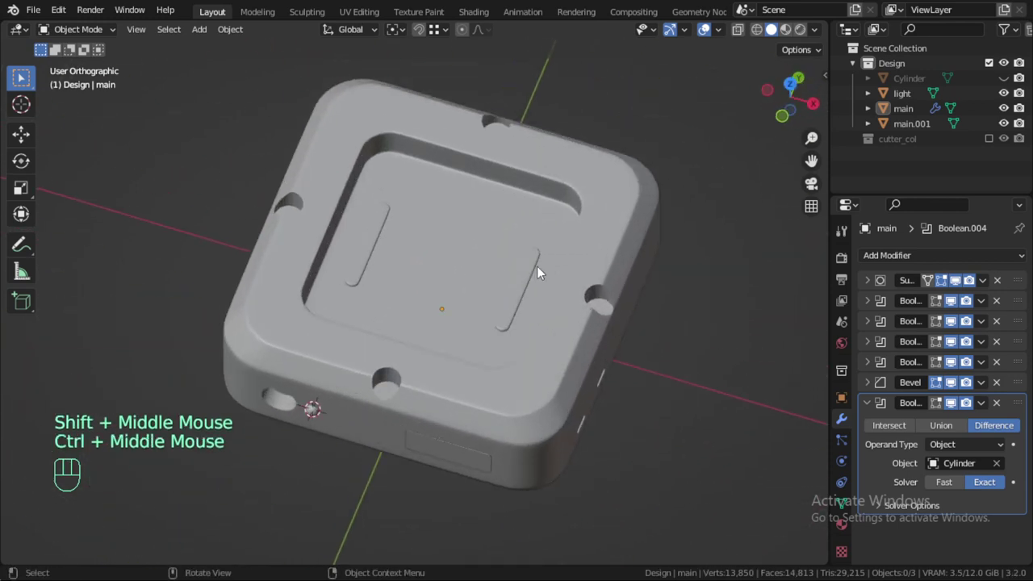
Orbit to see the whole tray and select the main tray body for editing.
drag(501, 299, 479, 252)
click(453, 388)
click(481, 330)
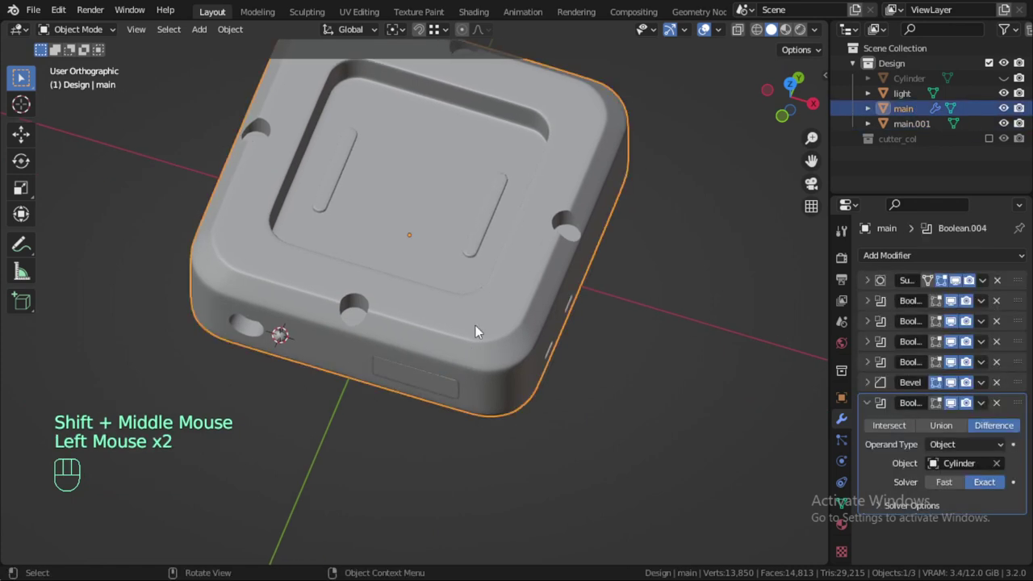
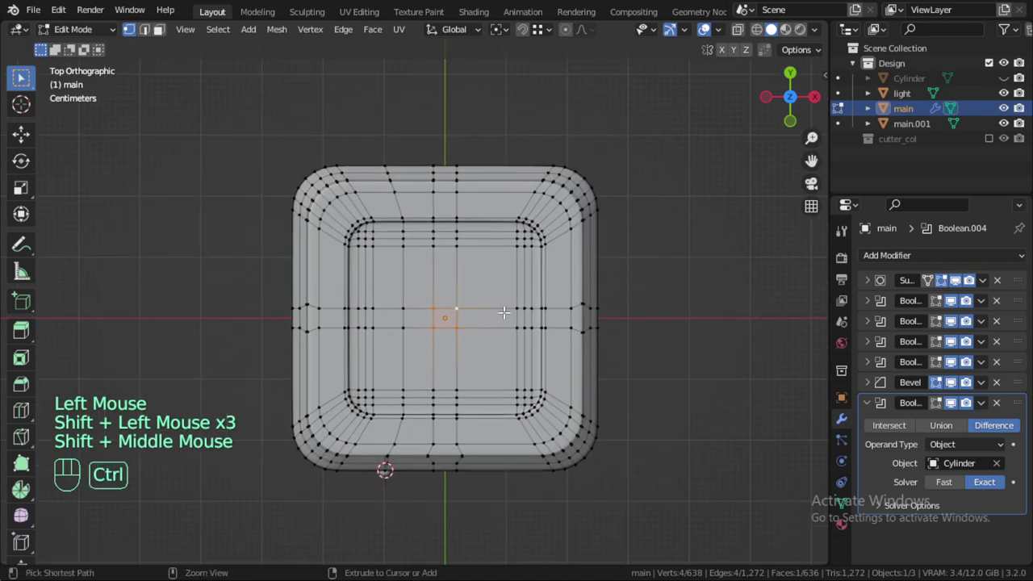
Grow the selection across the tray's inner floor and switch to face select.
key(ctrl+KP_Add)
key(ctrl+KP_Add)
scroll(up, 3)
key(ctrl+KP_Add)
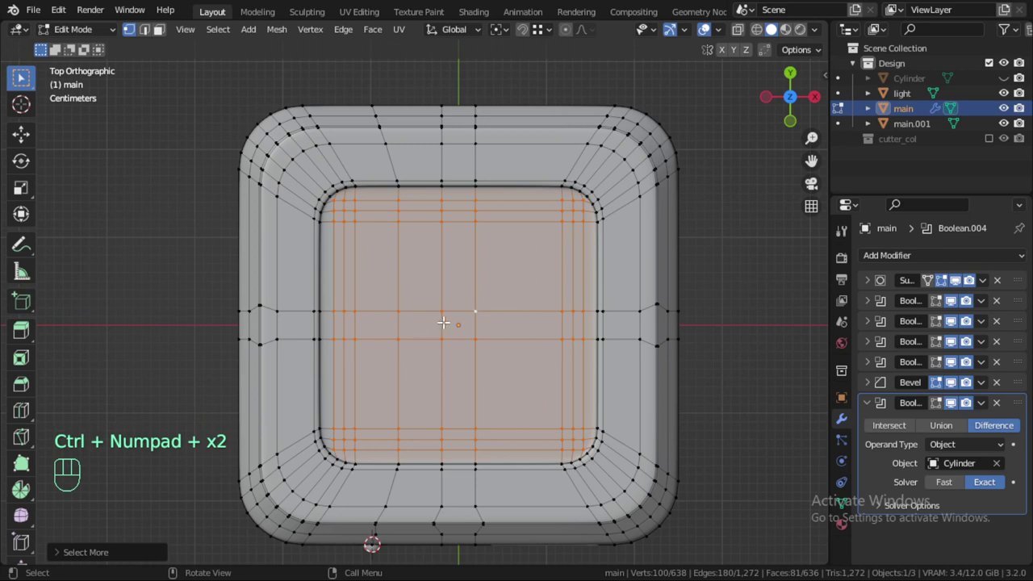
key(3)
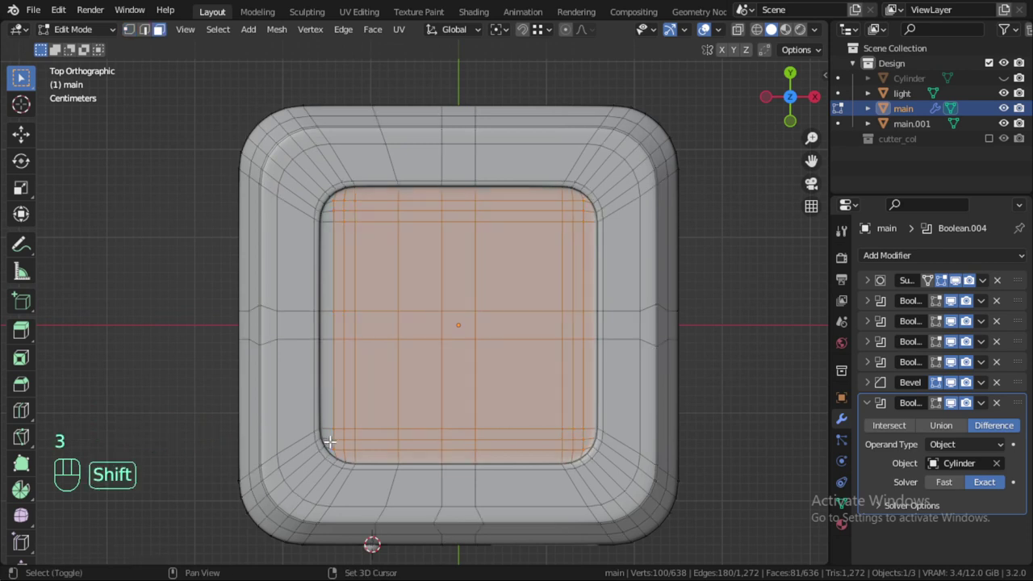
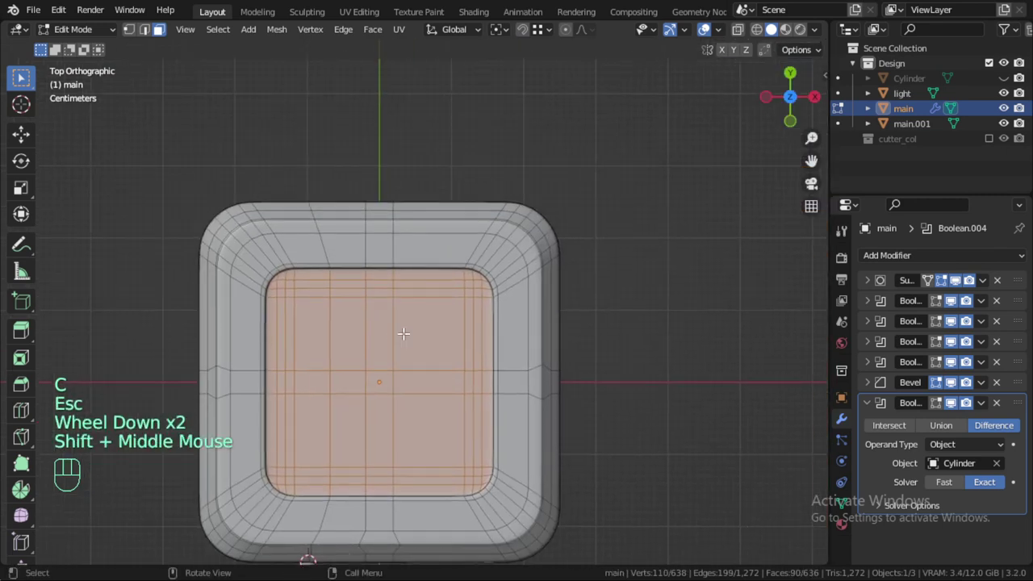
Unwrap the floor faces, check the UV editor layout, and leave Edit Mode.
key(u)
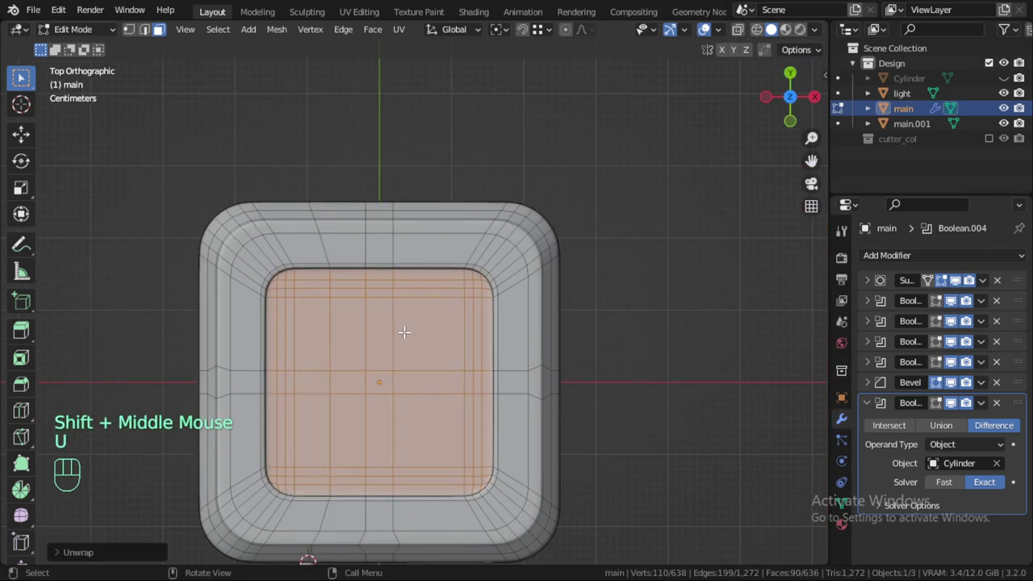
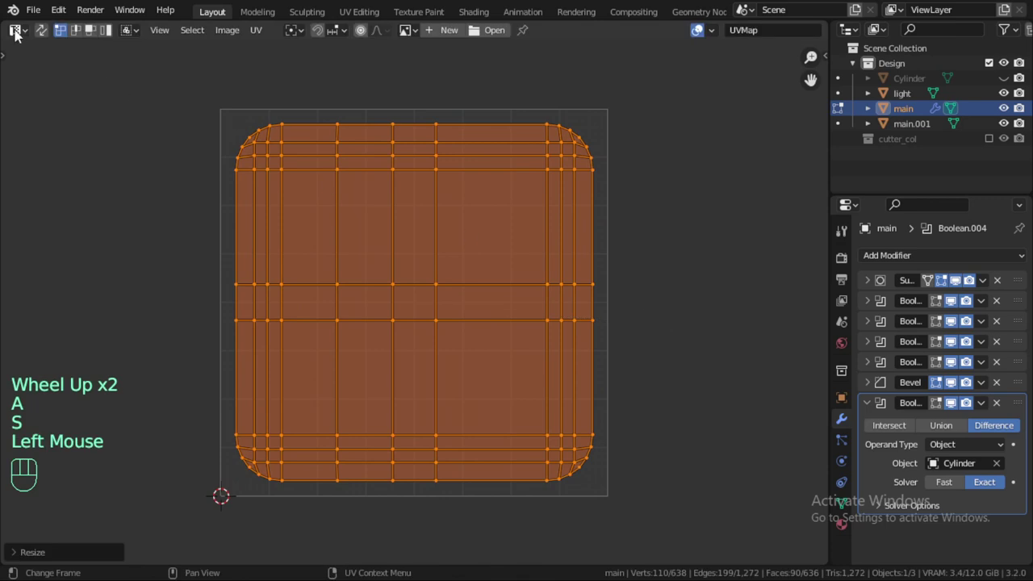
drag(20, 37, 163, 29)
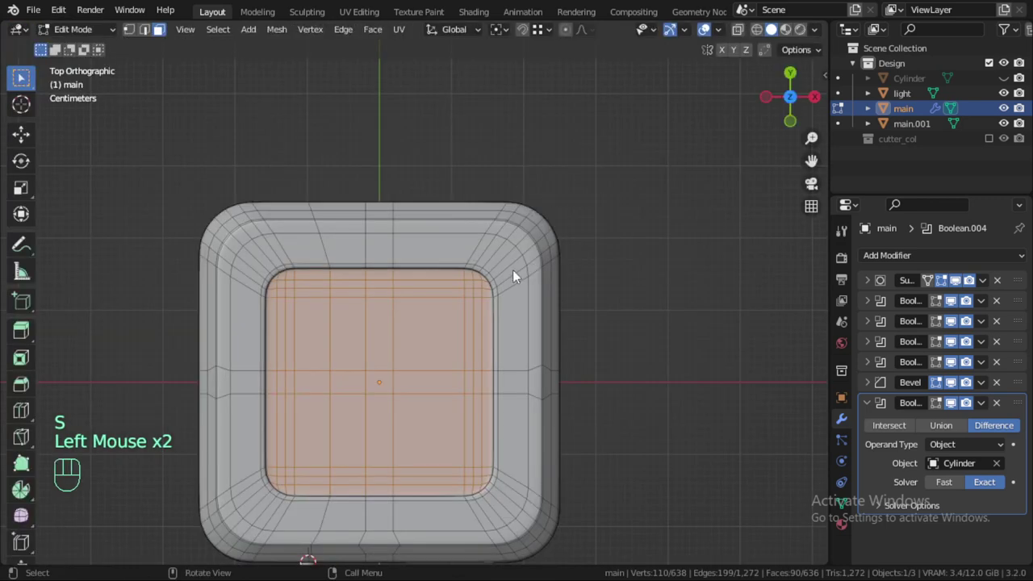
key(Tab)
key(F9)
Apply the tray's Bevel and Cylinder Boolean modifiers, emptying its modifier stack.
key(F10)
click(552, 270)
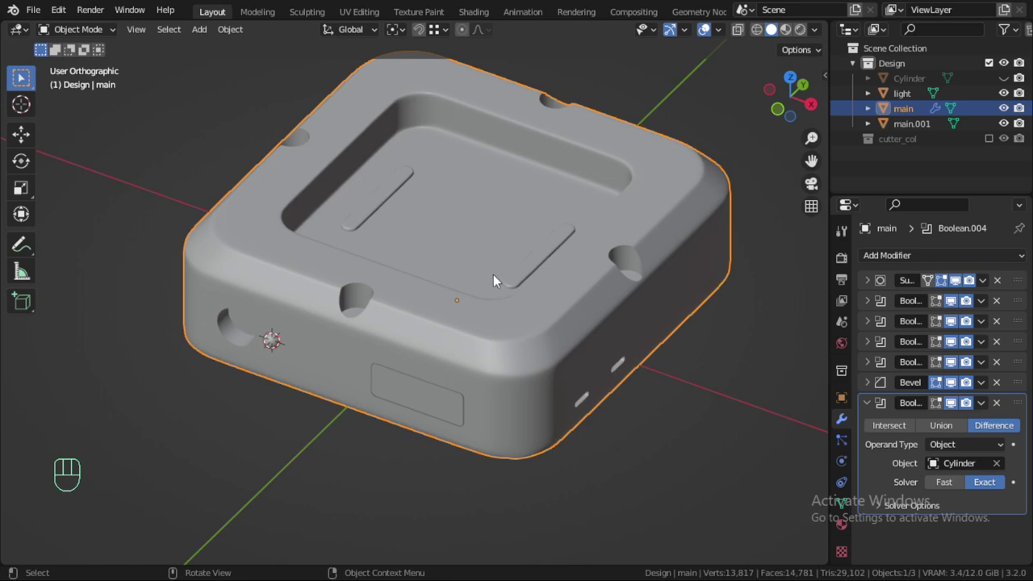
drag(989, 284, 988, 289)
drag(987, 287, 984, 286)
drag(987, 286, 986, 285)
drag(987, 285, 988, 280)
drag(988, 281, 987, 283)
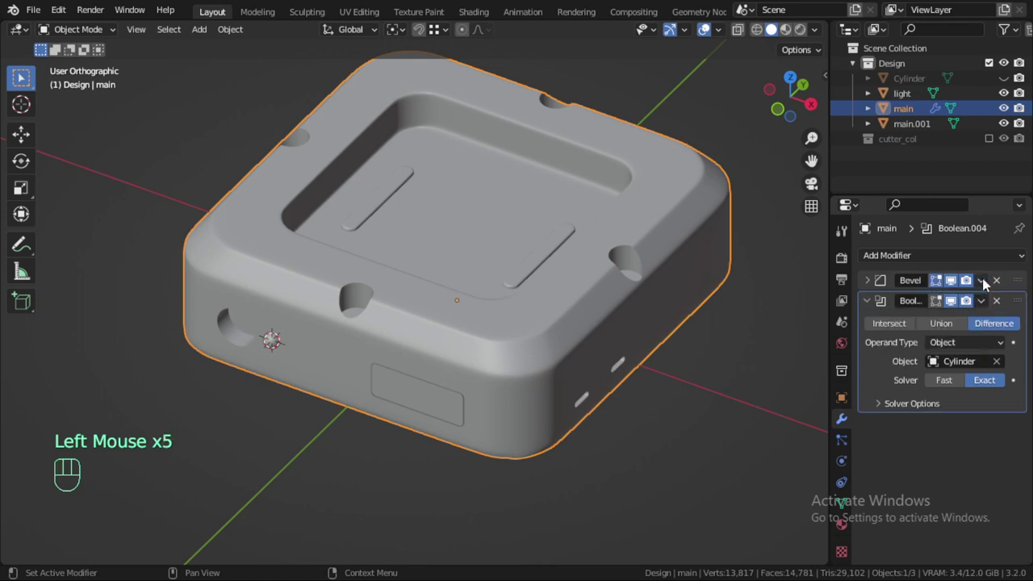
drag(987, 283, 981, 286)
drag(984, 285, 964, 298)
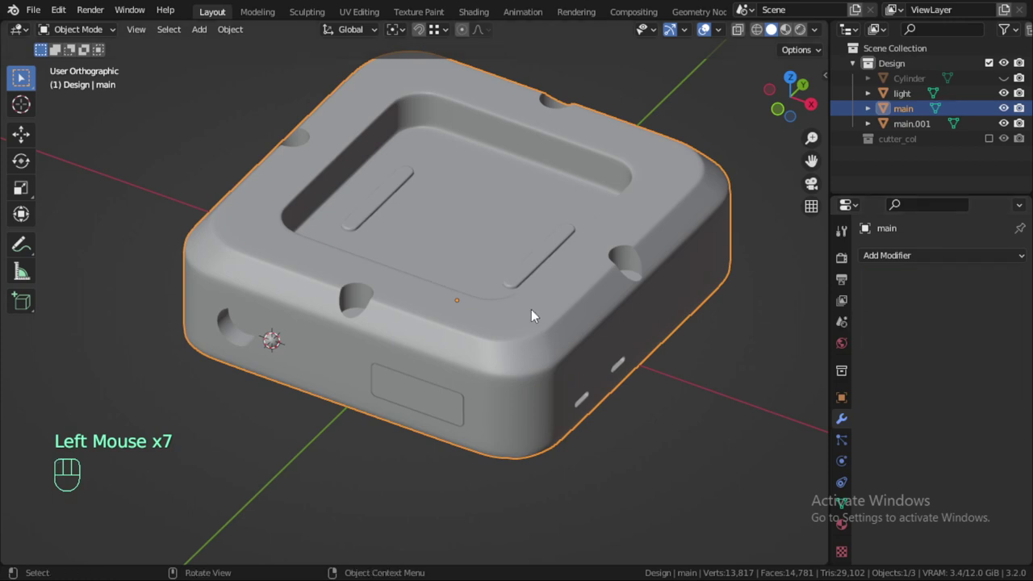
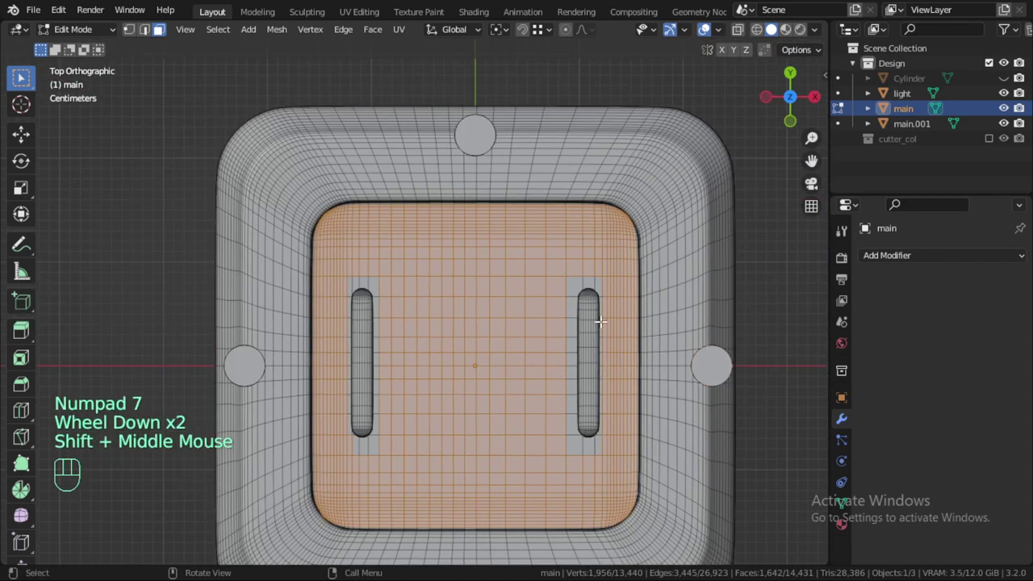
Grow and unwrap the floor face selection, then inspect the UV layout and return to the 3D view.
key(ctrl+KP_Add)
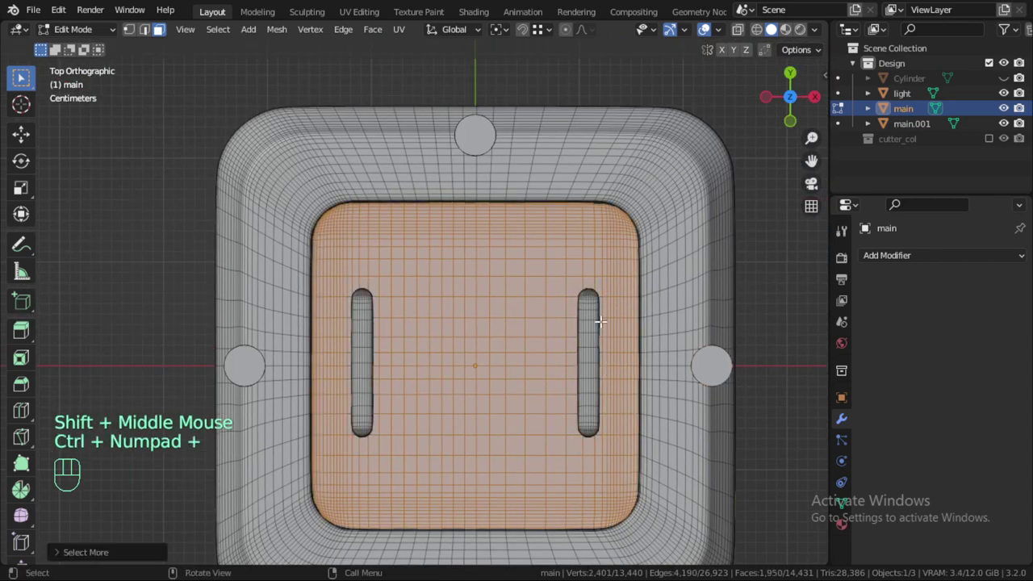
key(u)
scroll(down, 3)
key(Tab)
key(Tab)
scroll(up, 3)
drag(24, 32, 473, 255)
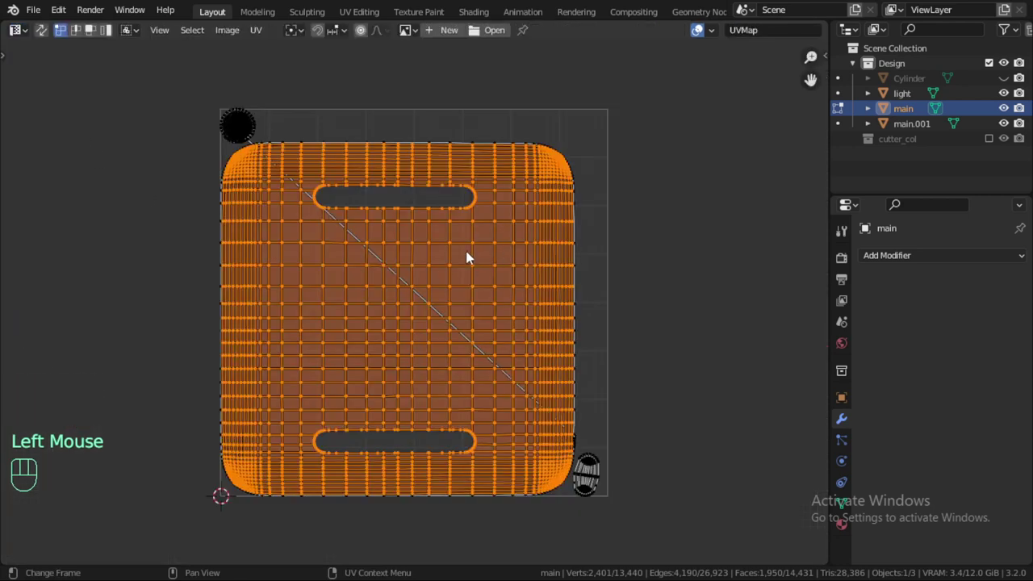
drag(18, 32, 62, 75)
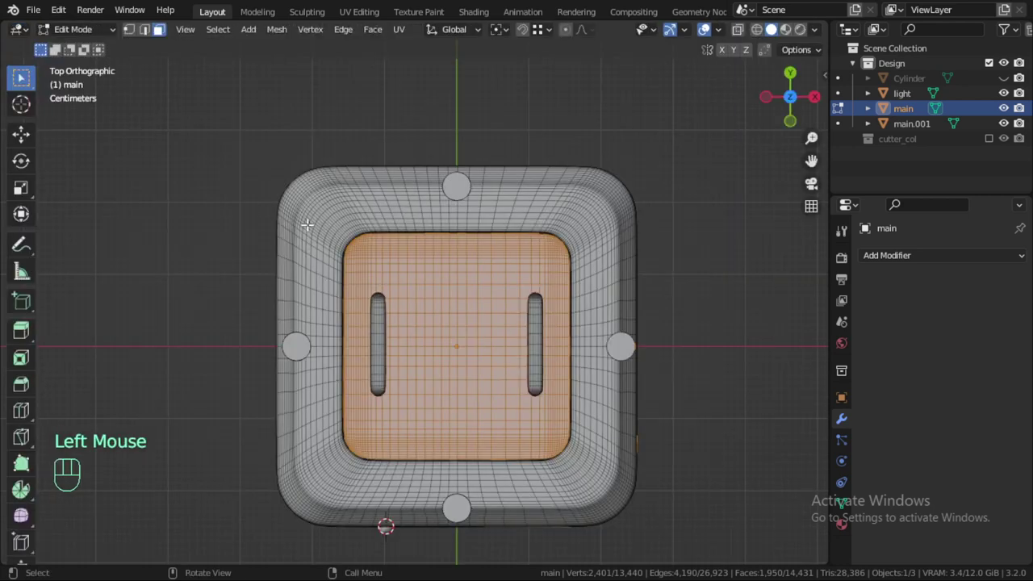
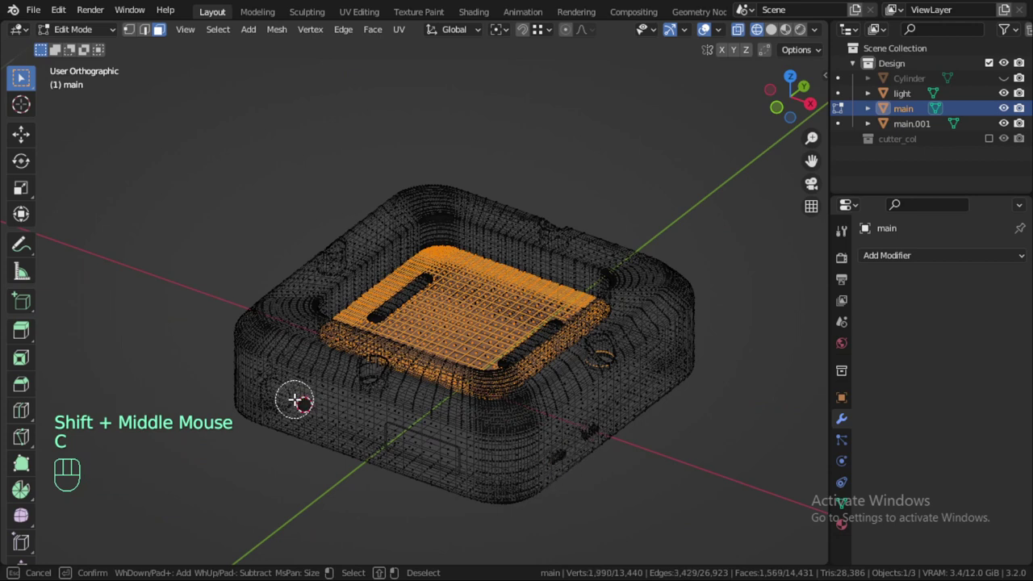
Toggle X-ray and circle-select stray faces out of the floor selection, then return to solid top view.
key(Escape)
key(z)
scroll(up, 3)
key(Tab)
scroll(down, 3)
key(Tab)
key(KP_7)
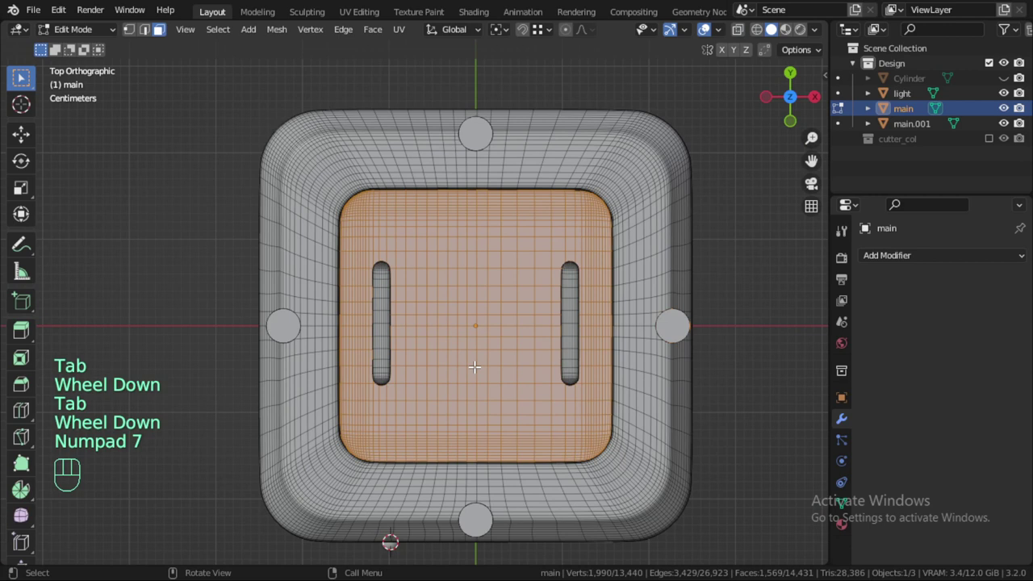
Unwrap the floor, scale its UV island down slightly and rotate it 90 degrees.
key(u)
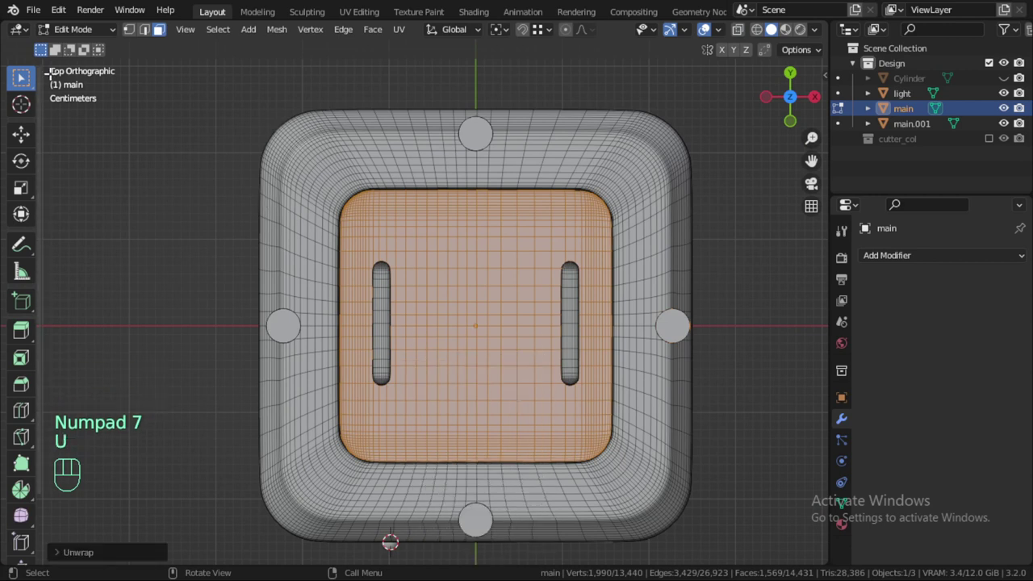
drag(20, 41, 60, 115)
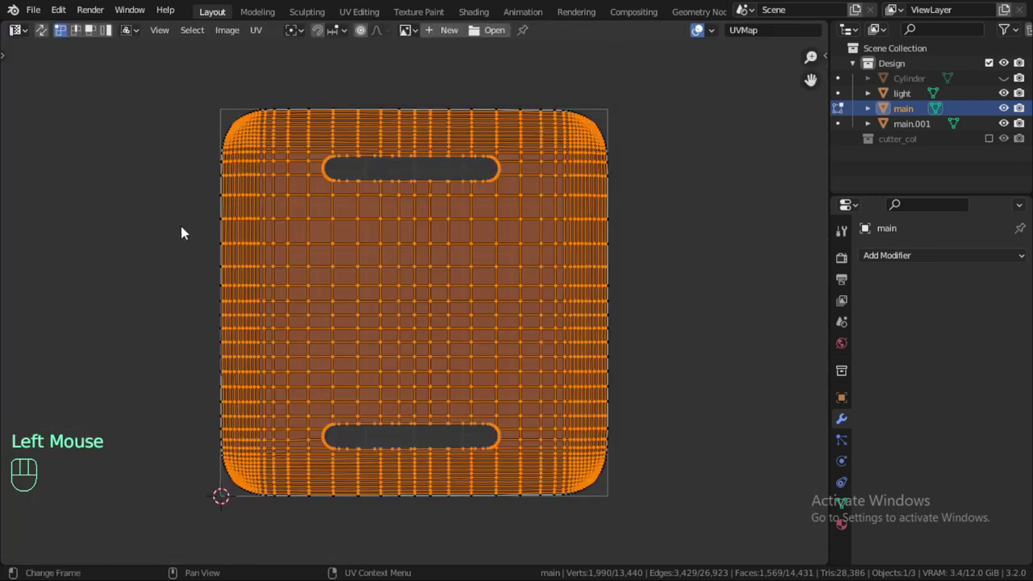
key(s)
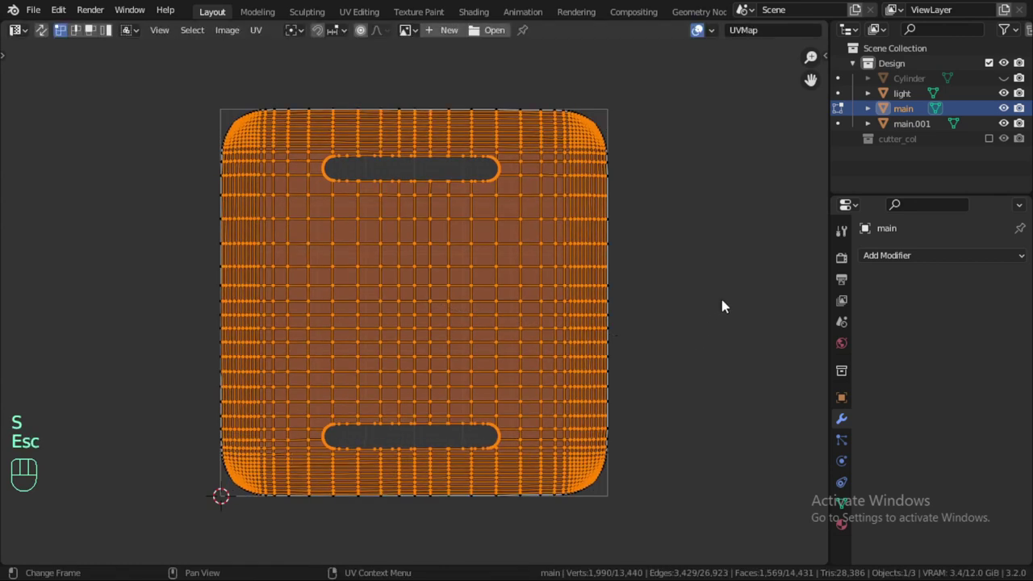
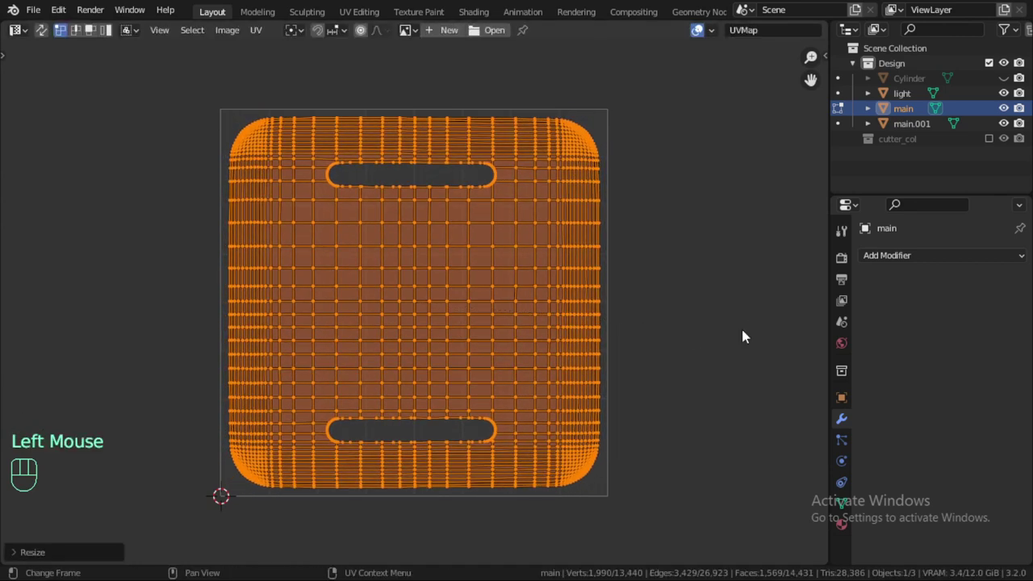
key(r)
key(9)
key(0)
click(749, 339)
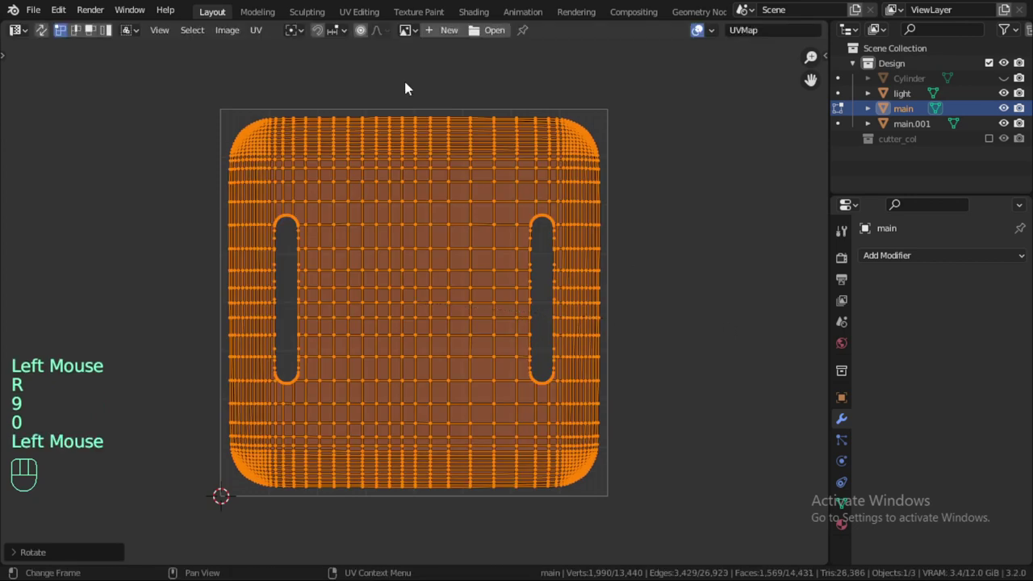
Start exporting the floor's UV layout as a PNG image from the UV menu.
drag(258, 39, 404, 338)
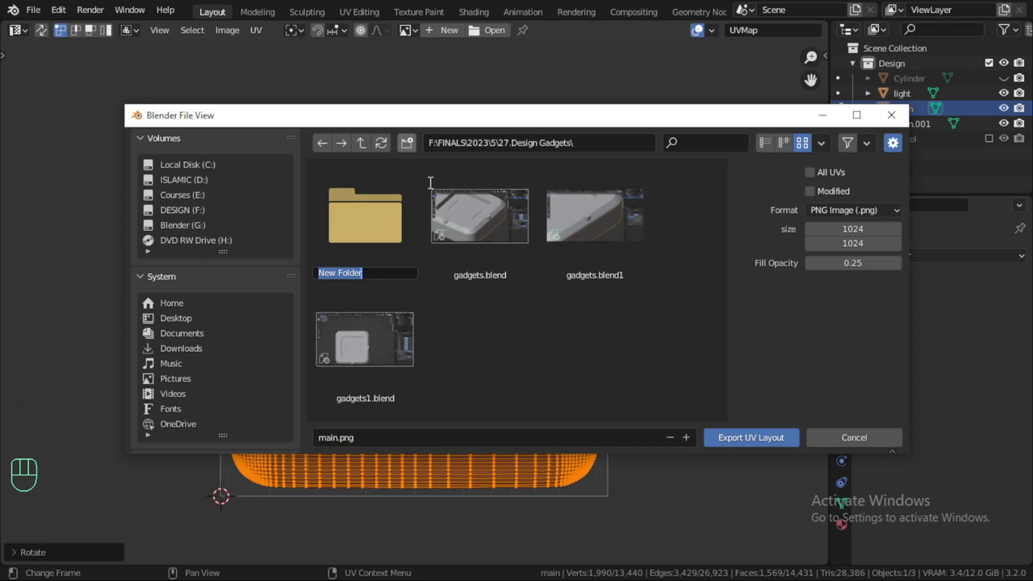
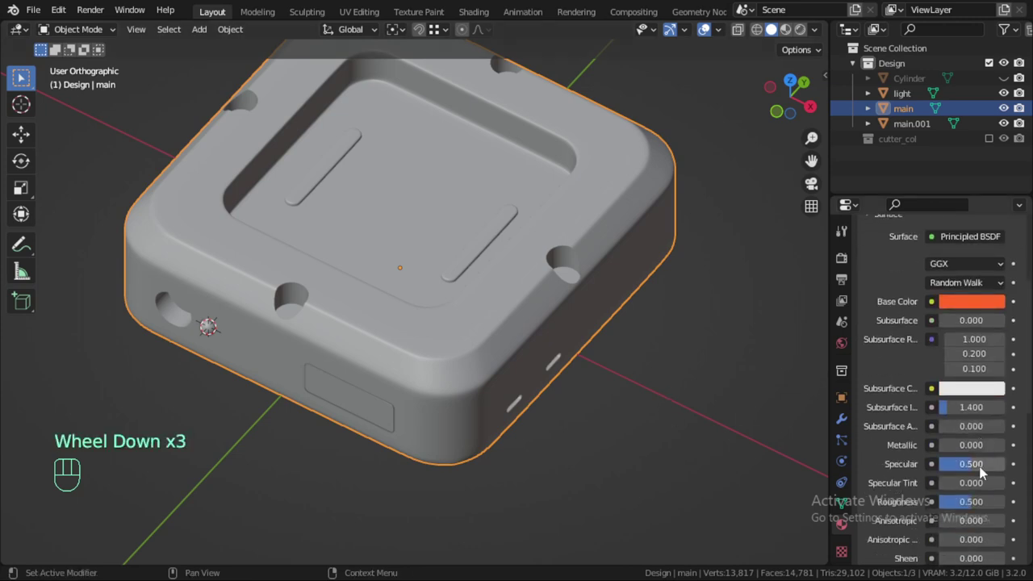
In the orange plastic's node graph, add a Noise Texture and a Bump node driving the shader's normal.
scroll(down, 3)
drag(983, 482, 983, 482)
drag(29, 31, 84, 178)
middle_click(262, 311)
key(shift+a)
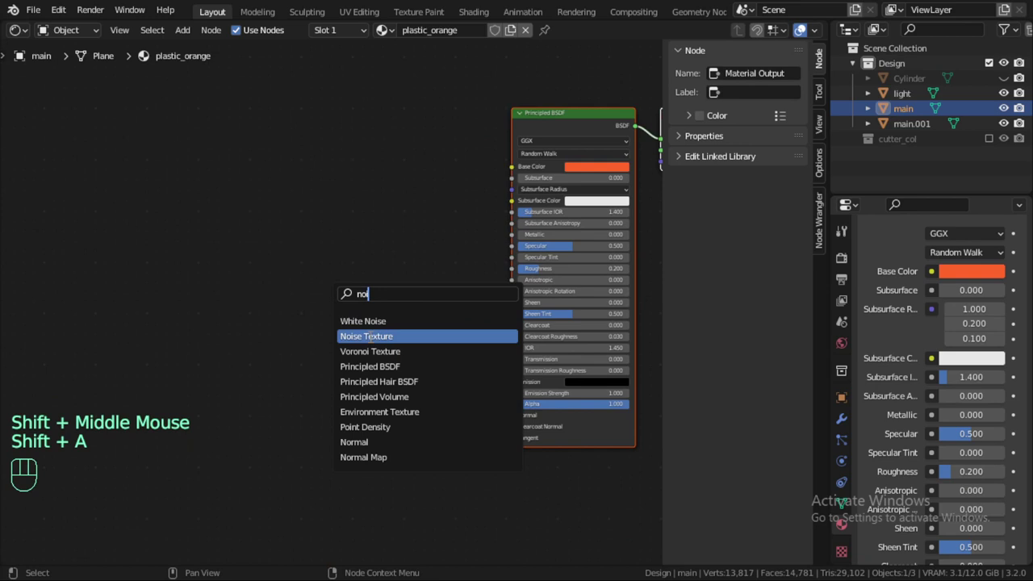
key(shift+a)
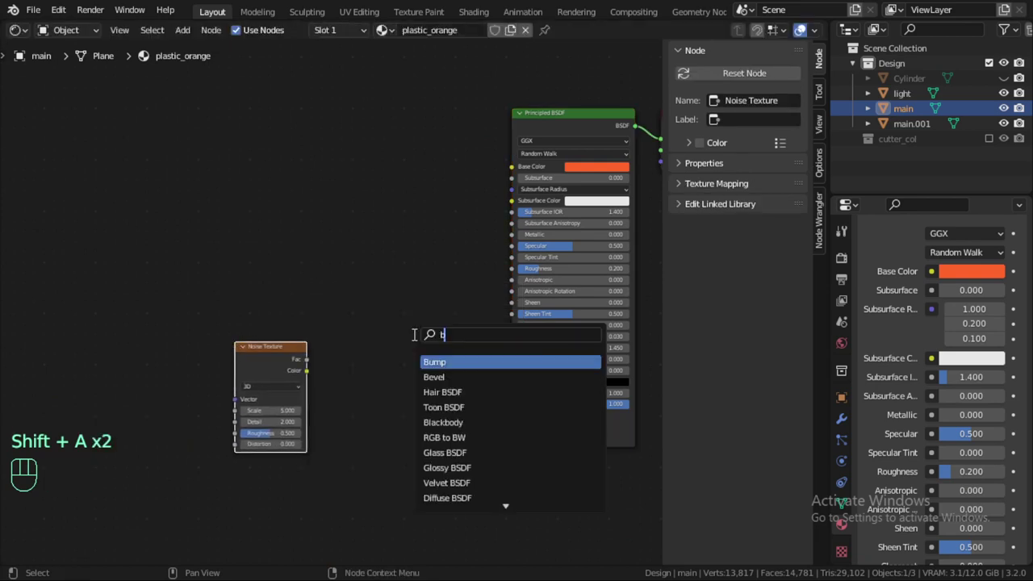
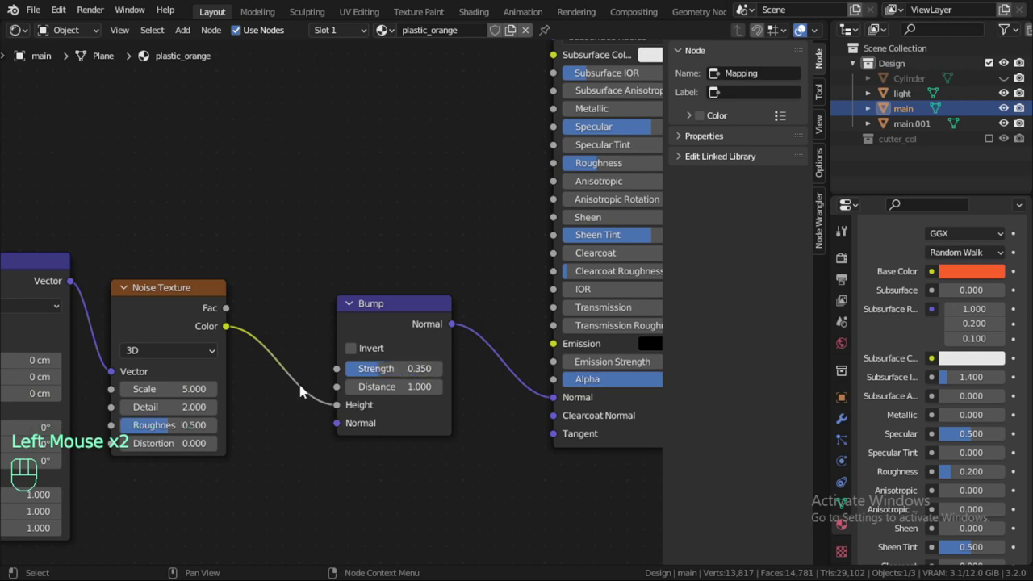
Insert a ColorRamp between noise and bump with a stop at 0.400, and preview its output on the tray.
key(shift+a)
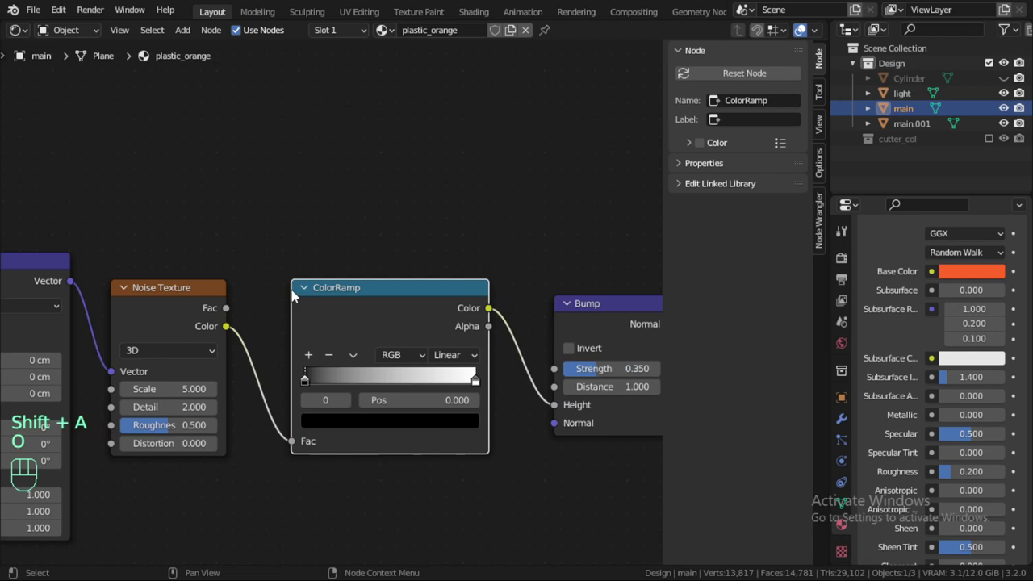
drag(473, 390, 373, 390)
drag(313, 389, 386, 366)
click(24, 36)
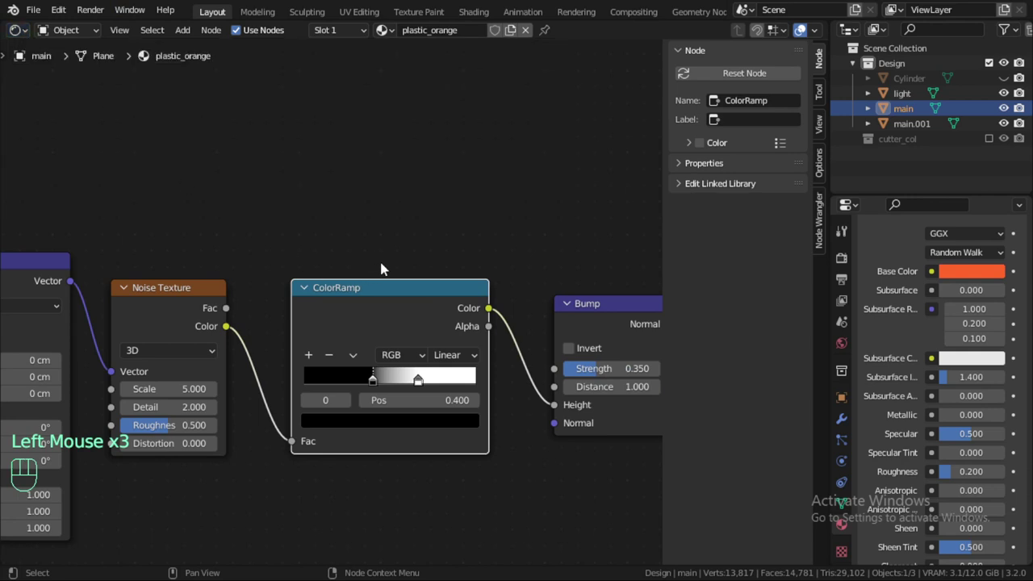
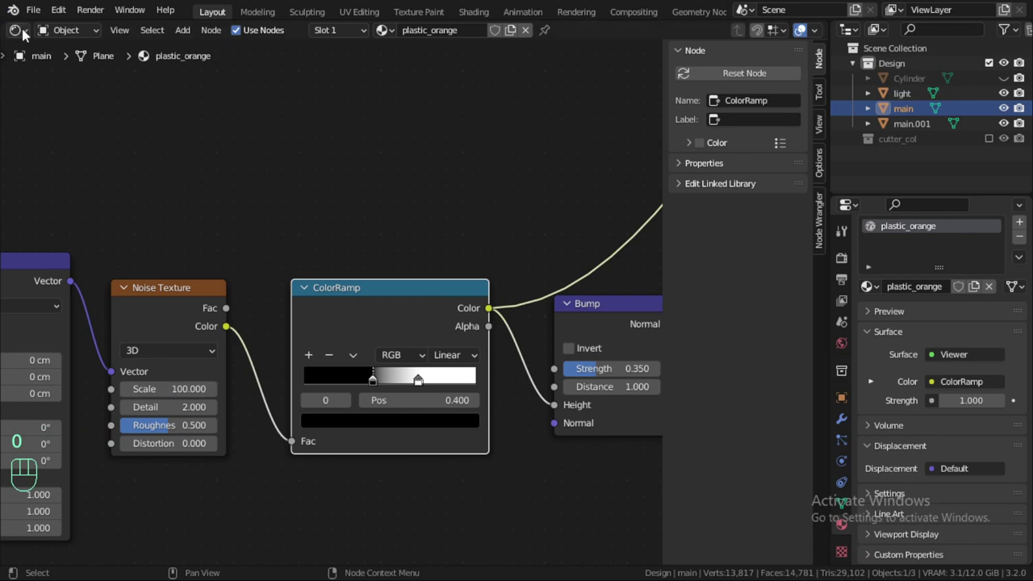
Return to the 3D view and inspect the noise bump pattern on the tray in rendered shading.
scroll(down, 3)
middle_click(177, 288)
drag(176, 317, 218, 289)
drag(27, 34, 47, 72)
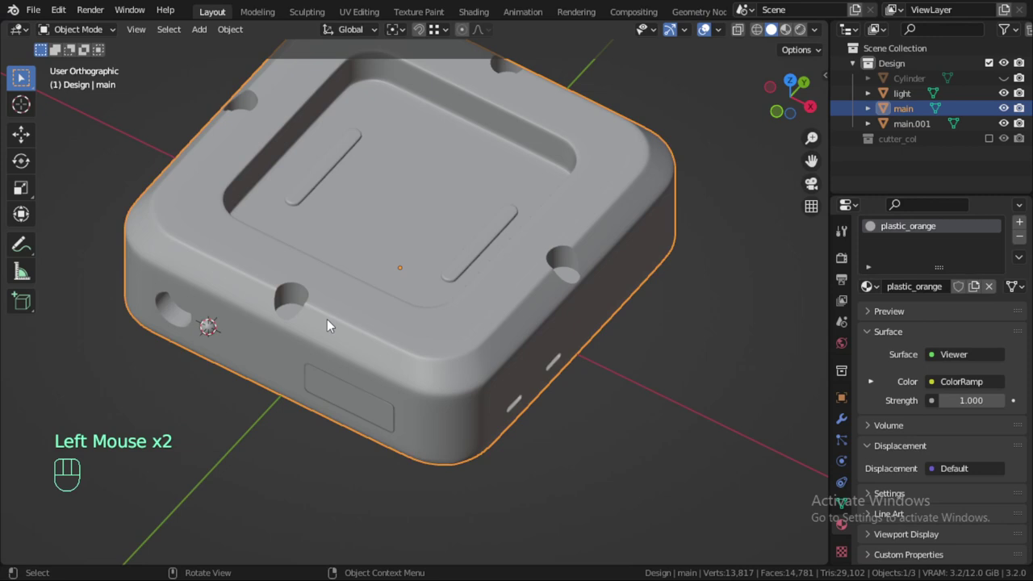
scroll(up, 3)
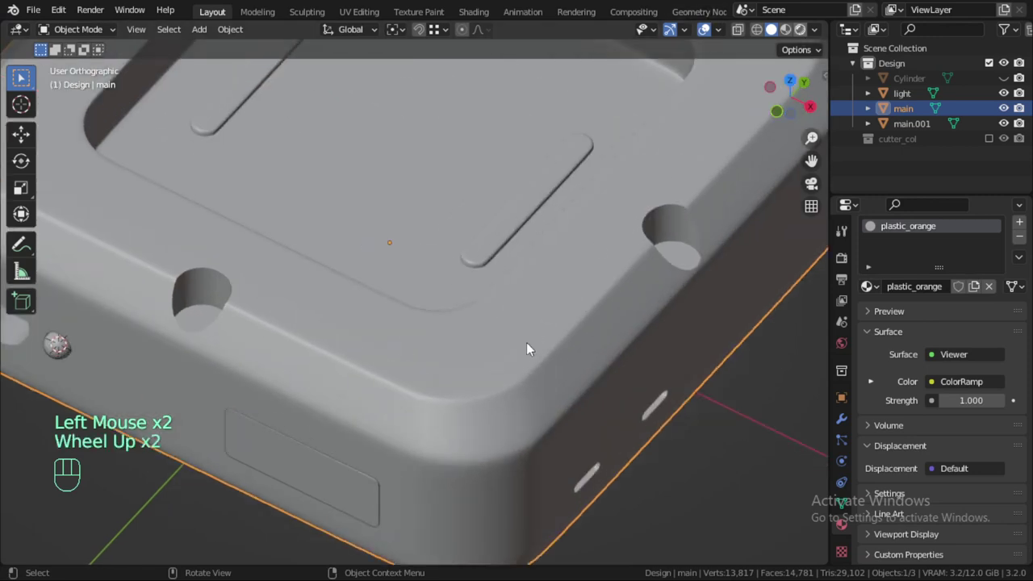
click(531, 326)
scroll(up, 3)
scroll(down, 3)
scroll(up, 3)
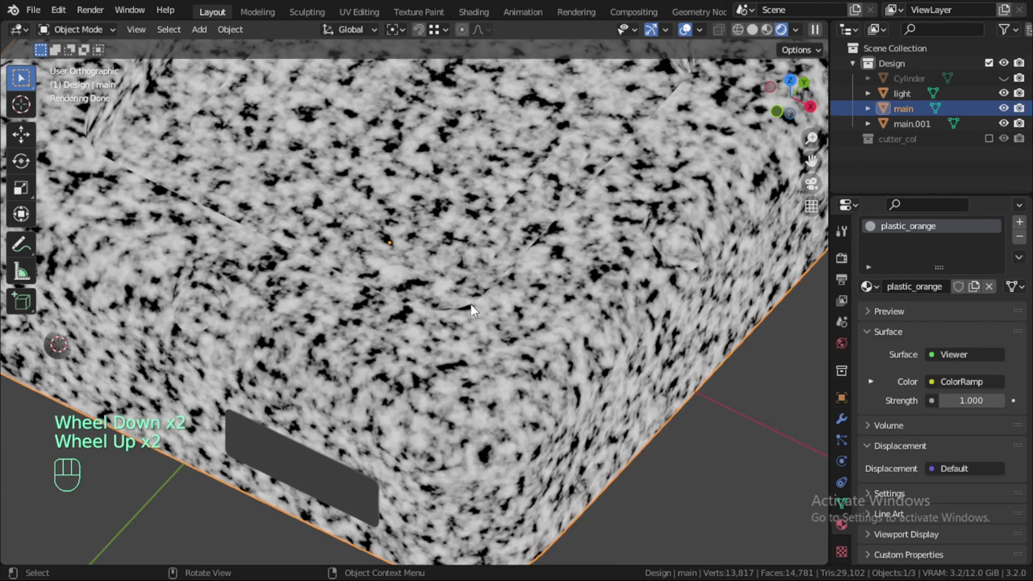
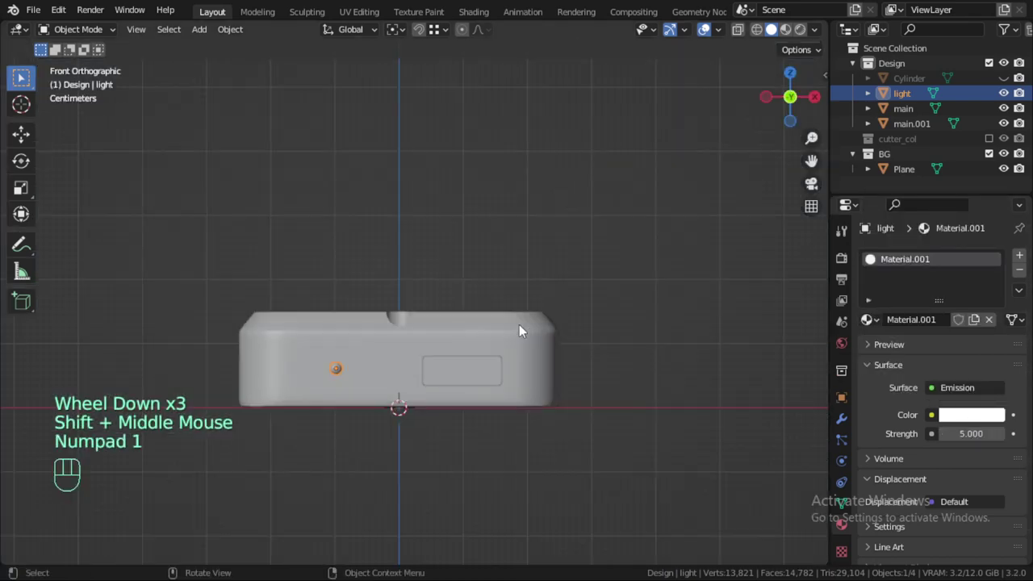
scroll(down, 3)
Add an Area light over the orange tray and check its effect in the rendered view.
right_click(664, 199)
key(shift+a)
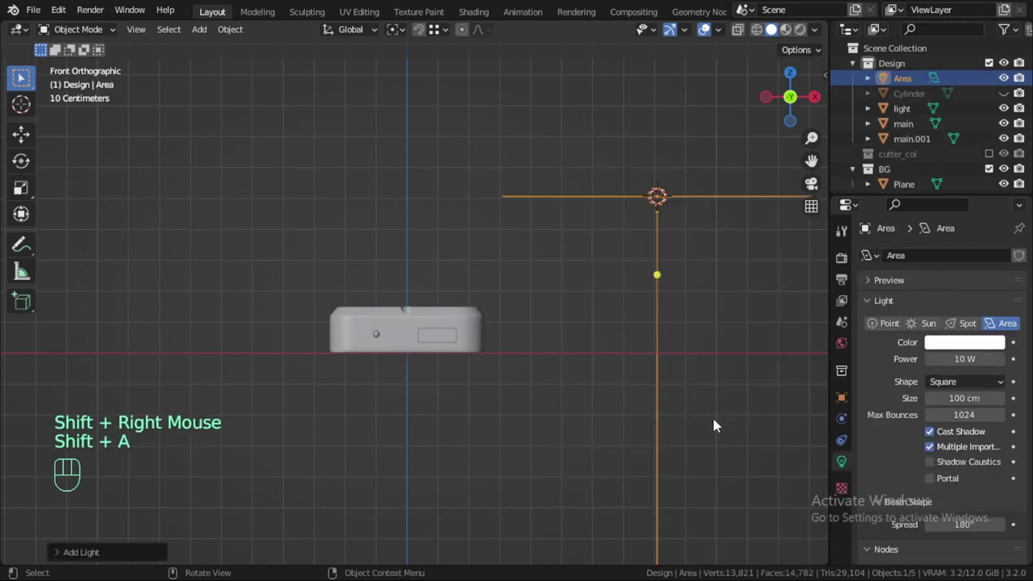
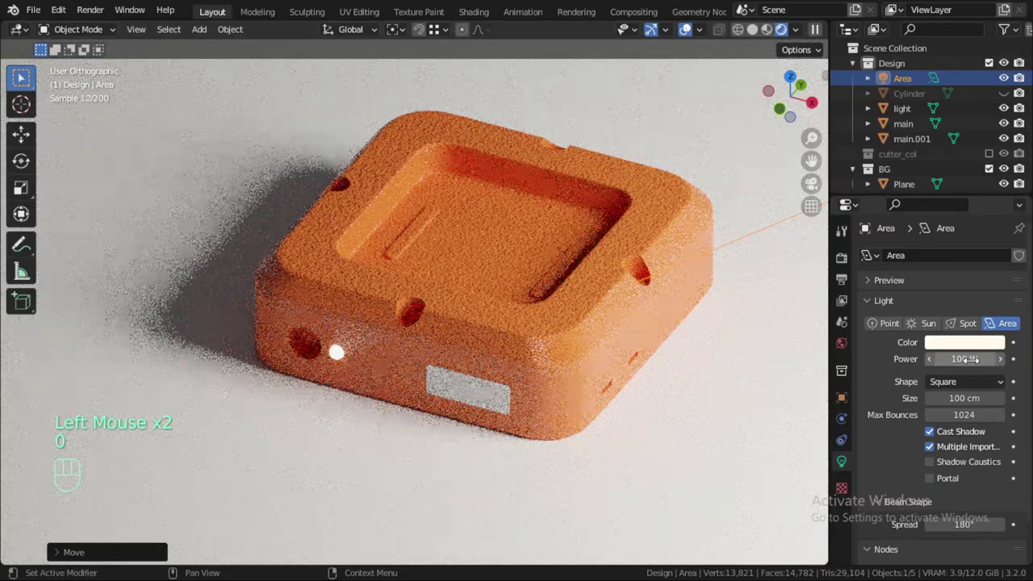
scroll(up, 3)
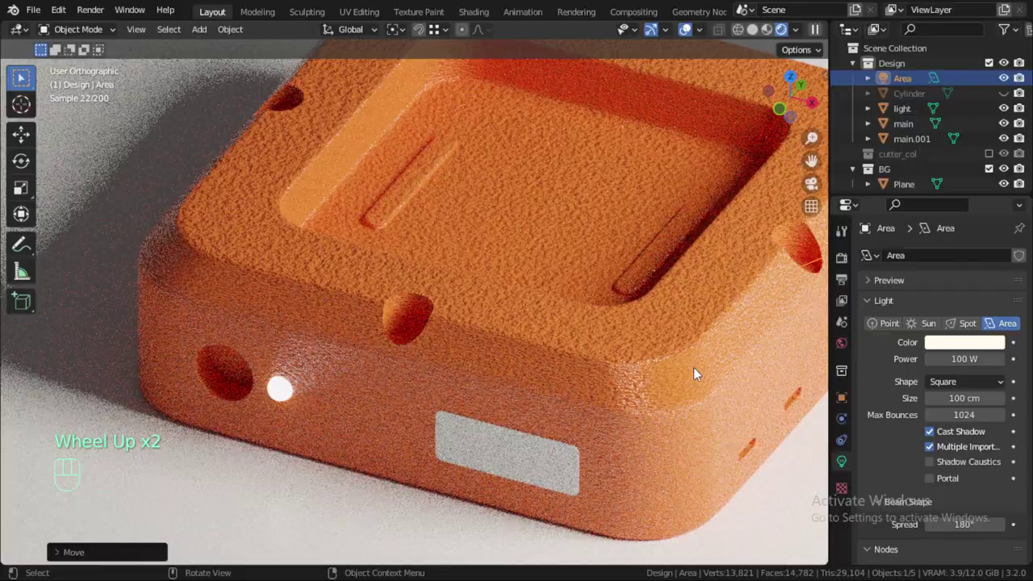
scroll(down, 3)
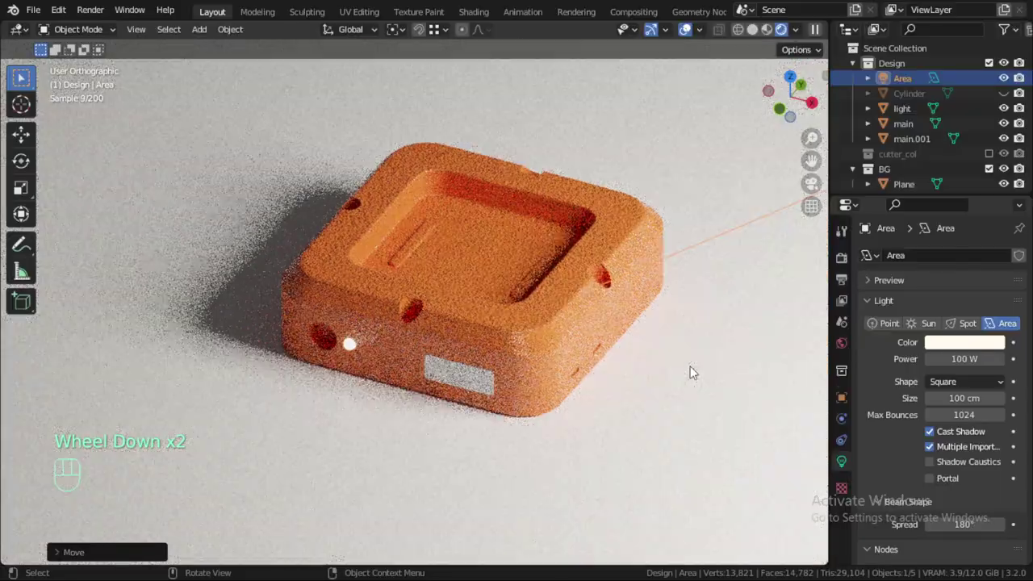
scroll(up, 3)
click(652, 363)
drag(651, 382, 626, 400)
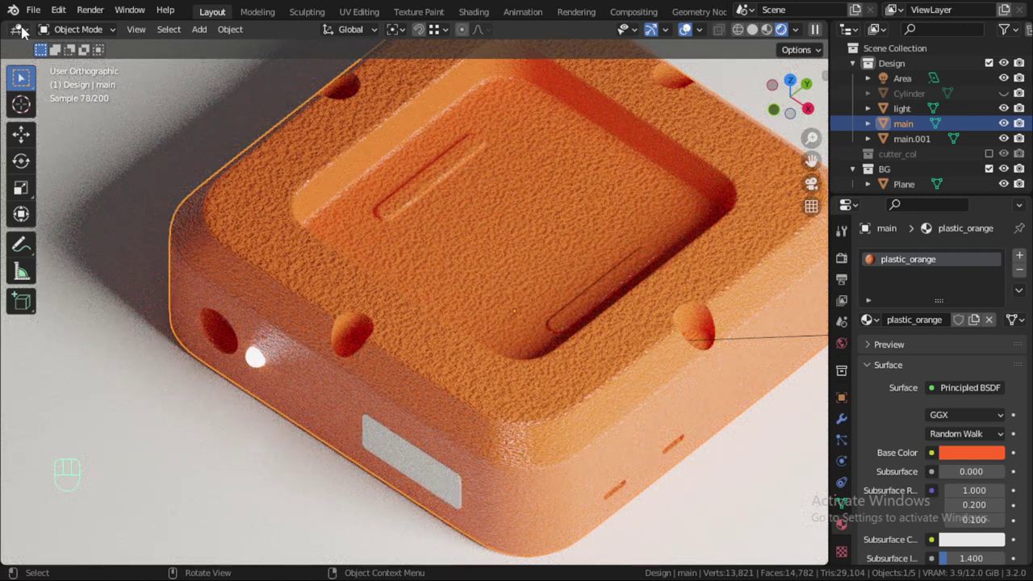
drag(25, 31, 193, 229)
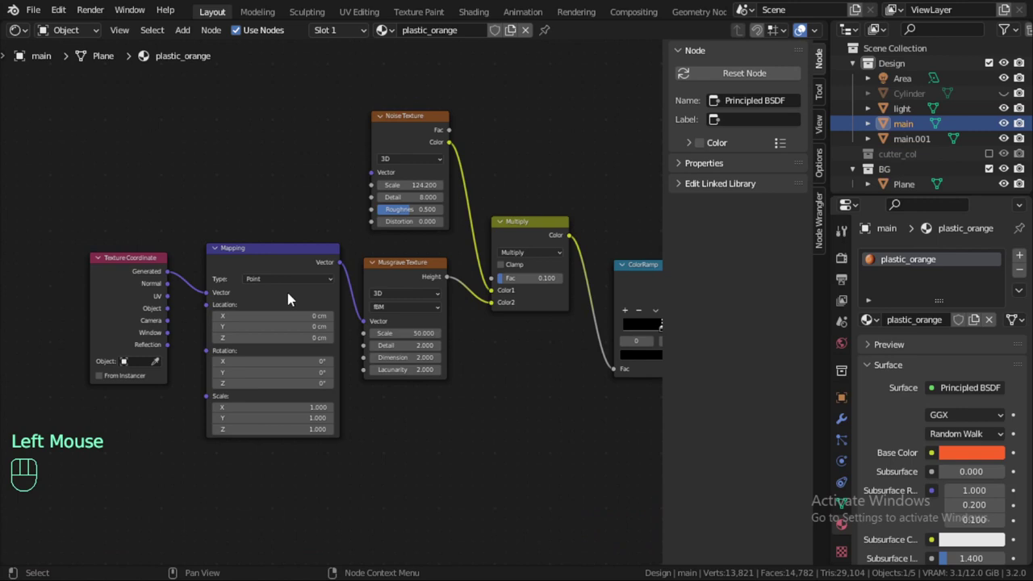
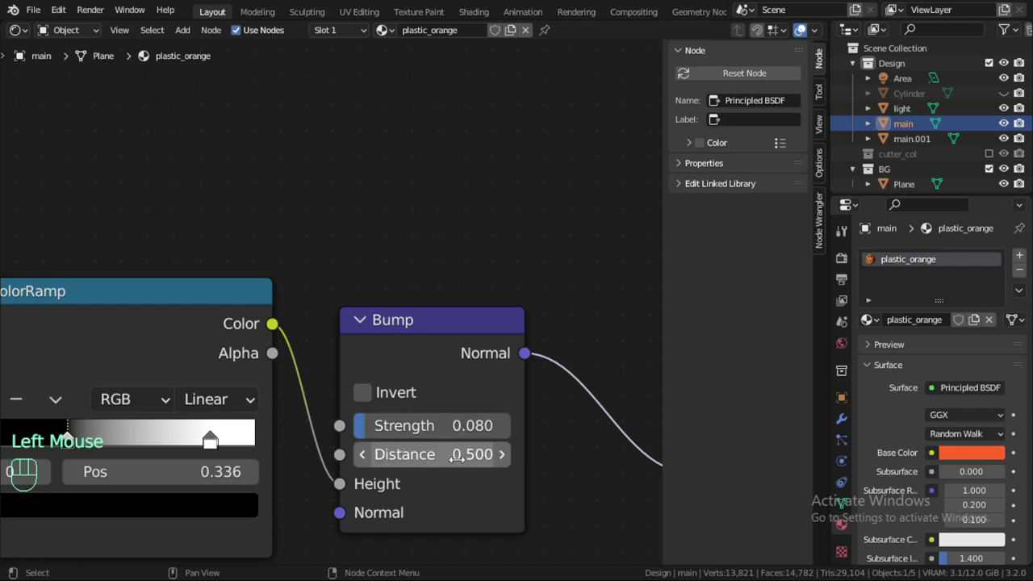
drag(23, 32, 305, 315)
scroll(up, 3)
scroll(down, 3)
click(512, 276)
Edit the tray from top view and make the second slot's material an independent copy, plastic_orange.001.
key(Tab)
key(KP_7)
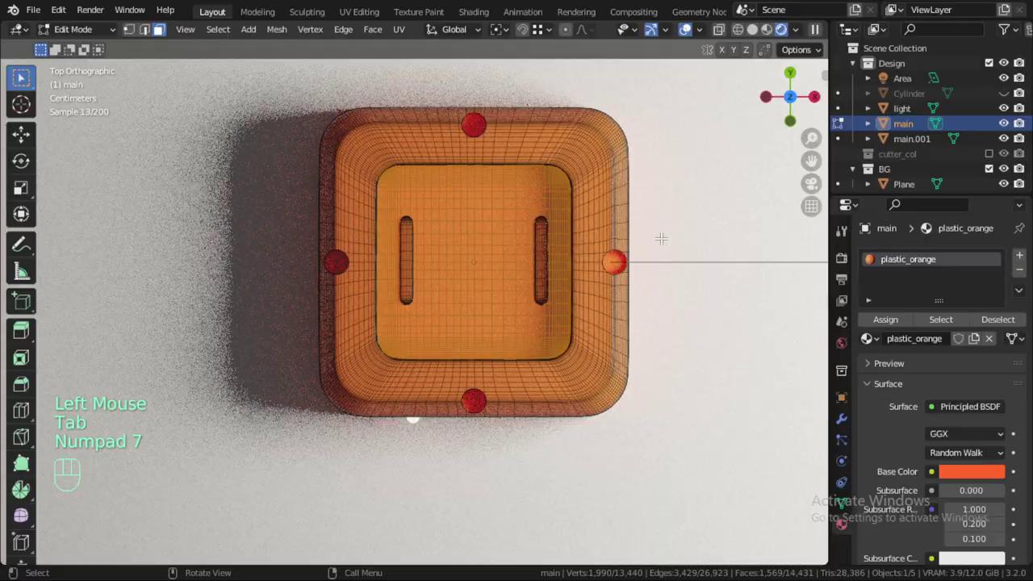
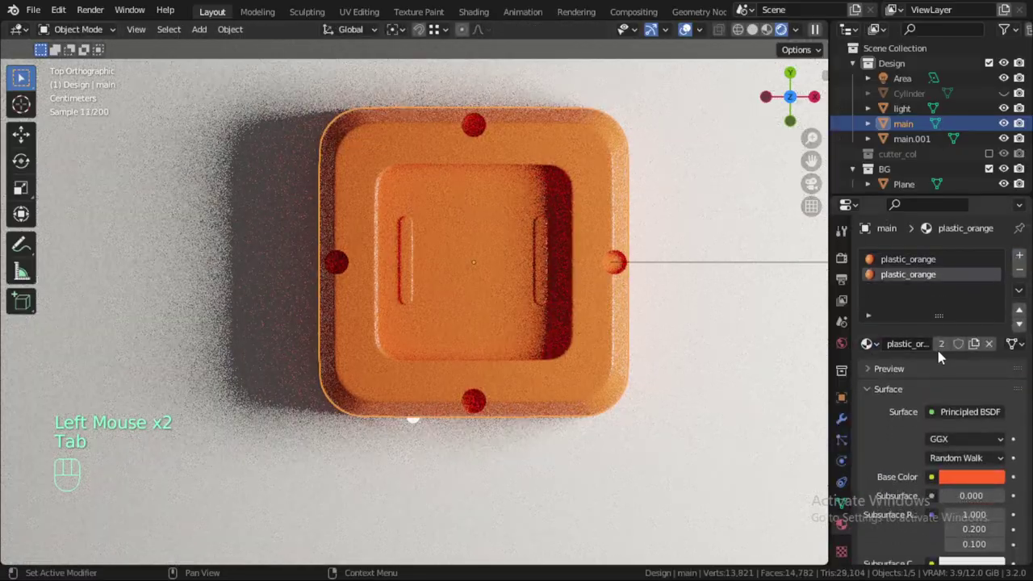
click(947, 354)
drag(21, 34, 429, 316)
Frame plastic_orange.001's node graph in the Shader Editor ready for editing.
scroll(down, 3)
middle_click(506, 247)
middle_click(479, 215)
double_click(458, 237)
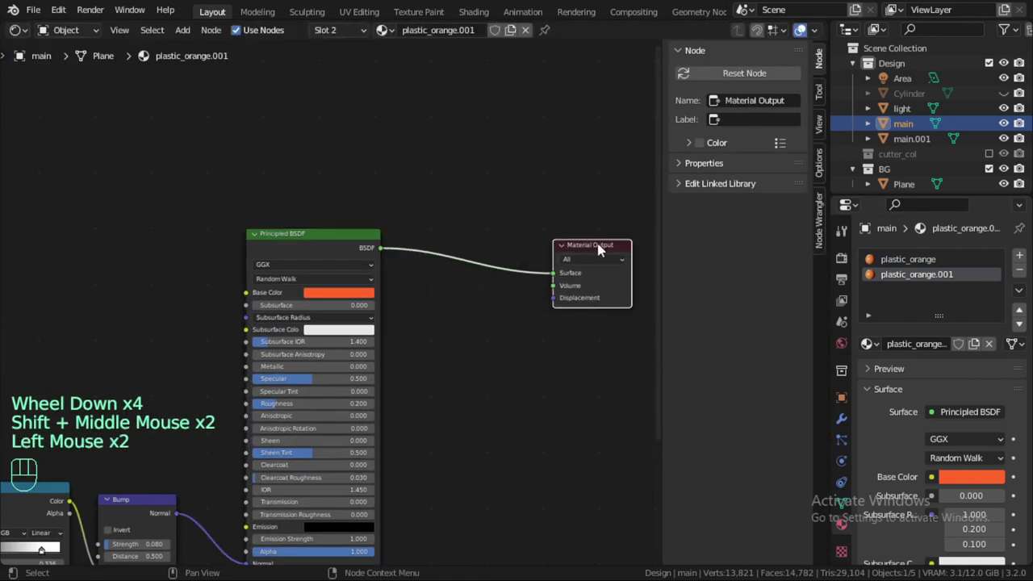
Insert a Mix Shader before the output and place a duplicated Principled BSDF below it.
key(n)
key(shift+a)
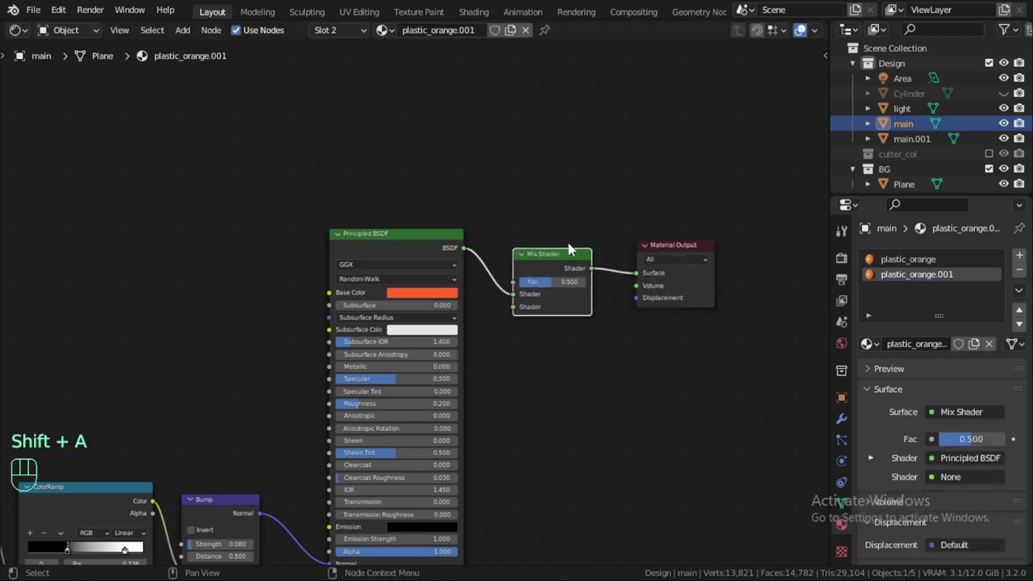
click(440, 261)
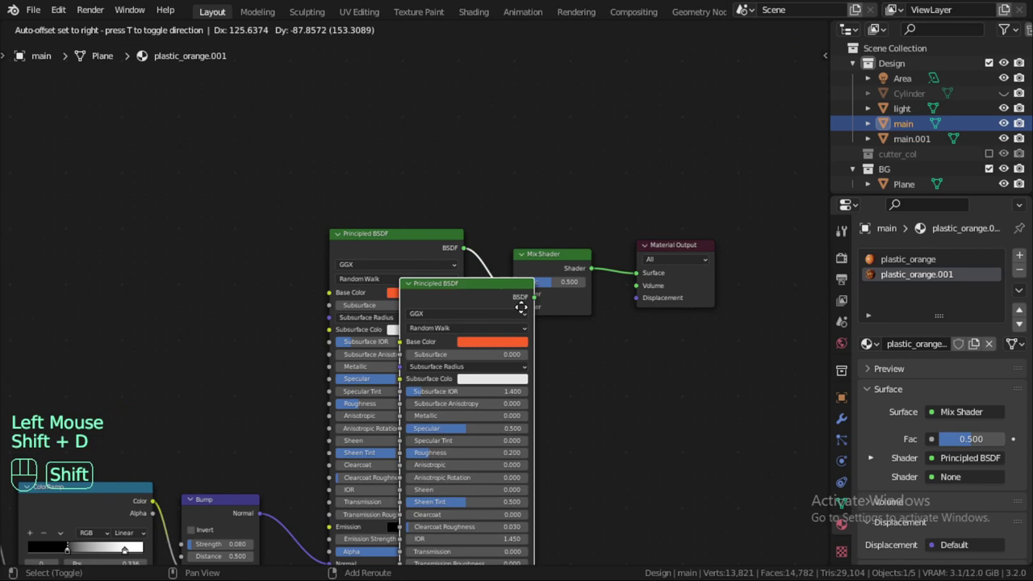
click(618, 392)
Wire the second BSDF into the Mix Shader and an Image Texture into its colour and the mix factor.
drag(631, 374, 508, 276)
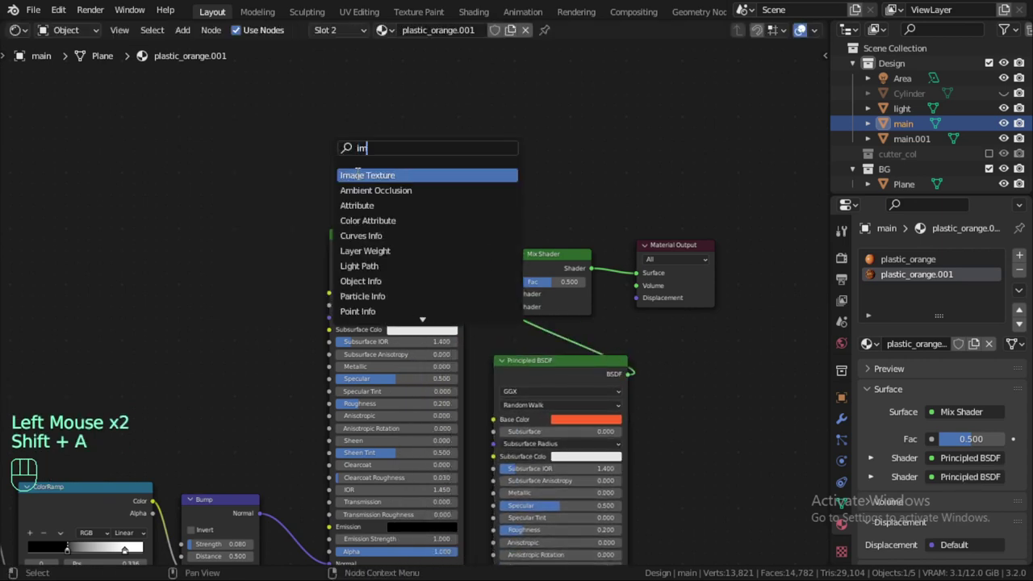
drag(272, 297, 488, 419)
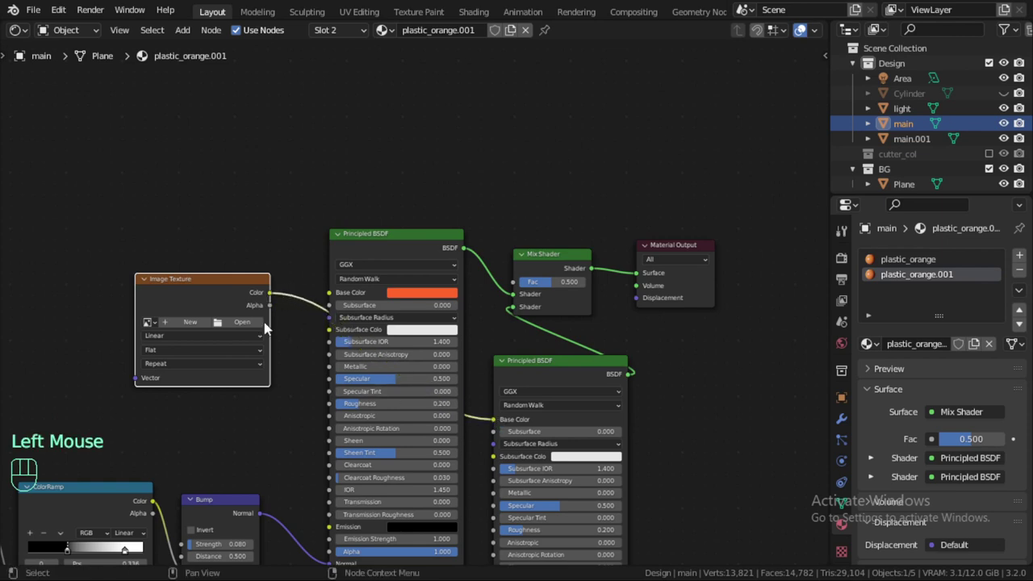
drag(279, 312, 375, 302)
drag(248, 335, 366, 264)
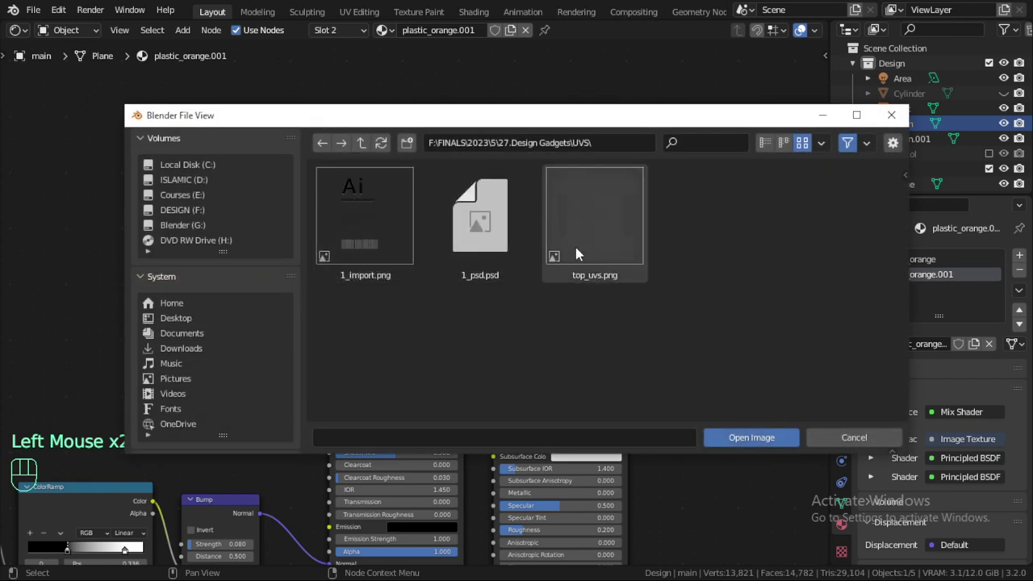
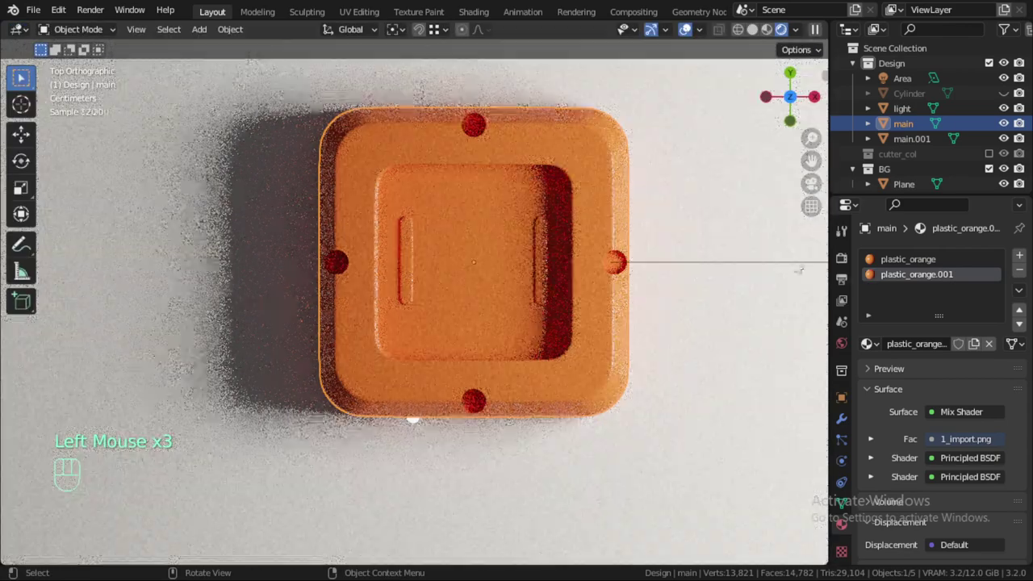
Zoom and orbit the rendered view to see the 1_import.png label artwork on the tray floor.
key(Tab)
click(876, 342)
key(Tab)
scroll(up, 3)
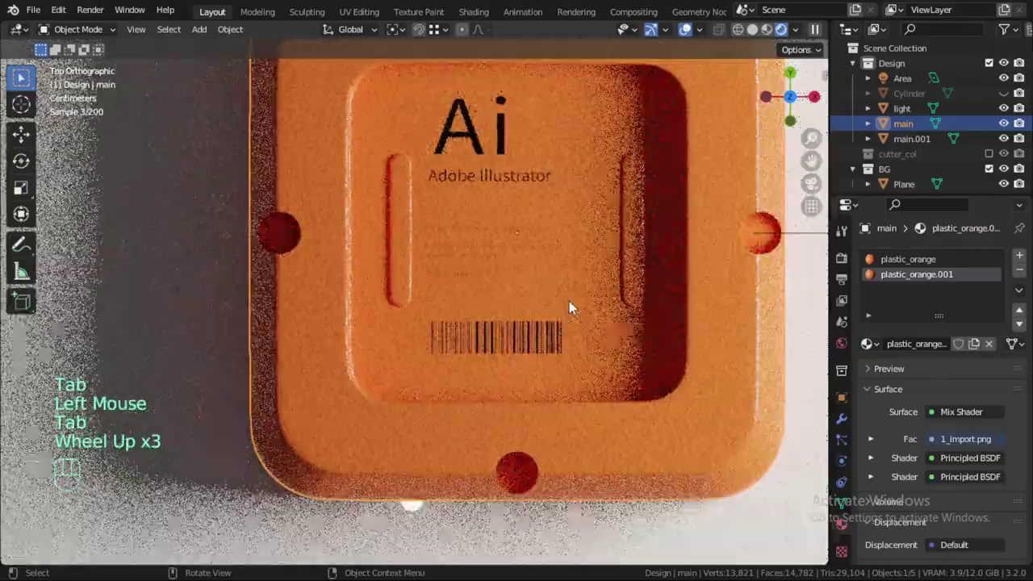
scroll(up, 3)
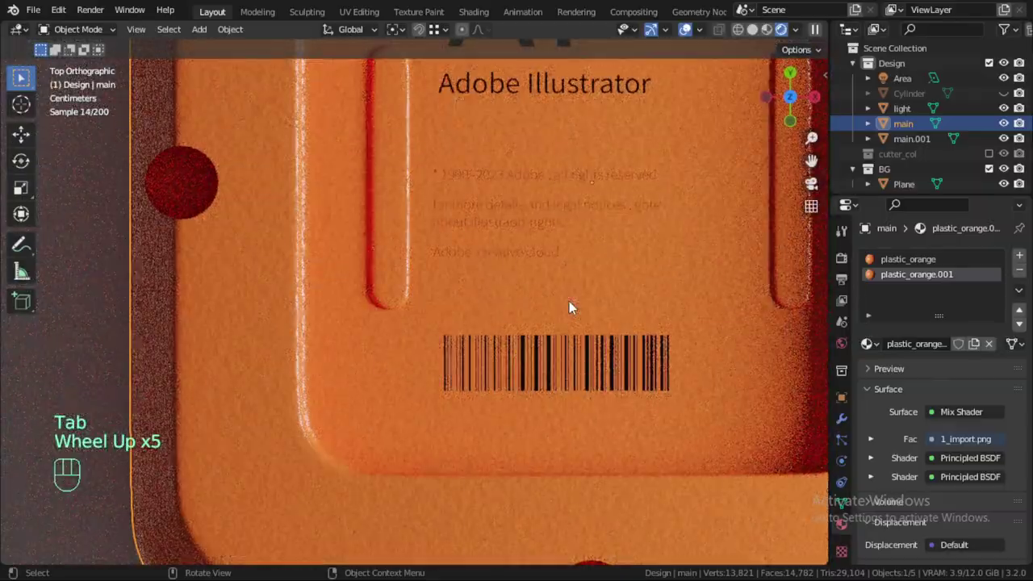
scroll(down, 3)
drag(576, 342, 513, 288)
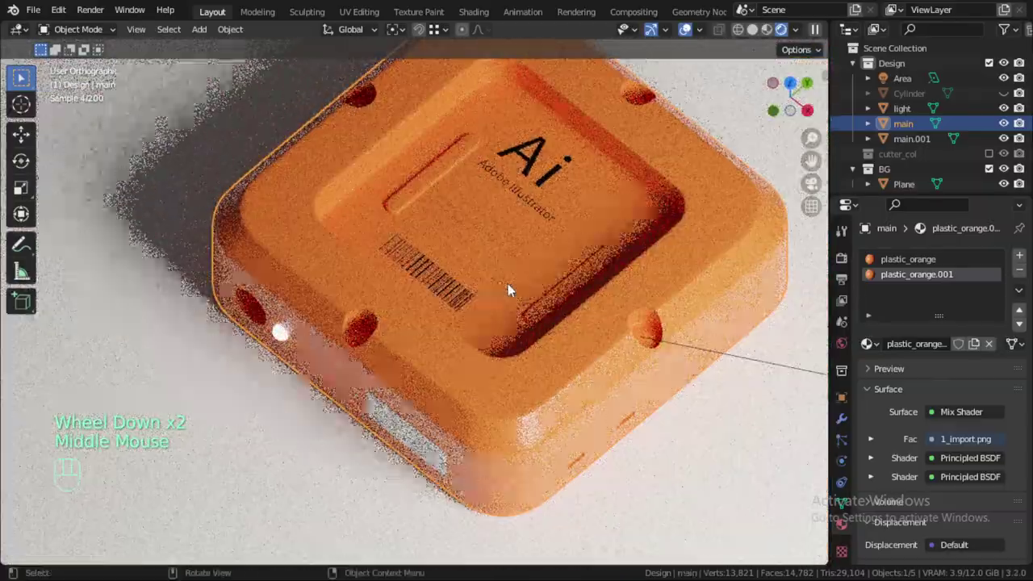
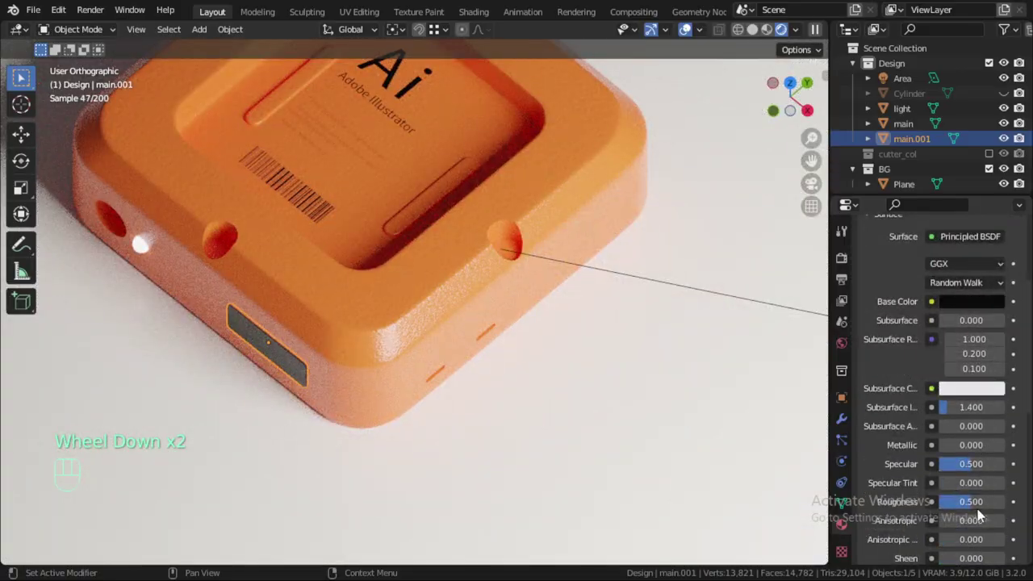
Lower the black main.001 material's roughness to 0.466.
scroll(down, 3)
drag(990, 510, 978, 506)
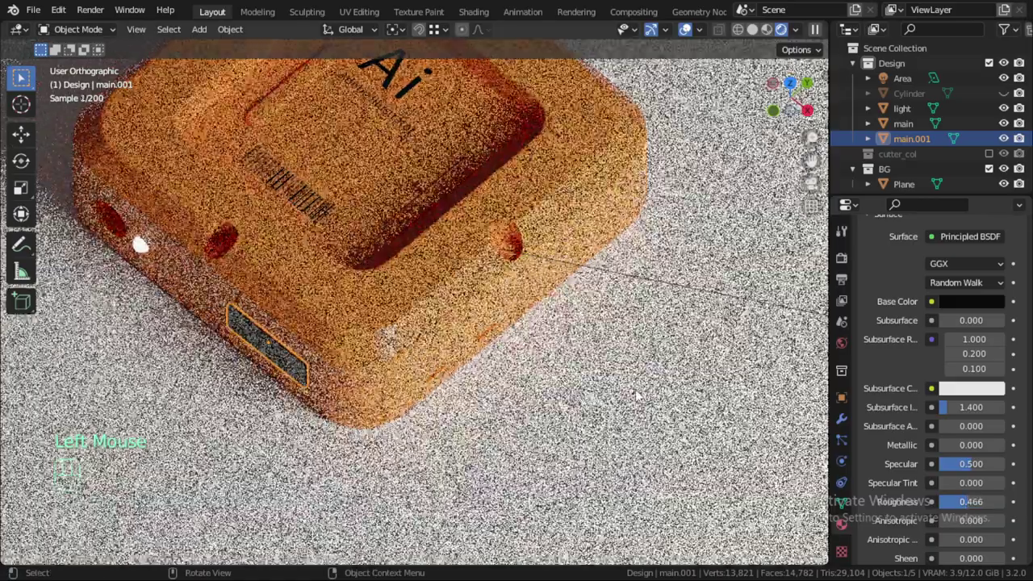
scroll(down, 3)
key(alt+a)
Move the Area light into the BG collection and orbit to look down on the tray.
middle_click(808, 170)
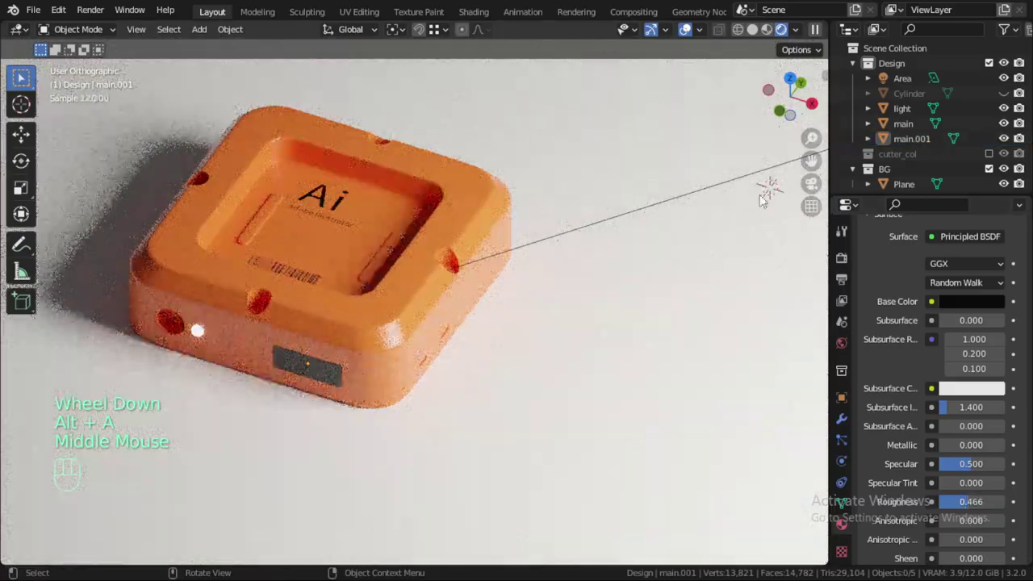
click(548, 241)
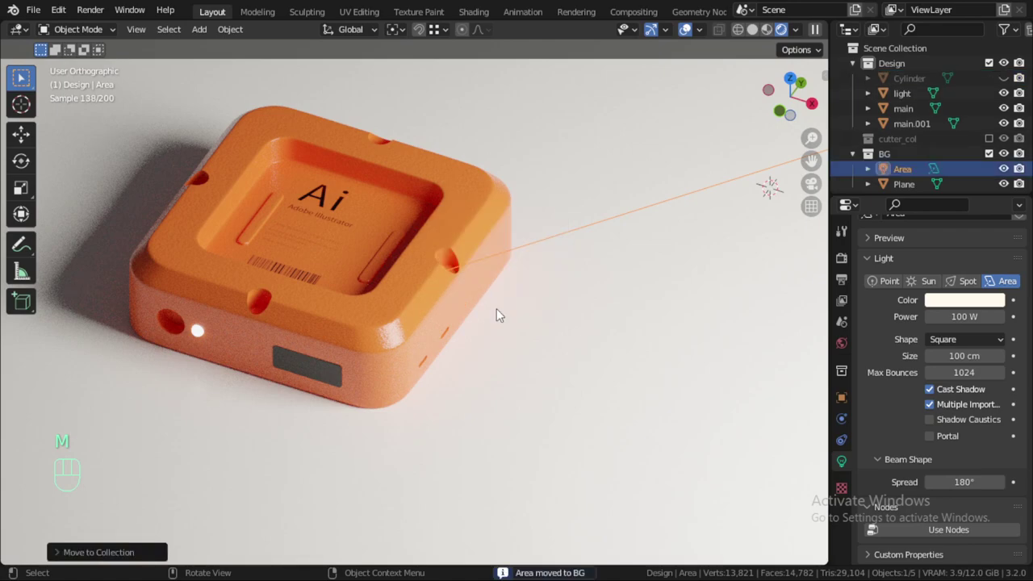
drag(371, 332, 407, 343)
drag(300, 405, 524, 212)
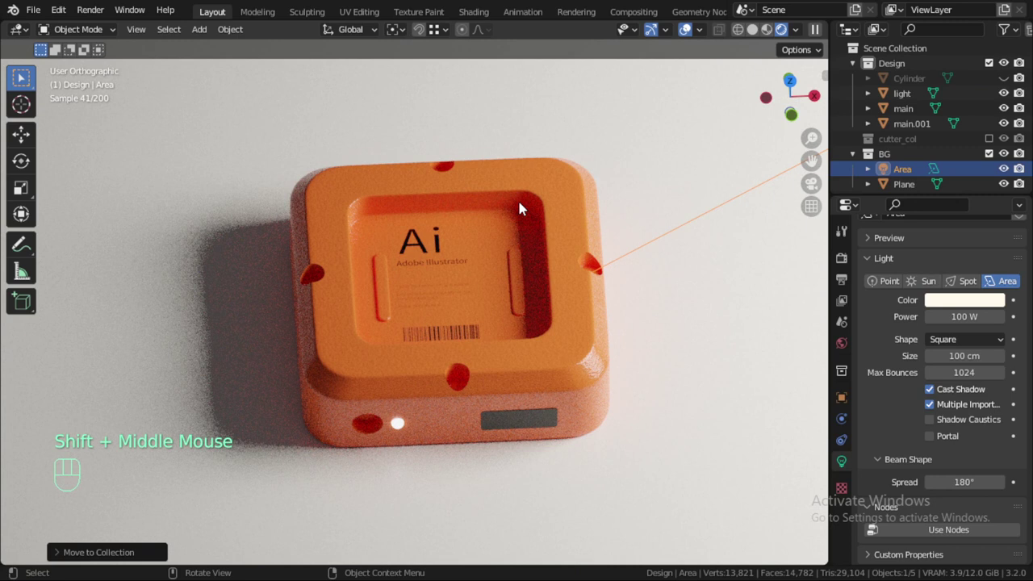
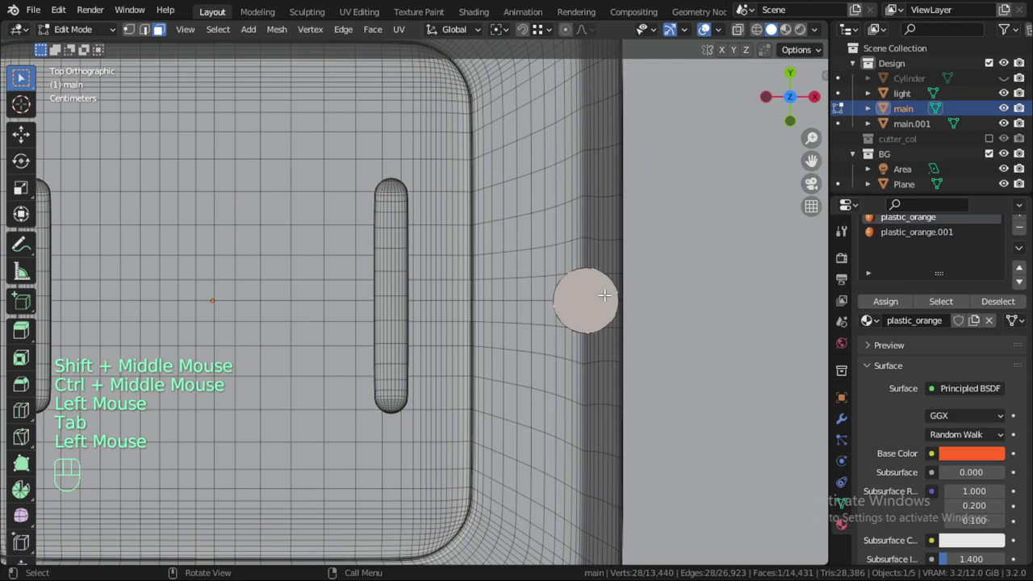
Snap the 3D cursor to the socket hole's centre and leave Edit Mode.
key(shift+s)
key(Tab)
scroll(down, 3)
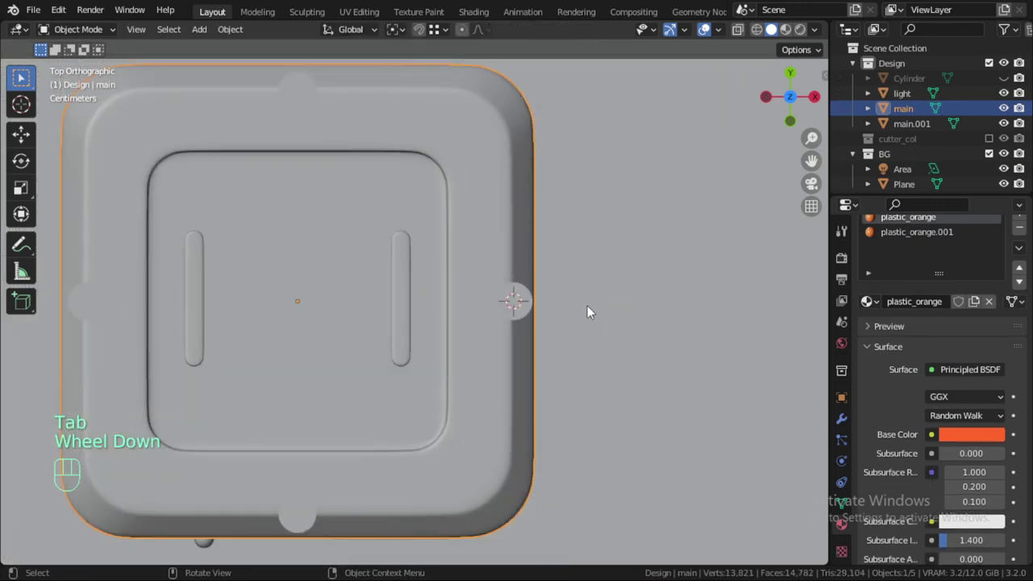
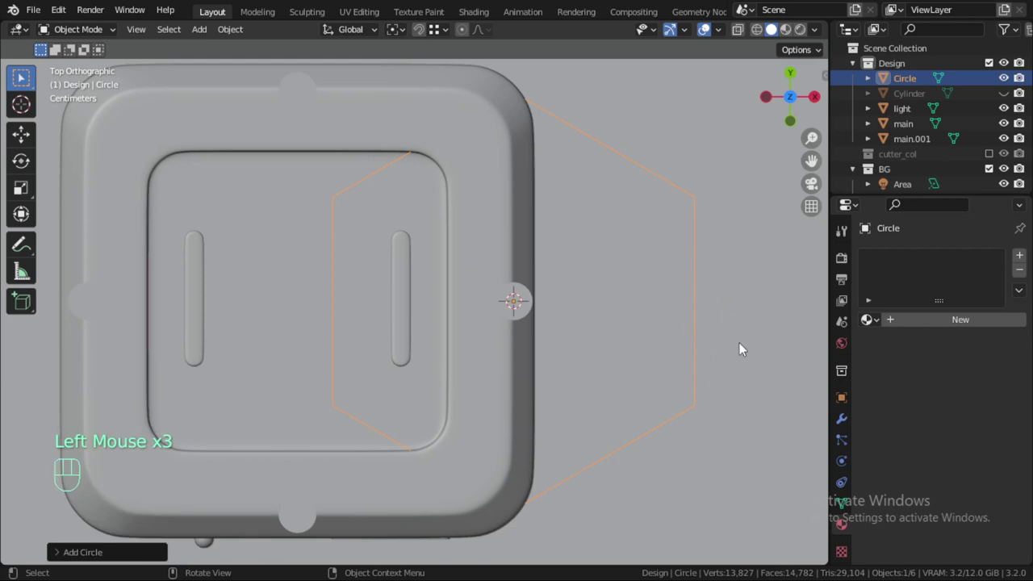
Shrink the six-vertex circle into the socket hole, then enlarge its outline toward the hole's rim.
click(574, 305)
scroll(up, 3)
middle_click(584, 373)
drag(595, 398, 604, 349)
key(s)
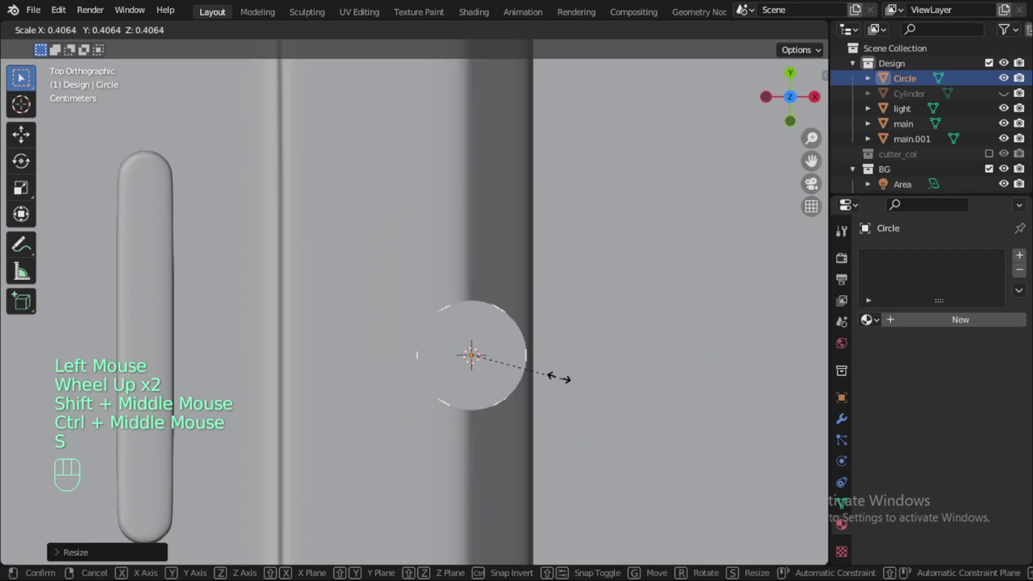
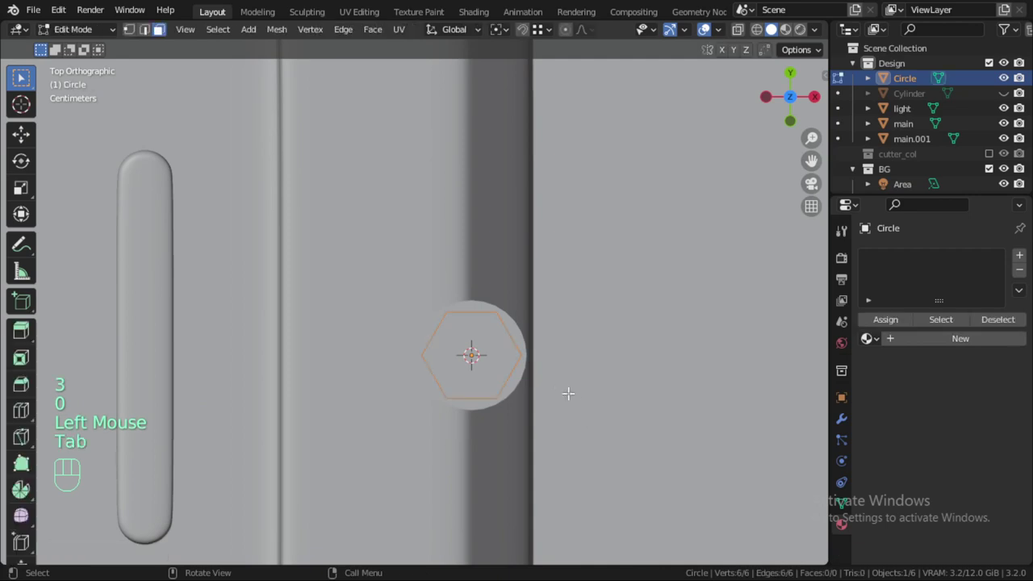
scroll(up, 3)
key(1)
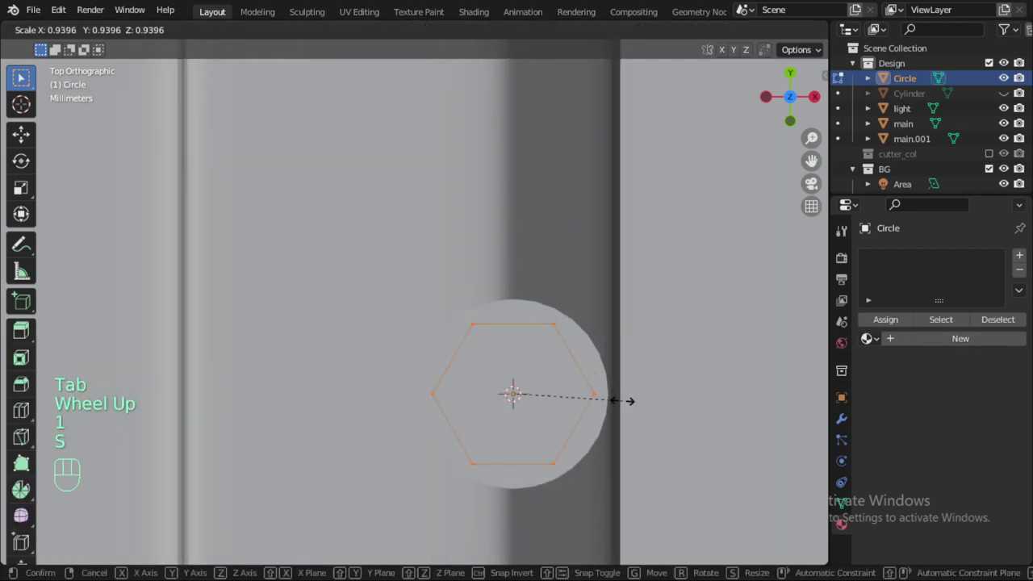
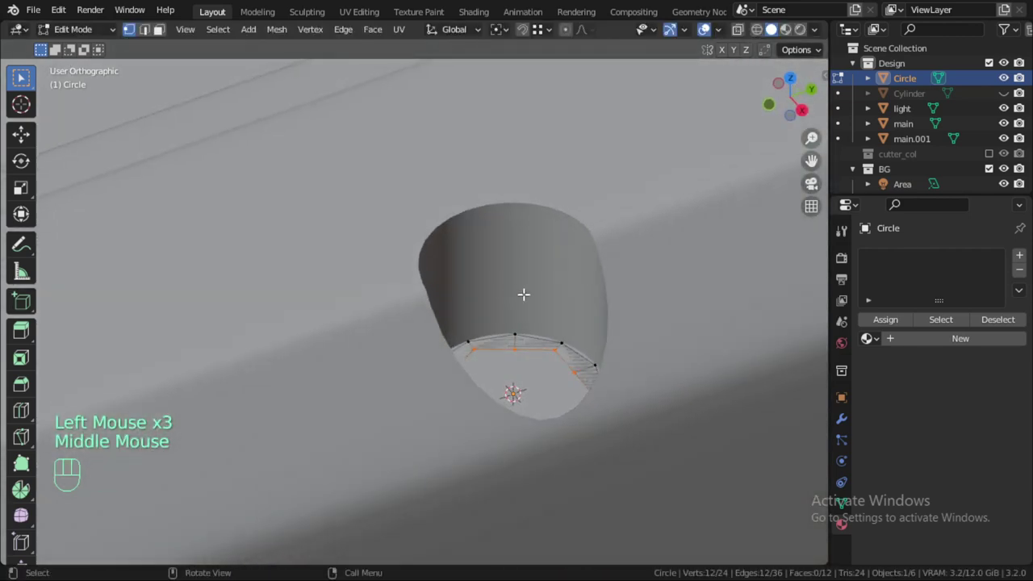
Extrude the circle's ring of faces down into the socket hole.
key(a)
key(e)
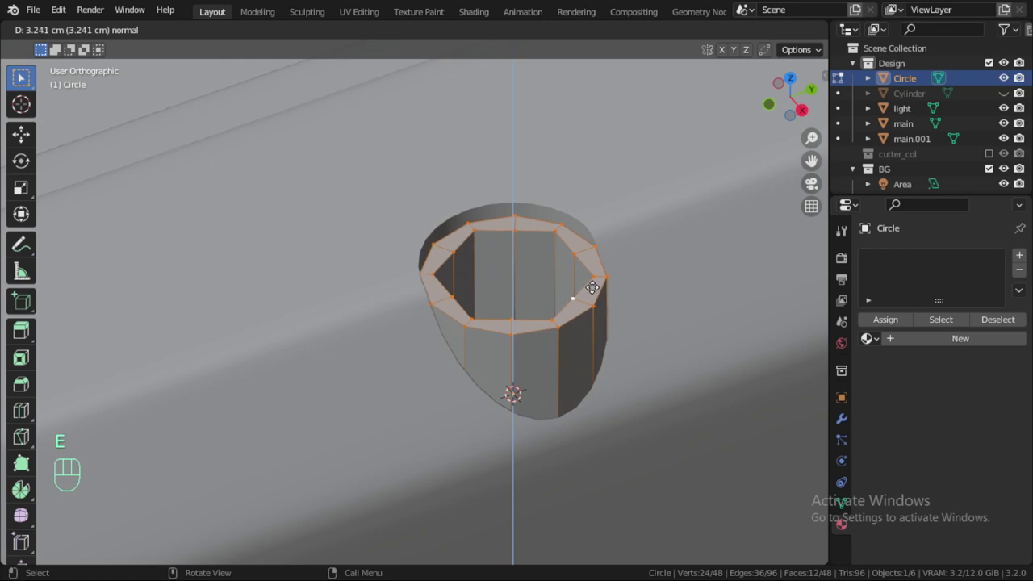
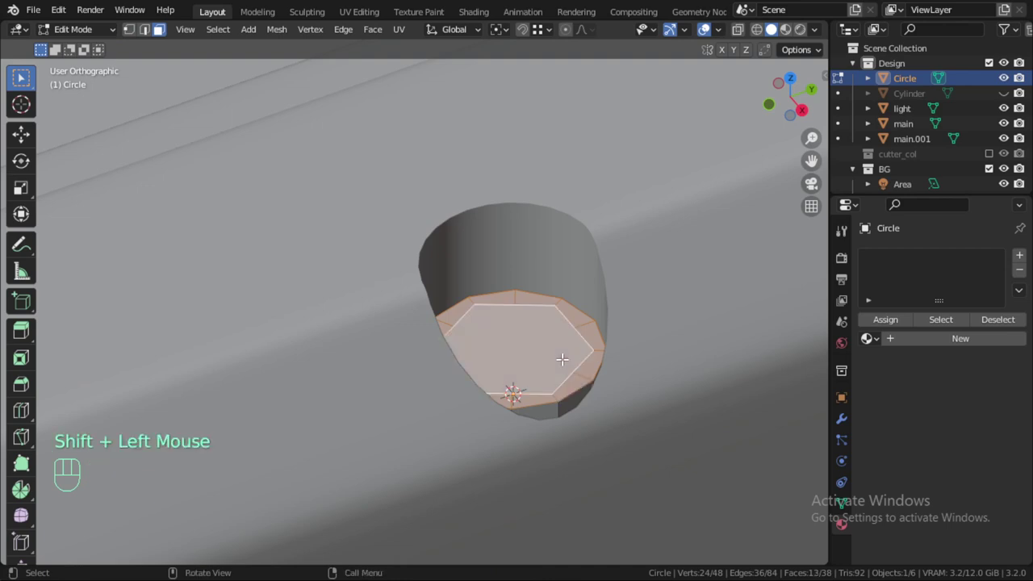
key(Escape)
key(e)
Extrude the cap's top face upward about 2.2 cm along Z to form the rim.
key(z)
key(Escape)
key(g)
key(z)
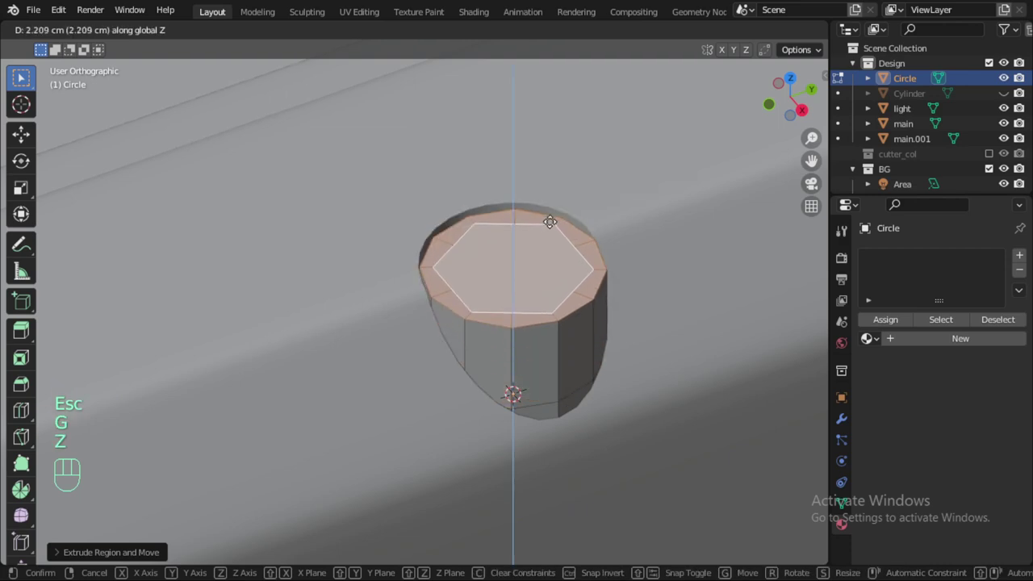
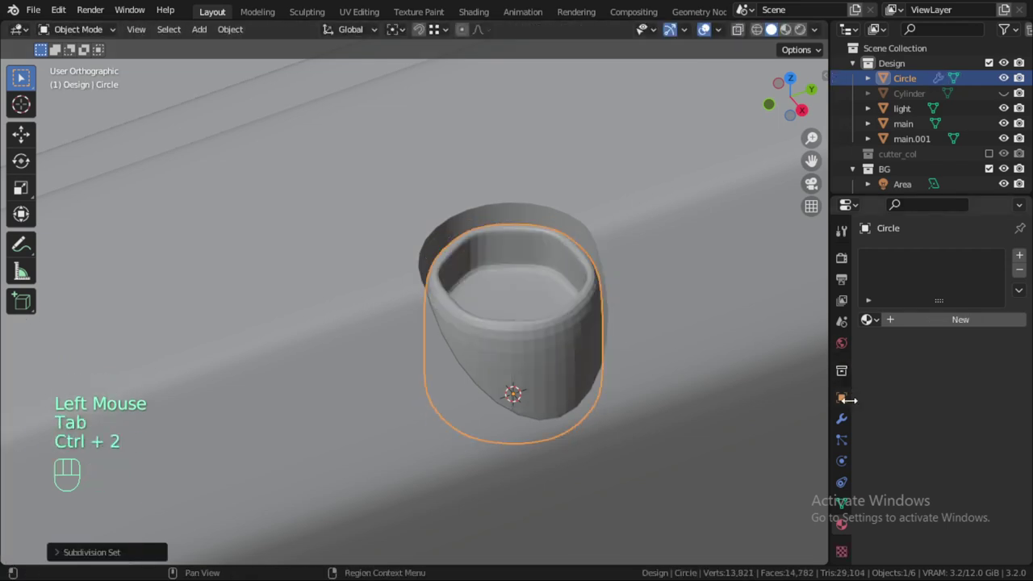
Show the cap's Subdivision modifier and set its shading to smooth.
click(847, 422)
click(1004, 287)
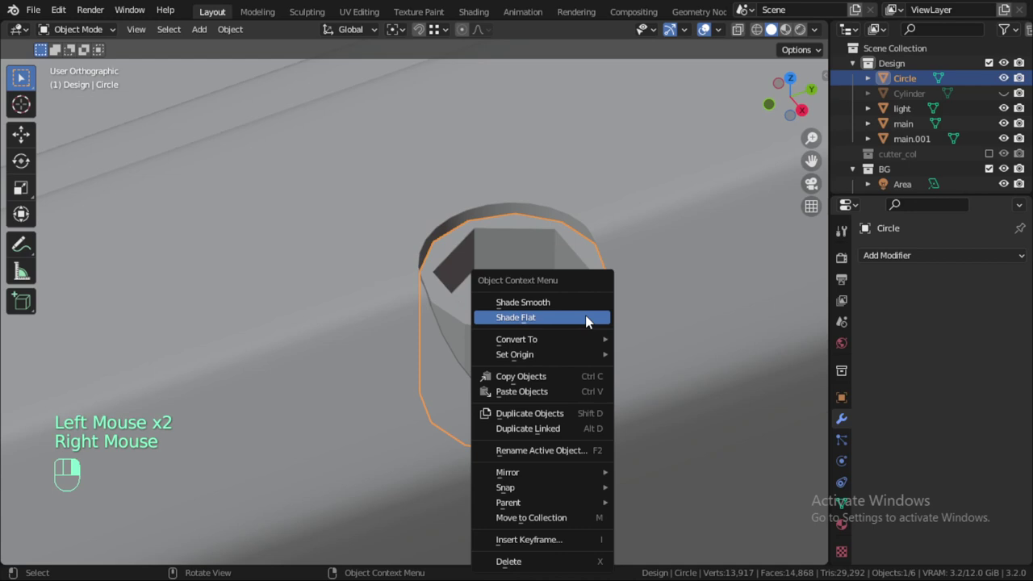
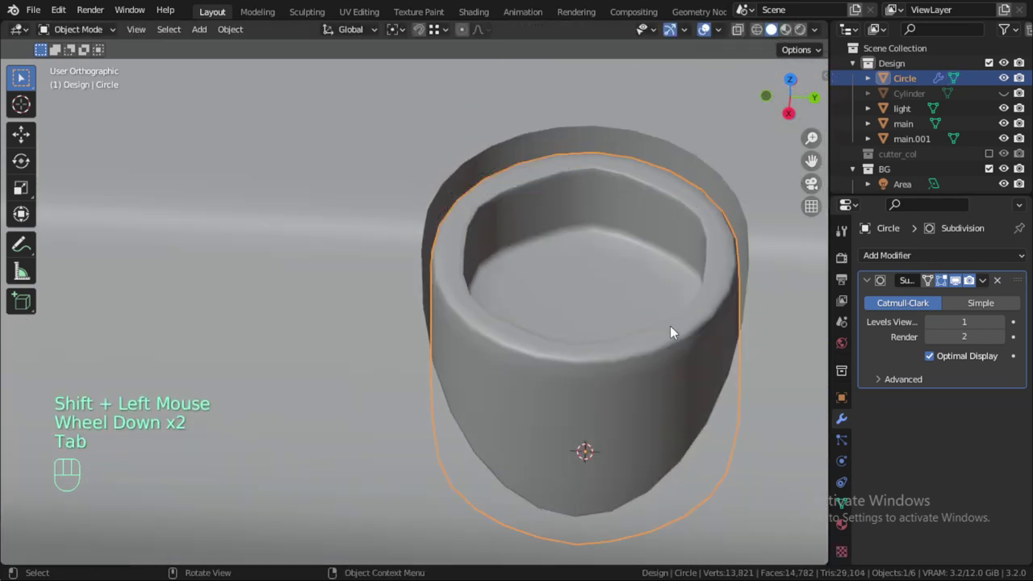
From a top-down view, nudge the cap slightly along X into position.
key(alt+a)
drag(626, 290, 627, 342)
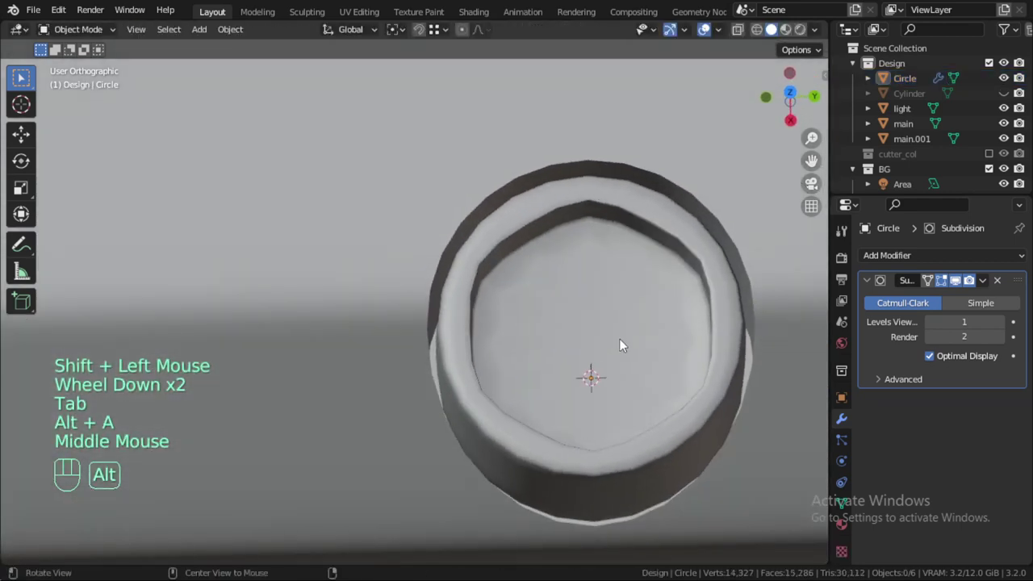
key(KP_7)
drag(615, 234, 650, 349)
click(647, 219)
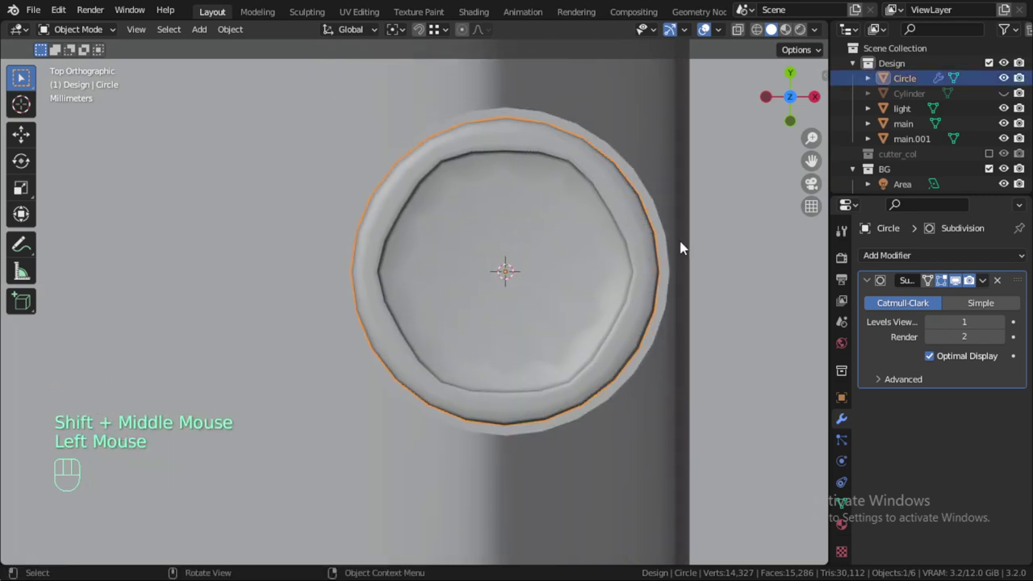
key(g)
key(x)
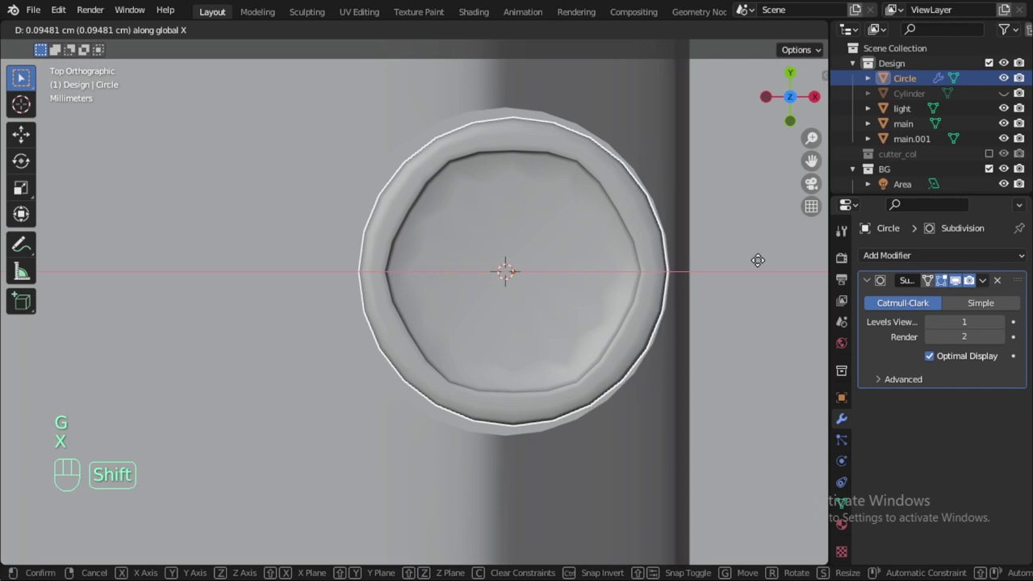
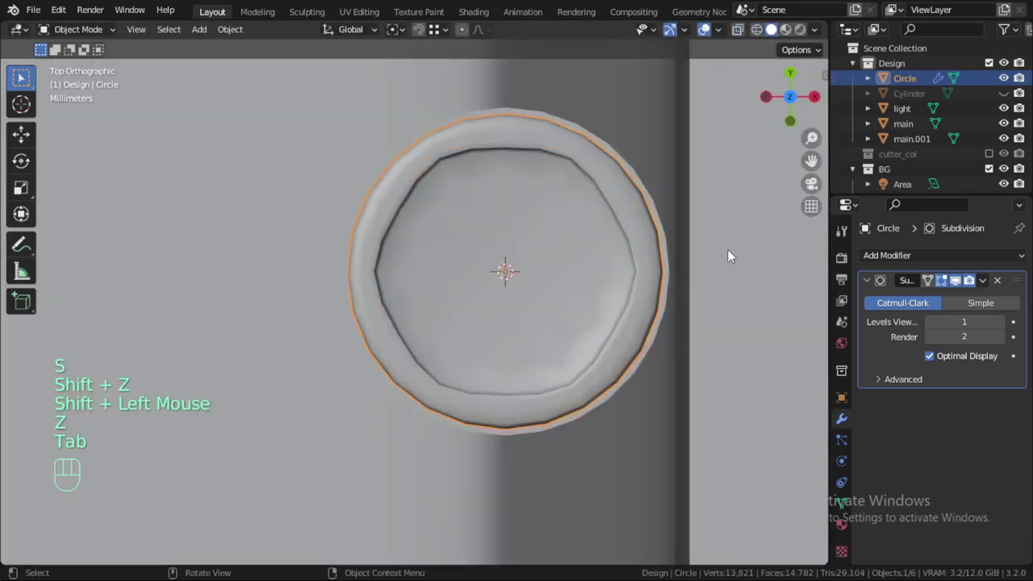
key(g)
key(x)
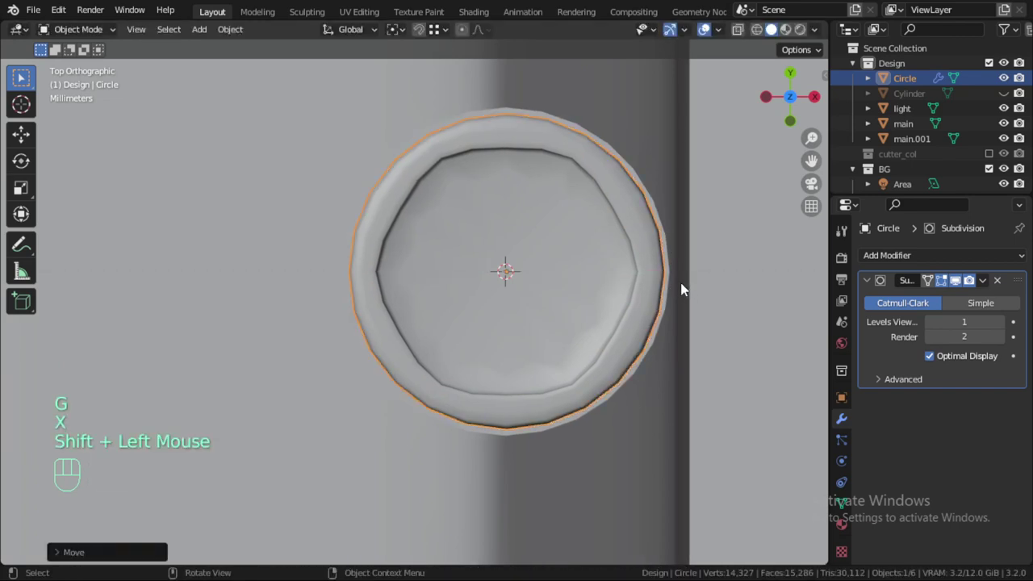
Edit the cap's mesh to round the rim loop around a hexagonal socket, then leave Edit Mode.
key(Tab)
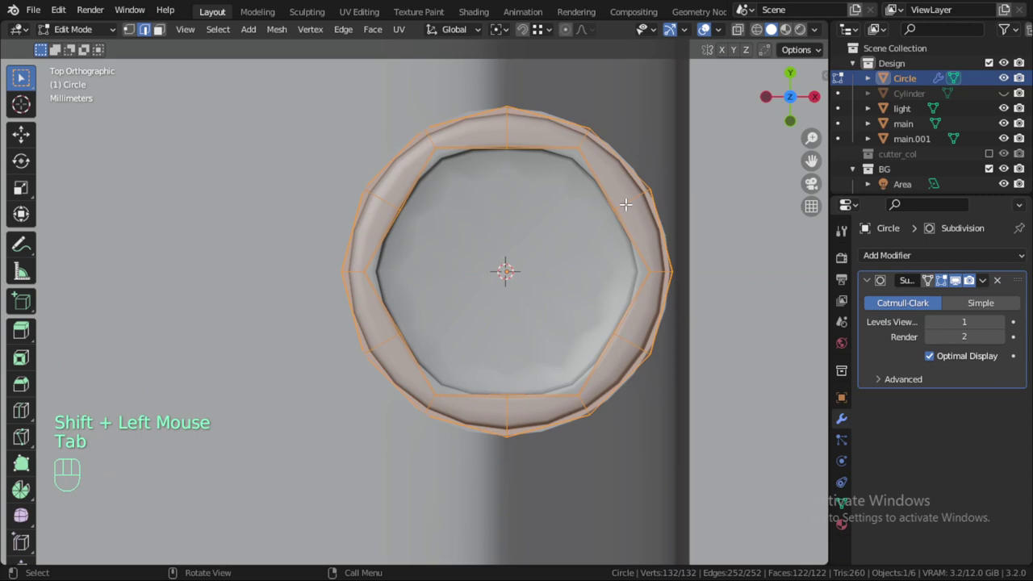
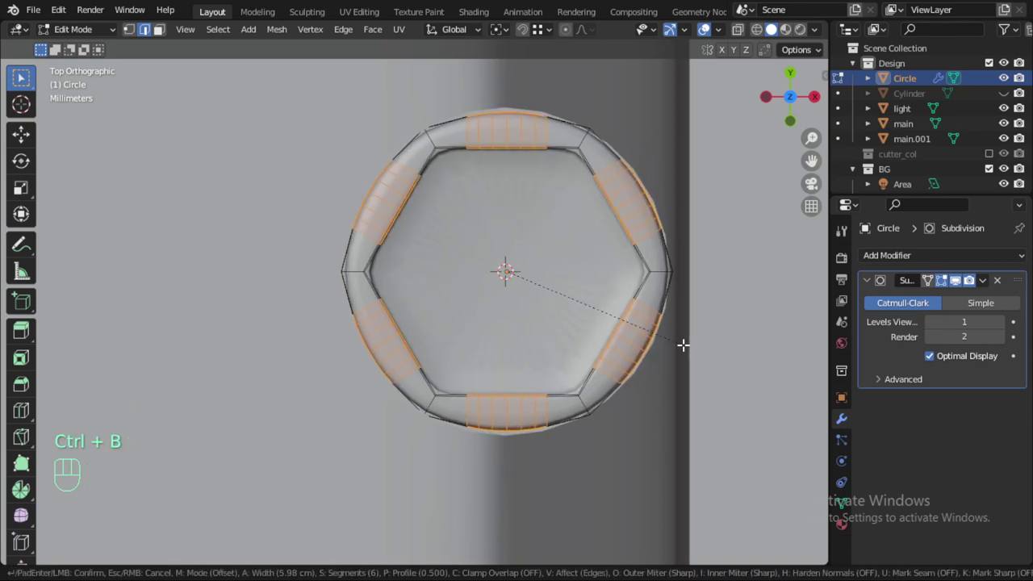
scroll(down, 3)
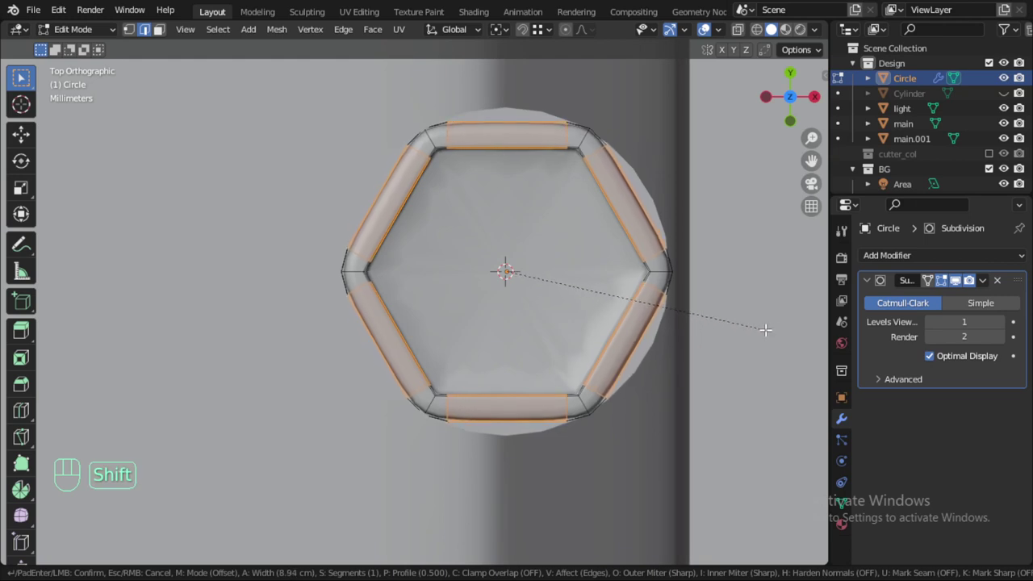
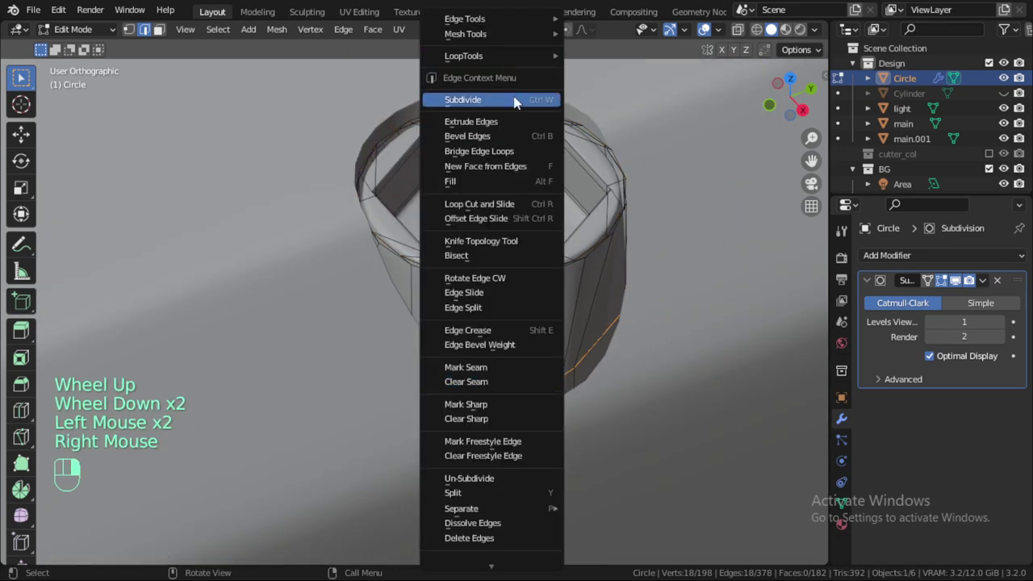
key(Tab)
Scroll the modifier panel to reach the cap's viewport subdivision level.
scroll(down, 3)
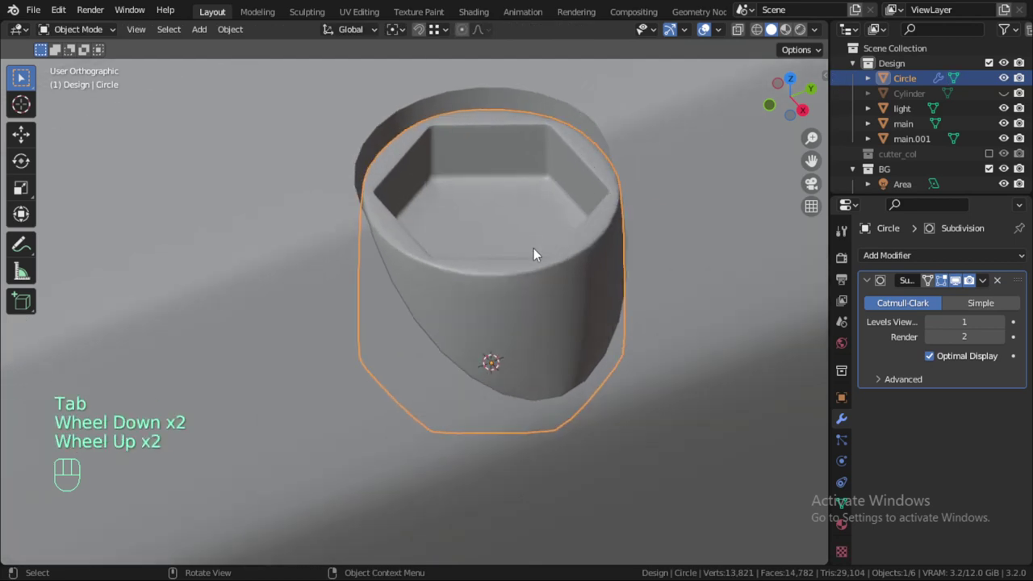
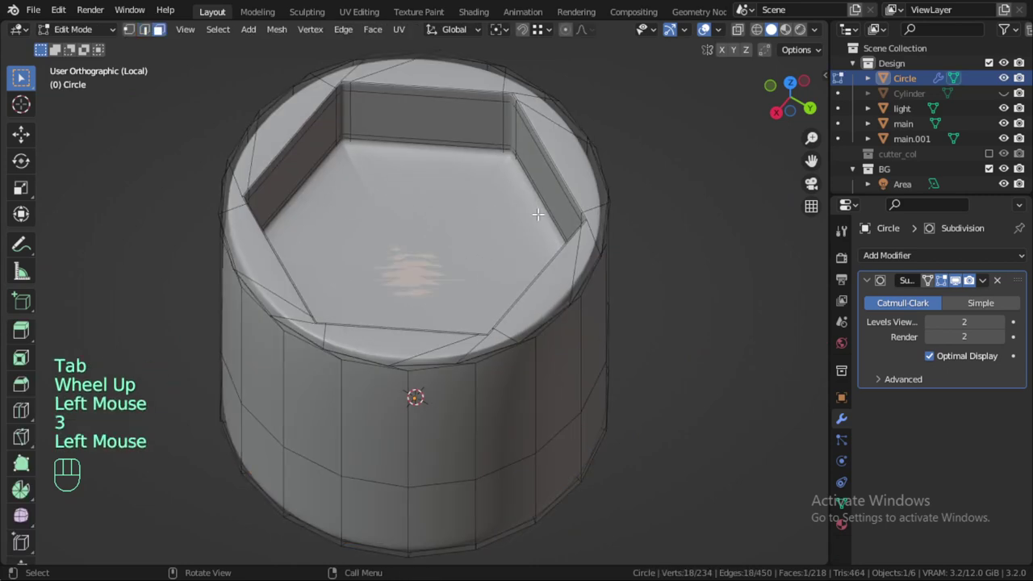
Inset the hexagonal socket's floor face and leave the cap's isolated local view.
key(i)
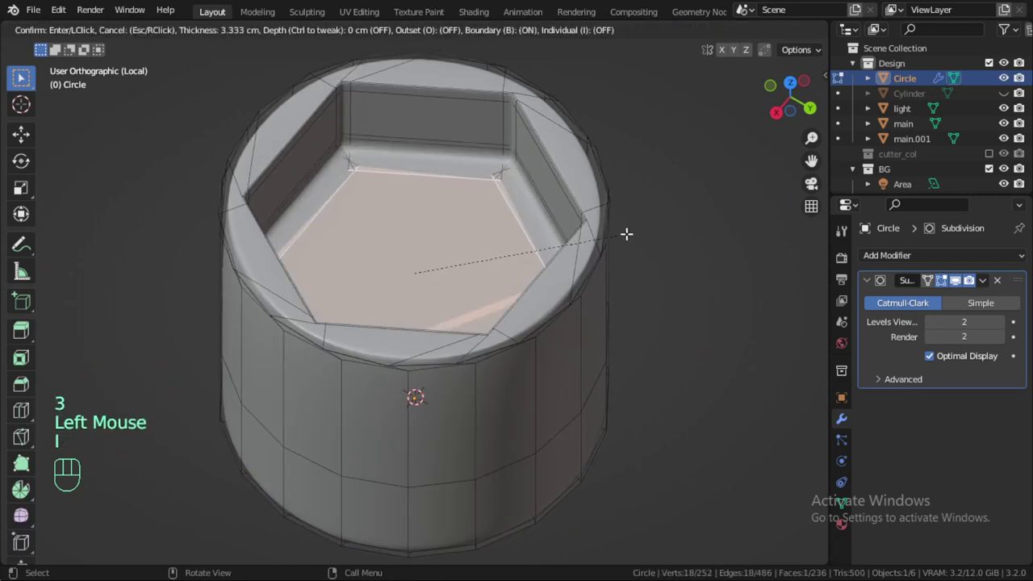
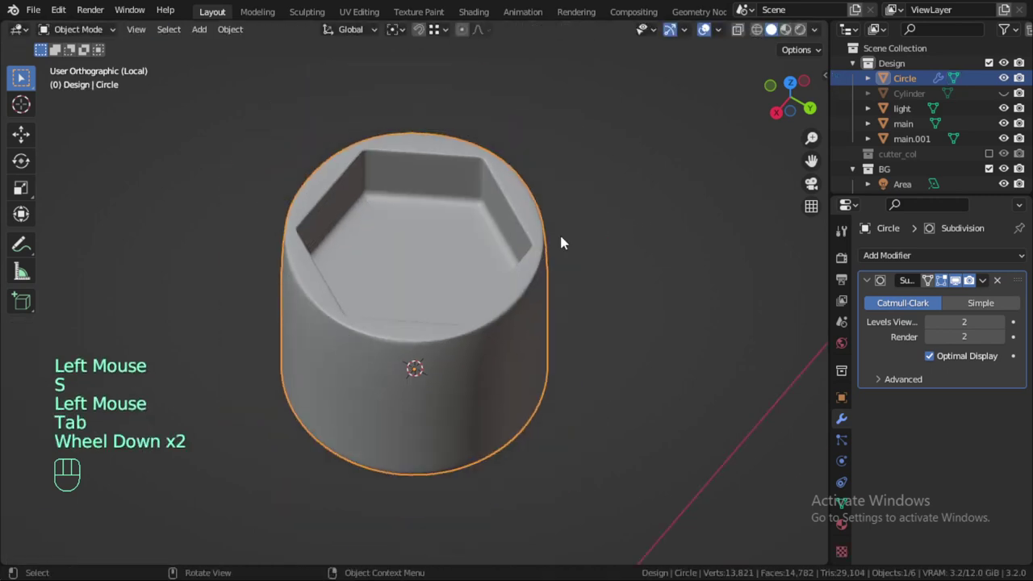
scroll(down, 3)
key(KP_Divide)
key(alt+a)
Back in the full tray scene, bring up the cap's empty material settings.
scroll(down, 3)
scroll(up, 3)
click(464, 298)
scroll(up, 3)
click(844, 528)
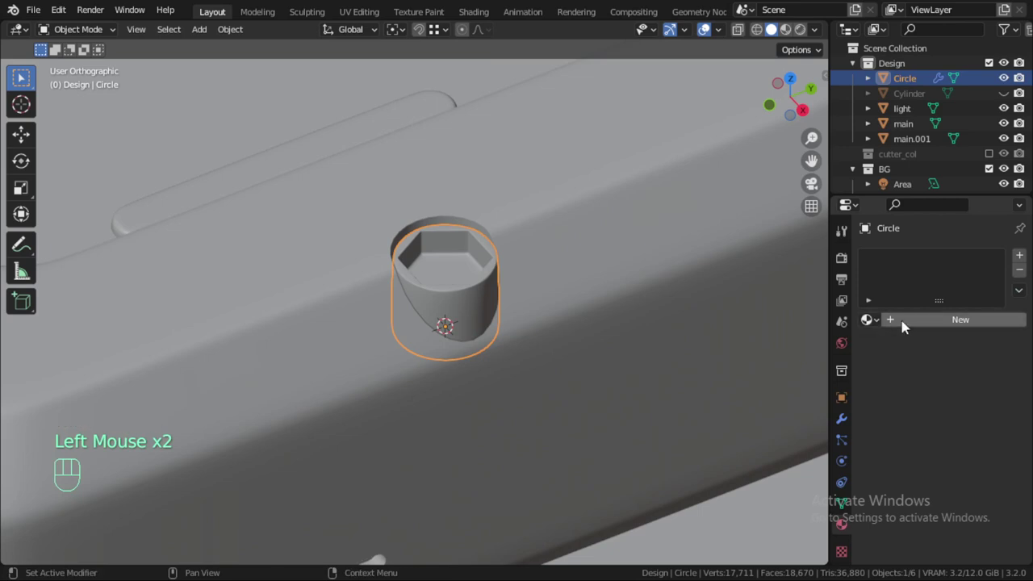
Assign the existing black_plastic material to the screw cap.
click(906, 326)
drag(906, 326, 909, 325)
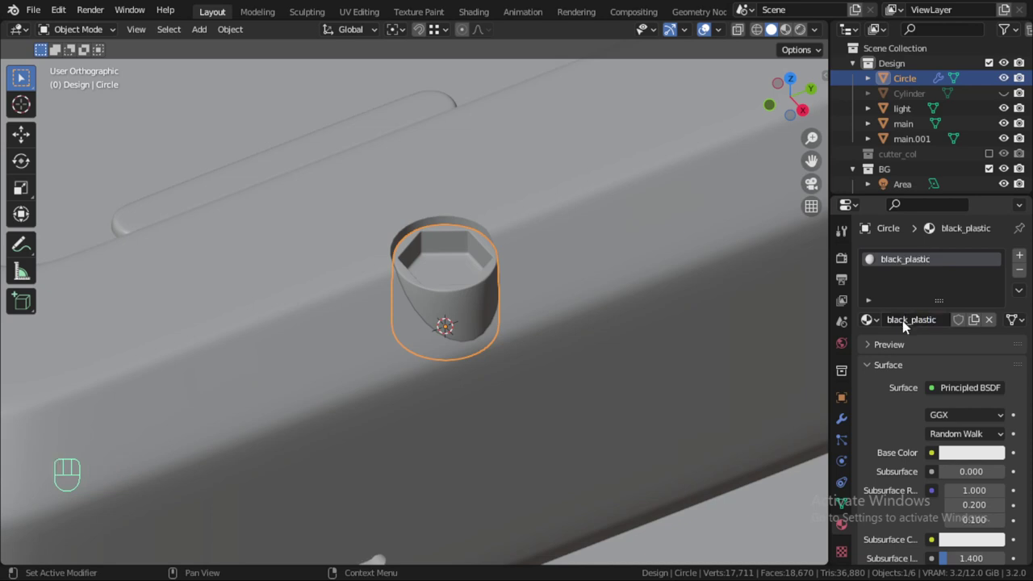
drag(985, 459, 547, 326)
Add a Mirror modifier to the cap so copies appear at the tray's other holes.
scroll(down, 3)
click(844, 427)
scroll(down, 3)
drag(907, 265, 743, 417)
Set main as the mirror object, apply the cap's rotation and scale, and mirror only across X.
drag(976, 431, 1002, 477)
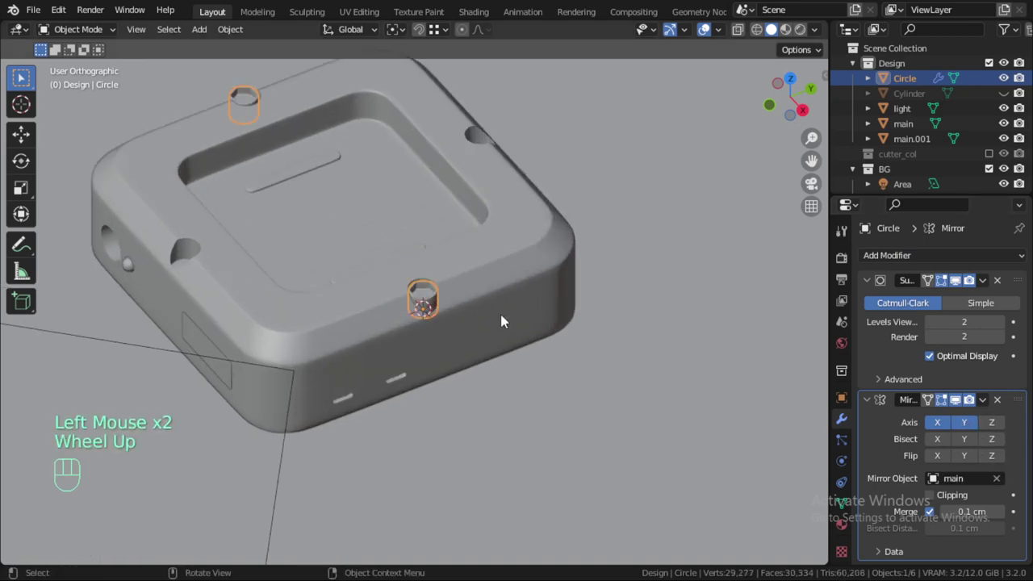
scroll(up, 3)
key(ctrl+a)
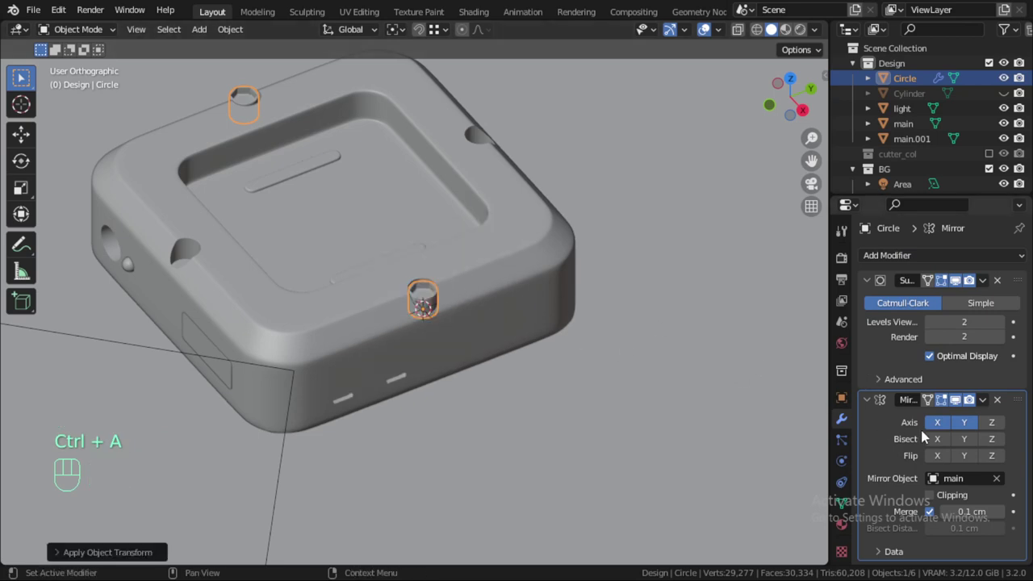
drag(967, 434, 994, 431)
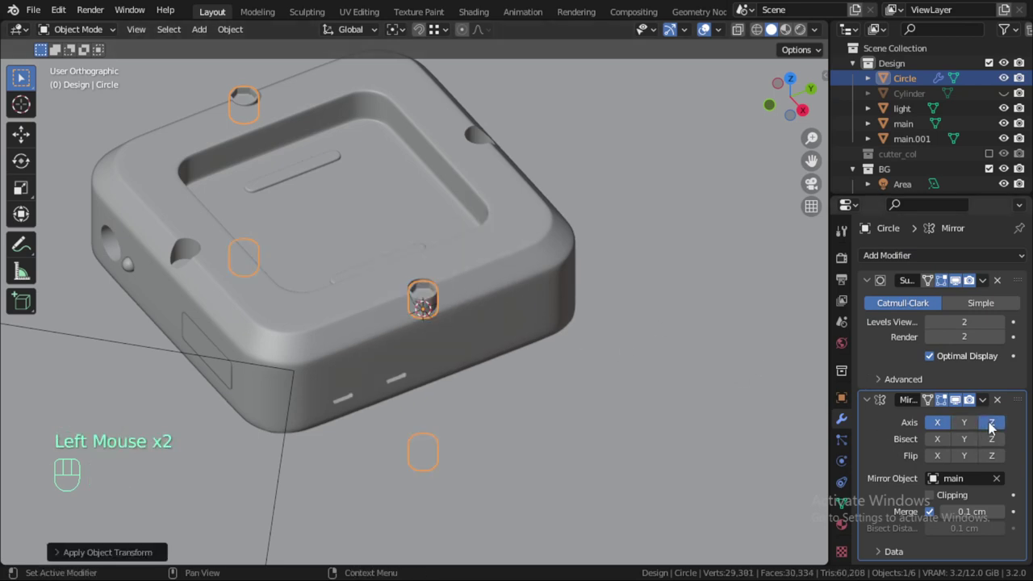
click(995, 431)
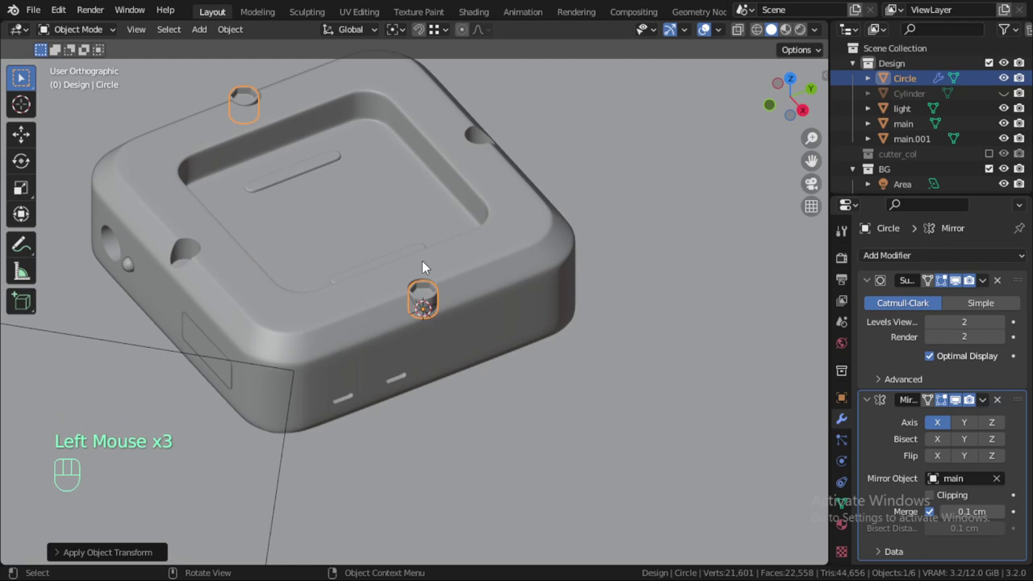
Check the cap on the tray's right rim from above and duplicate it as Circle.001.
key(KP_7)
click(441, 266)
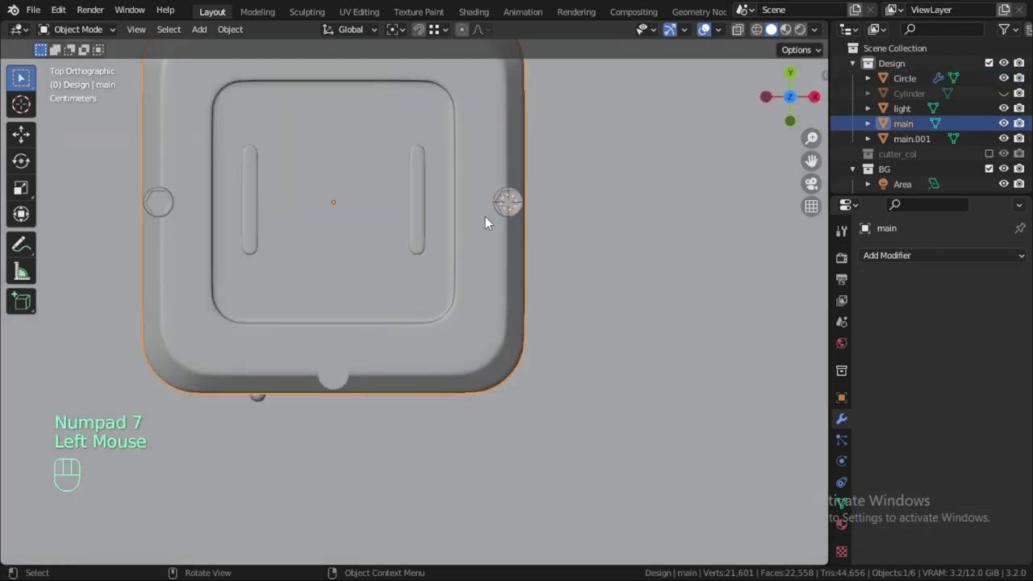
click(518, 214)
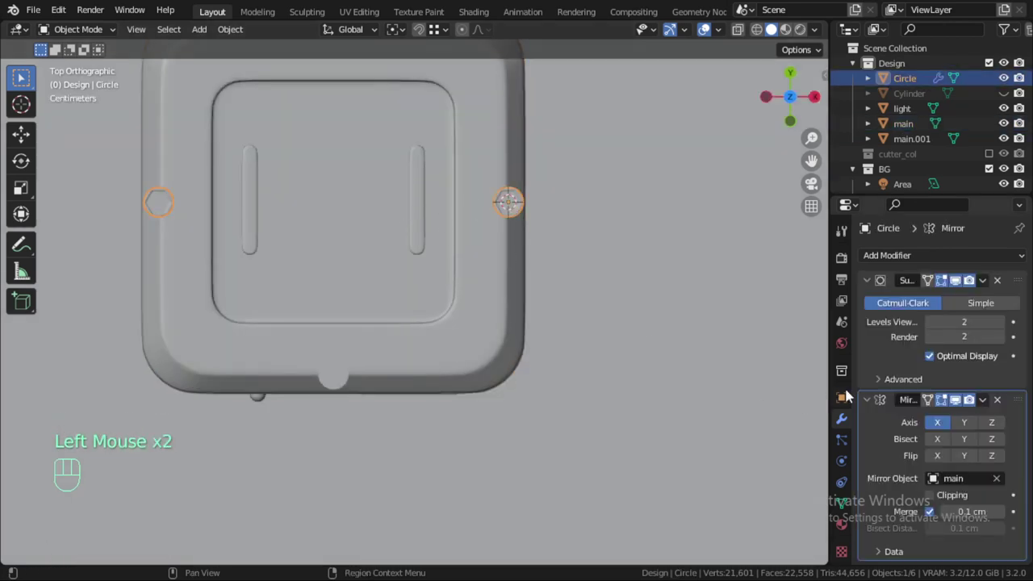
click(868, 285)
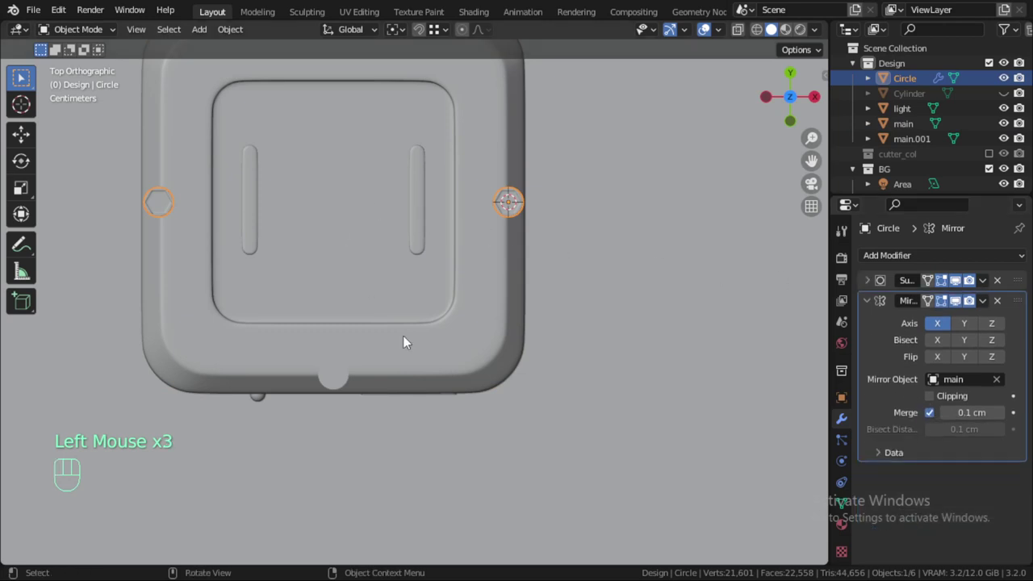
drag(969, 326, 532, 250)
drag(548, 295, 568, 381)
click(965, 325)
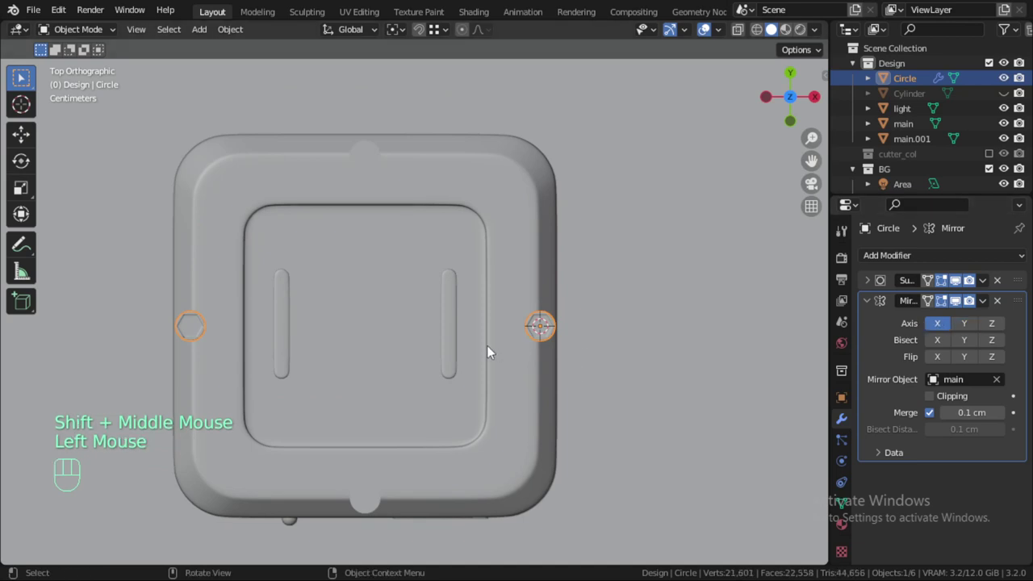
click(445, 349)
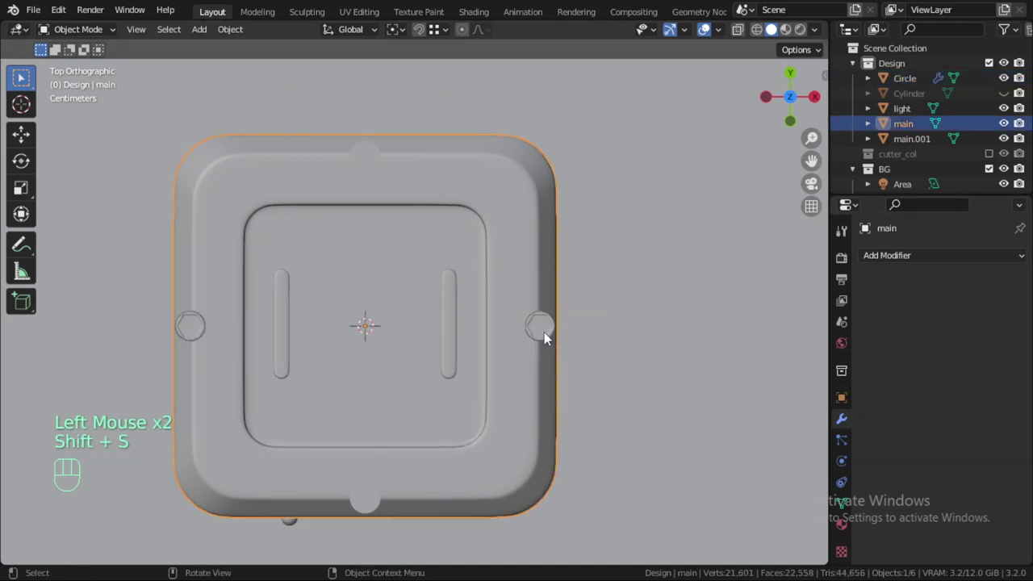
click(550, 336)
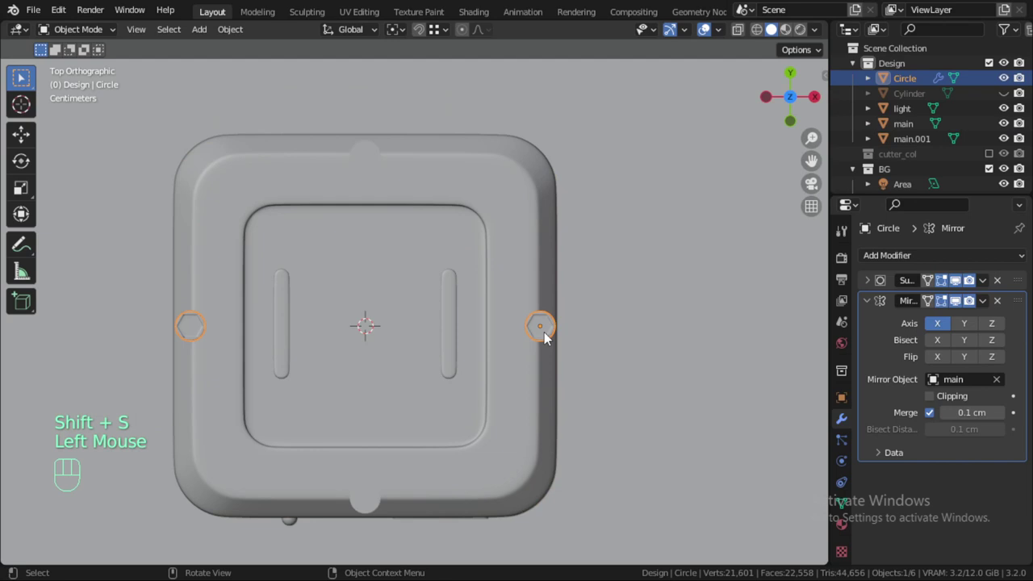
drag(402, 33, 415, 71)
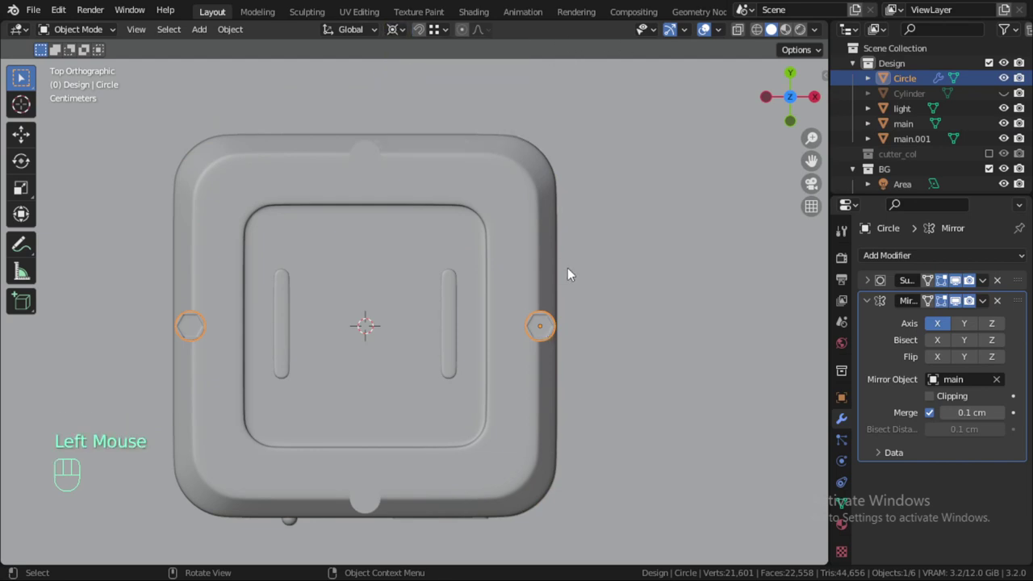
key(shift+d)
Rotate the cap copy about Z toward the top rim and scale the hex socket to about 0.87 horizontally.
key(z)
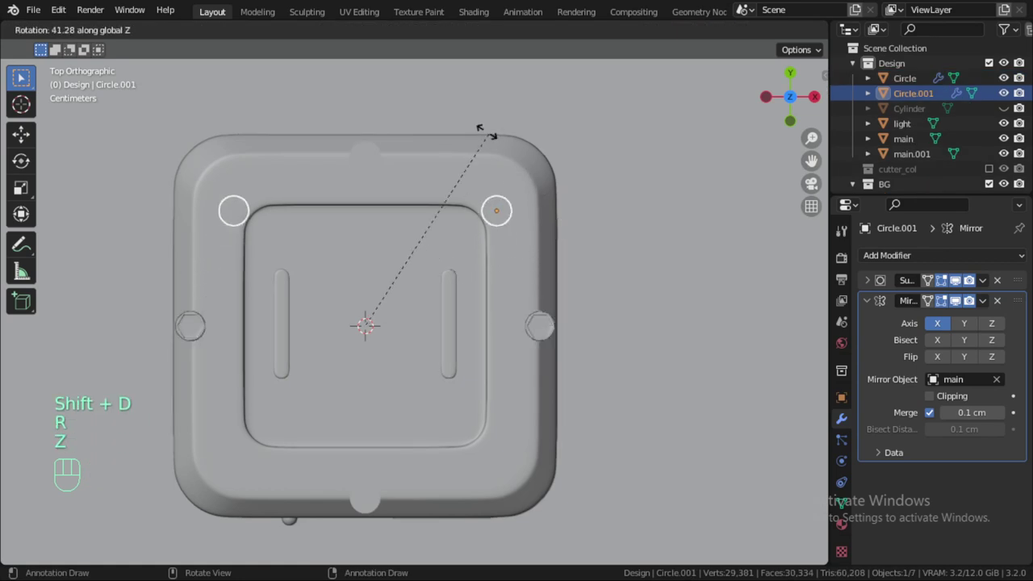
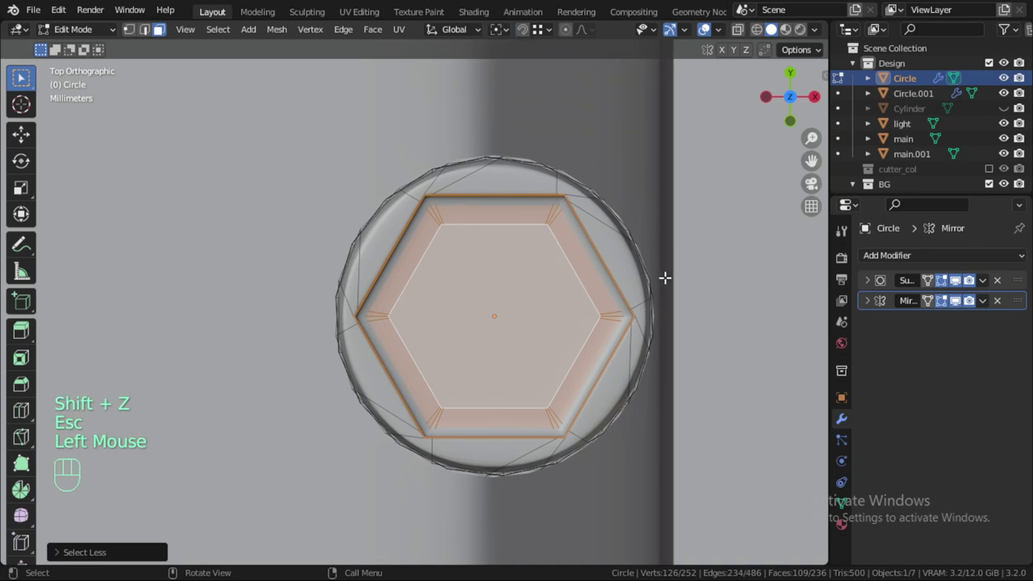
key(s)
key(shift+z)
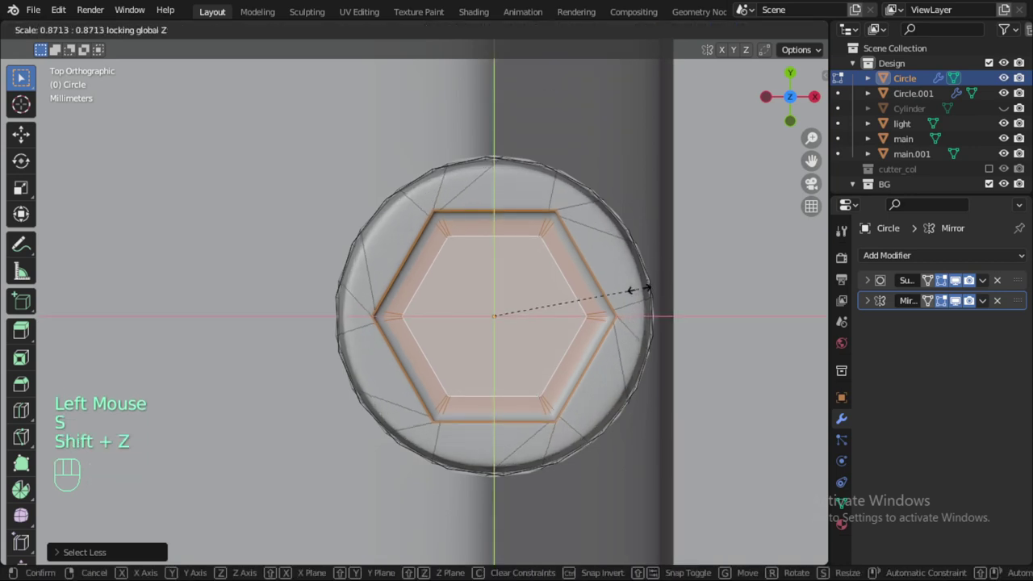
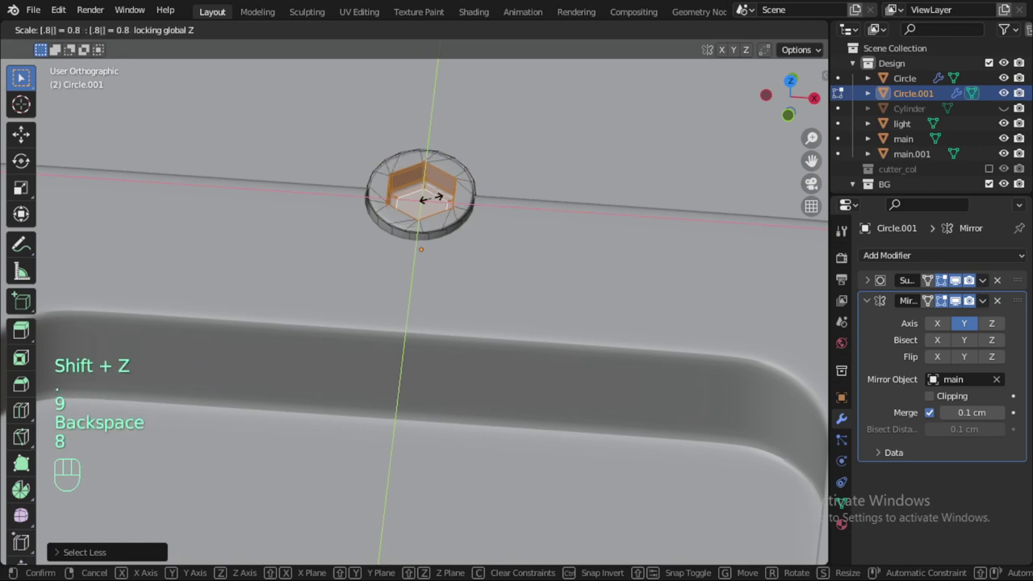
Confirm the socket resize, select the side cap and raise its material's specular to 0.659.
key(1)
key(Return)
key(Tab)
scroll(down, 3)
scroll(down, 3)
drag(494, 365, 426, 248)
drag(482, 273, 504, 206)
click(534, 172)
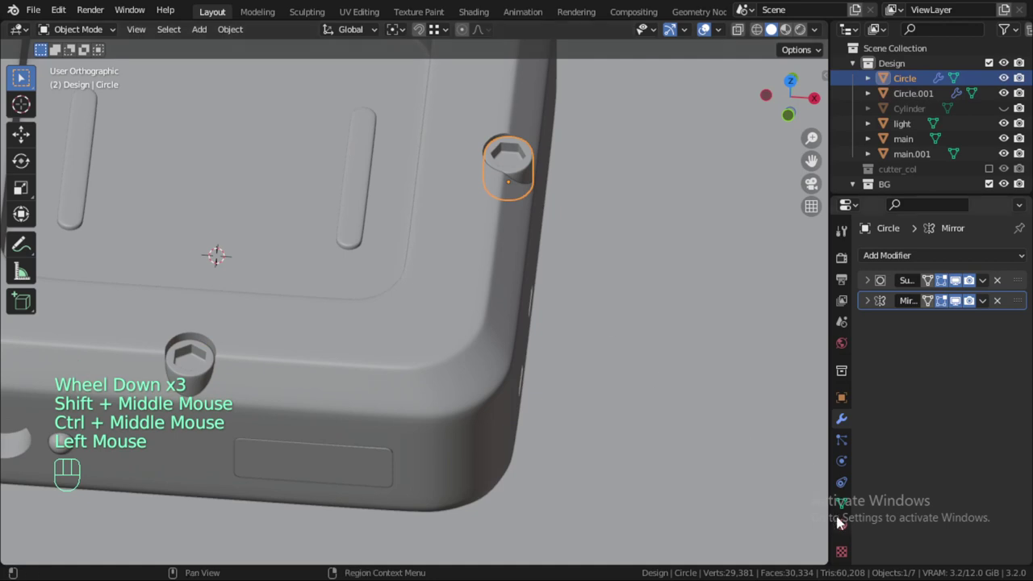
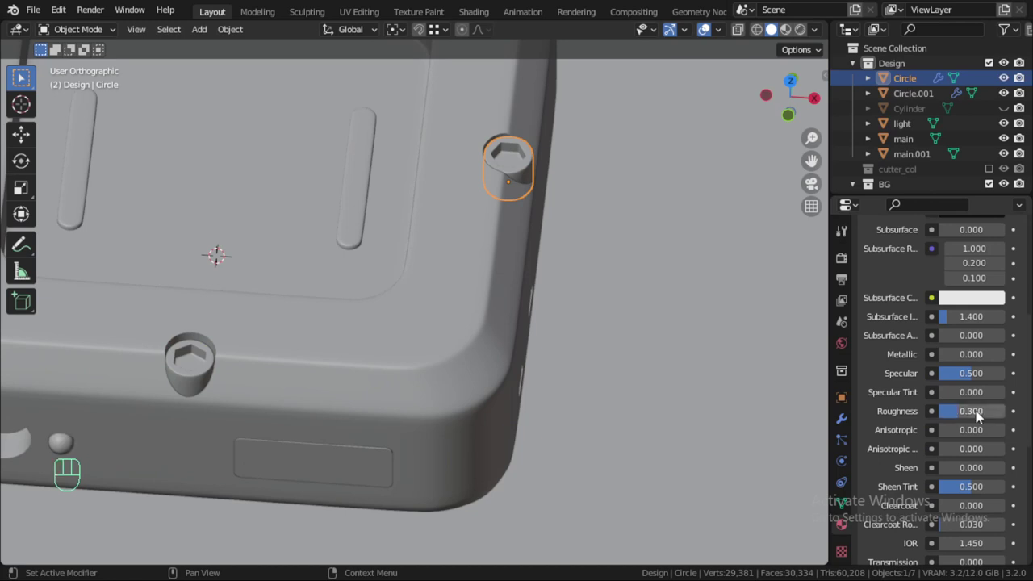
click(976, 382)
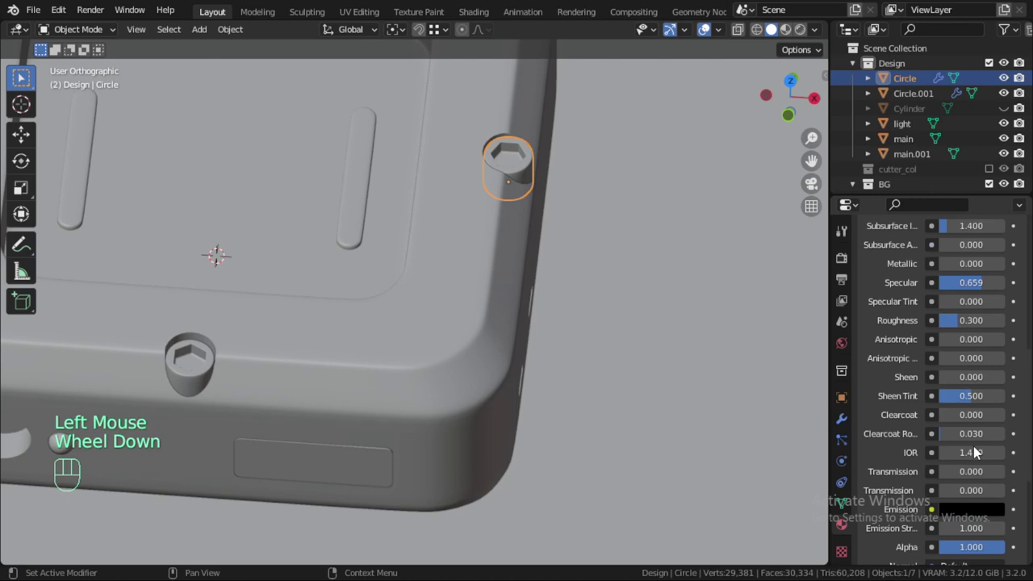
Orbit around the tray to inspect the caps along the rim and select the main tray body.
scroll(down, 3)
scroll(down, 3)
drag(575, 299, 514, 446)
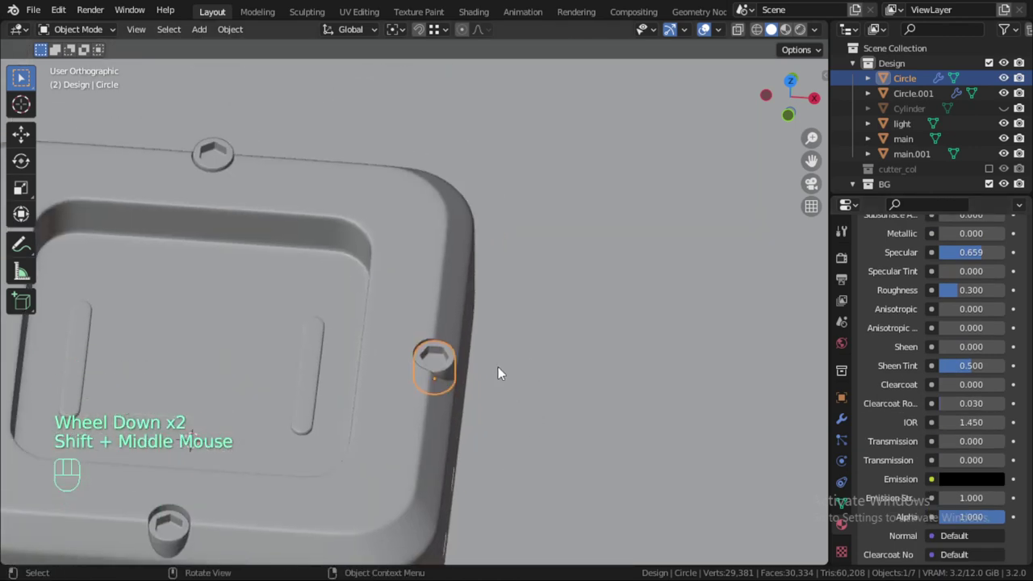
scroll(down, 3)
drag(464, 376, 506, 353)
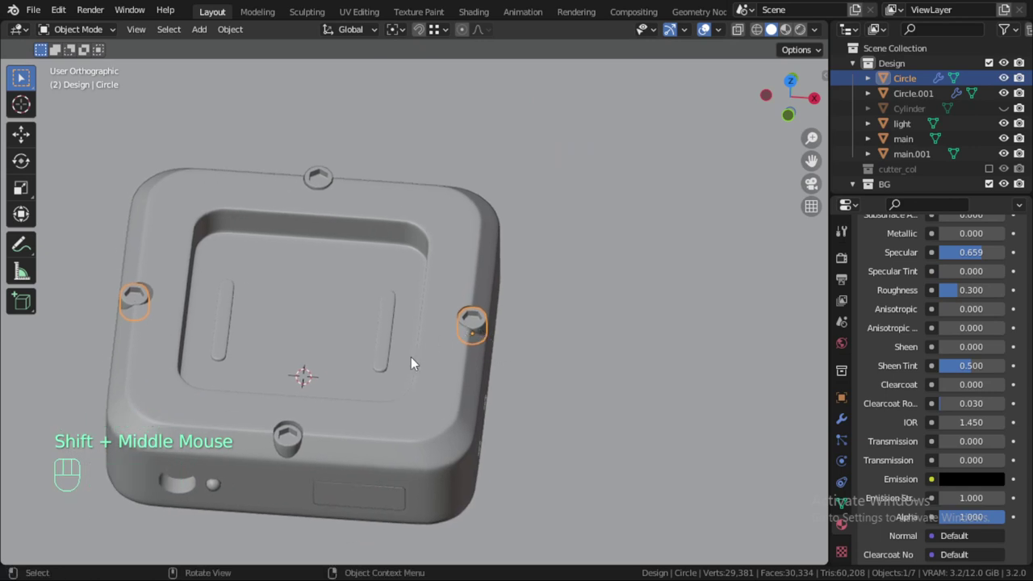
drag(249, 414, 343, 307)
click(311, 334)
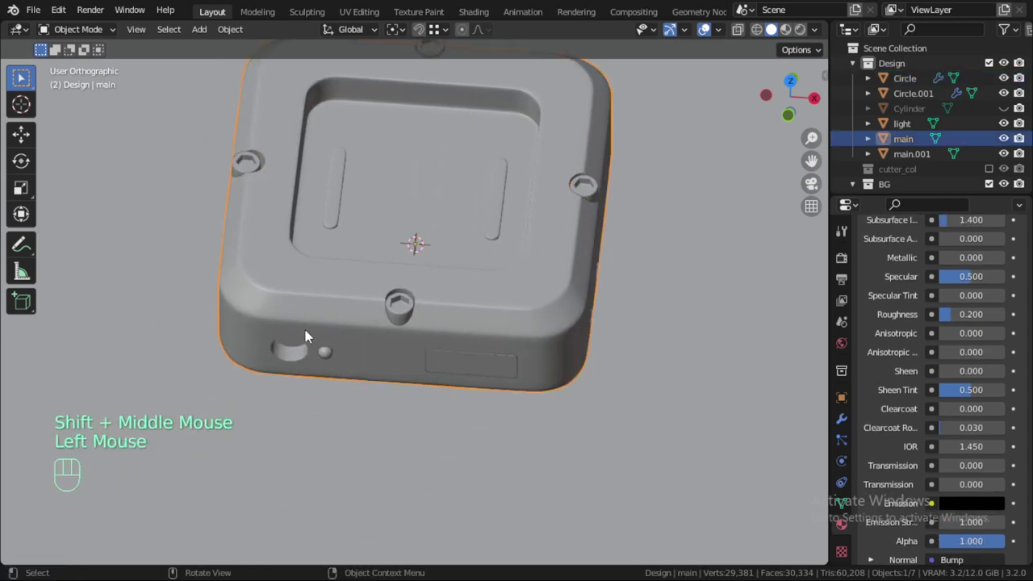
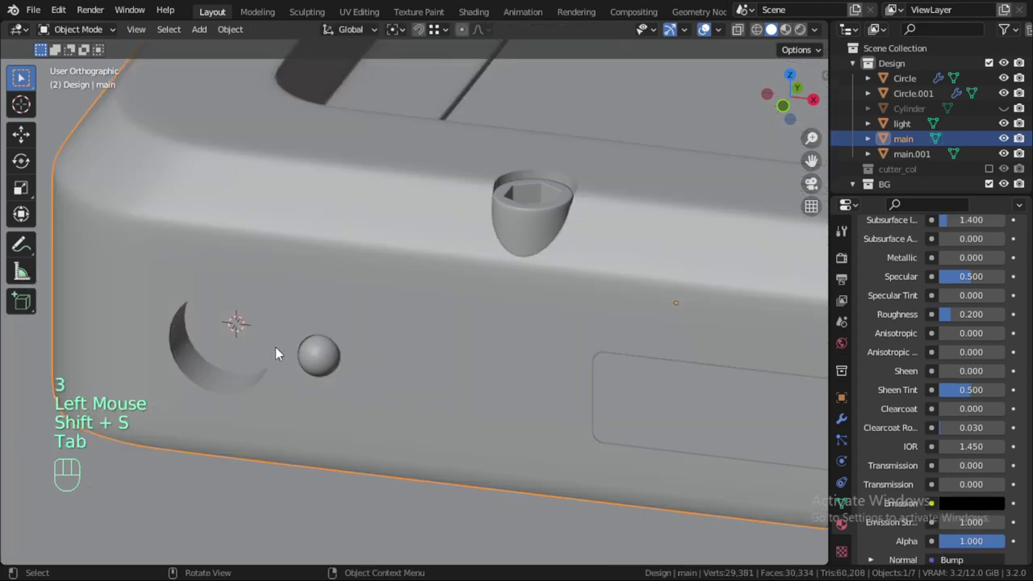
Frame the tray's side wall in front view and add a circle there, discarding a misplaced one.
key(KP_7)
key(KP_1)
scroll(down, 3)
drag(334, 283, 298, 357)
scroll(up, 3)
key(shift+a)
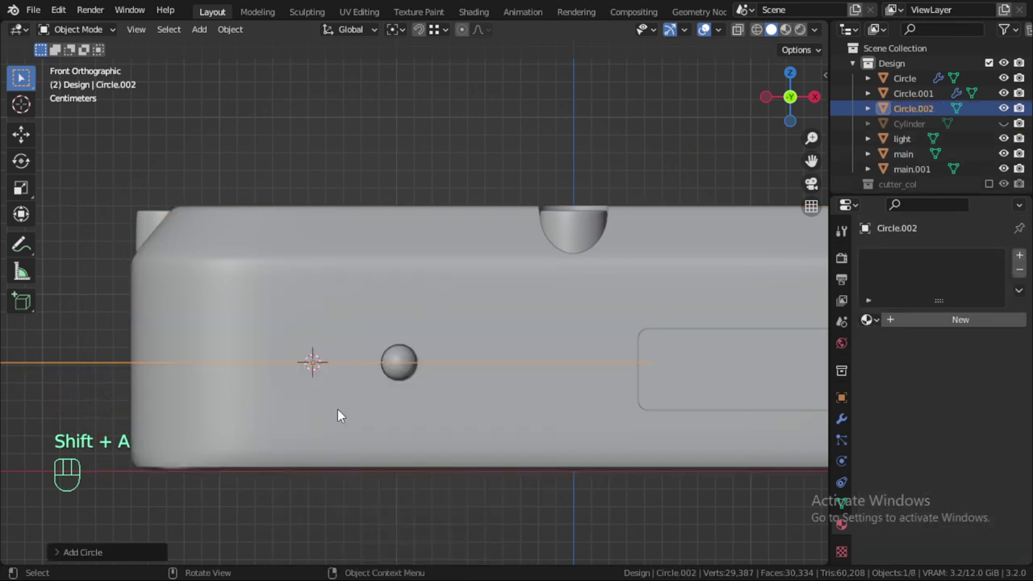
click(141, 543)
click(120, 366)
key(x)
Add the connector circle again, extrude it into a short collar and snap the cursor to it.
key(shift+a)
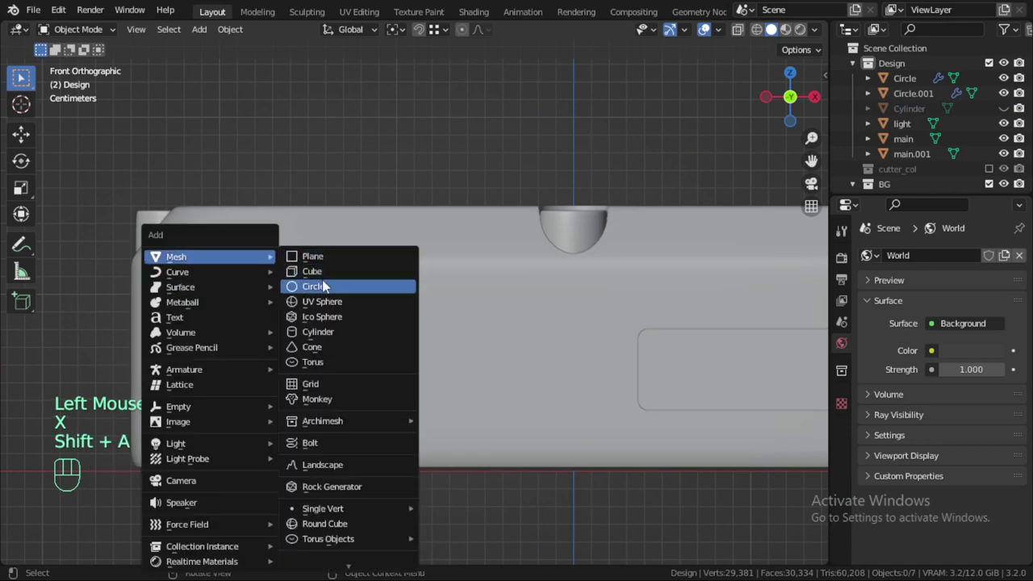
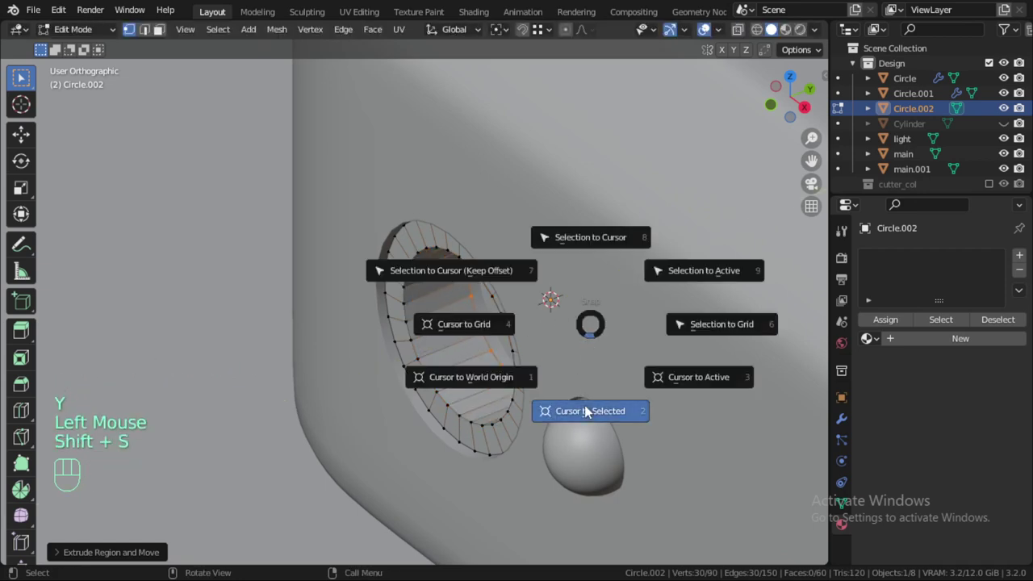
key(Tab)
key(shift+a)
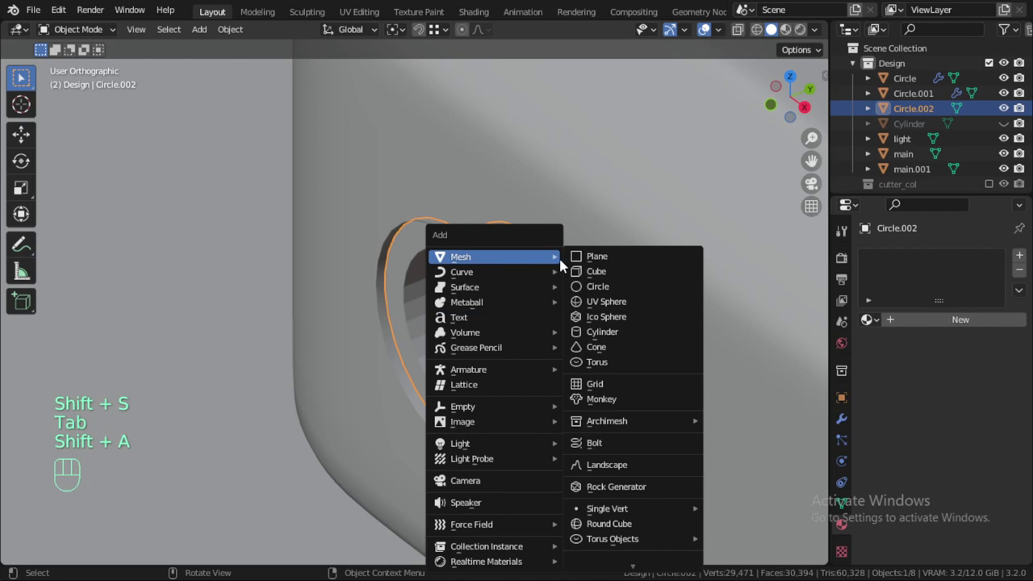
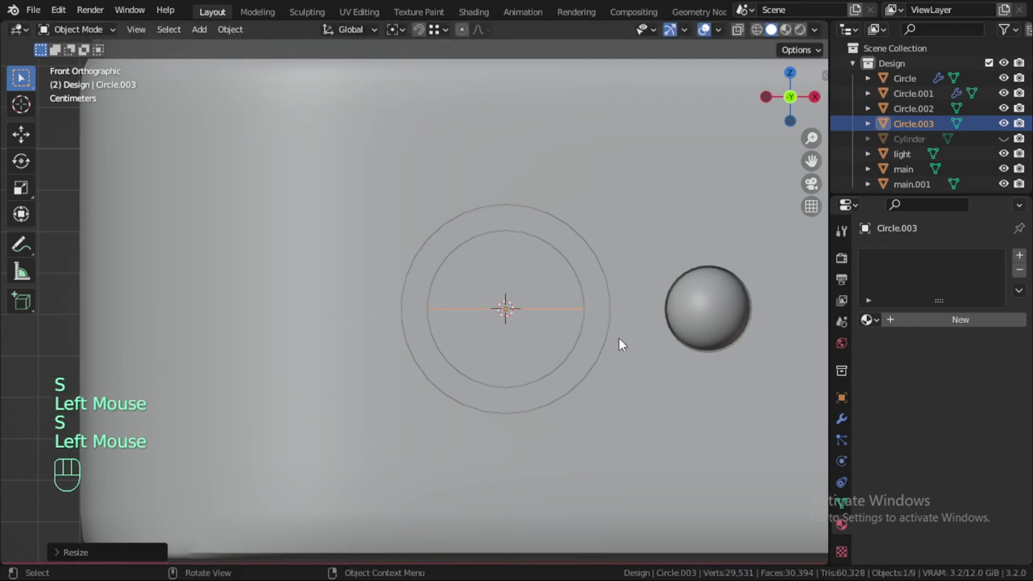
Add a new circle at the cursor, turn it to face front and inset its ring by 0.8.
key(x)
key(9)
key(0)
drag(626, 341, 484, 363)
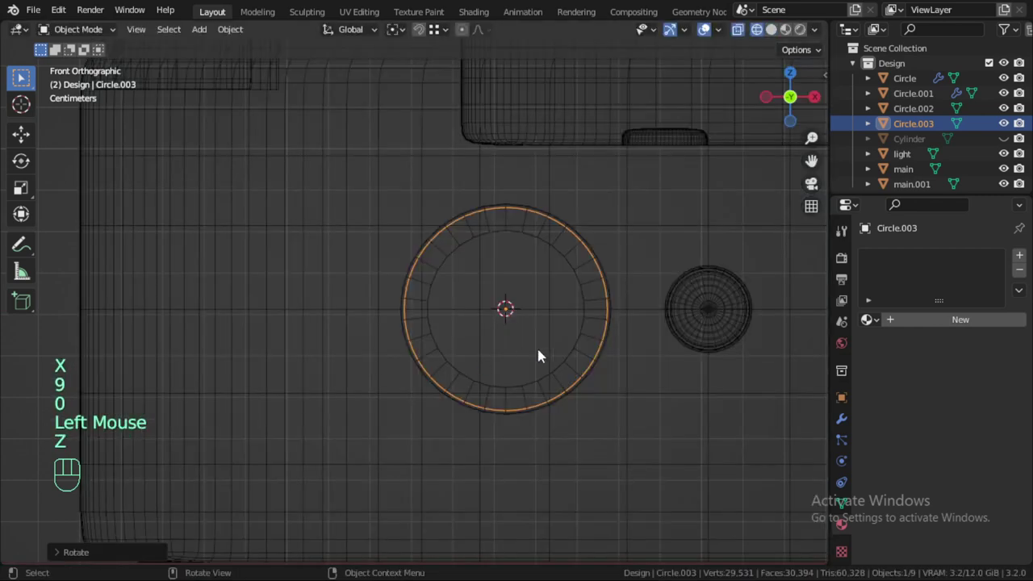
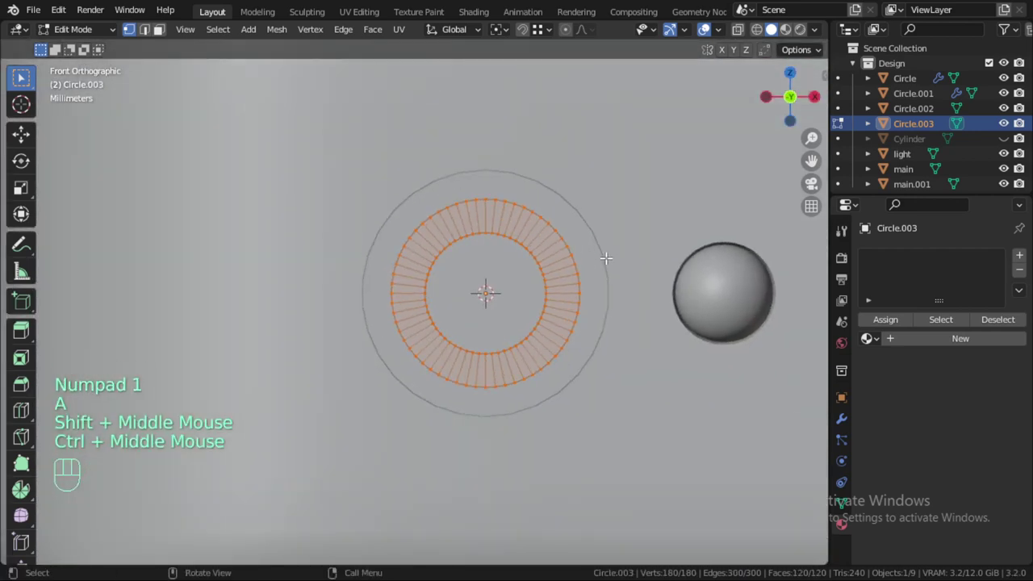
key(s)
key(shift+y)
key(.)
key(8)
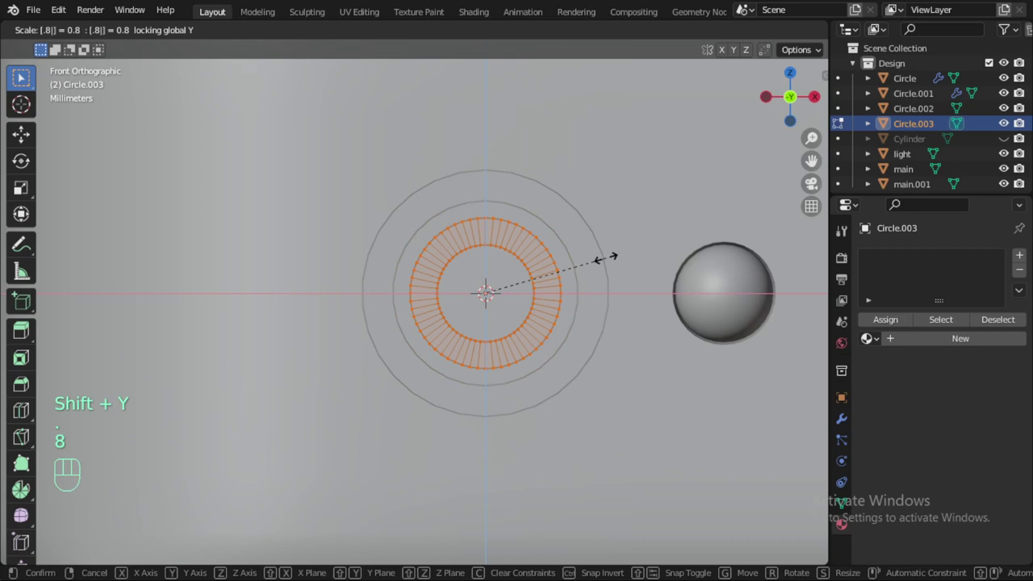
key(Return)
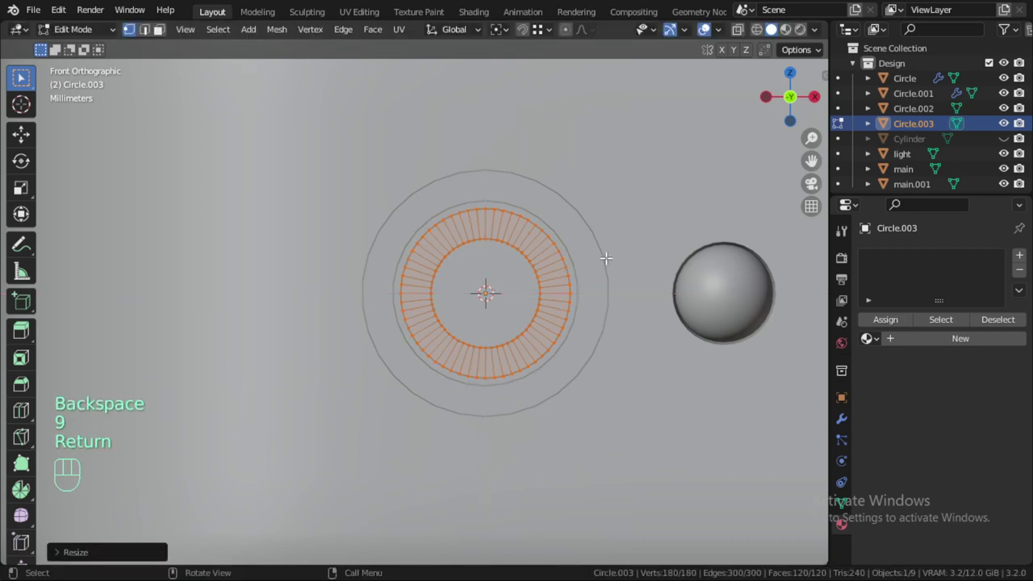
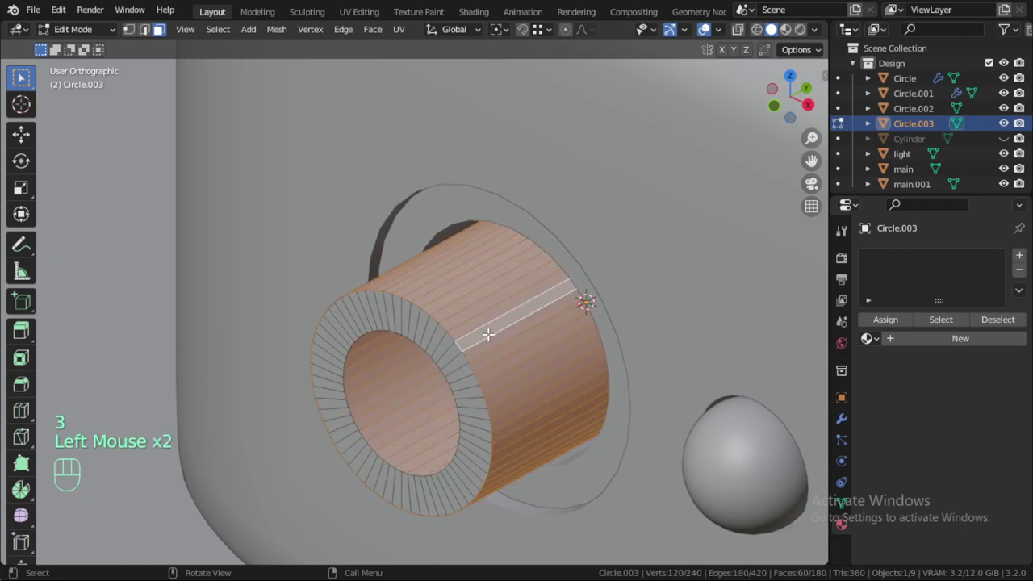
Extrude into a cylinder, scale alternating faces 1.1 into ridges and edge-slide them sharp.
drag(224, 40, 268, 175)
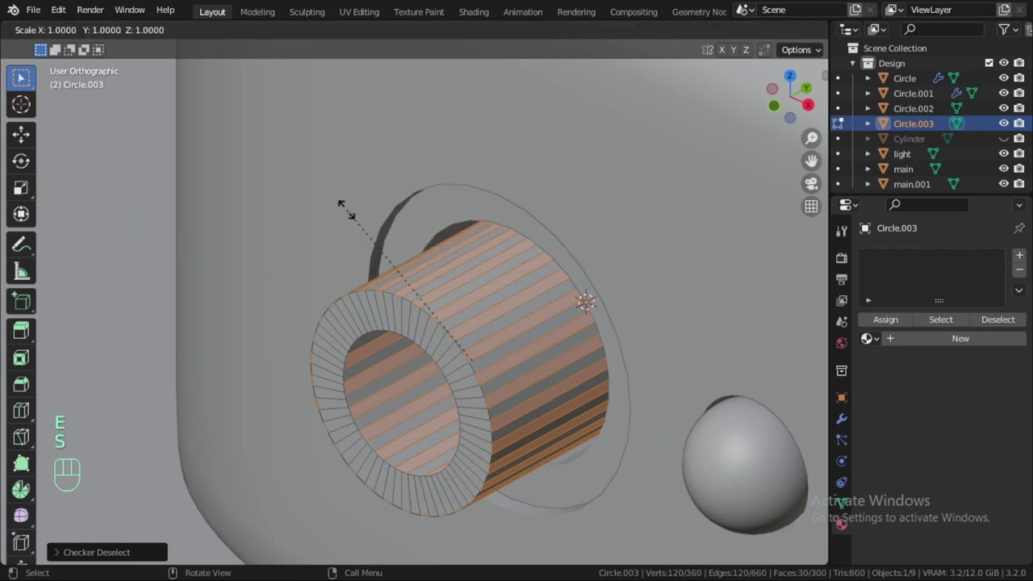
key(.)
key(1)
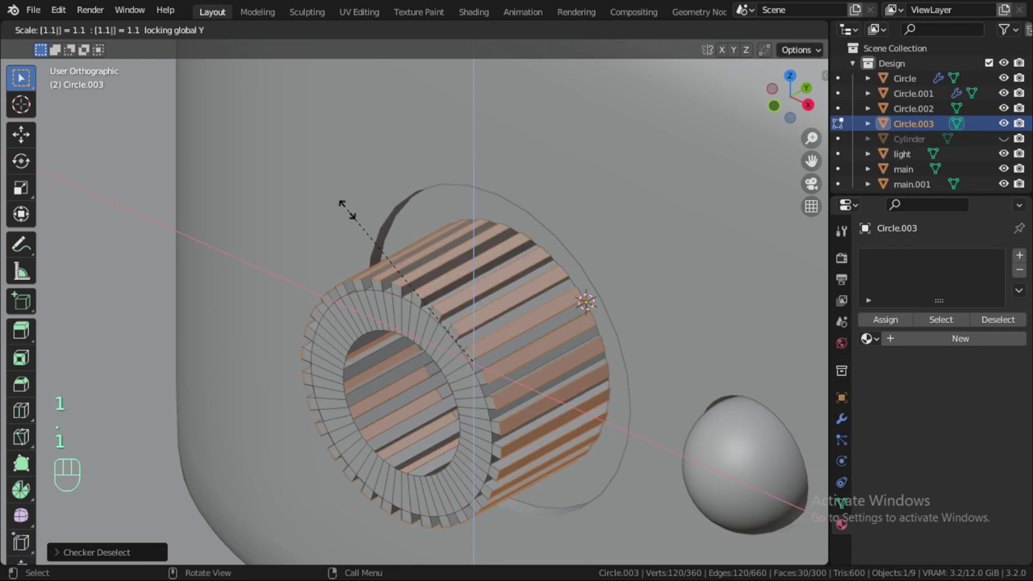
key(8)
key(Return)
key(Tab)
key(Tab)
key(ctrl+r)
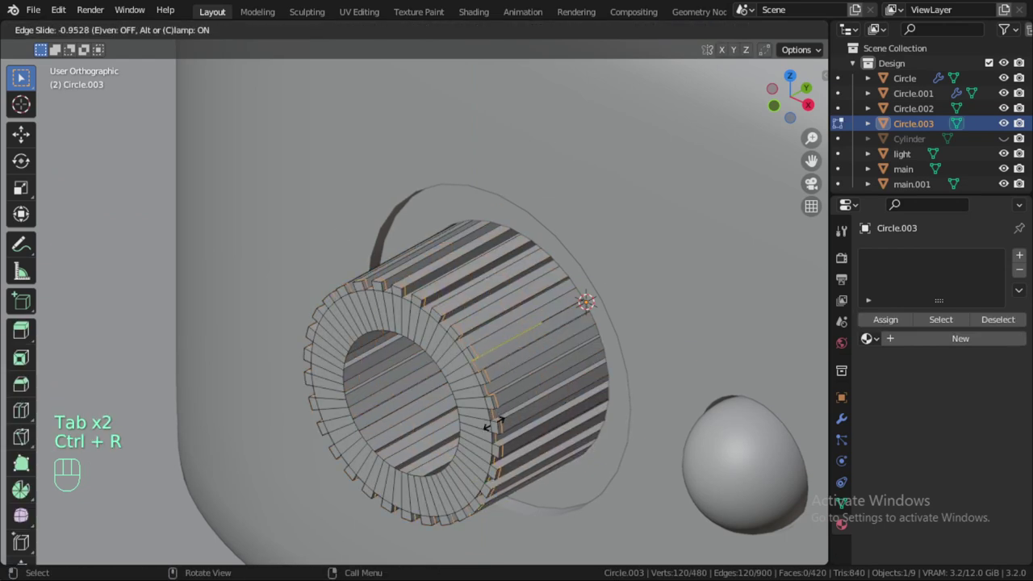
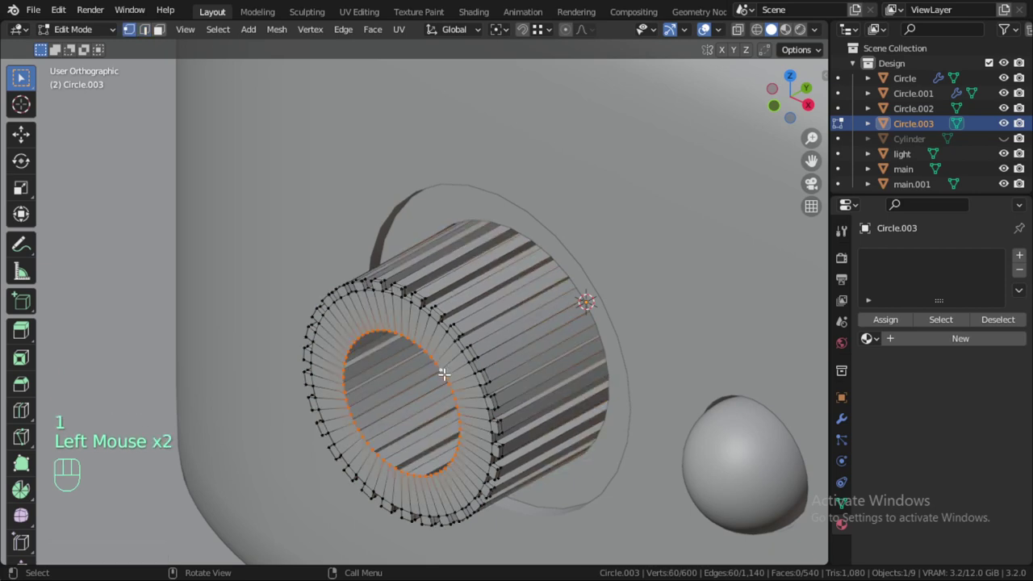
Leave Edit Mode and smooth the ribbed connector with a level-2 subdivision modifier.
key(Tab)
key(ctrl+2)
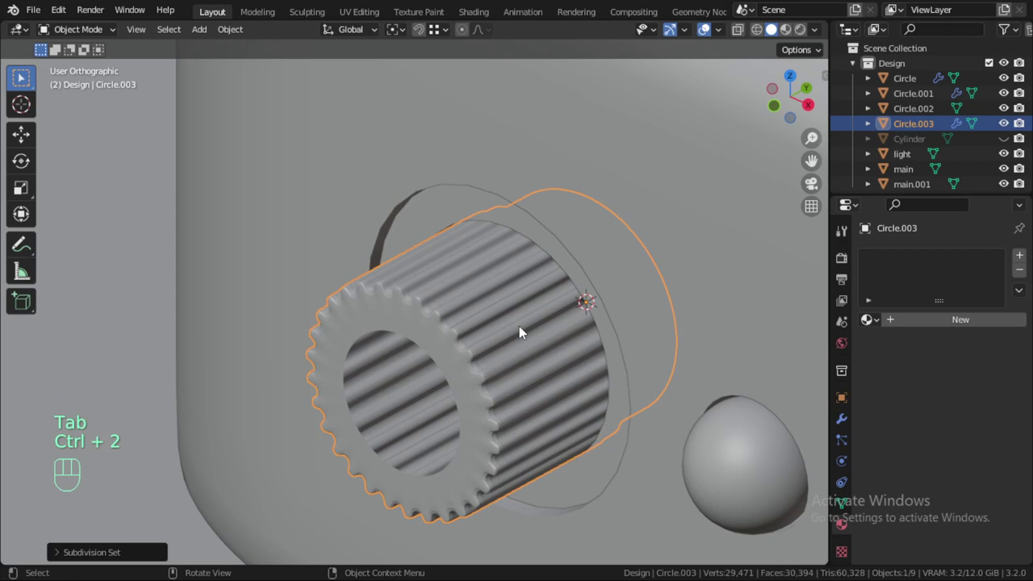
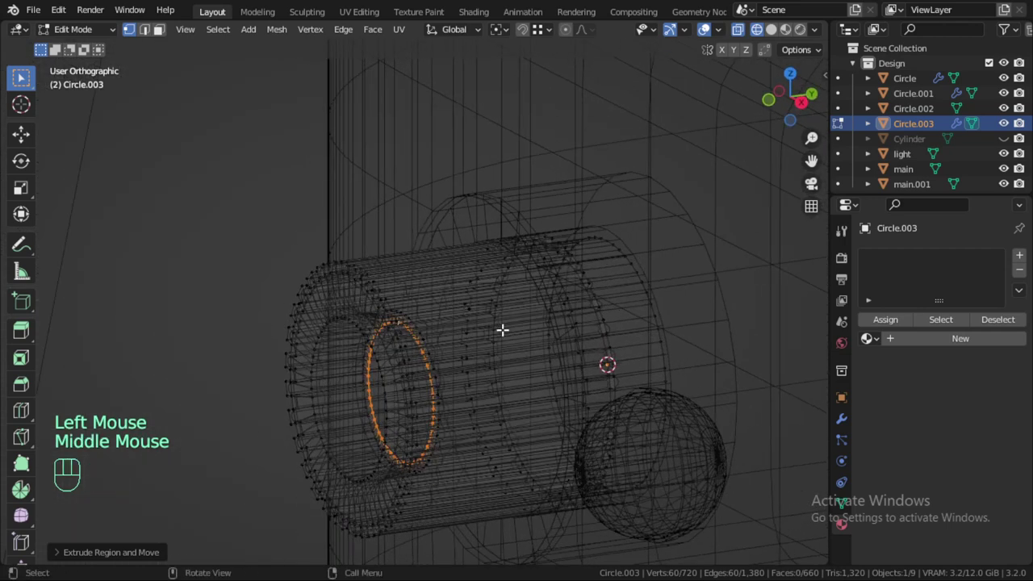
Extrude the connector's inner ring outward and shrink it to start the cable.
key(KP_3)
key(s)
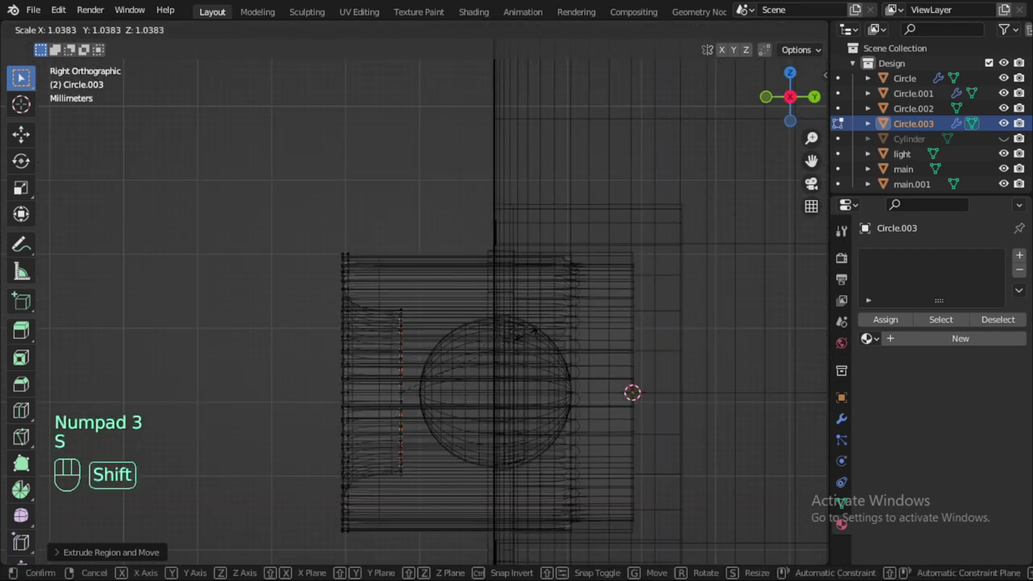
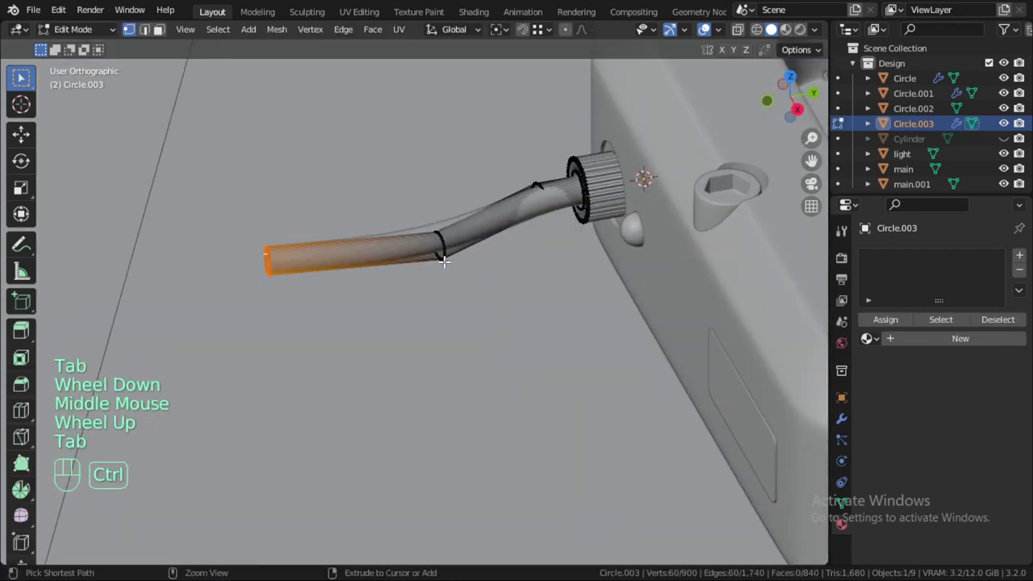
From right view, grow the selection at the cable's free end and move it down along Z.
key(ctrl+KP_Add)
key(KP_3)
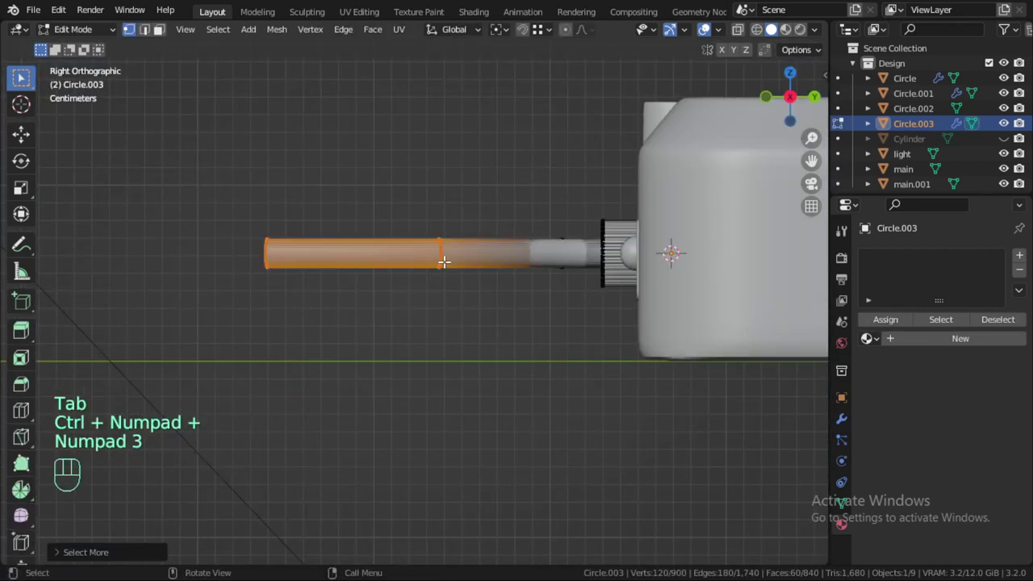
key(g)
key(z)
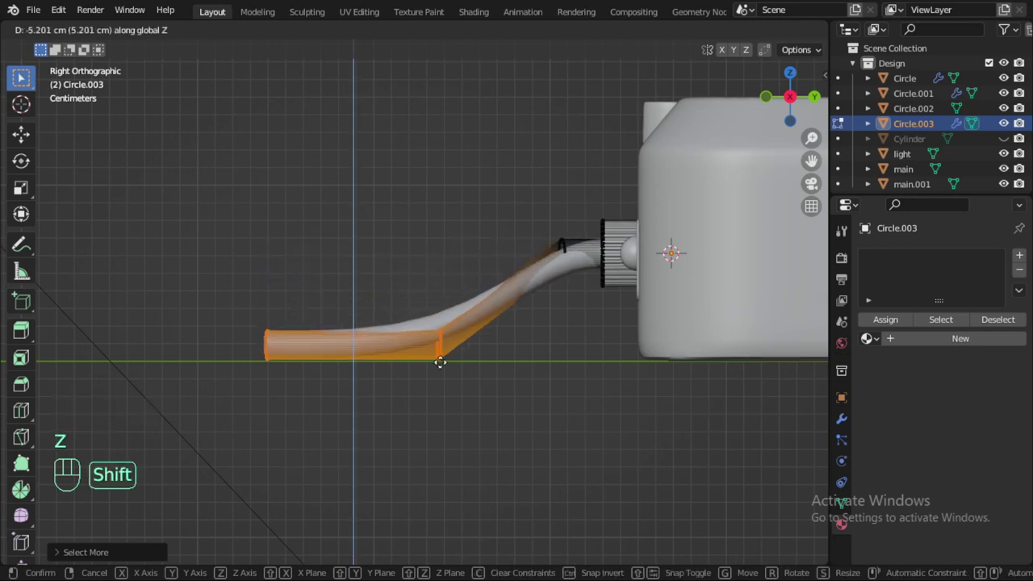
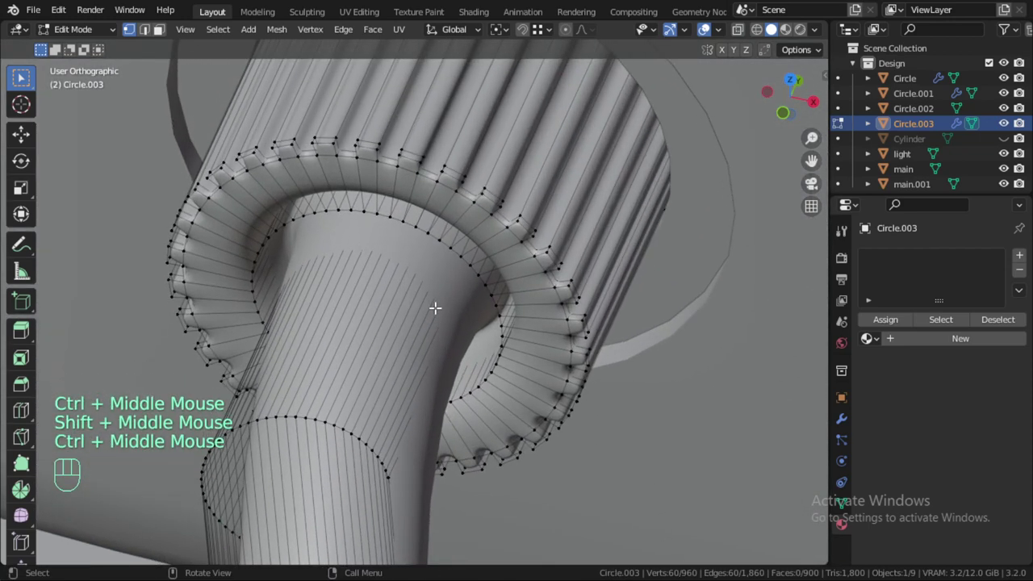
Cut a new edge loop into the connector's throat where the cable meets it.
key(ctrl+r)
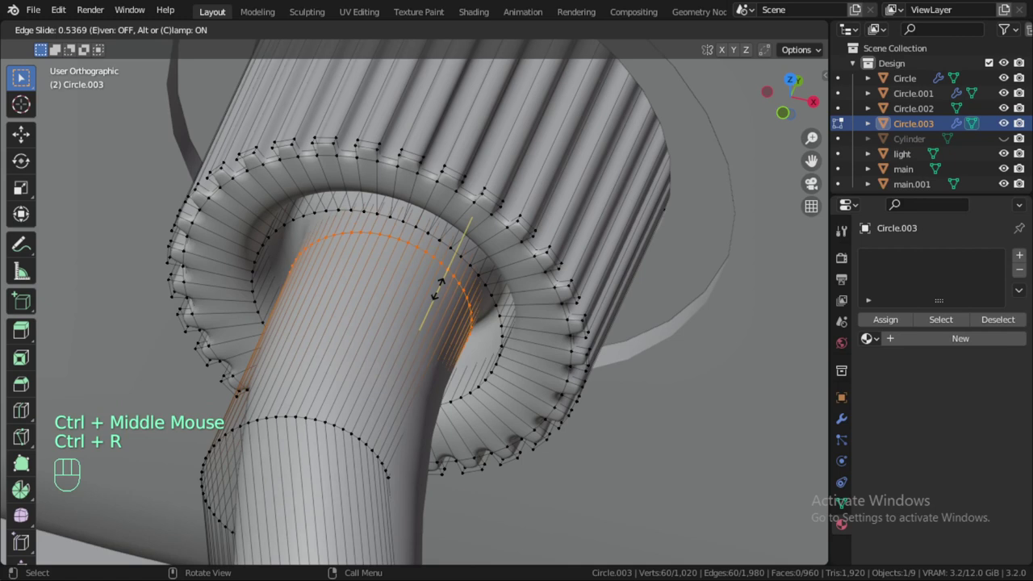
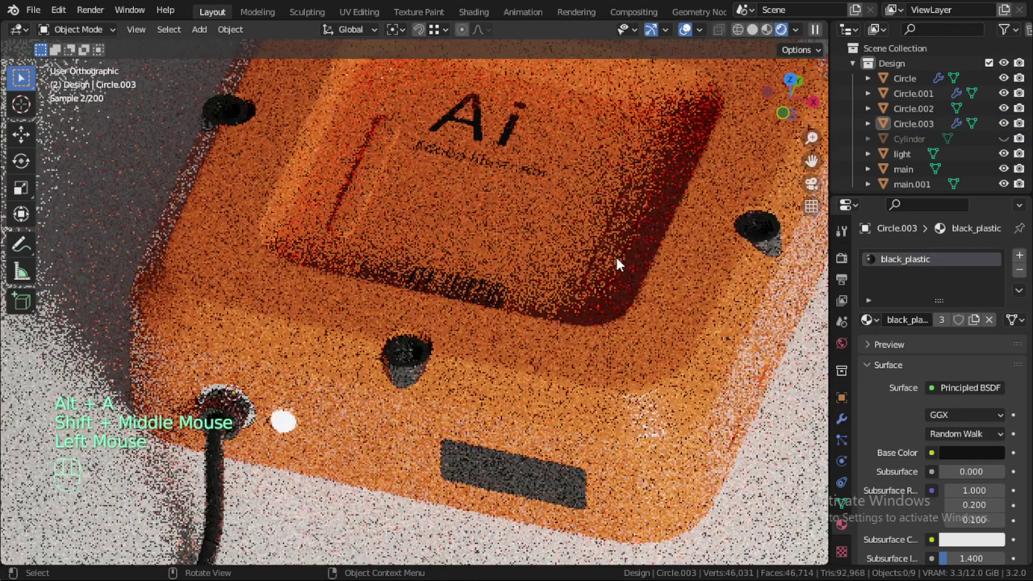
Select the area light, set its power to 50 W and move it to the BG collection.
click(260, 415)
click(256, 416)
click(256, 415)
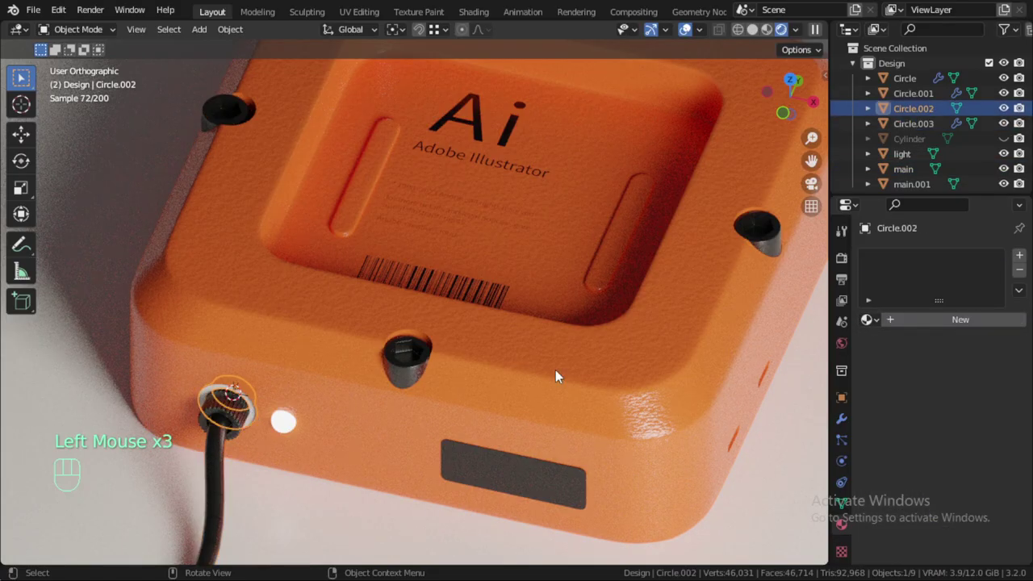
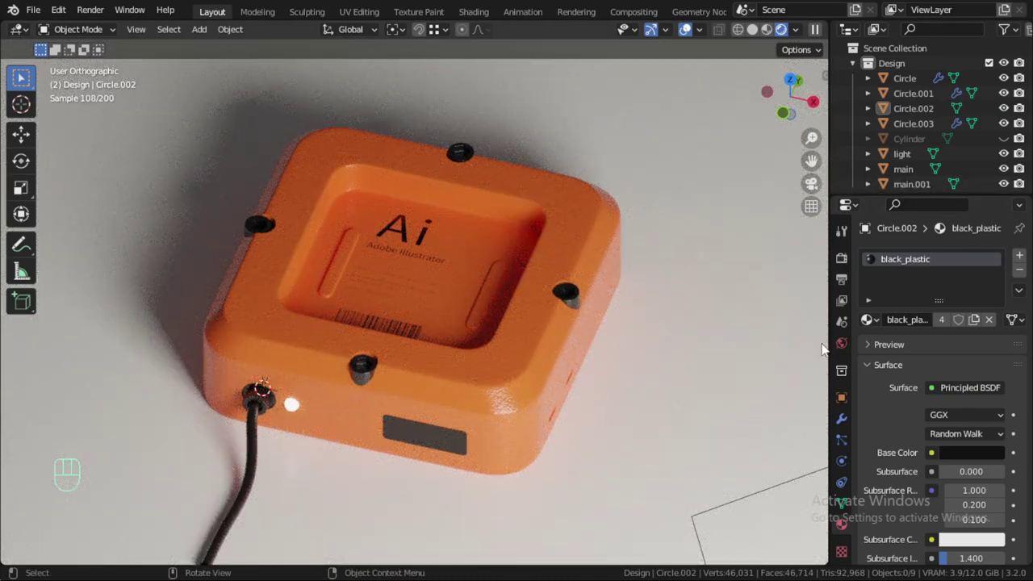
click(776, 497)
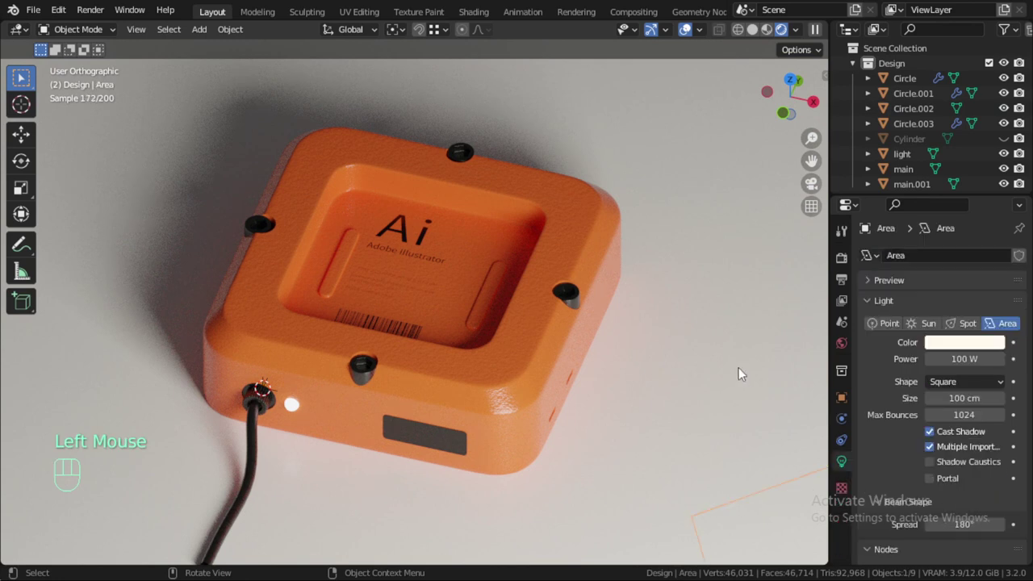
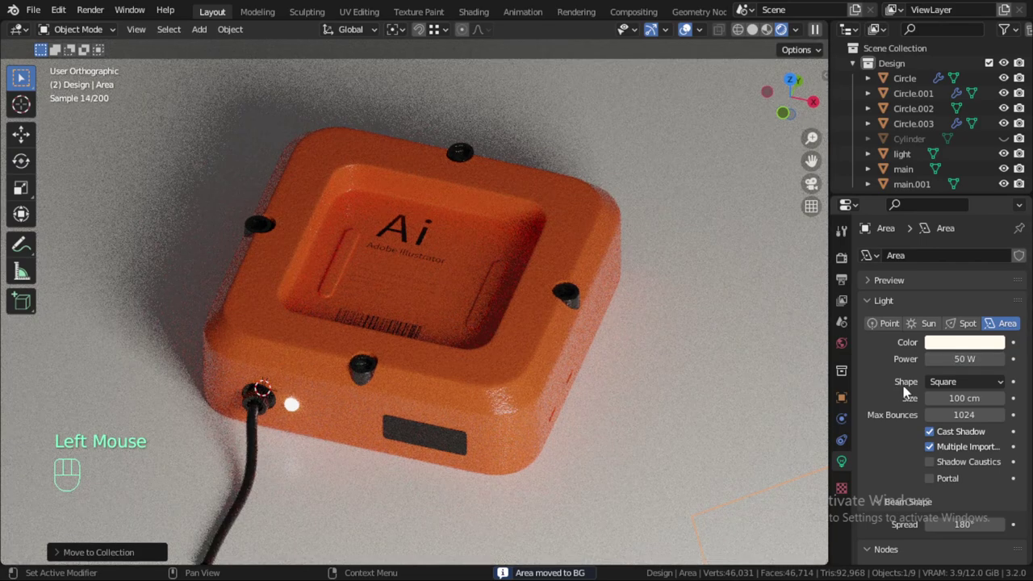
click(848, 353)
drag(940, 356, 690, 199)
Look at the three trays through the scene camera.
key(F9)
key(F10)
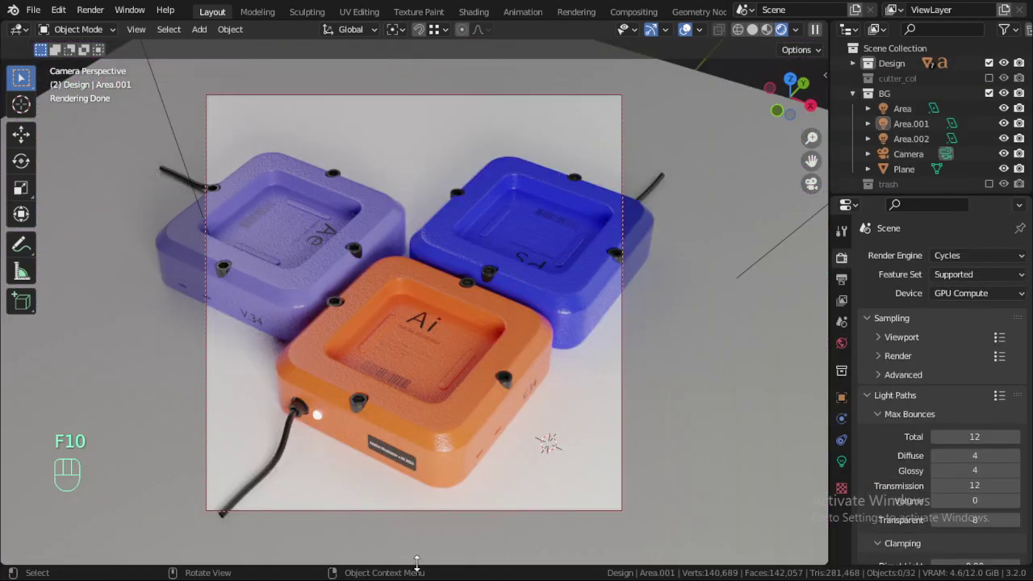
Leave camera view and orbit around the rendered Ai and Ae trays and their cables.
click(536, 499)
key(KP_0)
scroll(up, 3)
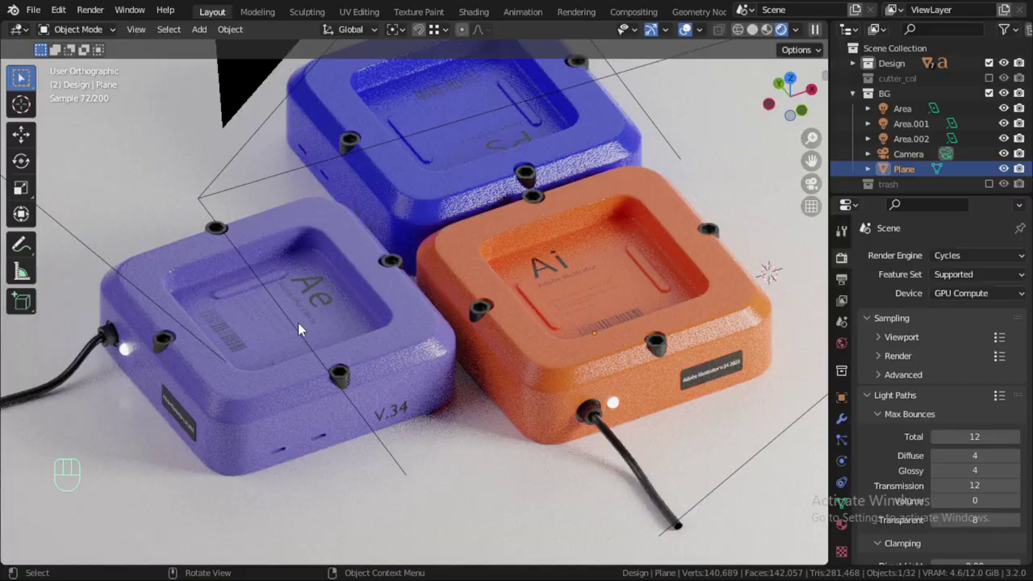
middle_click(238, 372)
drag(258, 389, 346, 327)
drag(315, 370, 307, 334)
middle_click(291, 396)
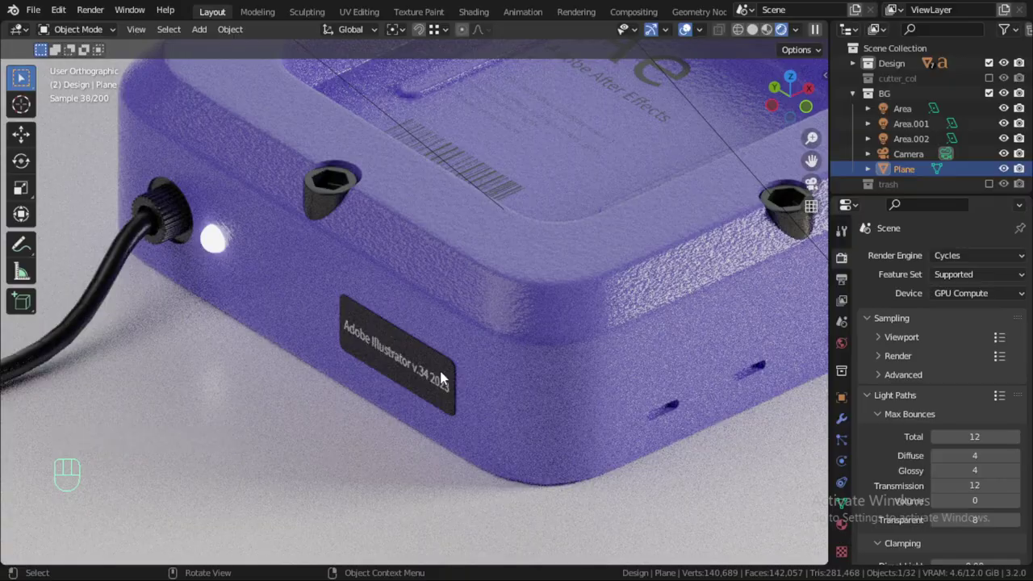
scroll(down, 3)
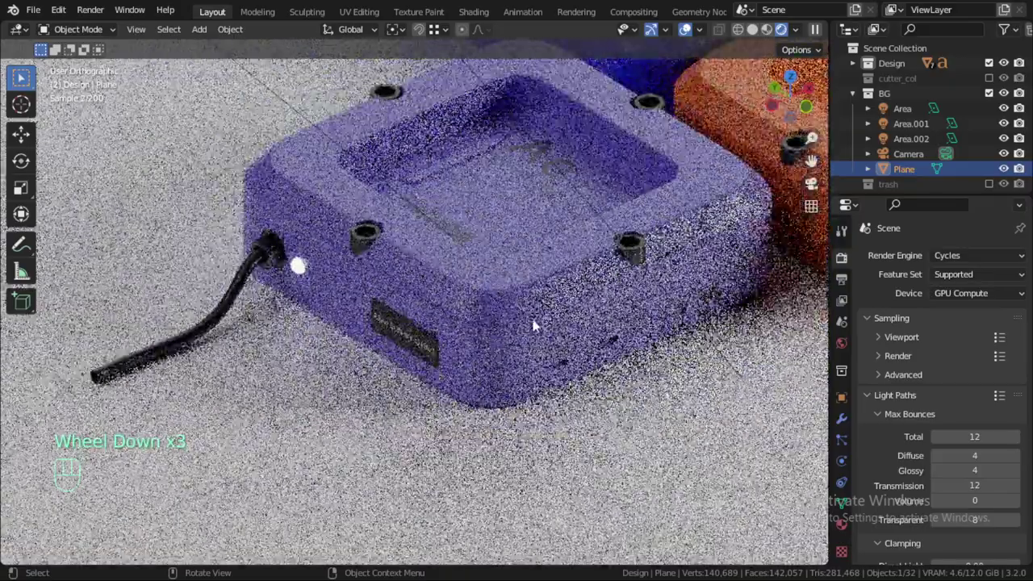
drag(627, 283, 490, 351)
click(490, 351)
scroll(down, 3)
Select the Circle.003 cable and enter Edit Mode on its mesh.
click(609, 400)
key(Tab)
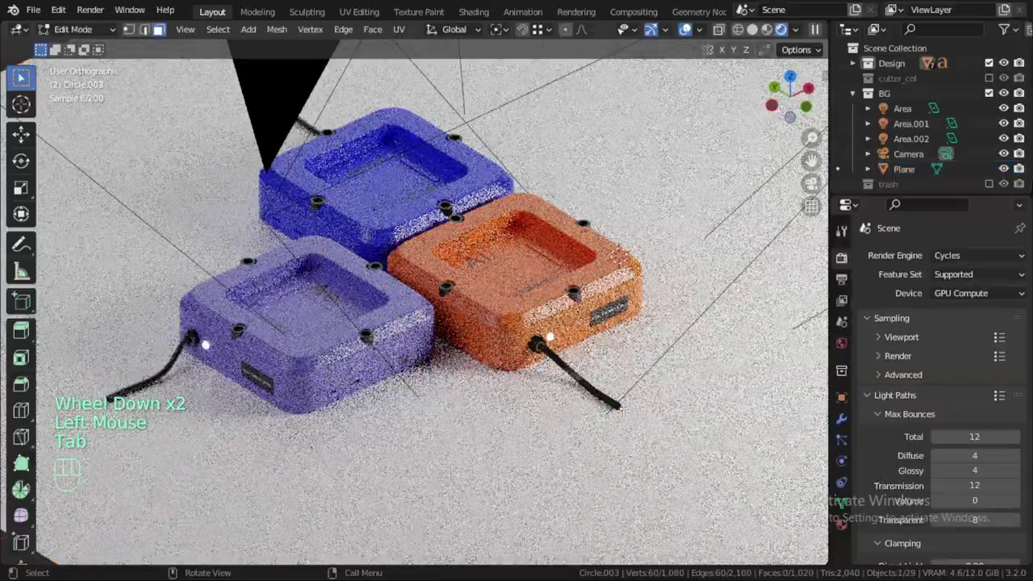
From top view, select the Ps cable's end ring and extrude it far out beyond the tray.
click(553, 335)
key(KP_7)
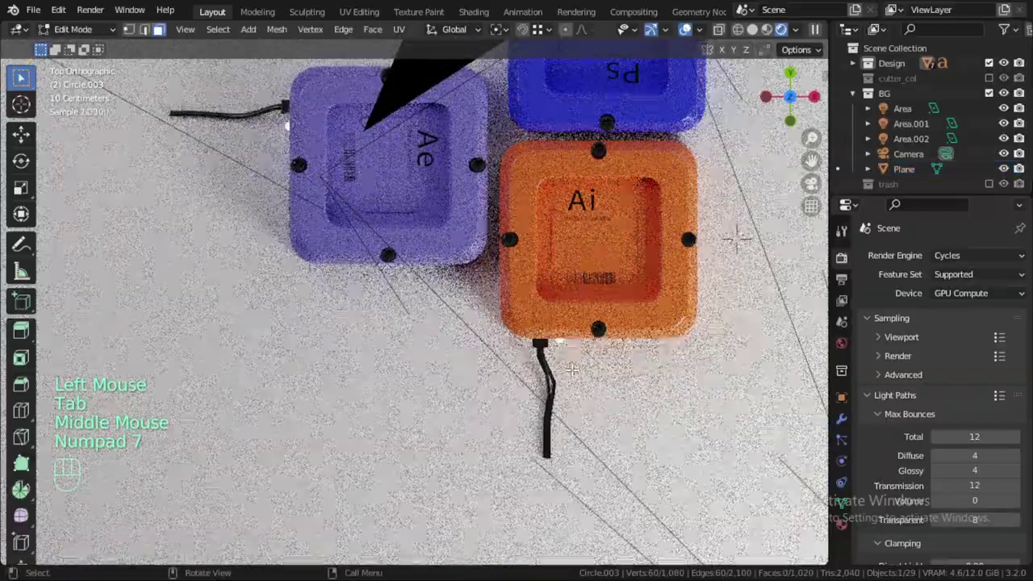
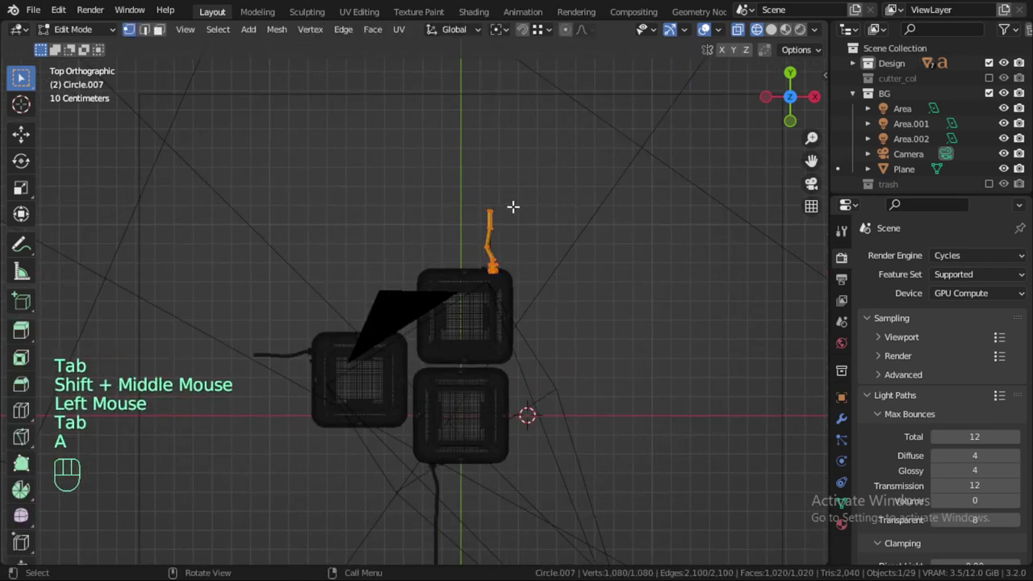
key(alt+a)
key(b)
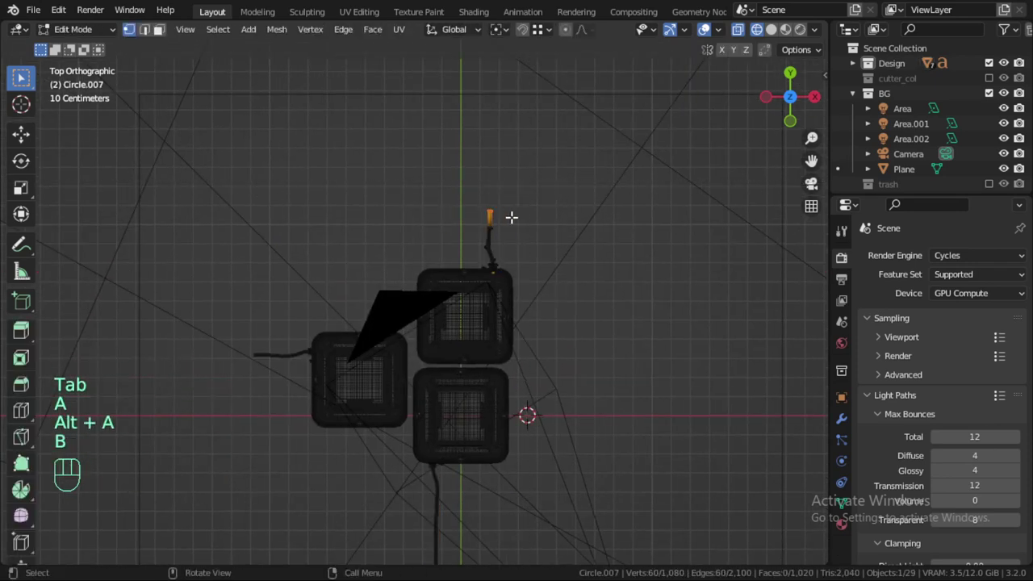
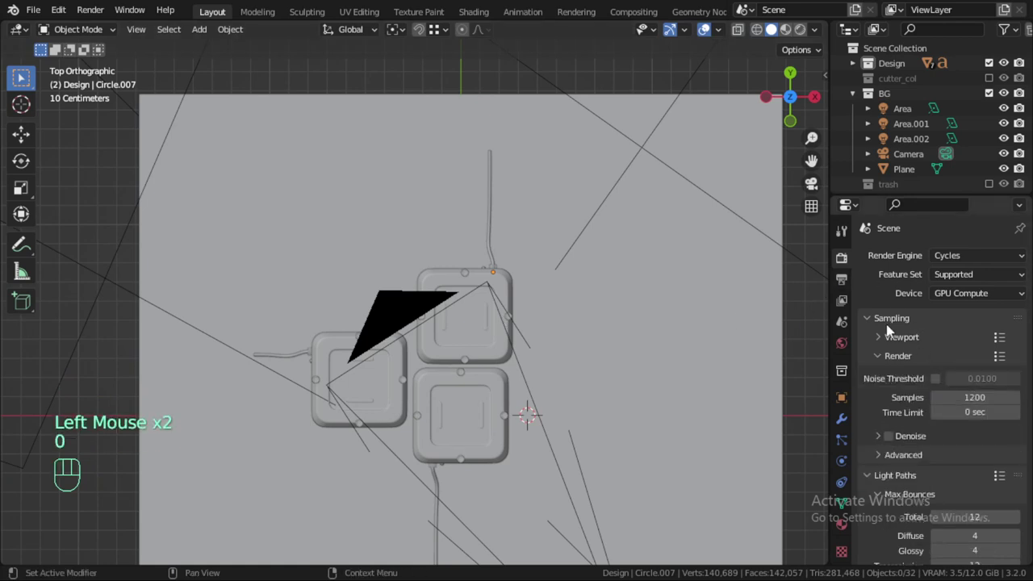
Collapse Sampling and switch the 2000×2000 camera view to live Rendered shading.
click(885, 321)
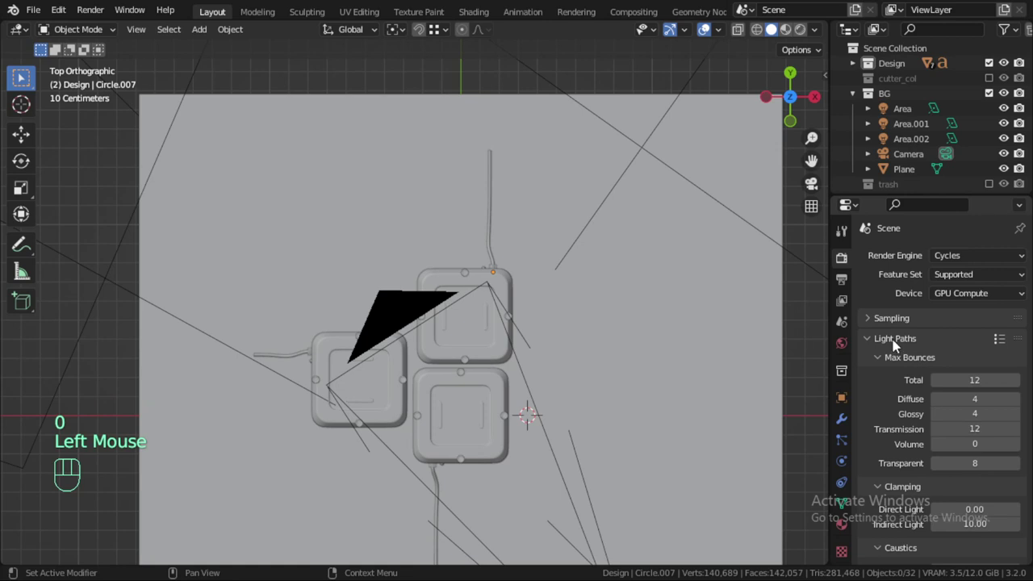
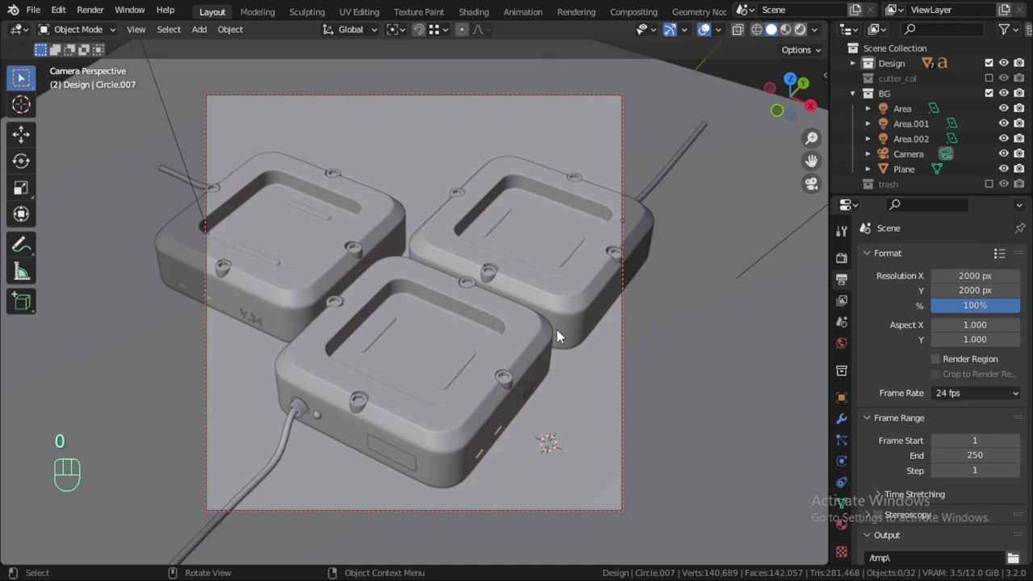
click(562, 335)
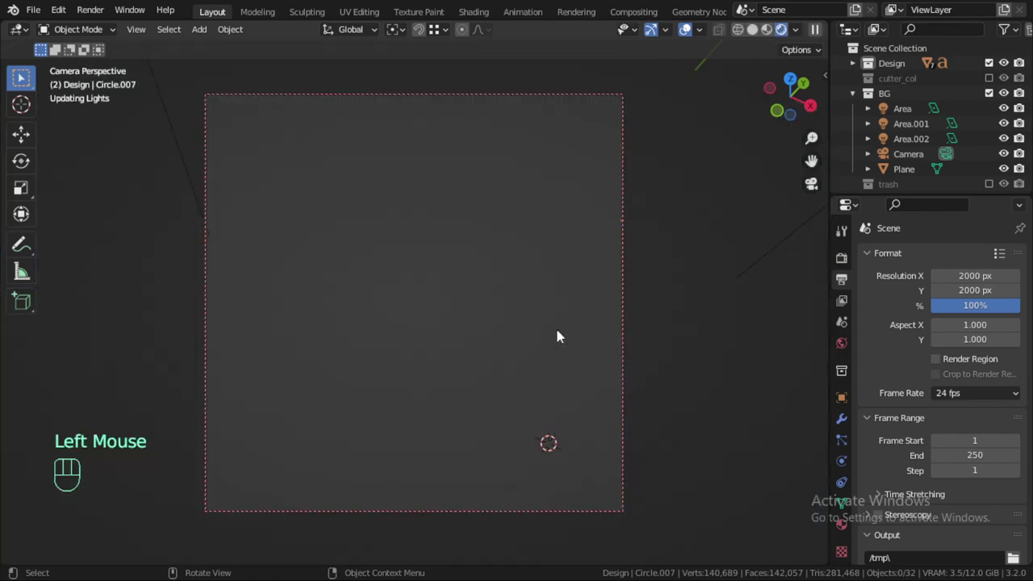